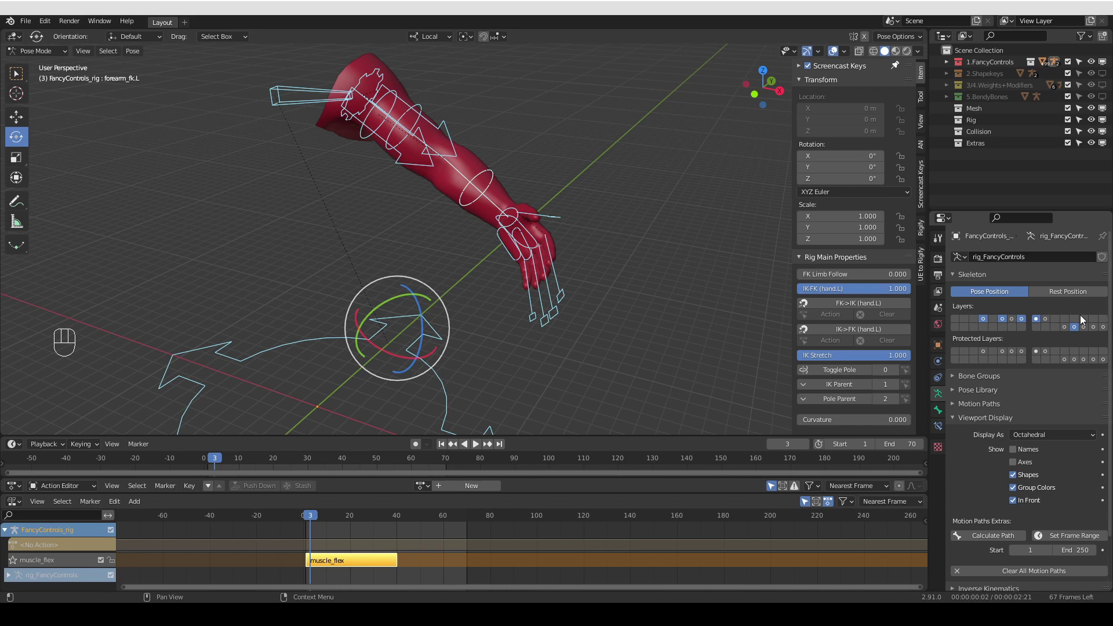
Deselect the forearm bone and orbit the view toward the red and blue arm examples
click(1078, 321)
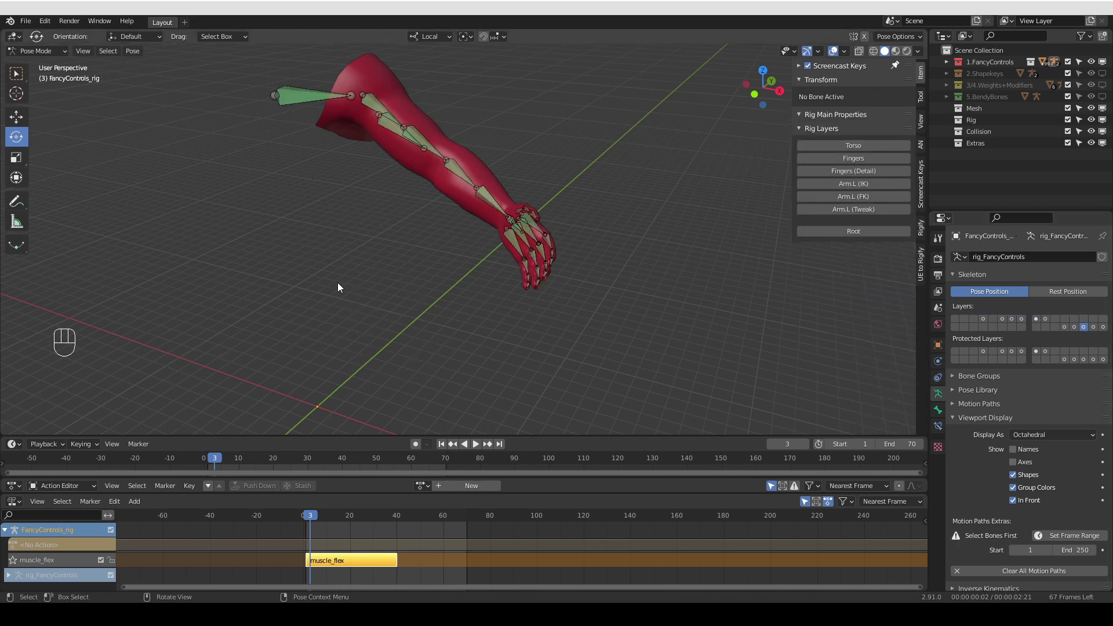
drag(1079, 321, 1079, 321)
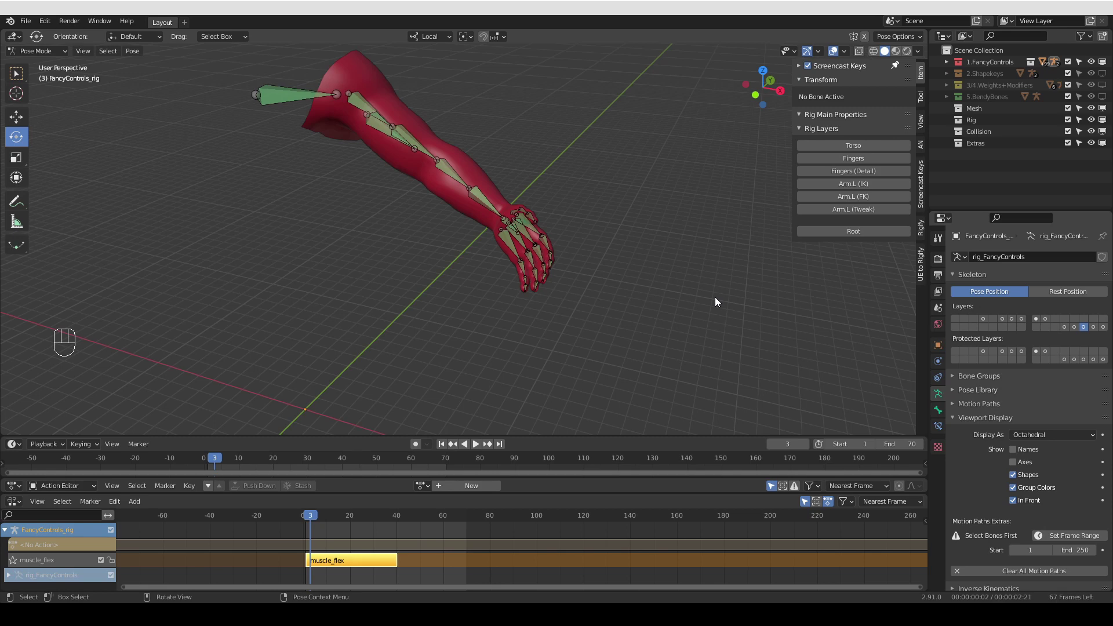
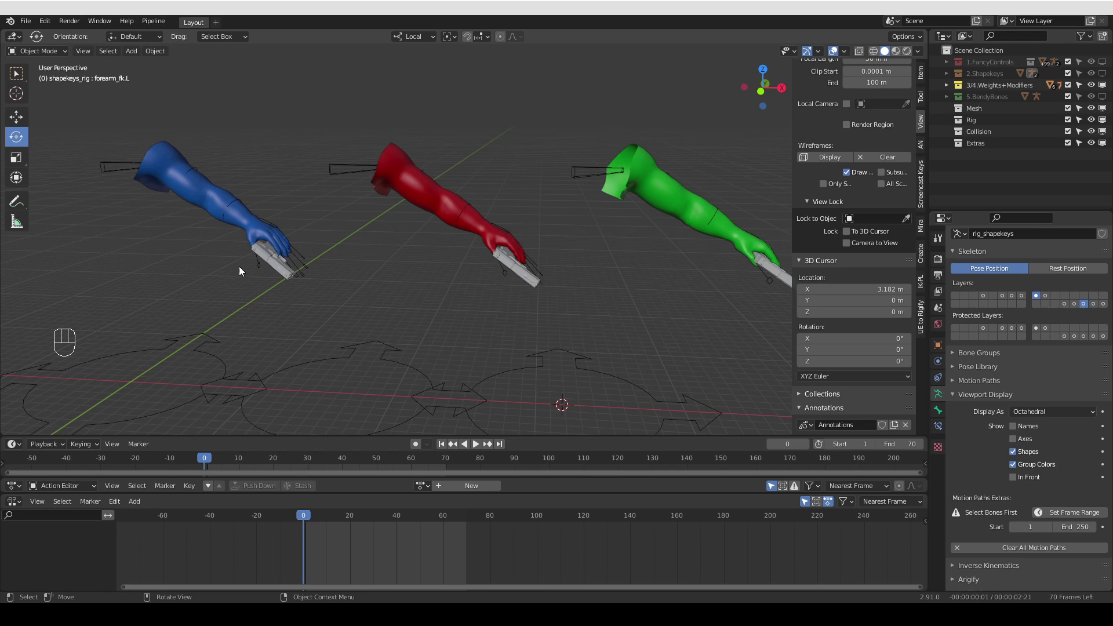
Inspect boneParent_rig's DEF-hand.L hand bones up close in Pose Mode
middle_click(202, 313)
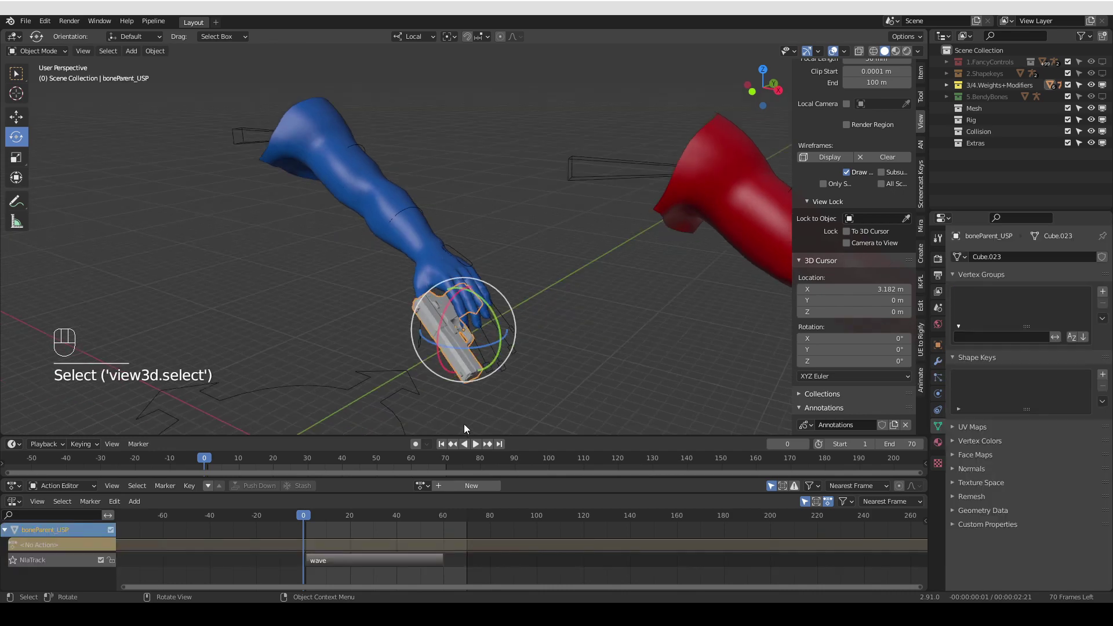
click(516, 342)
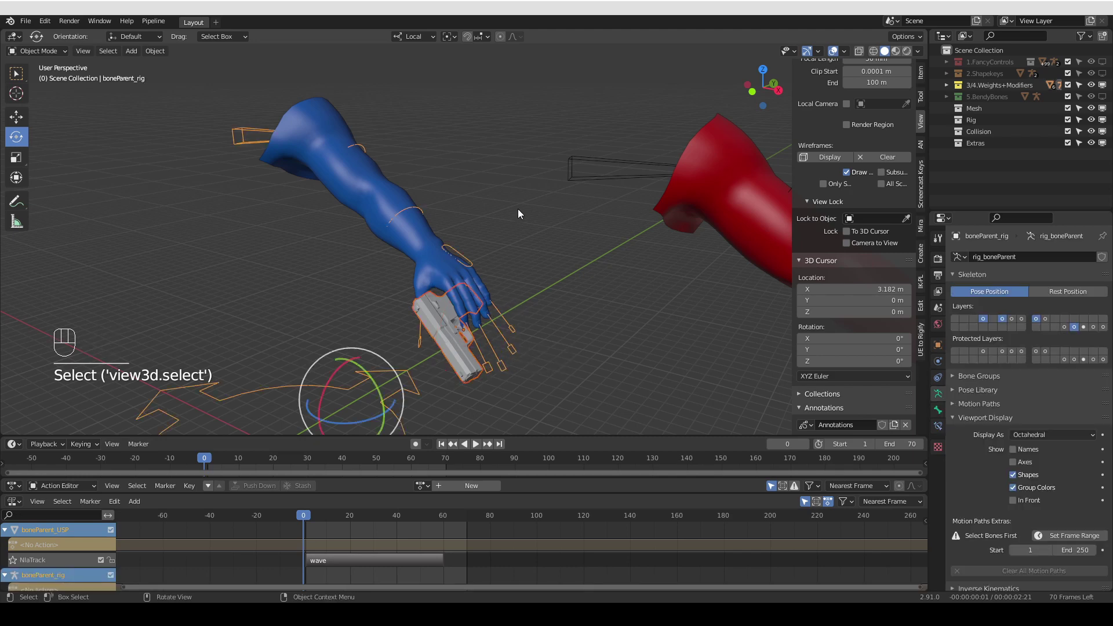
key(Tab)
drag(482, 283, 862, 55)
click(863, 55)
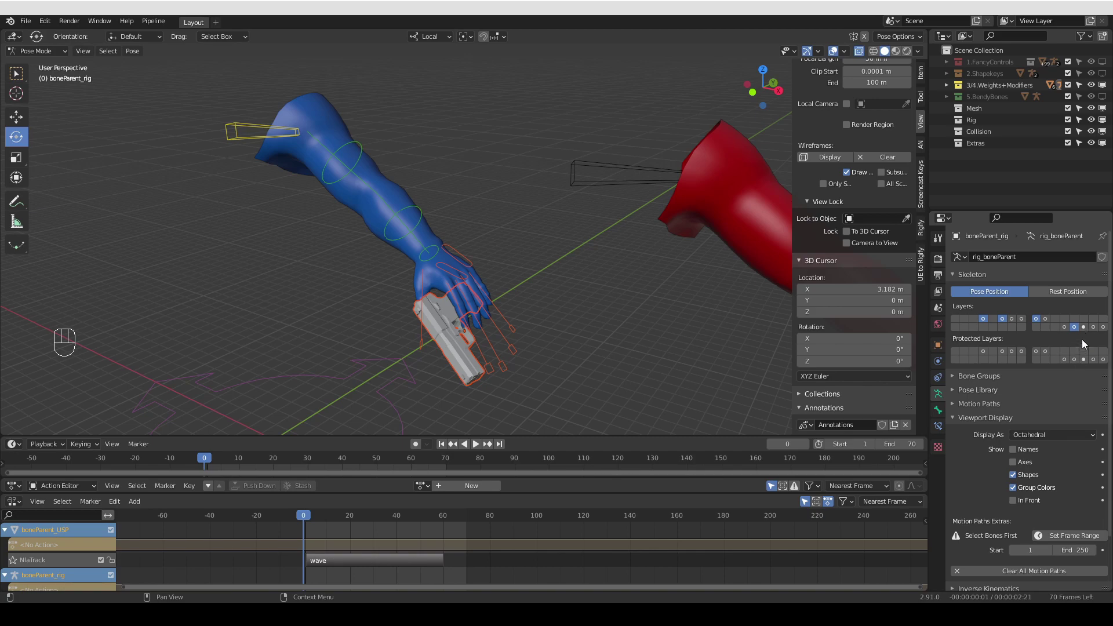
drag(1090, 332, 1049, 354)
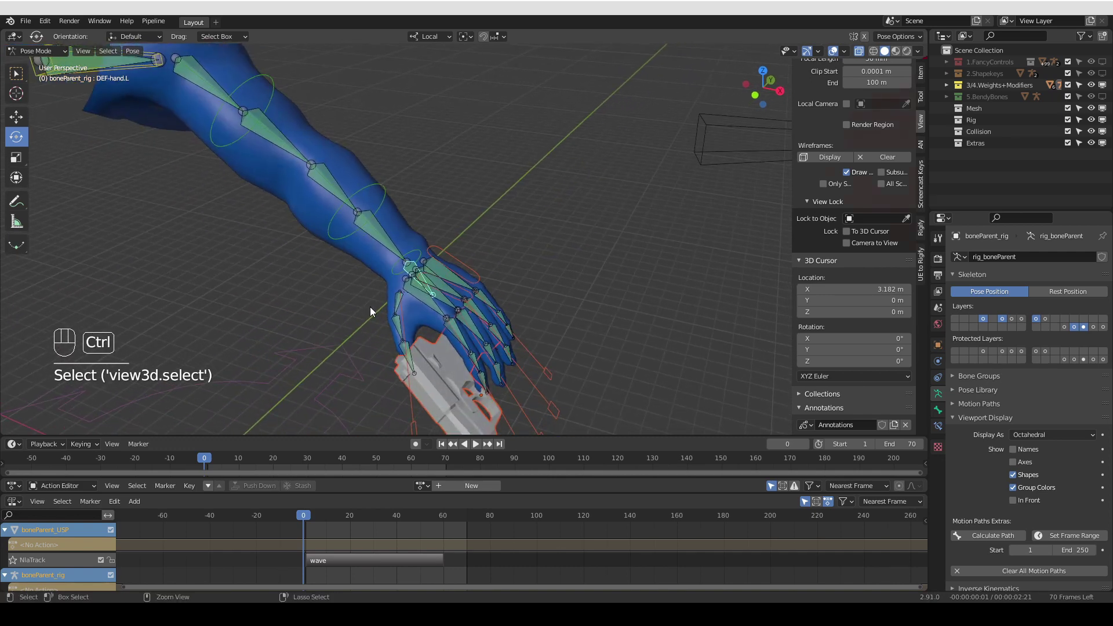
key(ctrl+p)
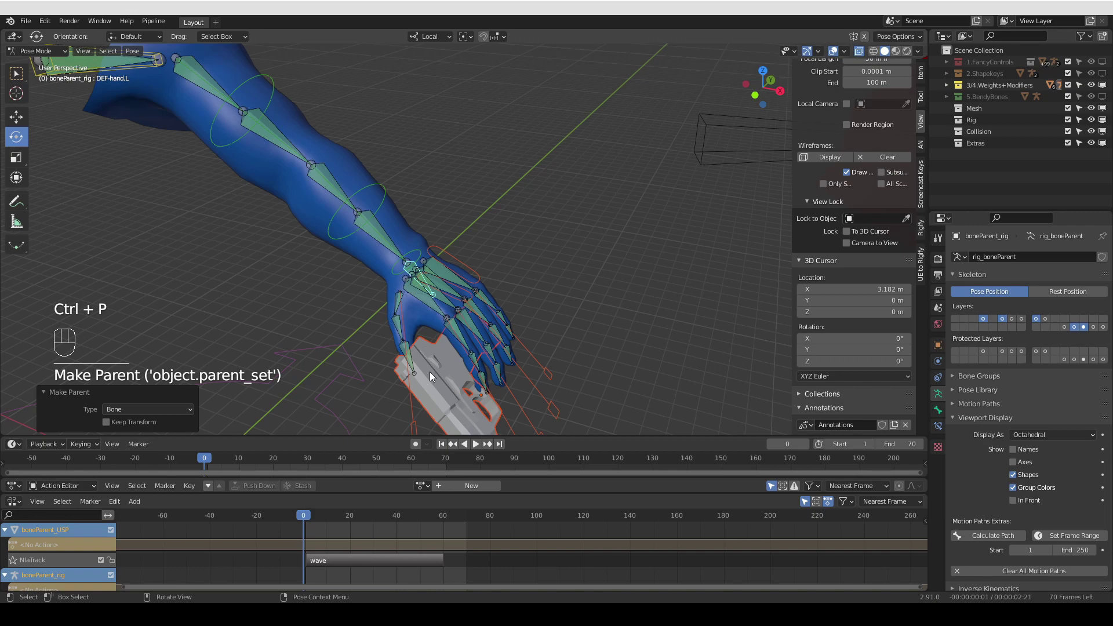
Return to Object Mode and turn the view toward the green childOf_USP arm
key(Tab)
drag(573, 338, 430, 327)
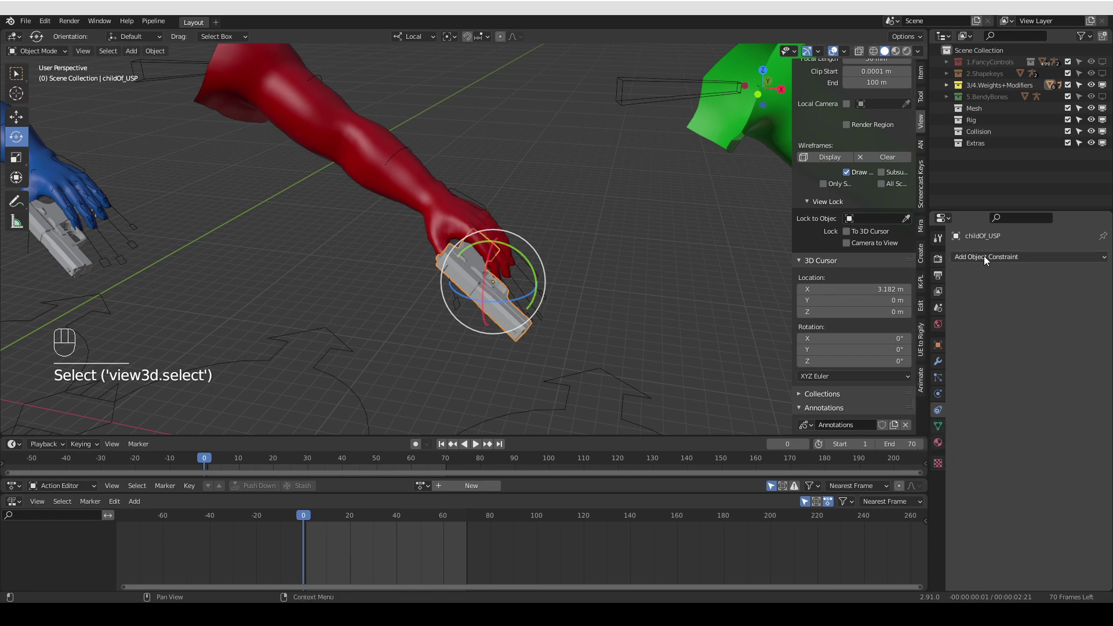
Add a Child Of constraint targeting childof_rig's DEF-hand.L bone, then select weights_USP
drag(960, 334, 1081, 318)
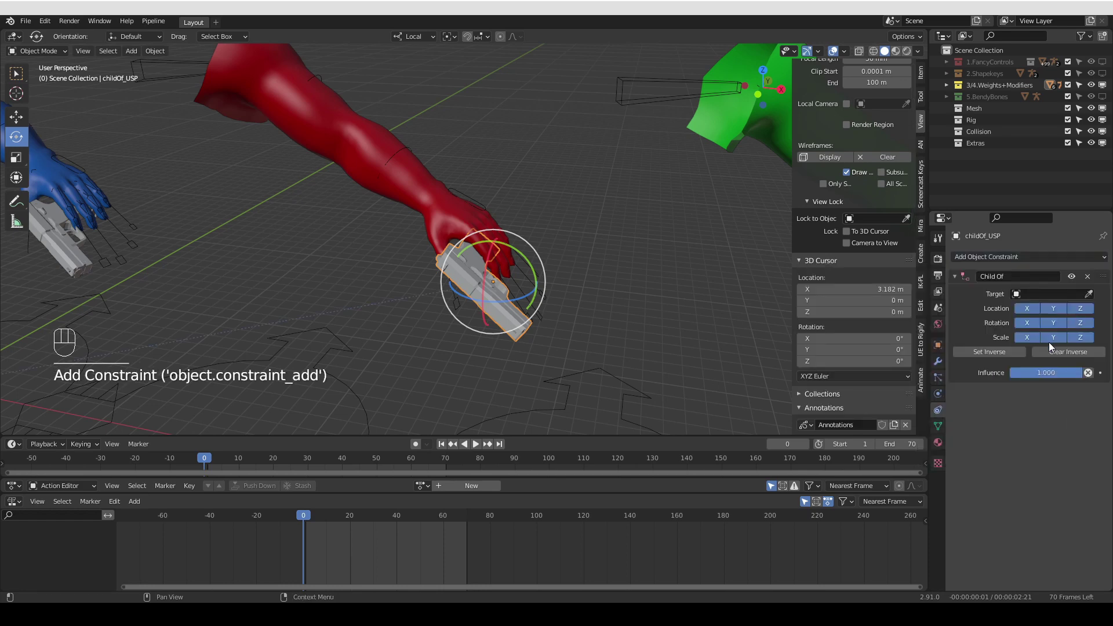
click(1093, 299)
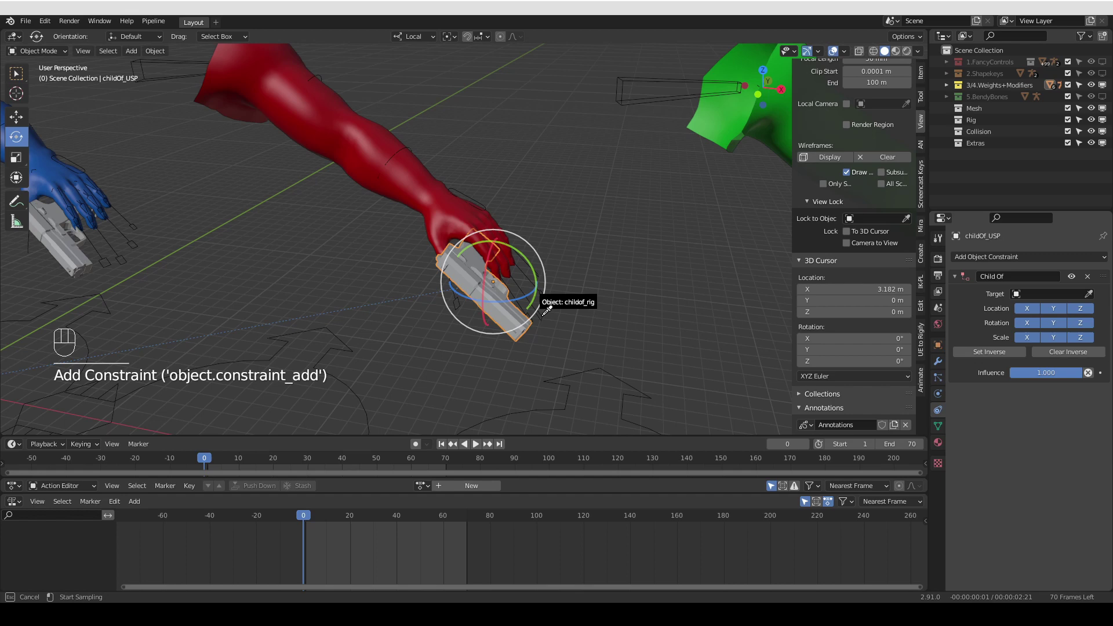
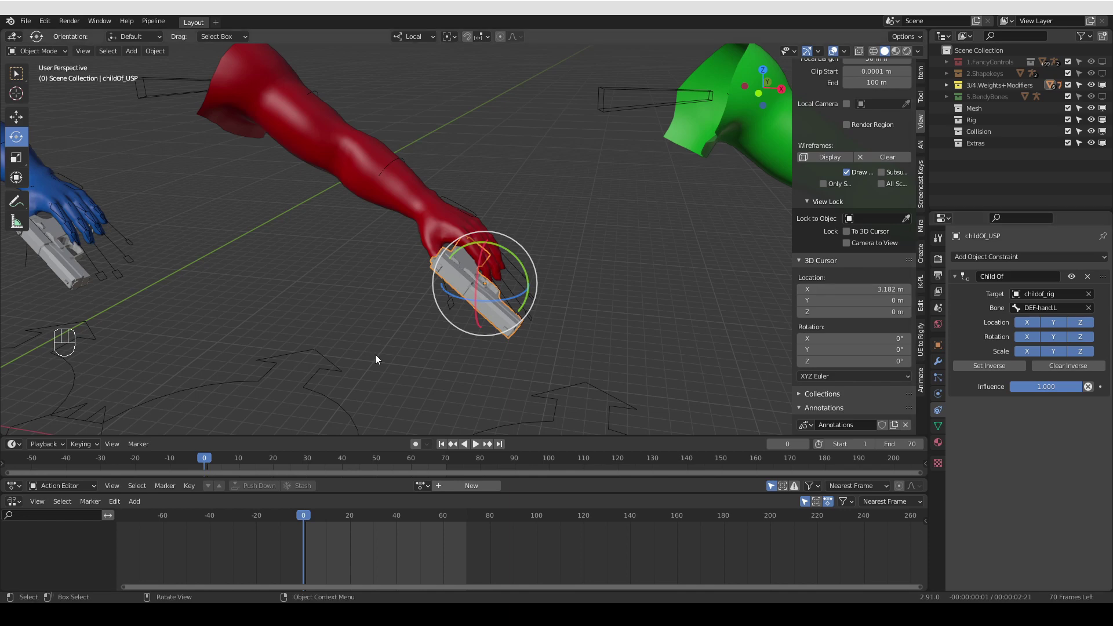
drag(1014, 330, 1014, 330)
Bring up the Parent To options for the gun and weights_rig armature
middle_click(568, 349)
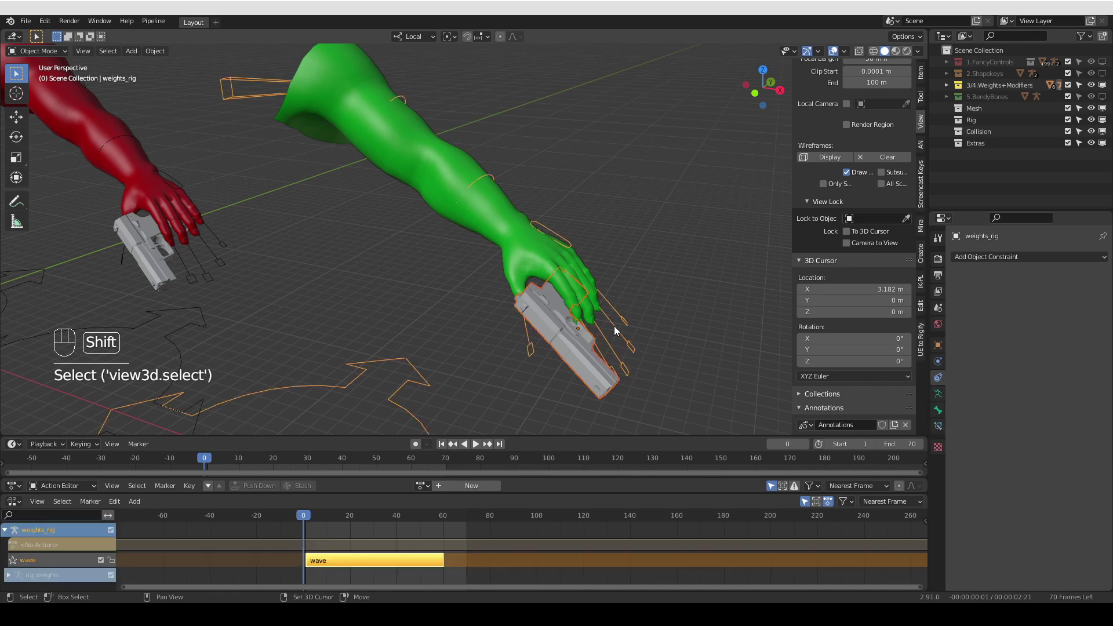
key(ctrl+p)
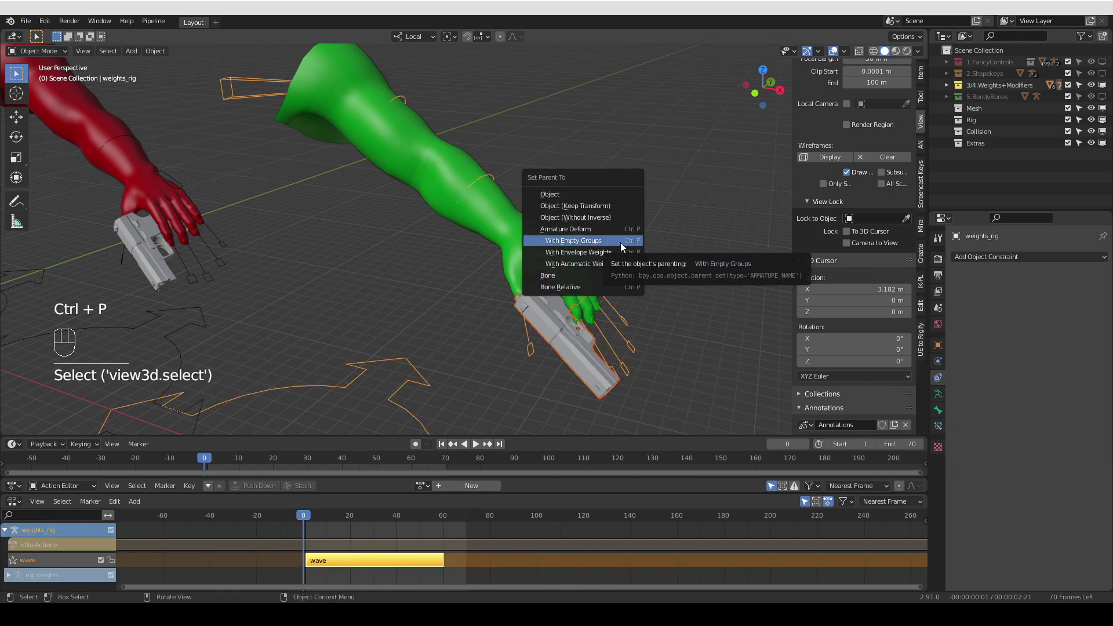
Parent with empty groups, then assign all gun vertices to the DEF-hand.L vertex group
drag(542, 304, 942, 428)
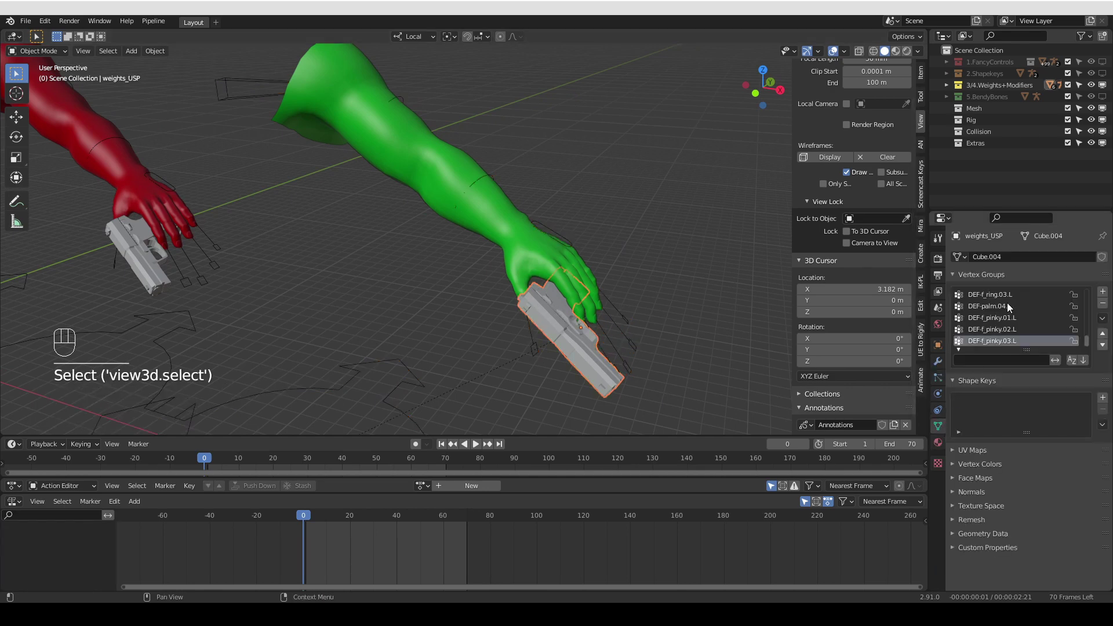
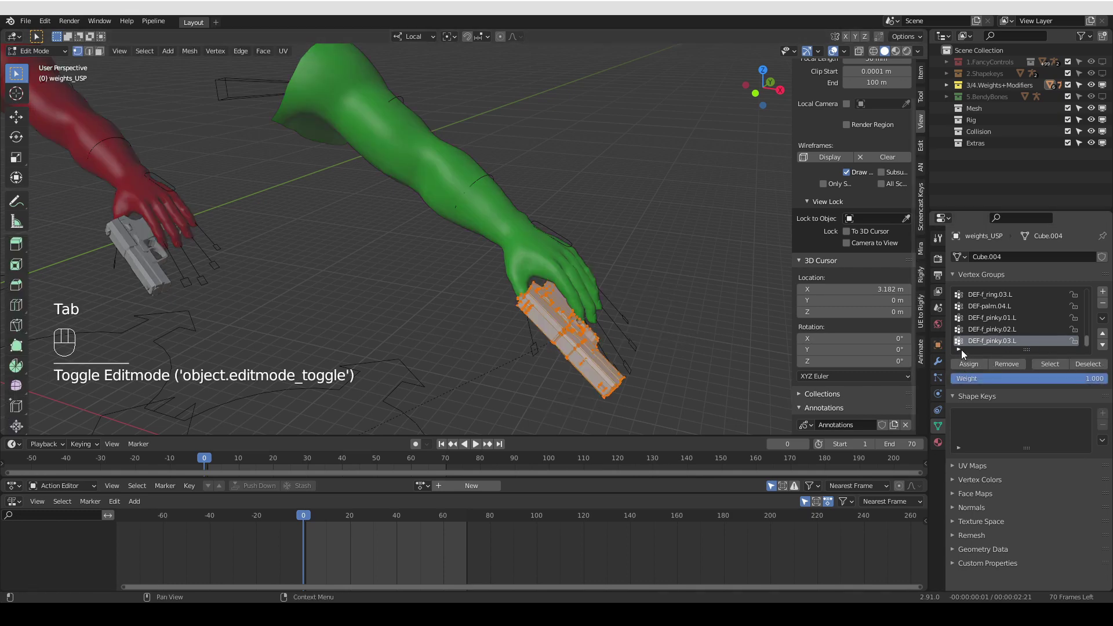
click(964, 355)
drag(977, 363, 981, 329)
click(994, 297)
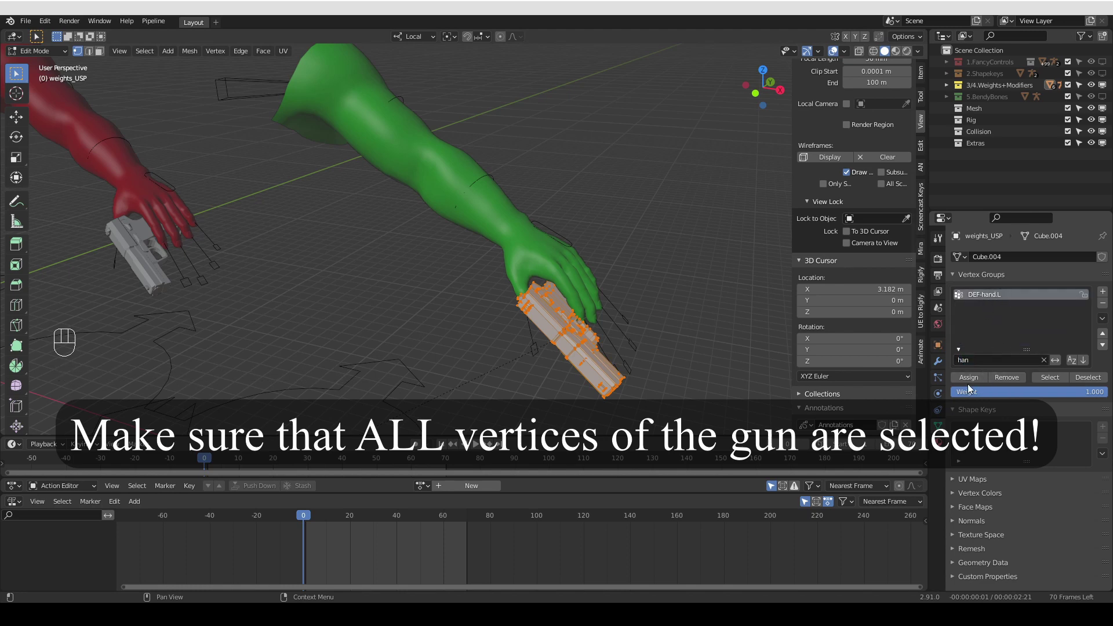
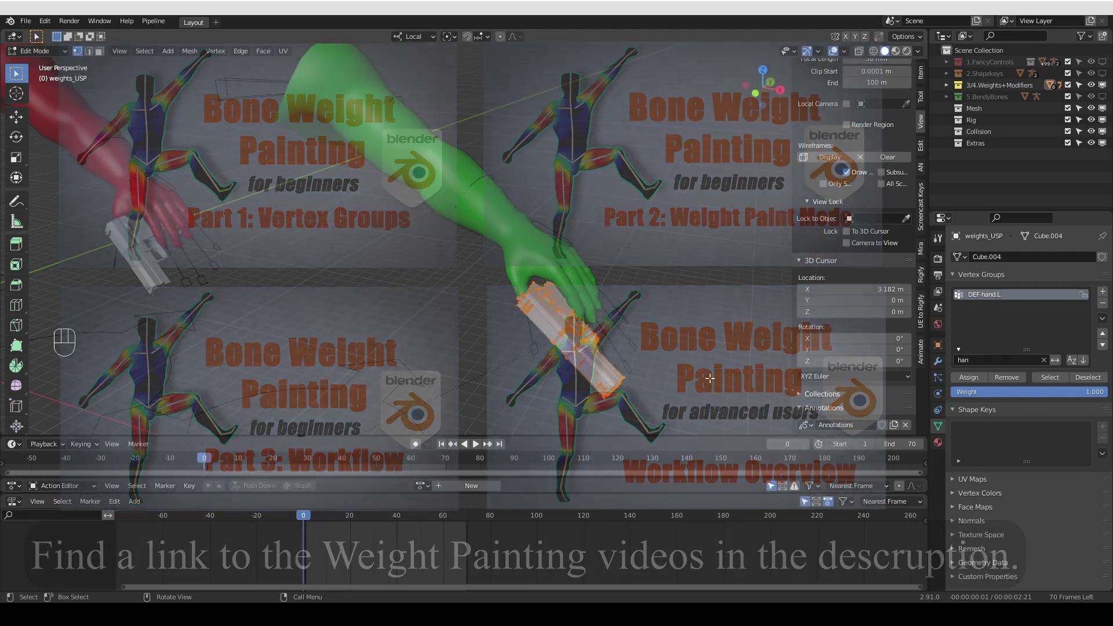
Return to Object Mode and play the animation back while orbiting the view
key(Tab)
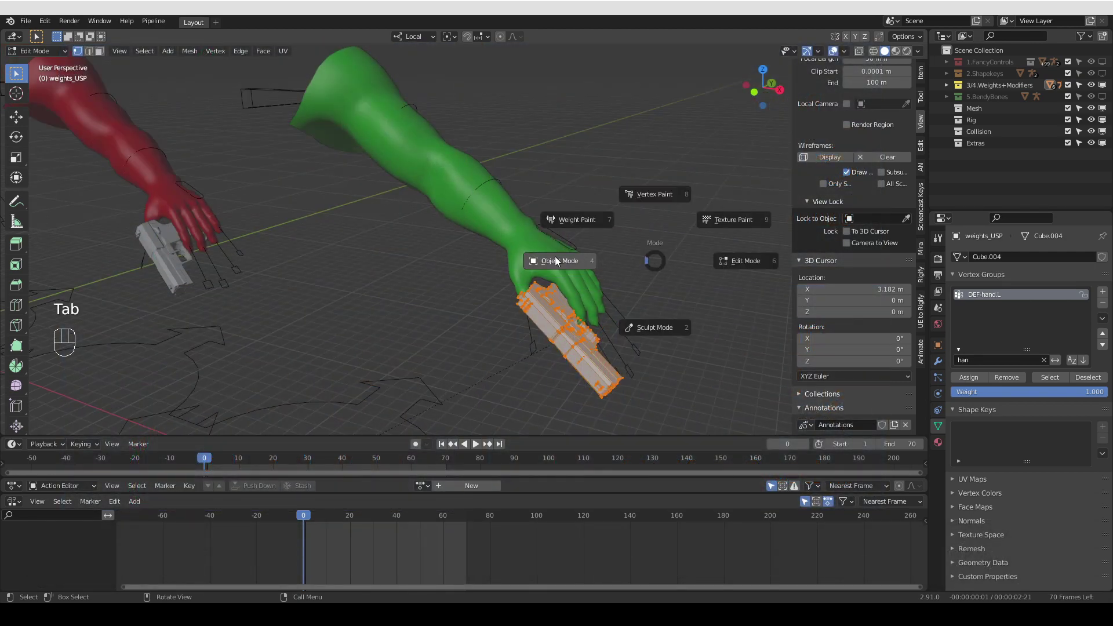
click(476, 447)
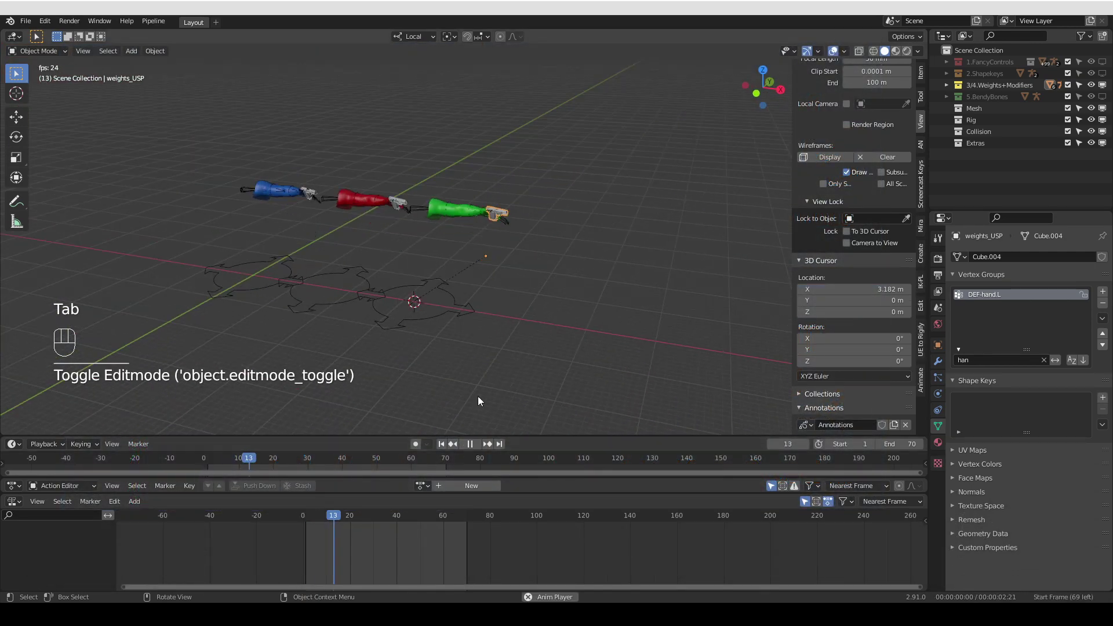
middle_click(478, 278)
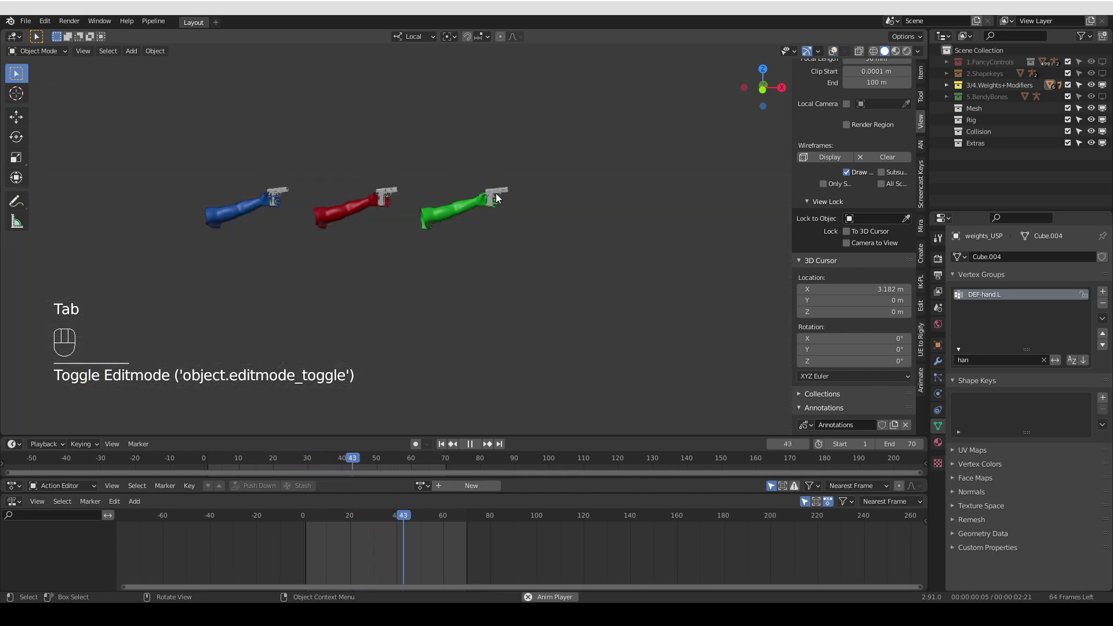
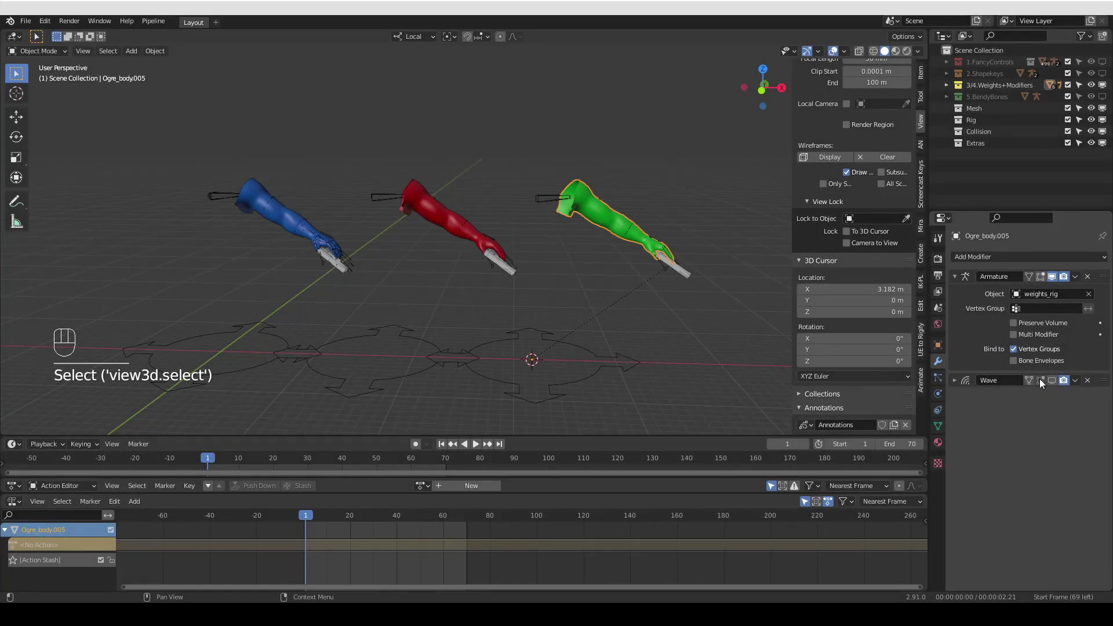
Orbit around the ogre arm and play its animation back, then stop playback
drag(1042, 260, 724, 335)
drag(1065, 257, 1035, 217)
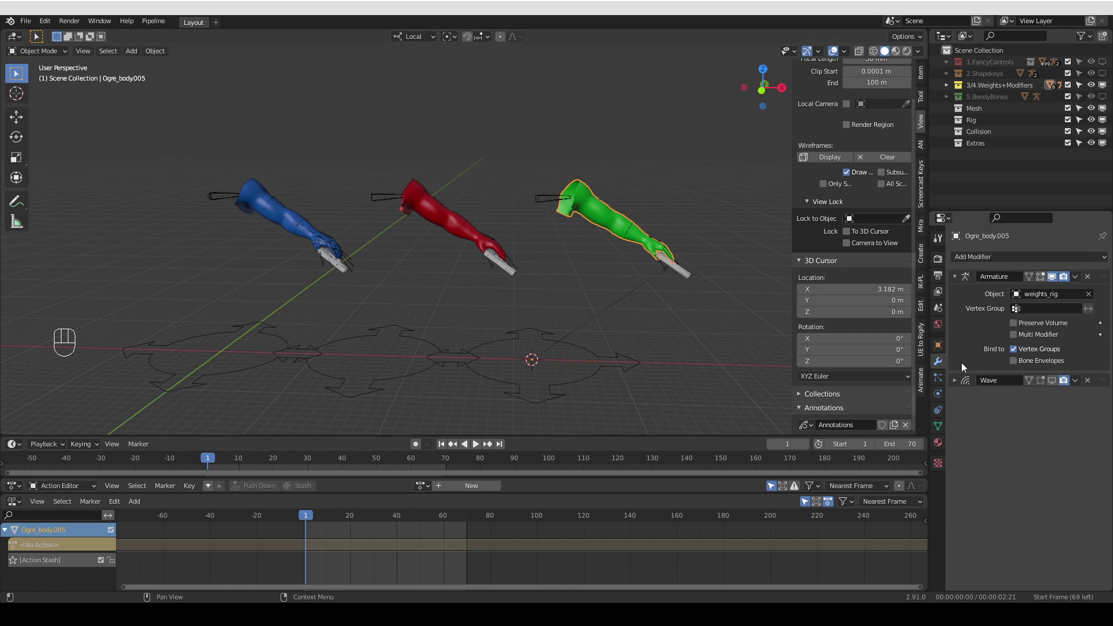
drag(1060, 384, 566, 292)
drag(567, 292, 521, 379)
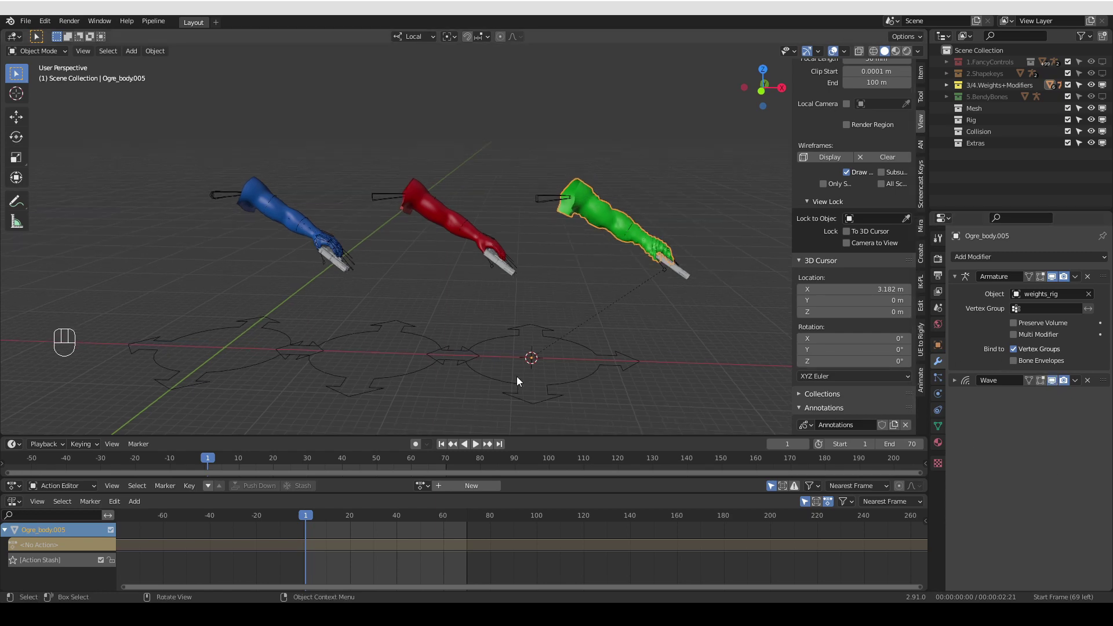
key(shift+space)
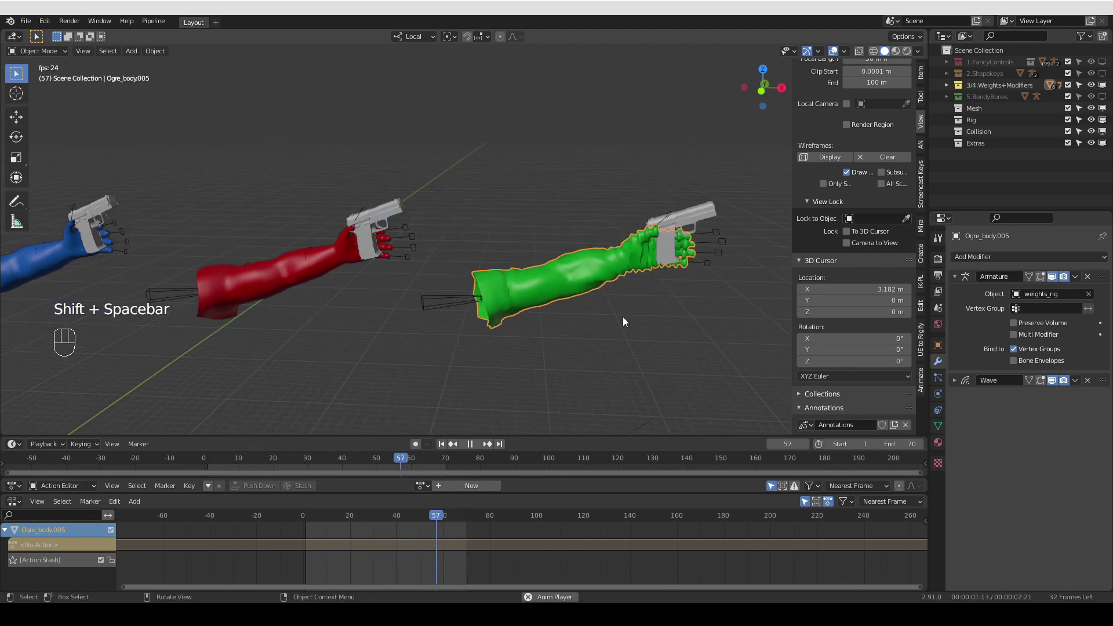
key(shift+space)
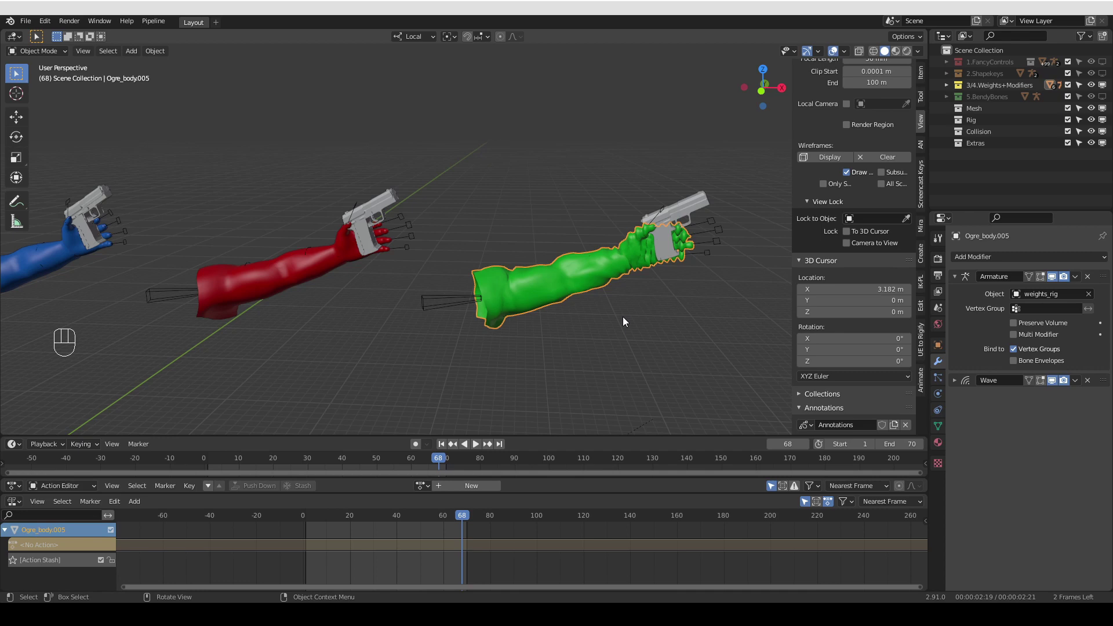
Remove the Wave modifier from Ogre_body005 and bring up the Add Modifier list
drag(1040, 259, 783, 199)
click(1091, 384)
key(alt+a)
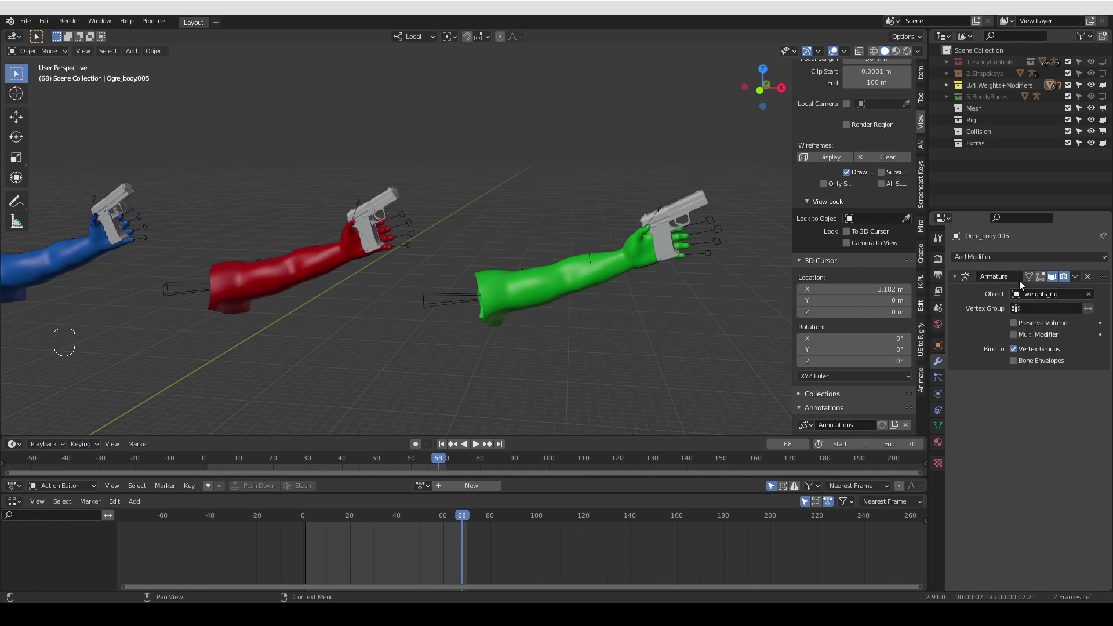
drag(1009, 264, 918, 464)
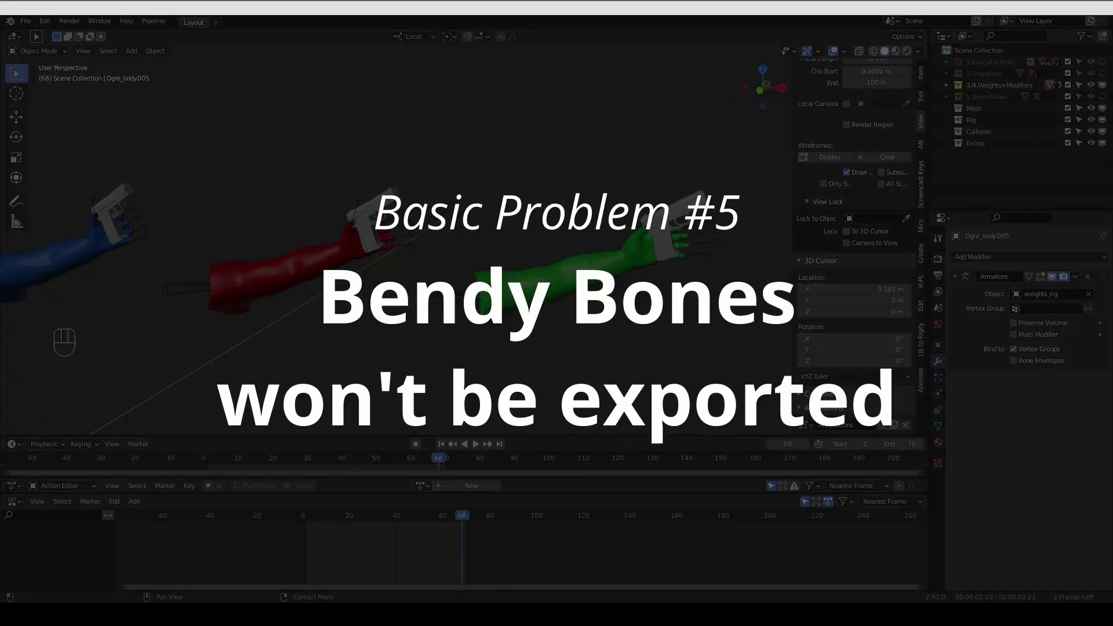
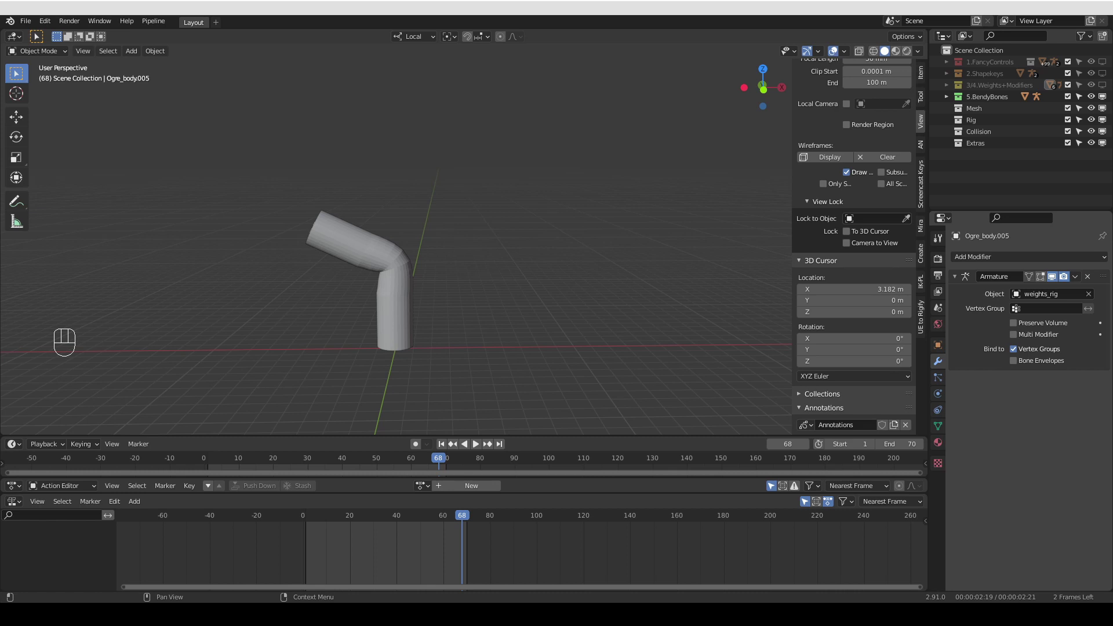
Select bendybones_rig and enable In Front in its armature viewport display
drag(490, 249, 370, 294)
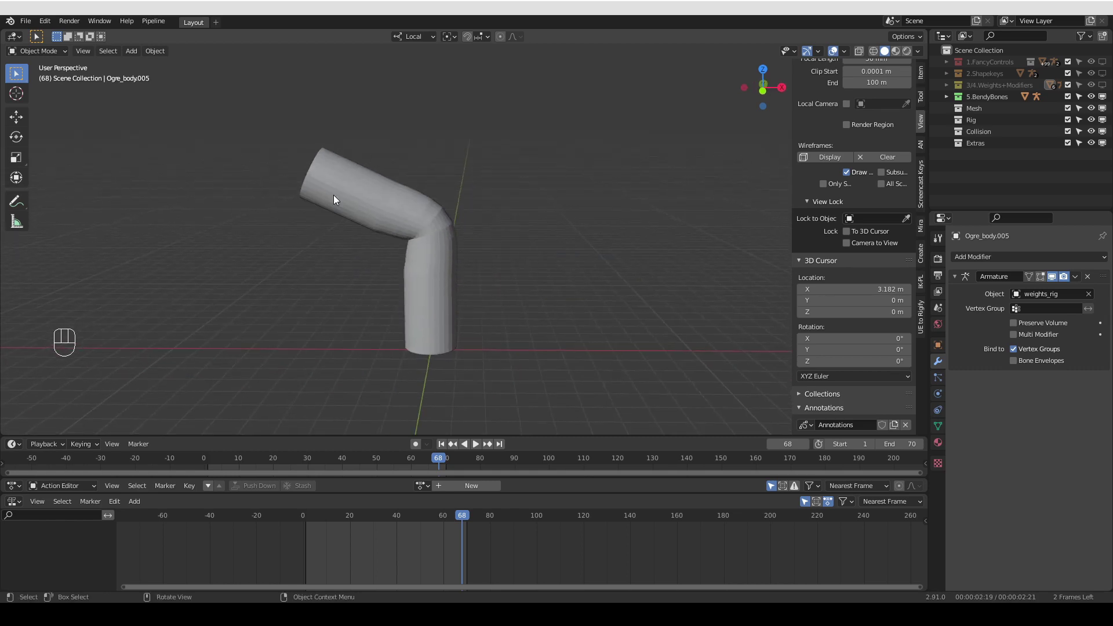
drag(324, 195, 302, 175)
click(302, 175)
click(938, 396)
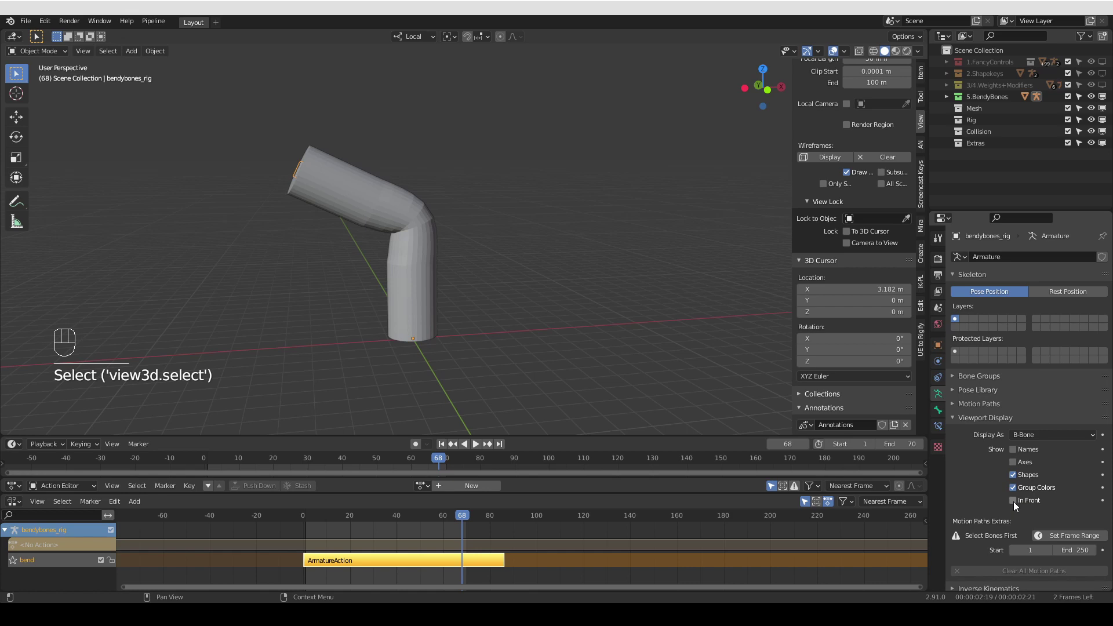
drag(1017, 503, 704, 349)
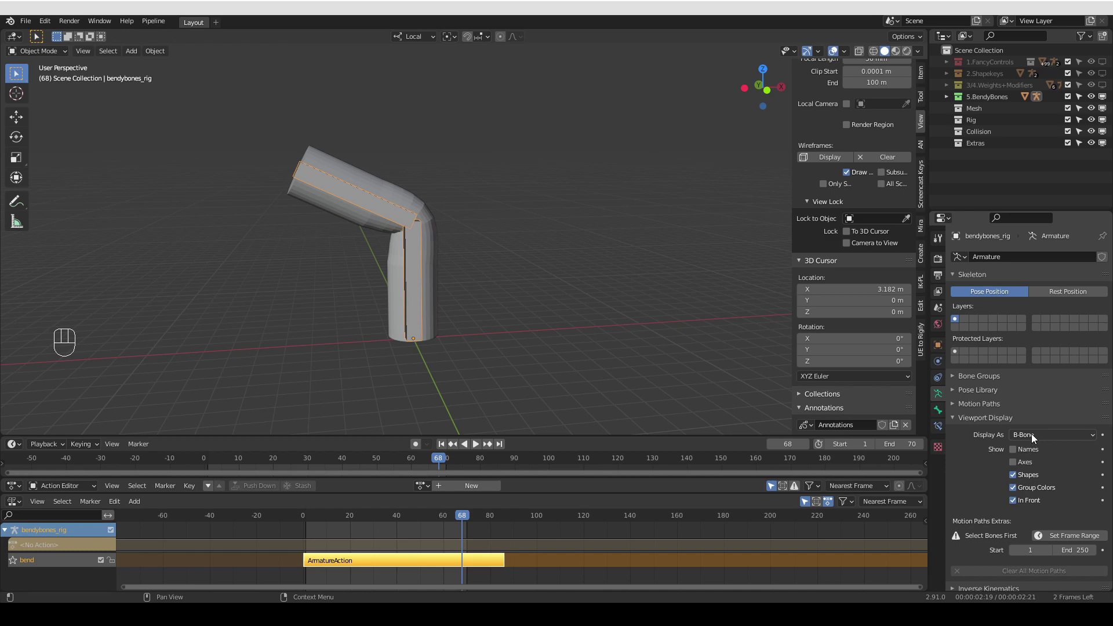
Switch the rig into Pose Mode to reach Bone.001's bendy-bone settings
click(1037, 441)
middle_click(759, 366)
key(Tab)
Set Bendy Bones Segments to 7 on Bone and Bone.001 and scrub the bend animation
click(389, 207)
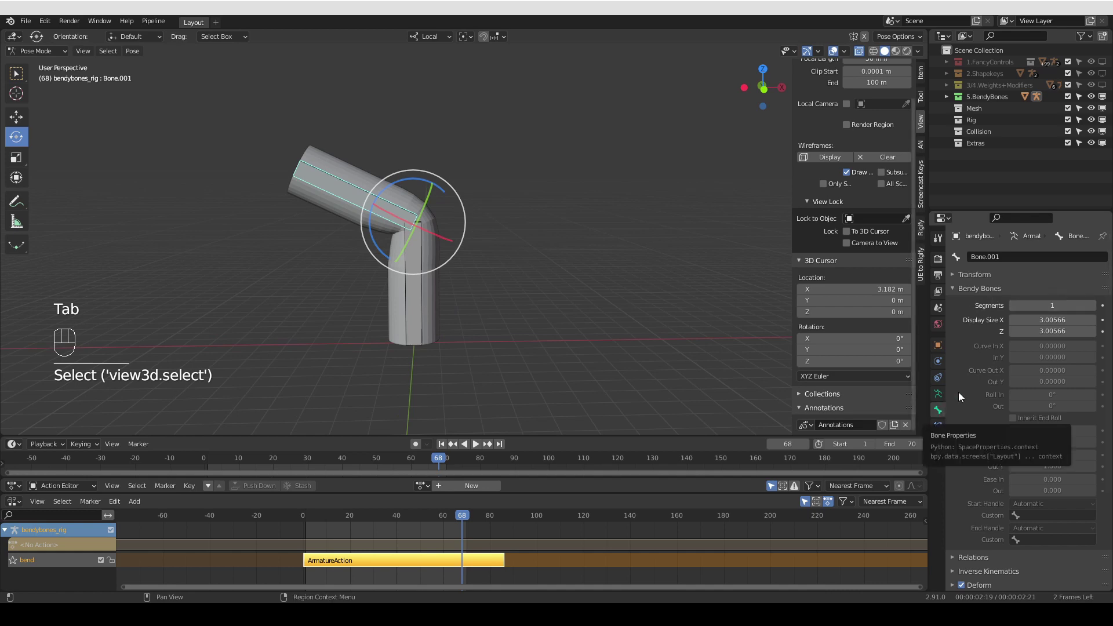
click(1098, 308)
drag(1099, 304, 433, 291)
click(1097, 306)
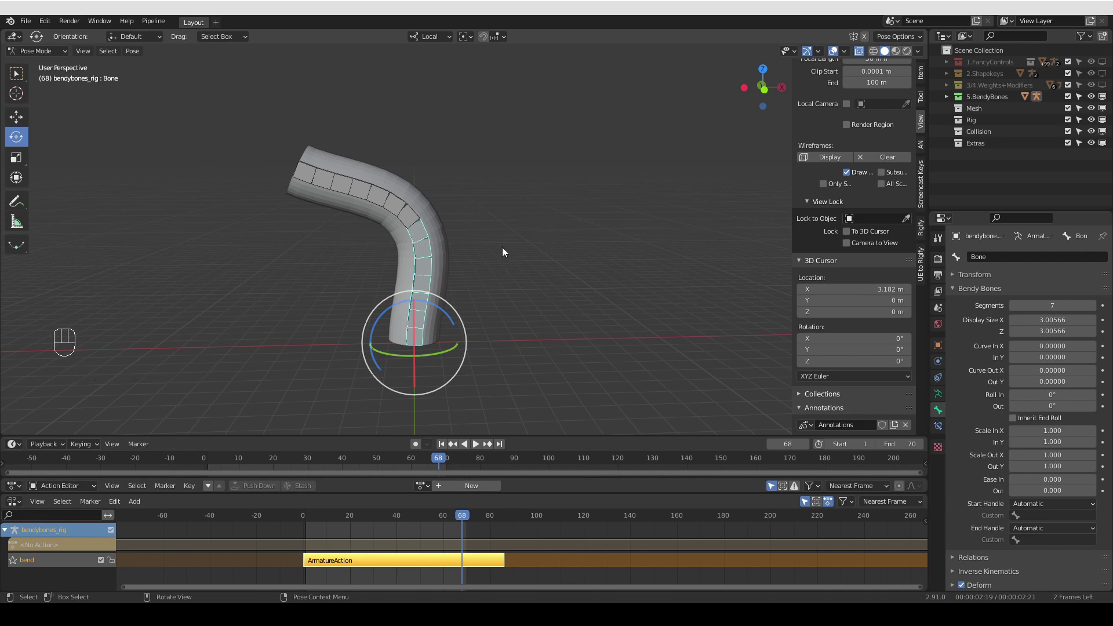
drag(503, 252, 462, 360)
drag(218, 464, 378, 319)
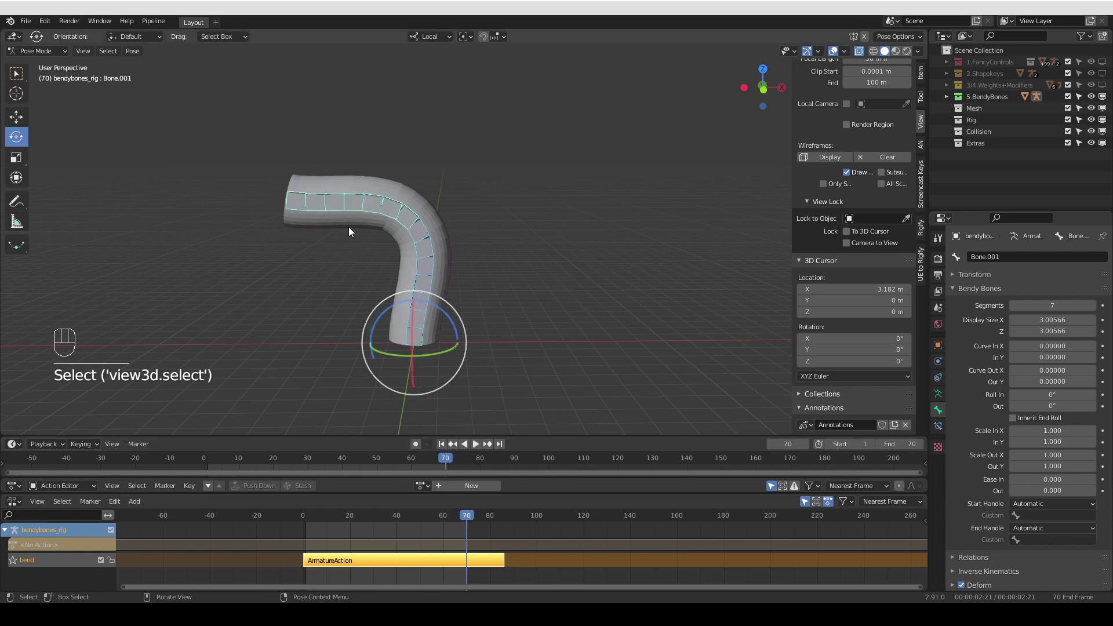
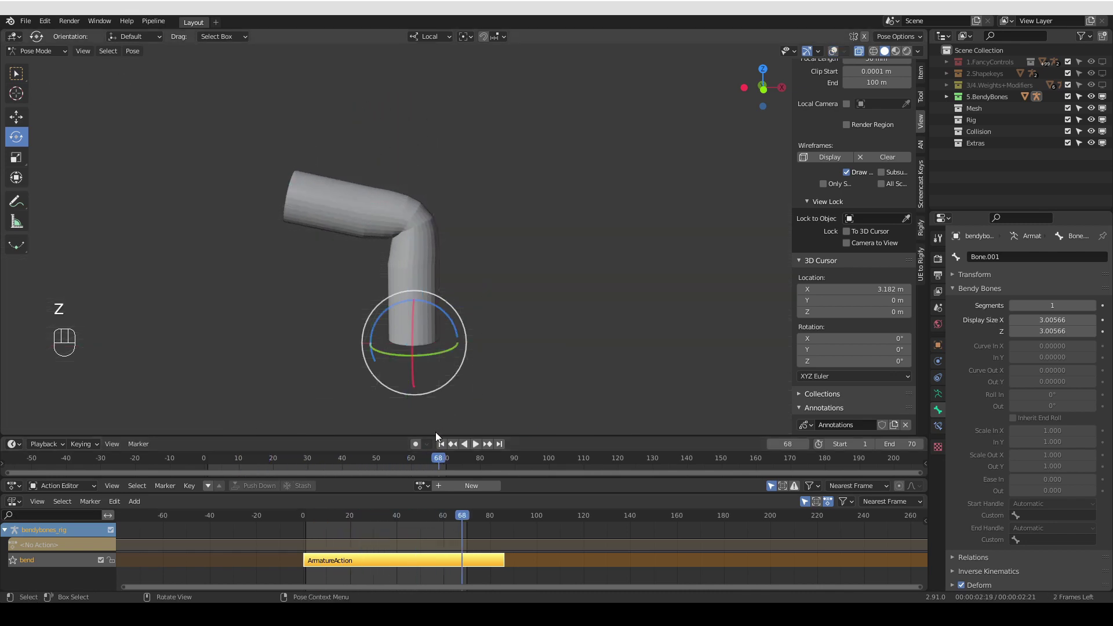
drag(447, 463, 286, 455)
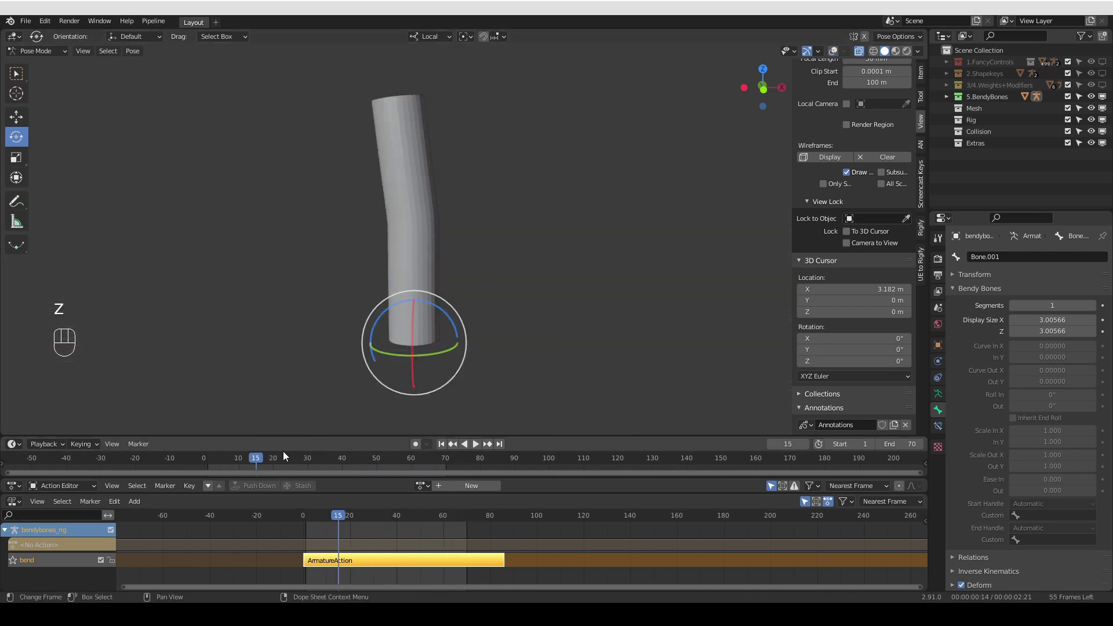
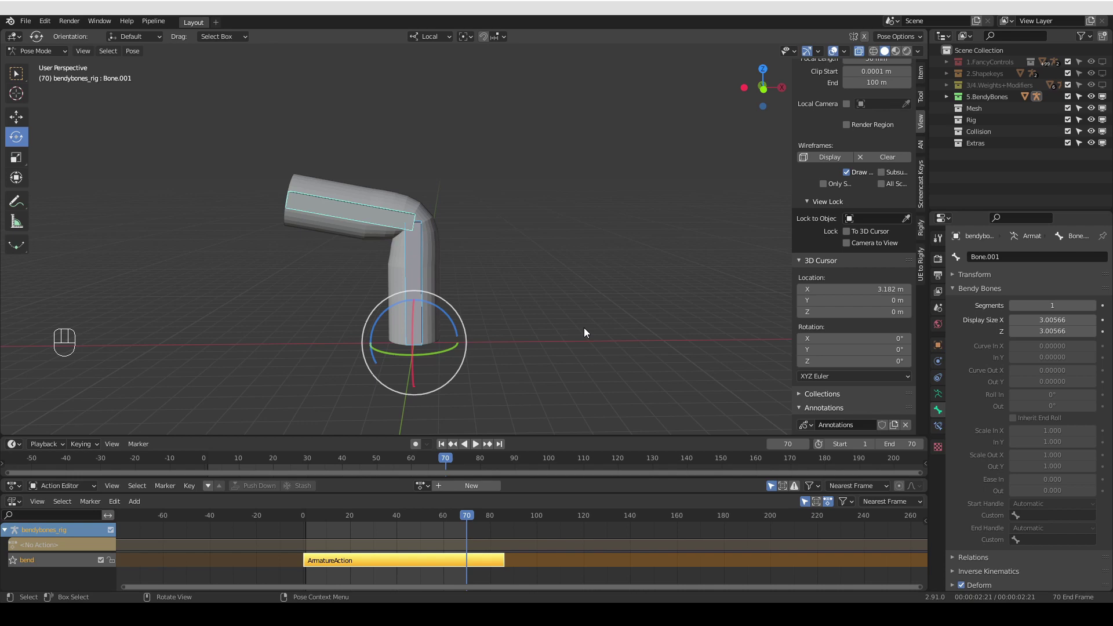
Show the Weights+Modifiers collection again and orbit the view to look at the hand
click(1105, 102)
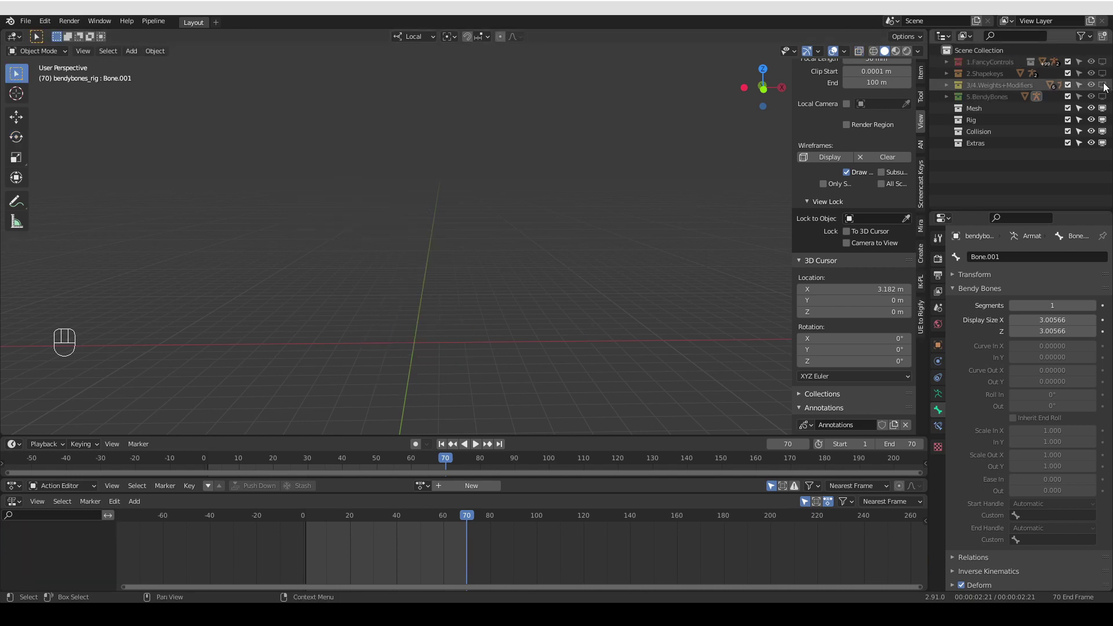
middle_click(608, 353)
key(Delete)
middle_click(517, 287)
drag(533, 321, 548, 323)
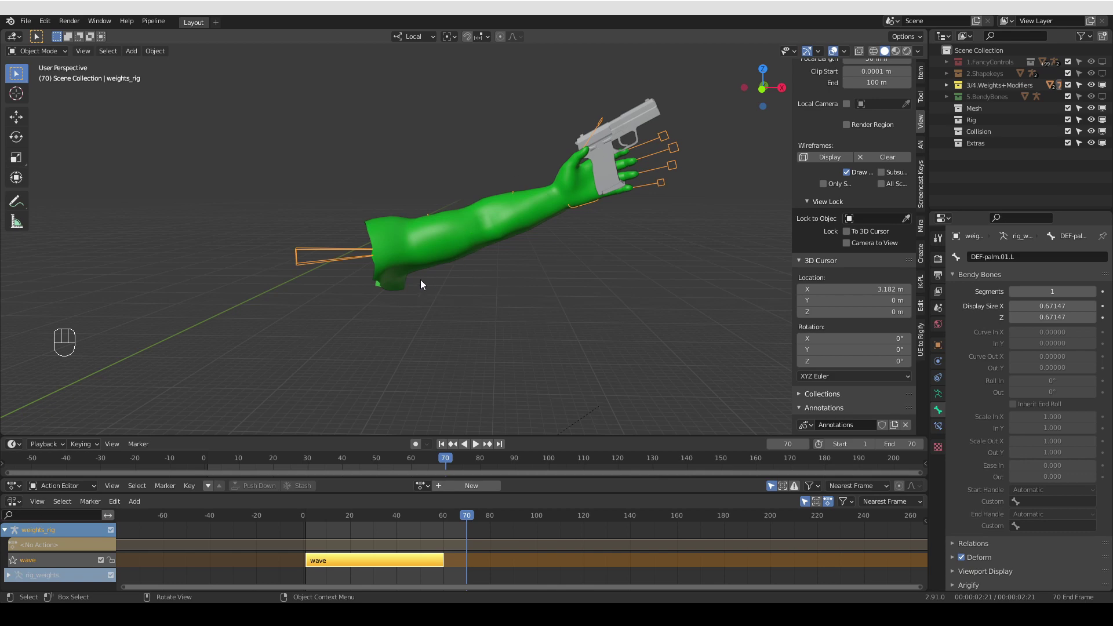
drag(619, 128, 518, 200)
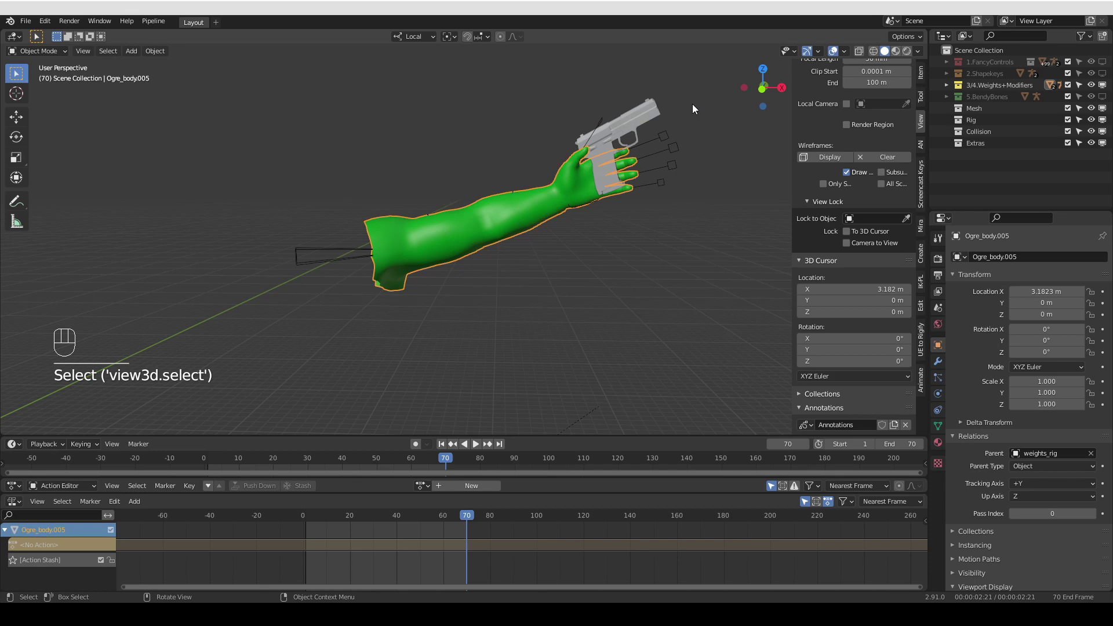
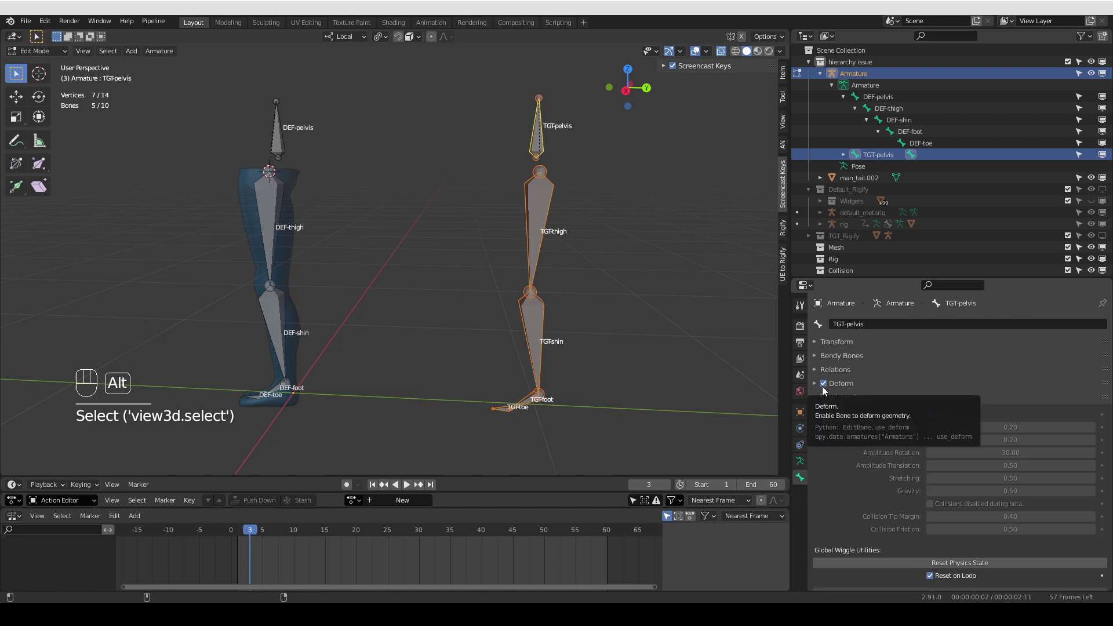
Turn off Deform on the TGT-pelvis bone in its Bone Properties
drag(828, 385, 782, 412)
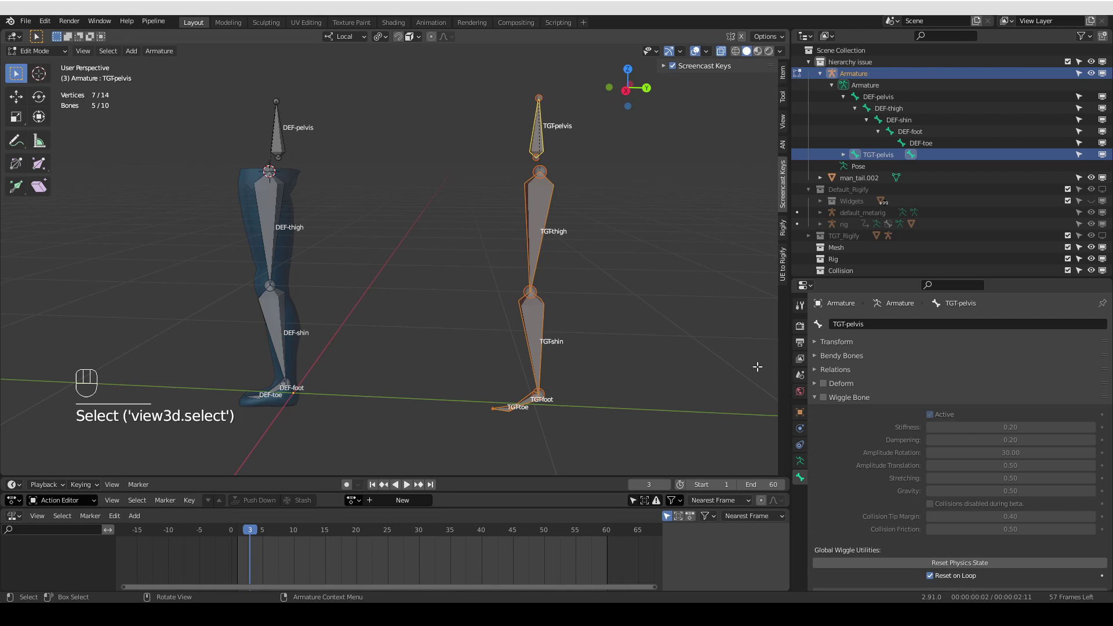
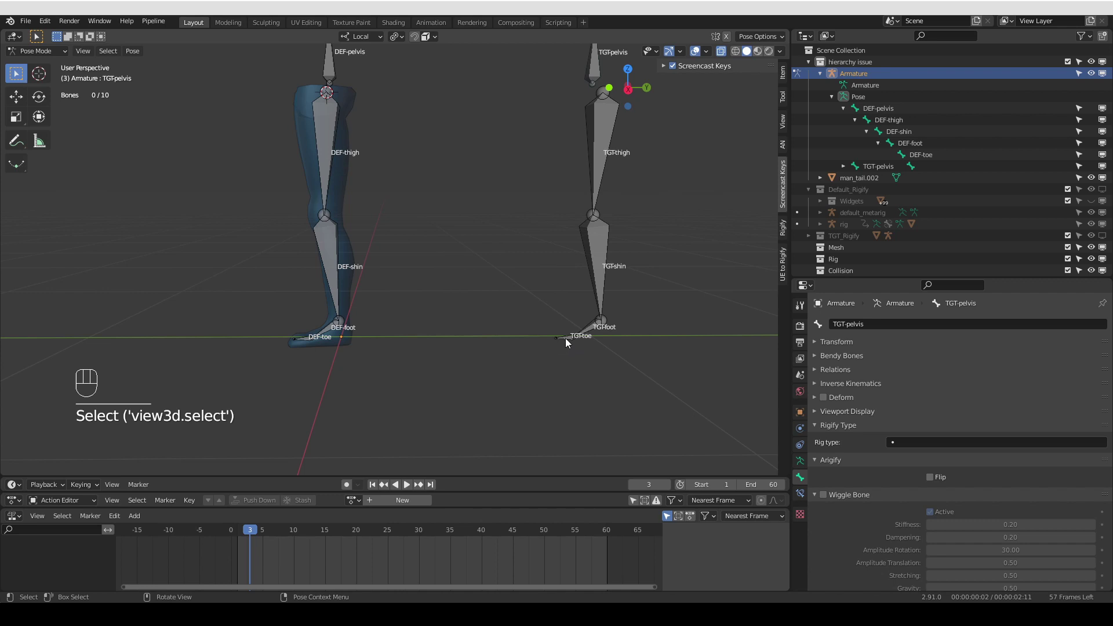
Add Copy Transforms constraints so DEF-toe follows TGT-toe and the shin pair likewise, via Ctrl+Shift+C
drag(569, 342, 552, 397)
drag(552, 397, 435, 398)
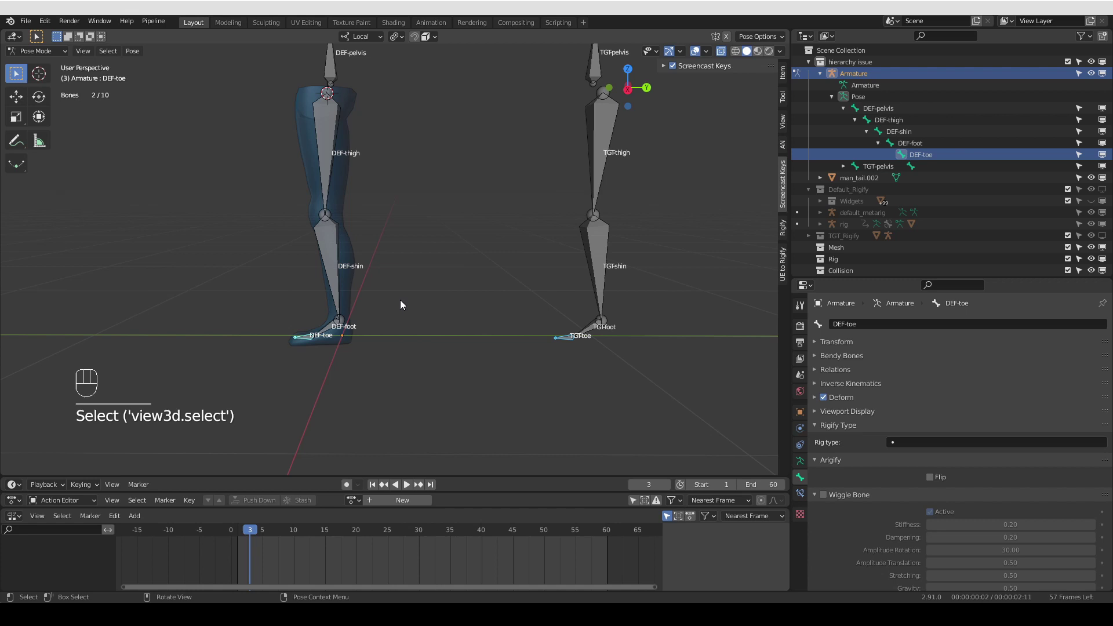
key(ctrl+shift+c)
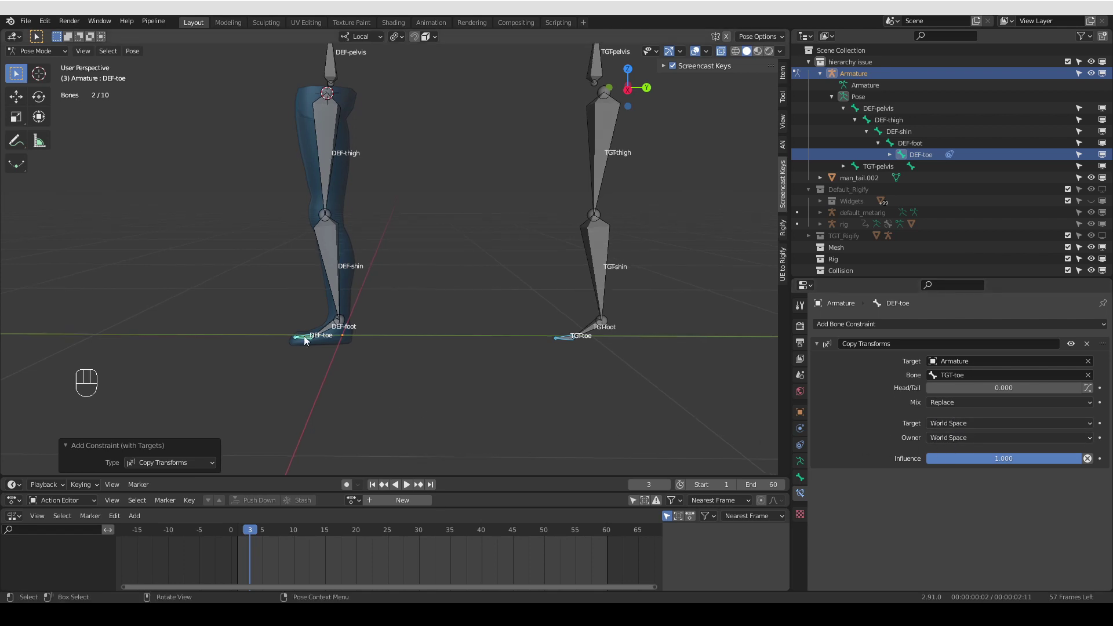
click(589, 332)
drag(328, 330, 357, 382)
key(ctrl+shift+c)
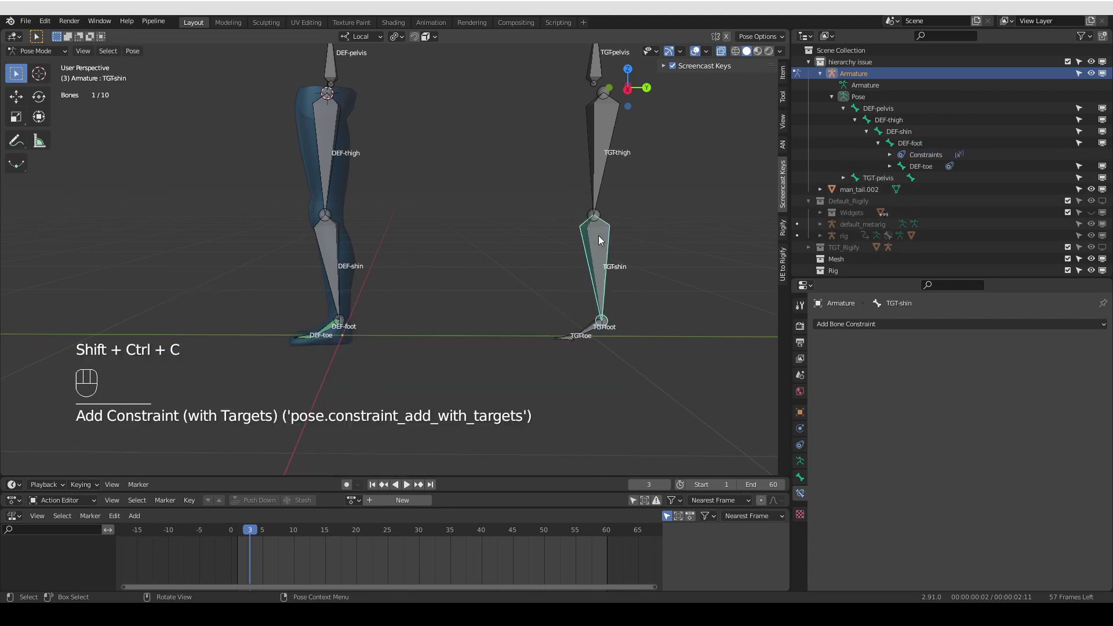
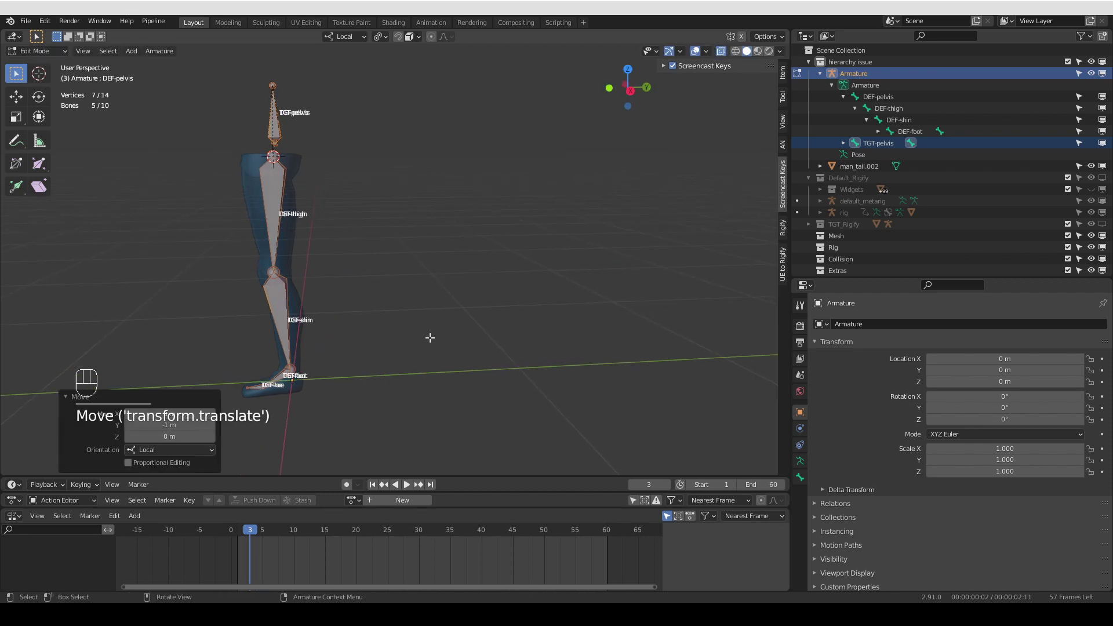
Add the TGT-shin.001 bone and assign it to a bone layer with M
key(m)
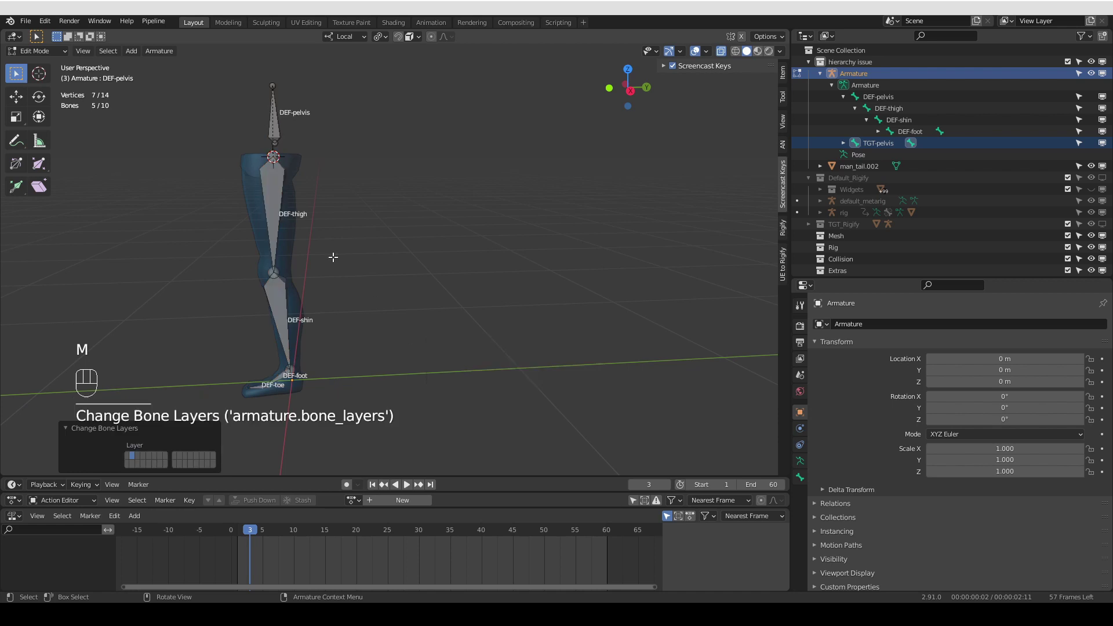
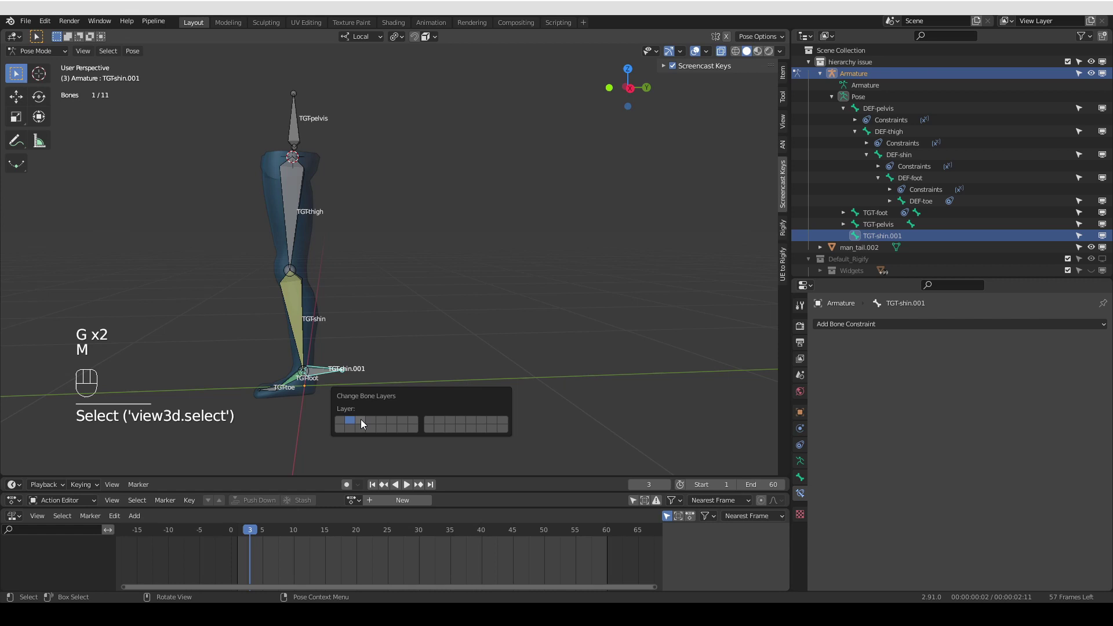
Show the armature's skeleton layer settings and start moving the TGT-shin.001 bone
drag(801, 470, 847, 397)
click(859, 387)
key(g)
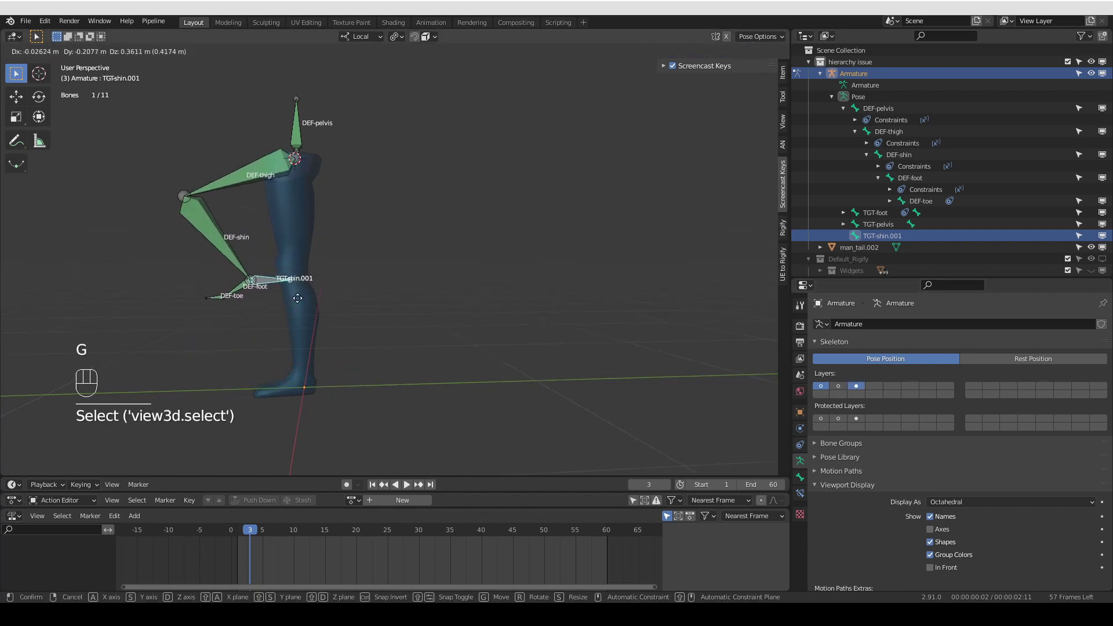
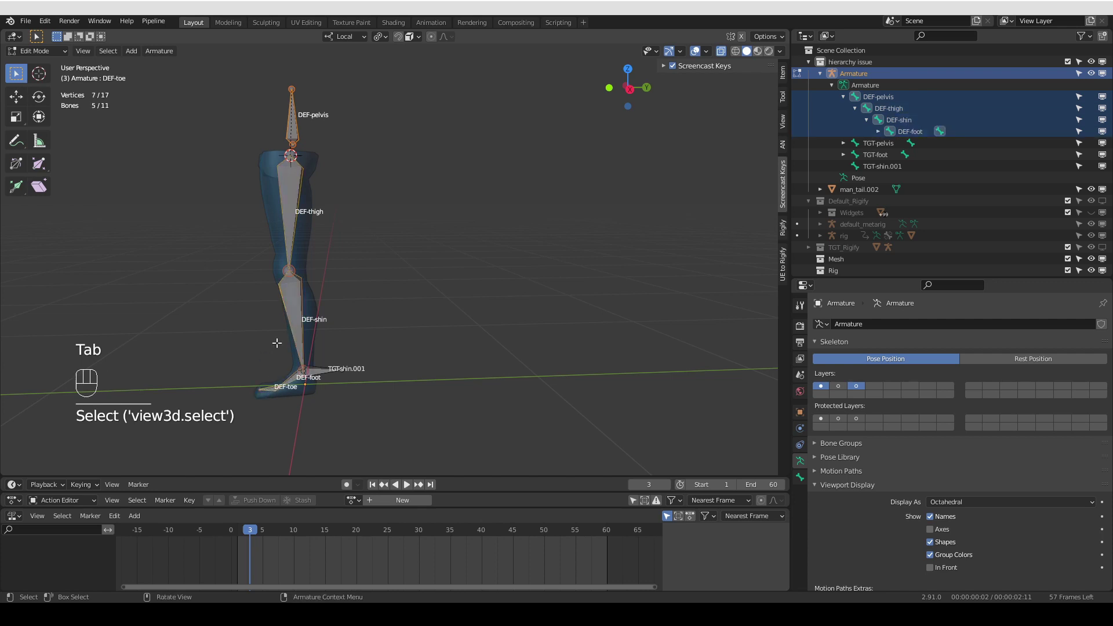
Clear the parent of the DEF chain so pelvis through toe sit directly under the armature
key(alt+p)
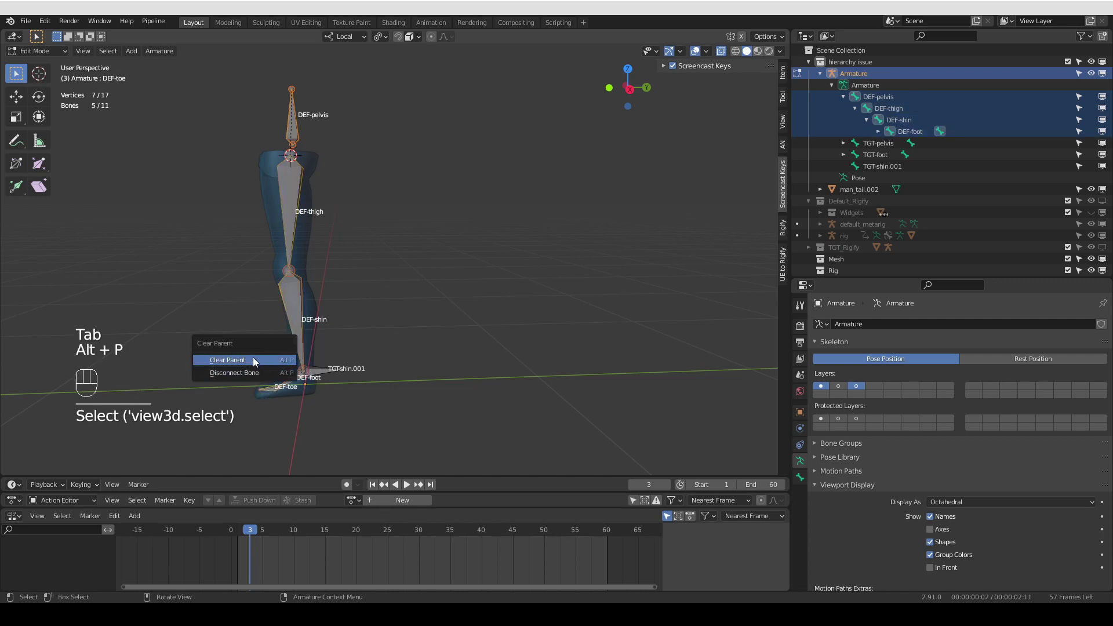
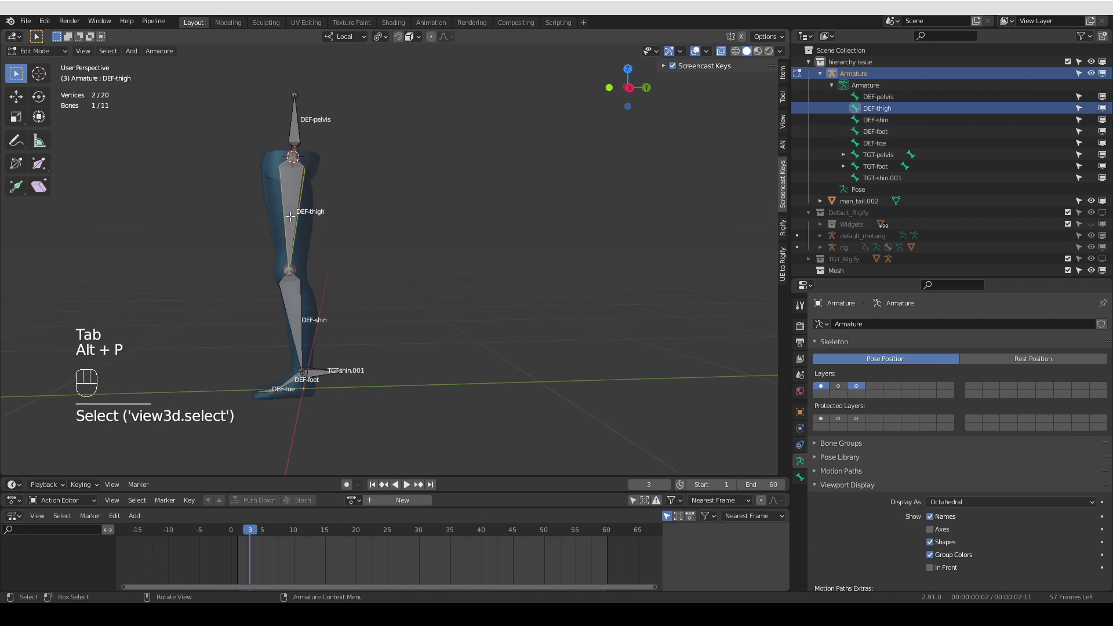
Test-move bones in edit and pose mode to check the DEF chain follows the TGT bones
key(g)
key(g)
key(Tab)
key(g)
key(g)
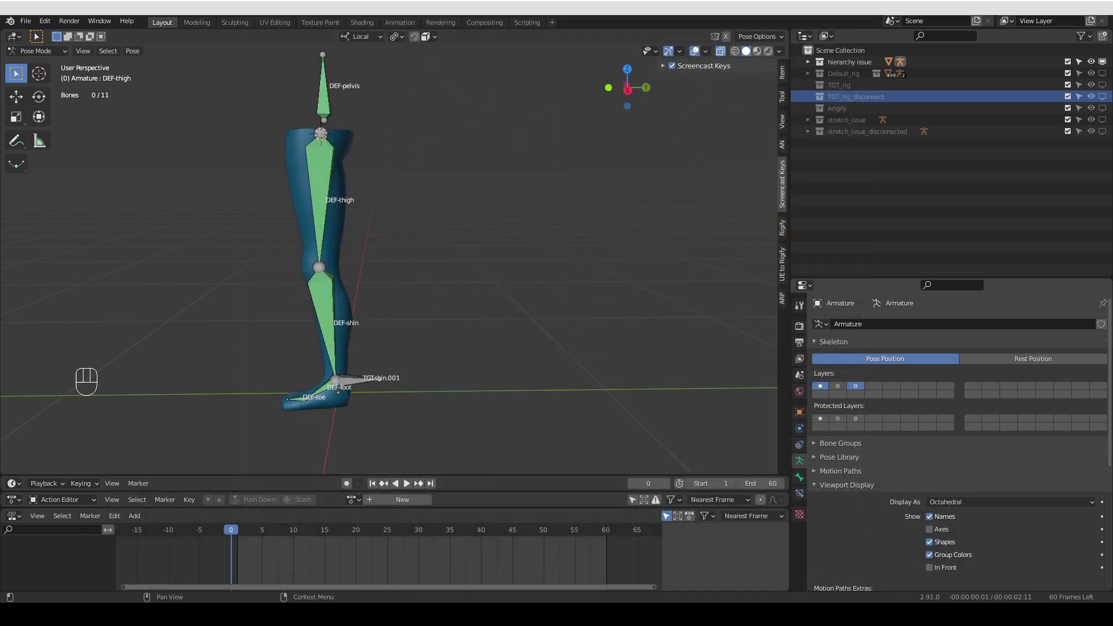
Switch to Object Mode and enable the Default_rig collection so the blue character appears
middle_click(500, 303)
key(Tab)
drag(1109, 66, 580, 182)
drag(581, 182, 571, 212)
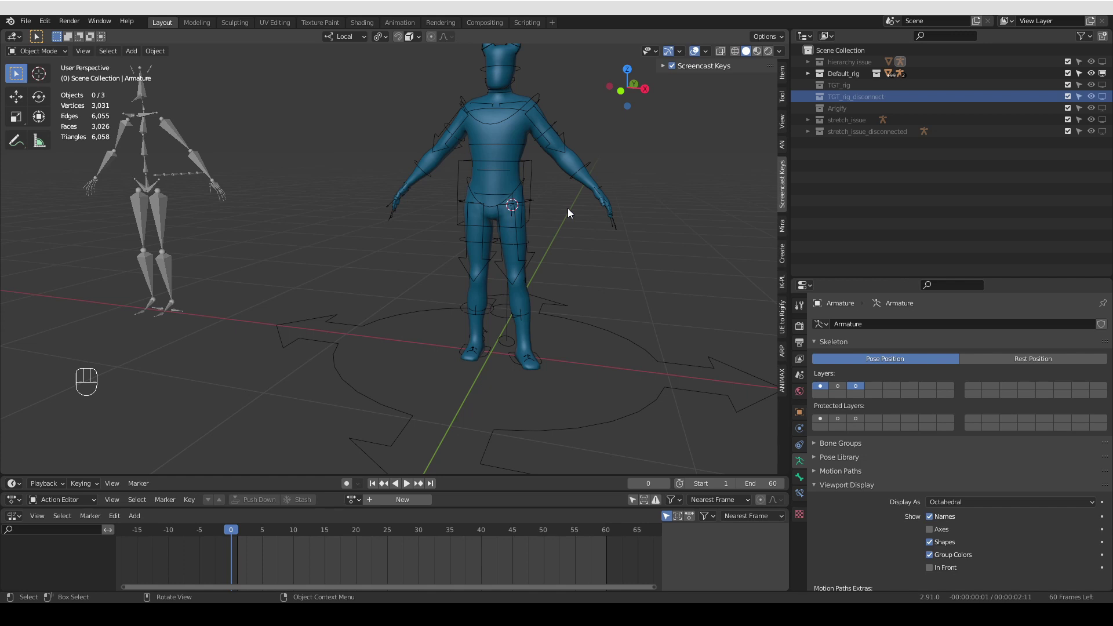
Select the rig object and scrub the timeline to frame 58
drag(596, 163, 646, 250)
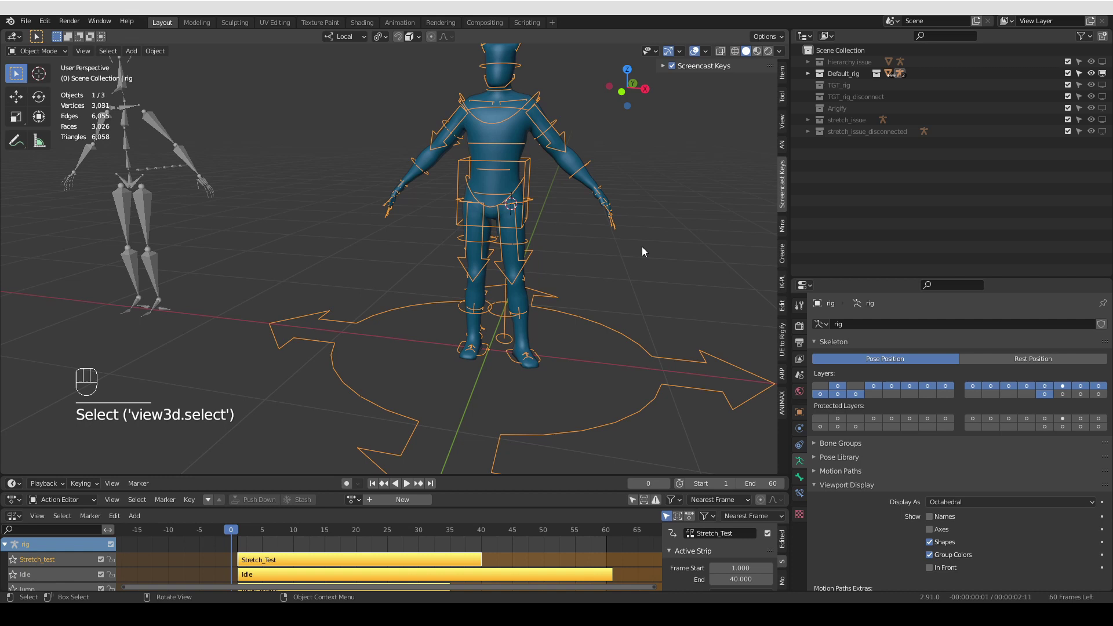
middle_click(645, 253)
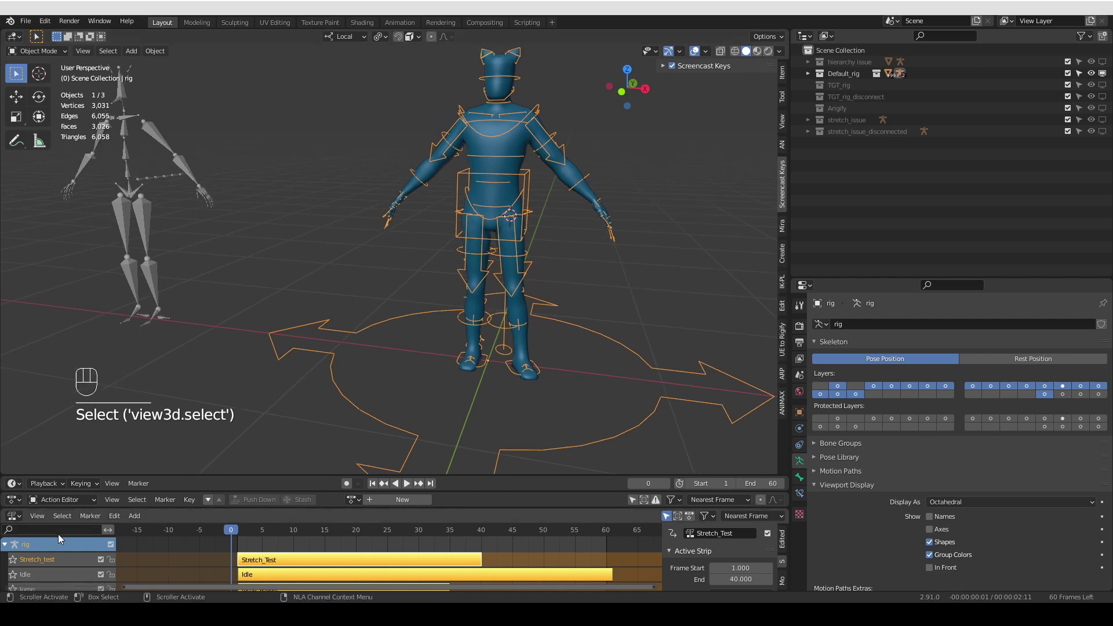
drag(16, 580, 593, 546)
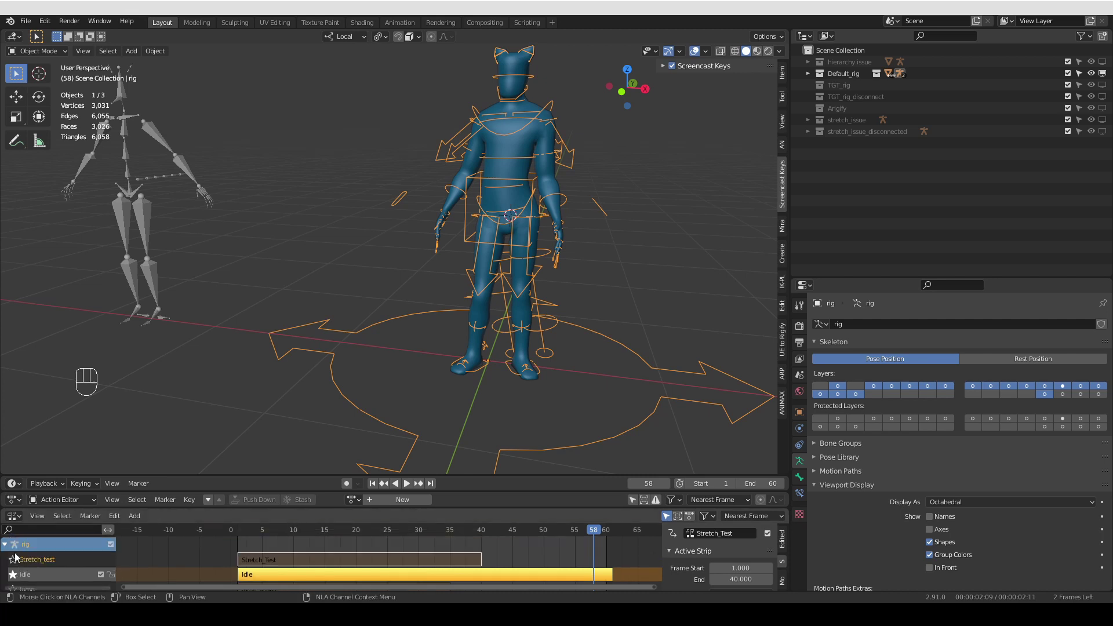
drag(625, 284, 586, 228)
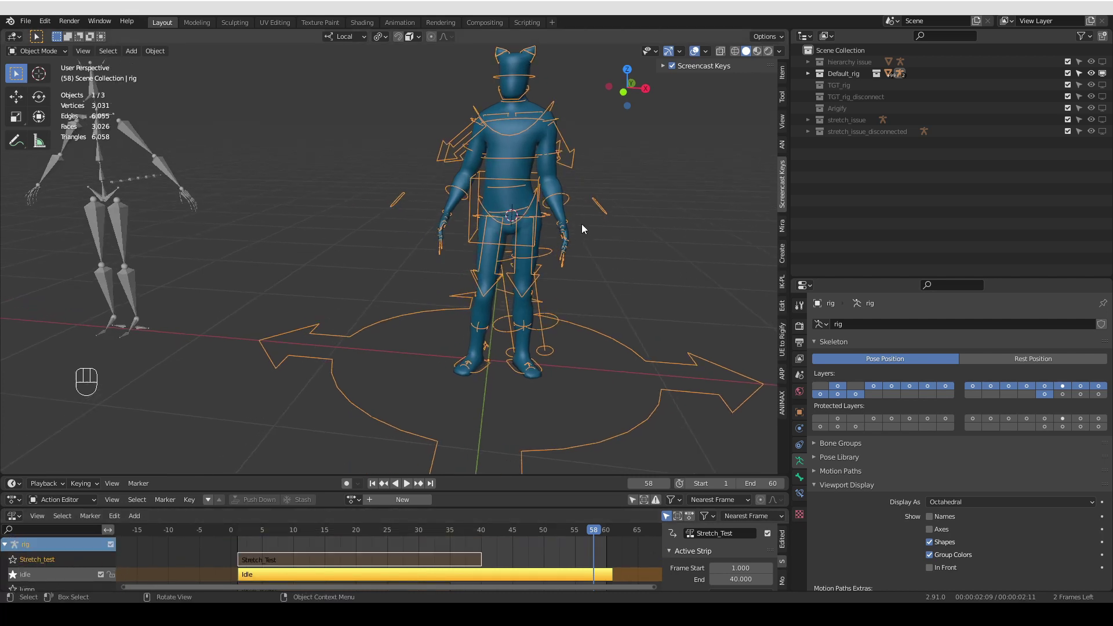
Add the character mesh to the selection and duplicate rig and mesh with Shift+D
key(Tab)
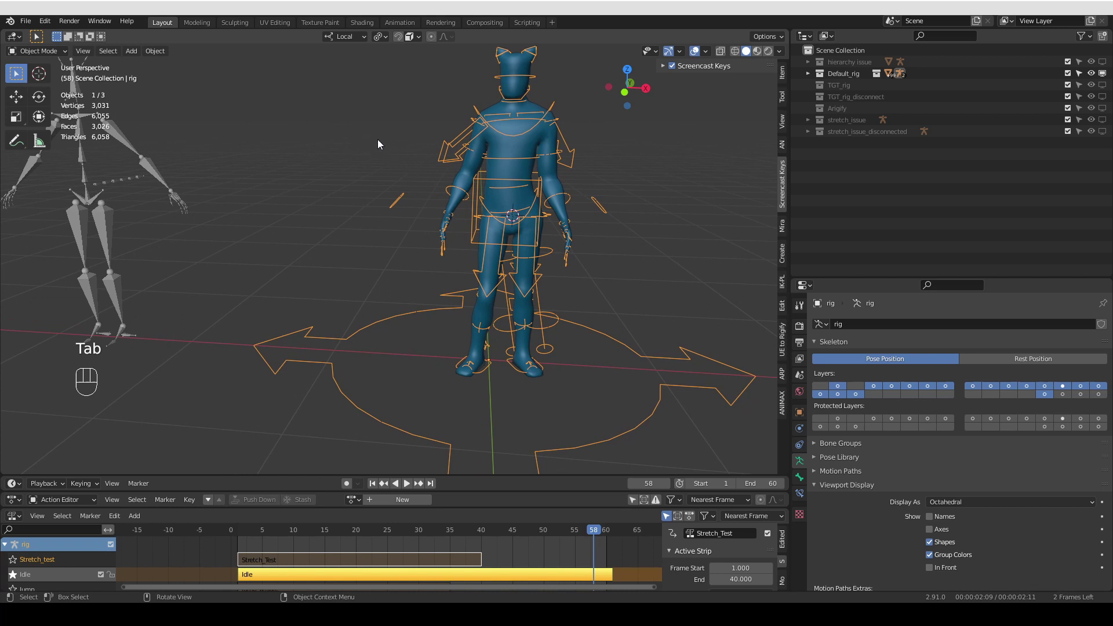
drag(514, 212, 592, 346)
drag(402, 111, 624, 306)
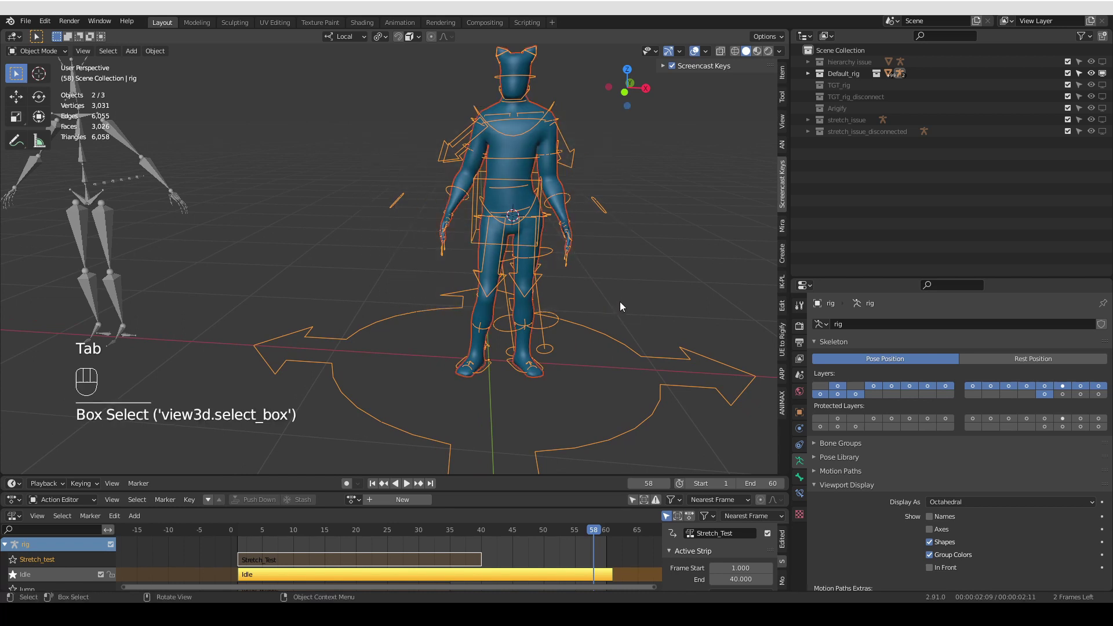
key(shift+d)
Move the duplicates into the TGT_rig collection, hide Default_rig, and set the copy's base colour to green
key(m)
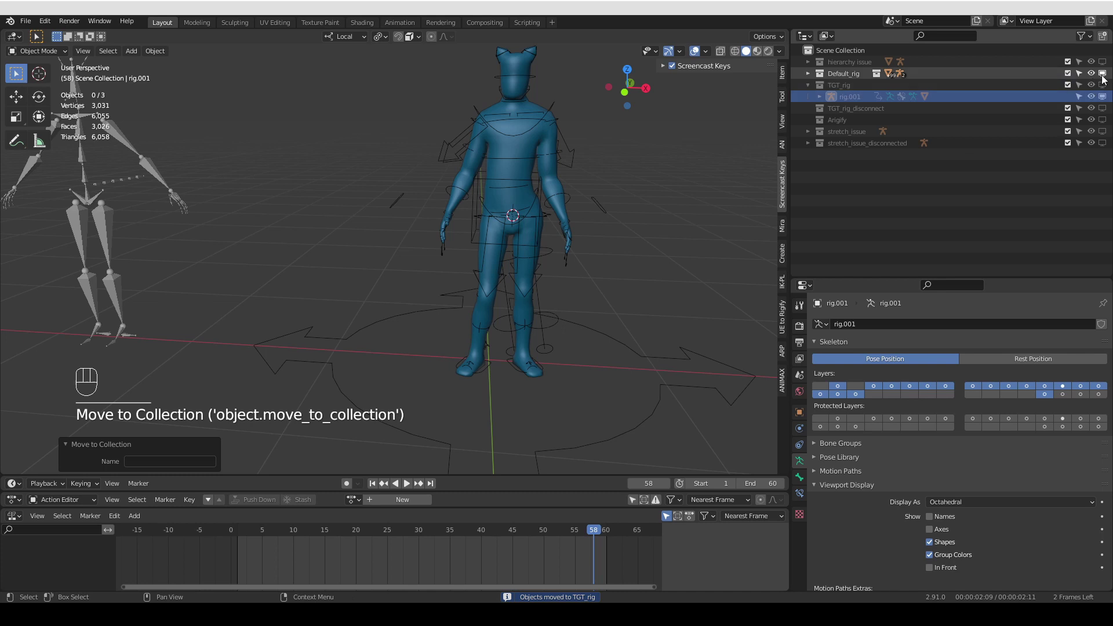
click(1106, 78)
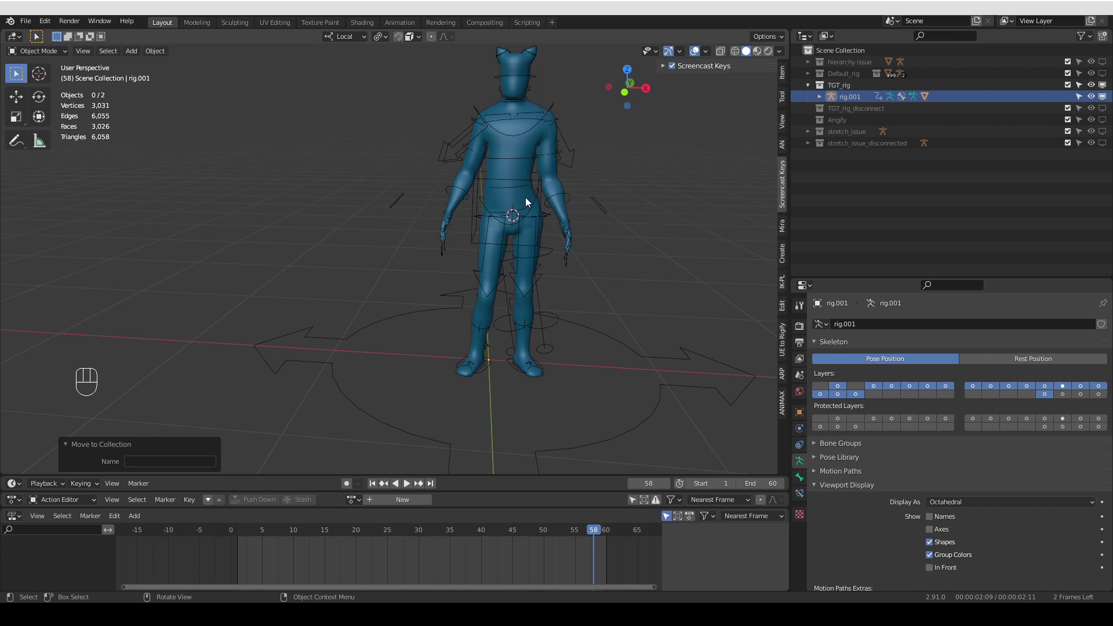
drag(534, 205, 503, 190)
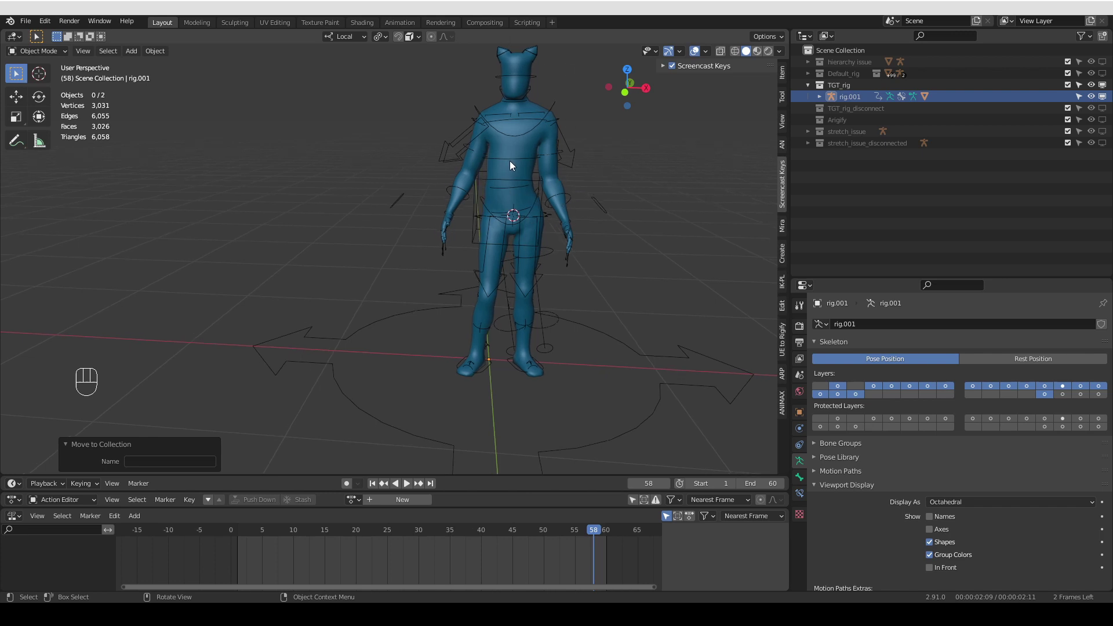
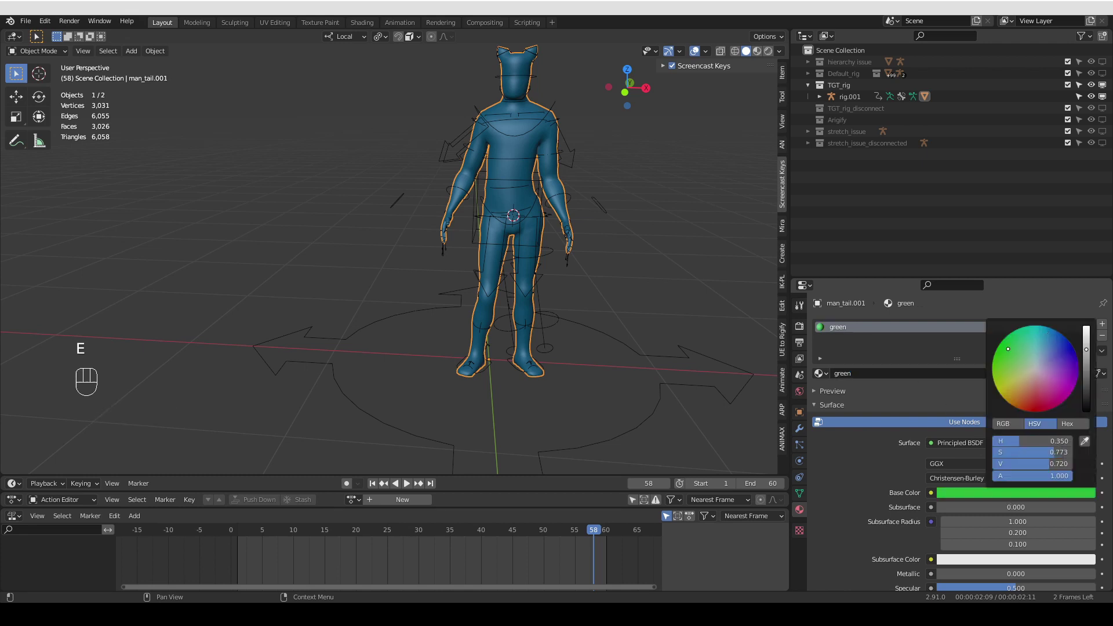
Paste the green colour into the material's Viewport Display and rename rig.001 to TGT_rig
key(ctrl+c)
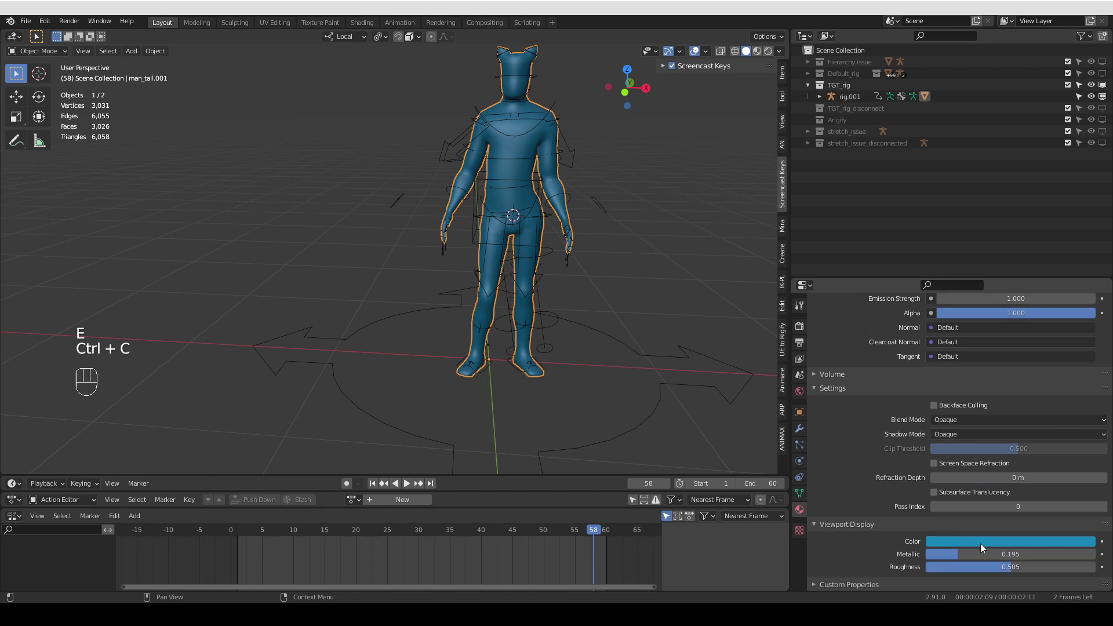
key(ctrl+v)
drag(490, 177, 495, 241)
drag(495, 241, 893, 103)
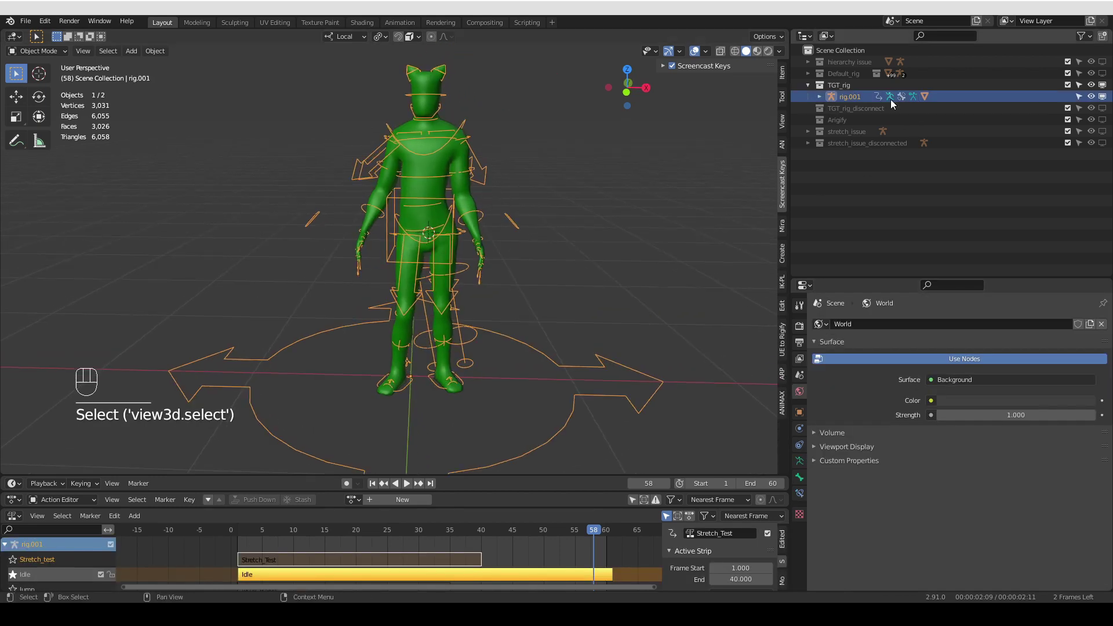
drag(859, 99, 848, 123)
Enable In Front in Viewport Display so TGT_rig's bones draw over the character mesh
key(Left)
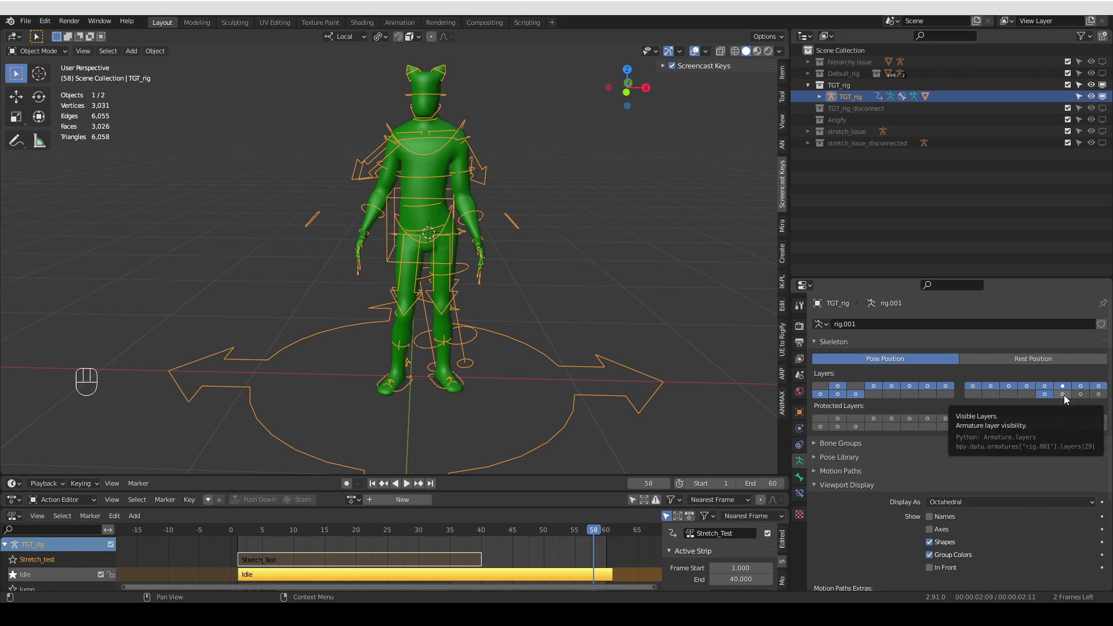
middle_click(535, 268)
click(935, 571)
Enlarge the NLA editor upward so every animation track is visible
drag(494, 270, 503, 268)
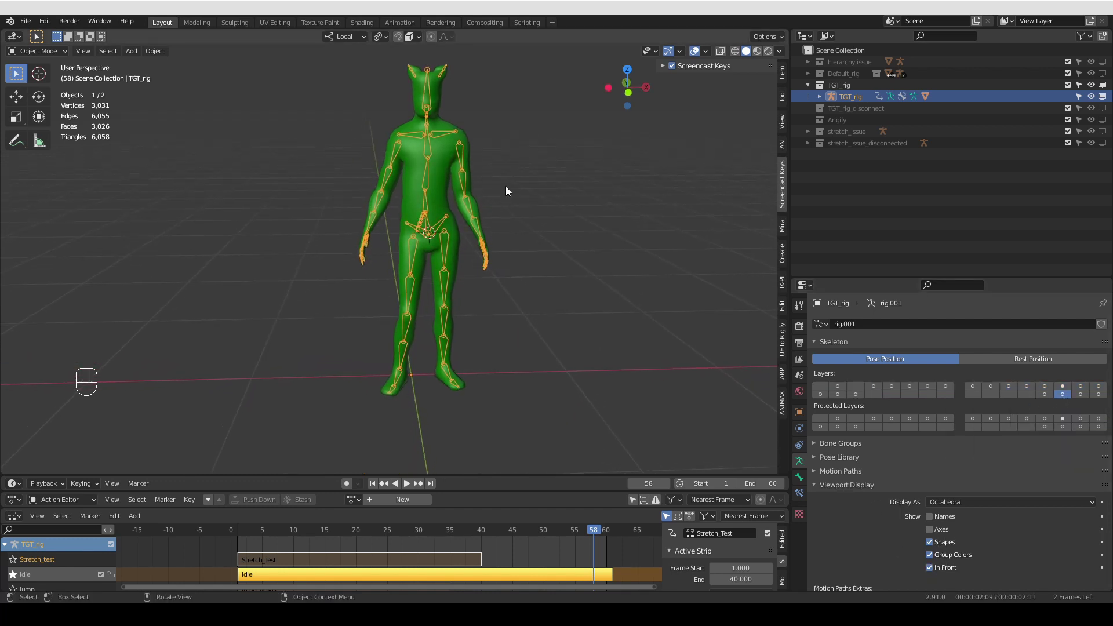
drag(587, 359, 539, 347)
key(Tab)
key(Tab)
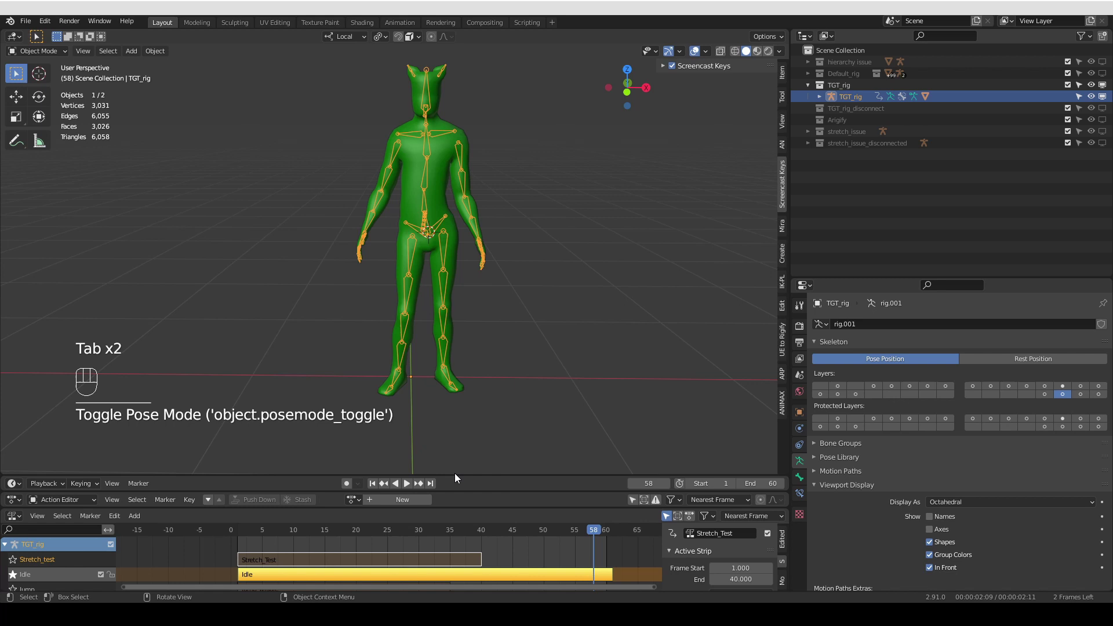
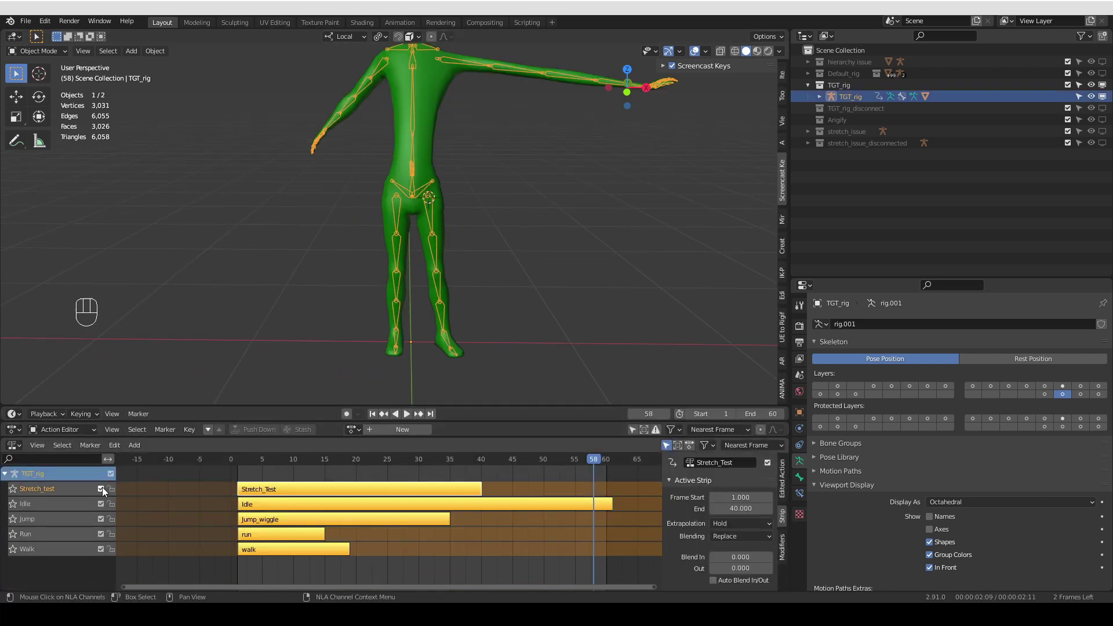
Show the sidebar's Rig Layers panel (N) and turn on a control bone layer
drag(105, 492, 116, 546)
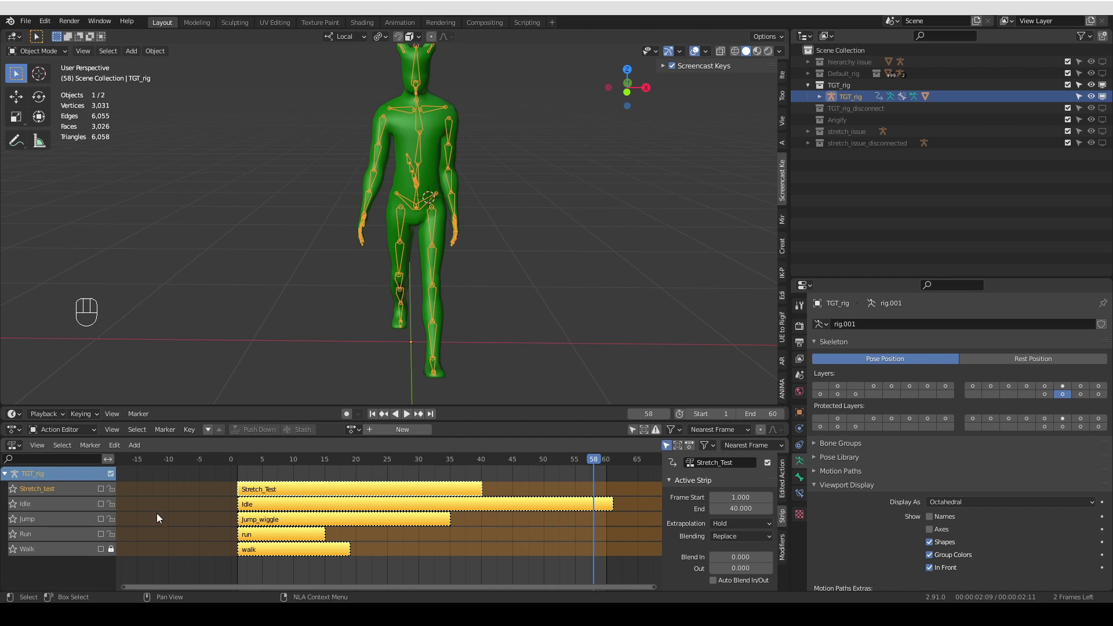
middle_click(659, 286)
key(n)
key(n)
click(790, 77)
middle_click(676, 347)
drag(678, 280, 719, 343)
middle_click(480, 306)
key(Tab)
Review the now-visible control bones on the character from above and return to Object Mode
middle_click(498, 328)
middle_click(499, 321)
key(a)
middle_click(508, 327)
drag(137, 58, 305, 88)
middle_click(408, 210)
middle_click(405, 221)
middle_click(416, 238)
key(n)
middle_click(404, 221)
drag(417, 237, 439, 242)
key(Tab)
Enter Edit Mode on the armature and switch the shown bone layers to the deform layer
middle_click(393, 299)
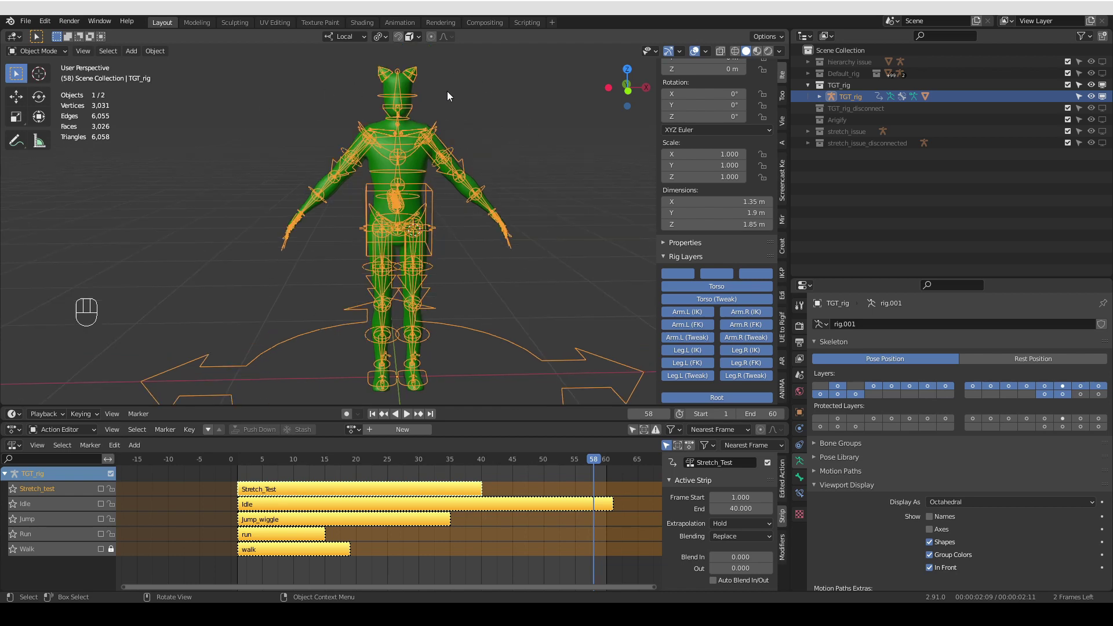
drag(440, 220, 454, 240)
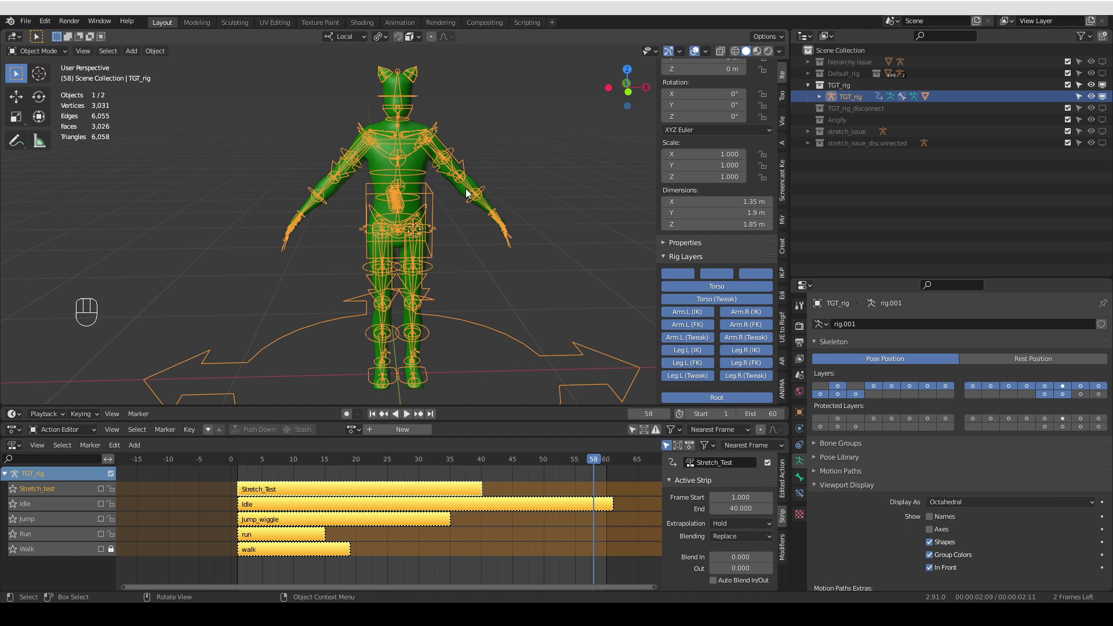
middle_click(425, 245)
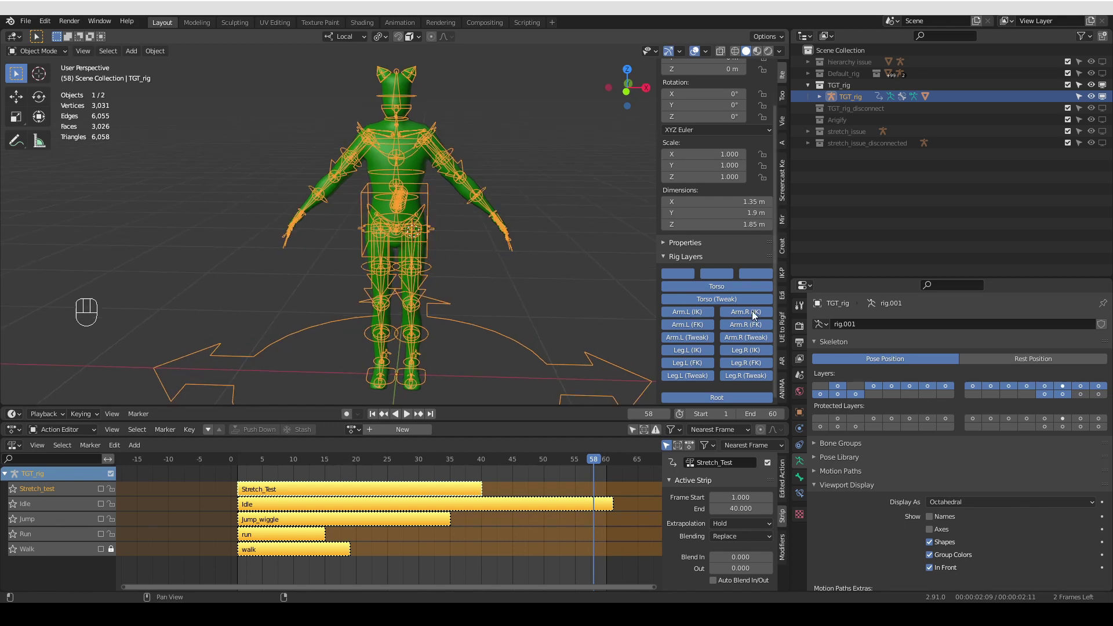
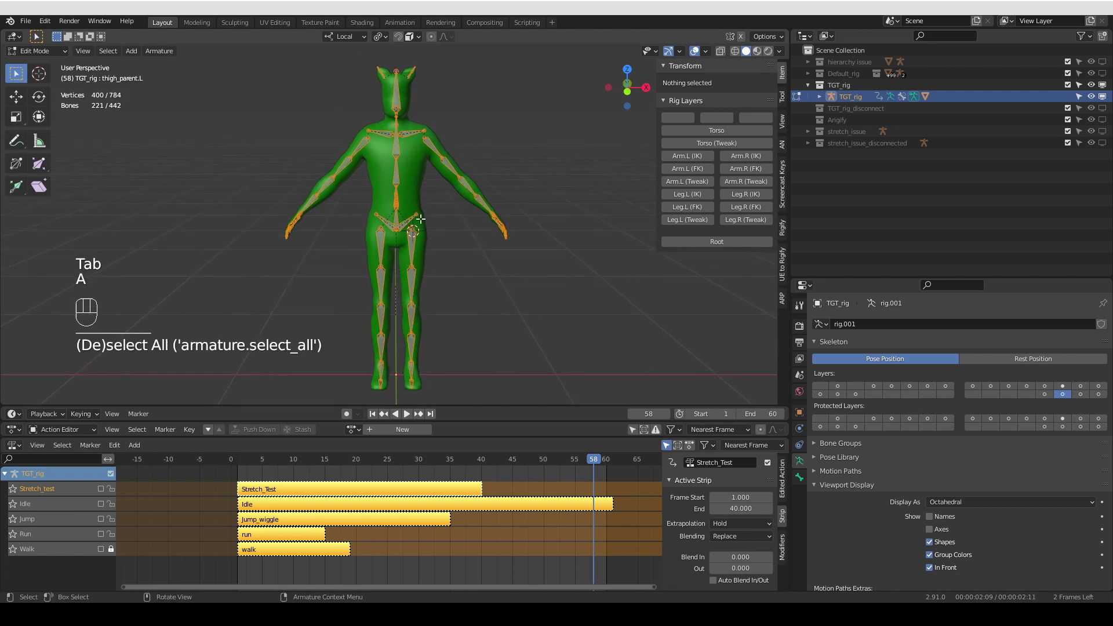
key(shift+d)
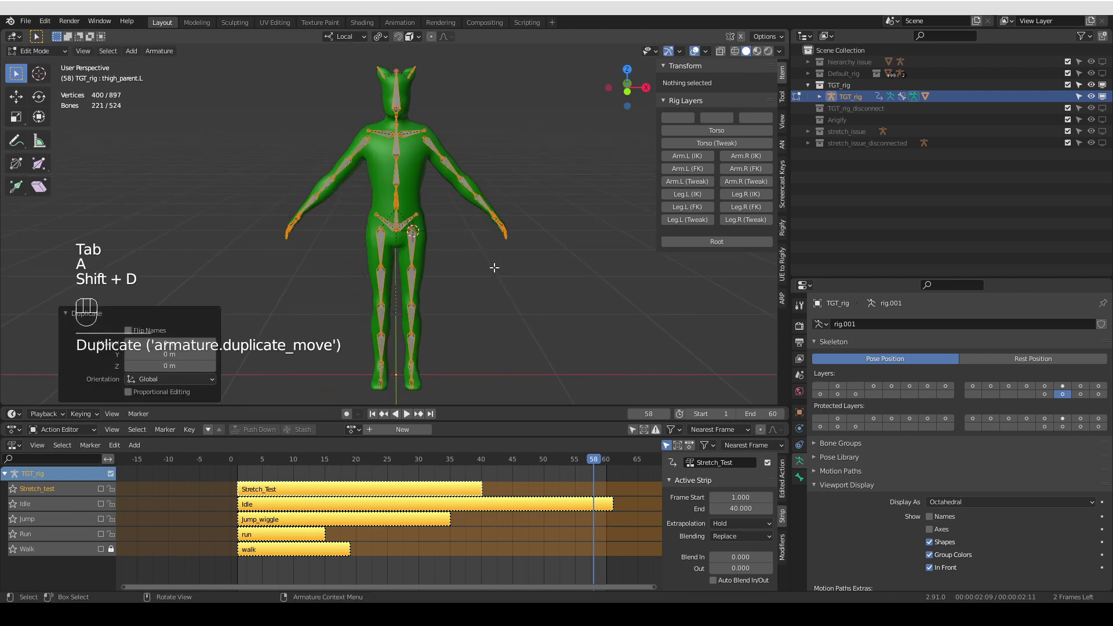
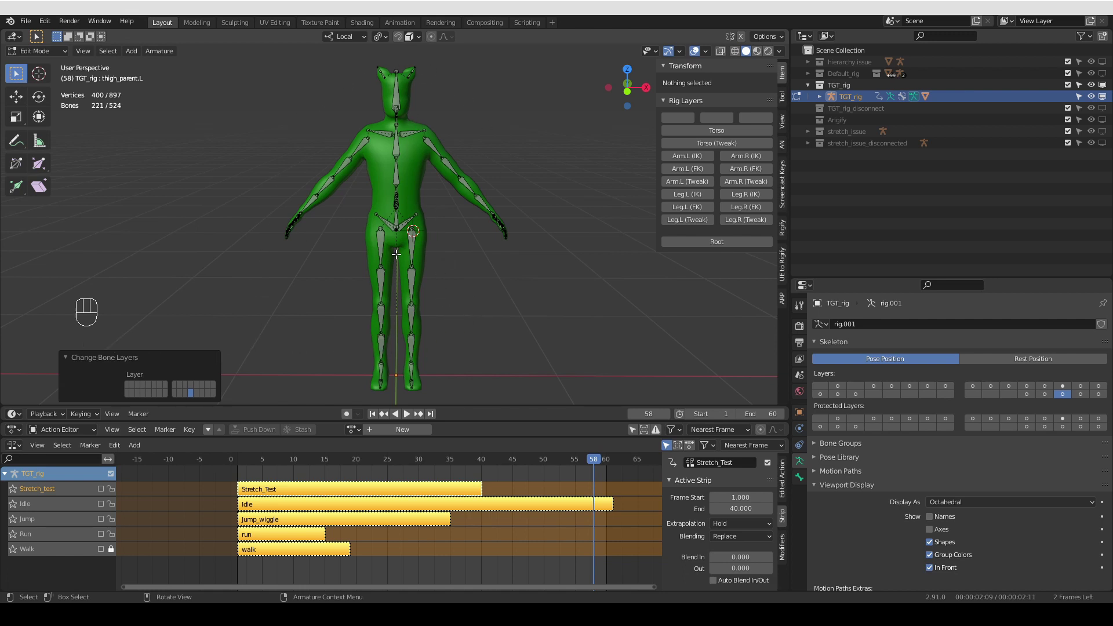
middle_click(1053, 388)
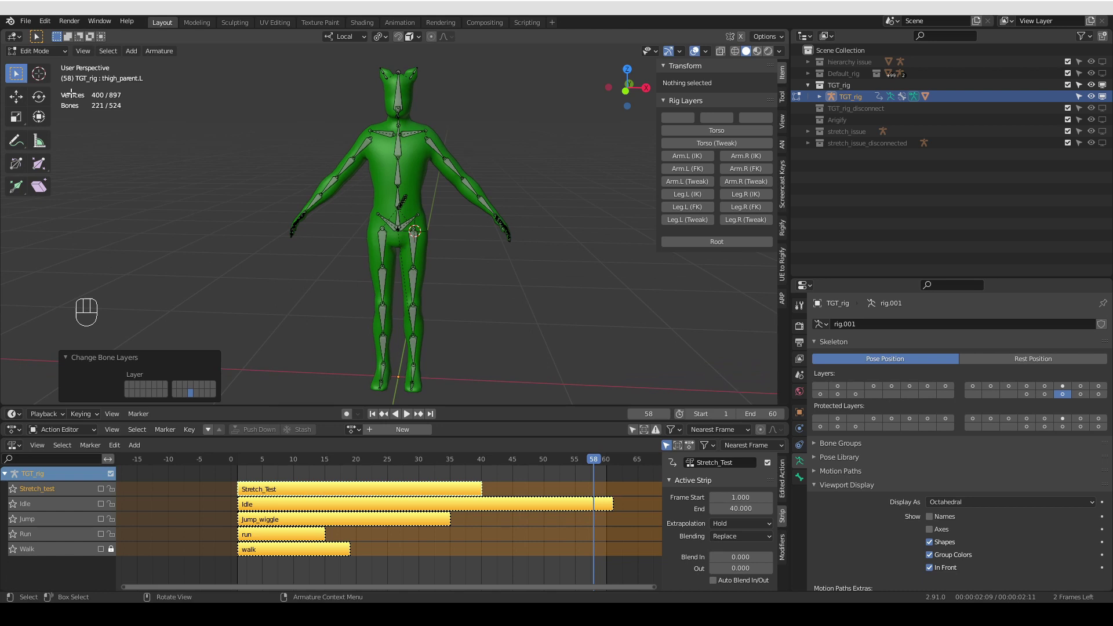
Select DEF-spine.003 and review its head and tail Transform values, then bring up the mode pie
click(1052, 389)
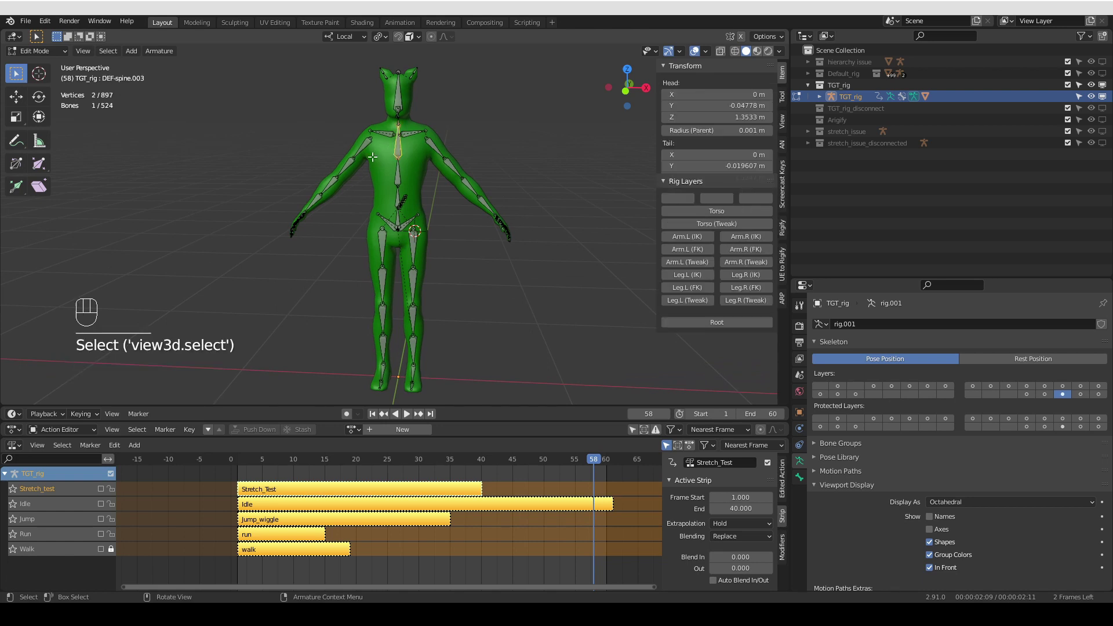
key(d)
click(1053, 389)
key(d)
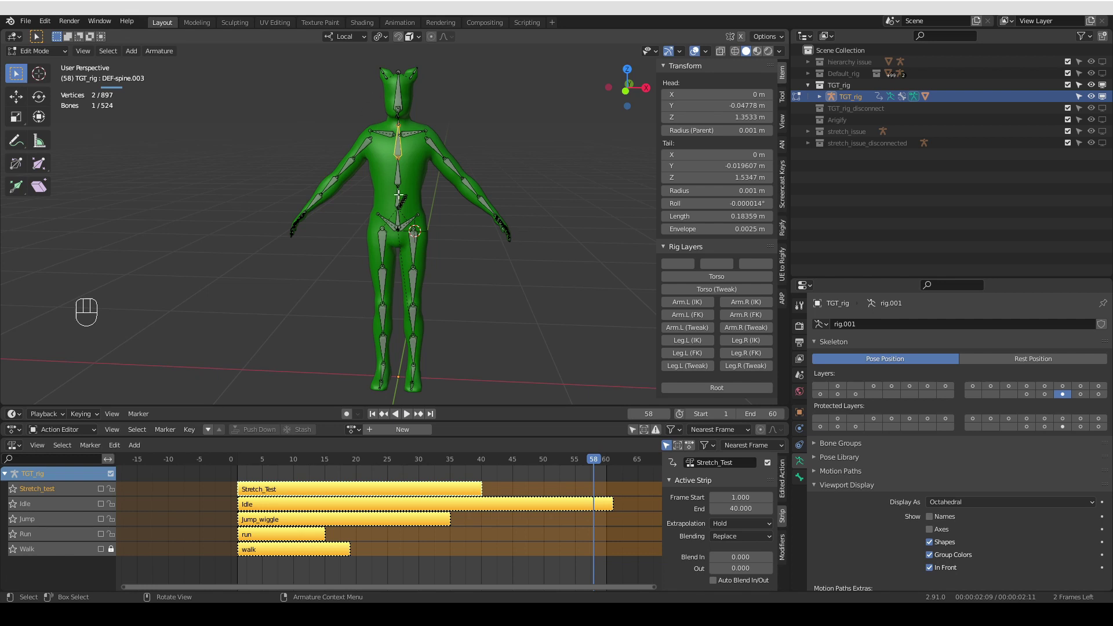
middle_click(1053, 389)
key(Tab)
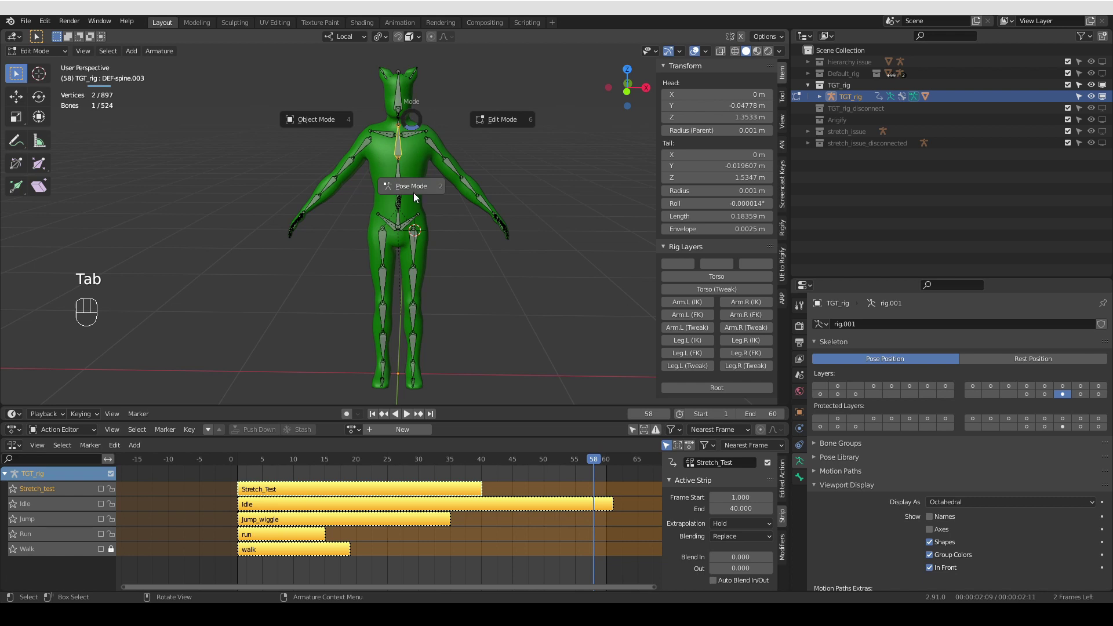
Switch to Pose Mode and show DEF-forearm.R's Copy Transforms, Damped Track and Stretch To constraints
middle_click(409, 229)
click(365, 144)
click(307, 220)
click(805, 496)
click(354, 168)
drag(332, 191, 330, 247)
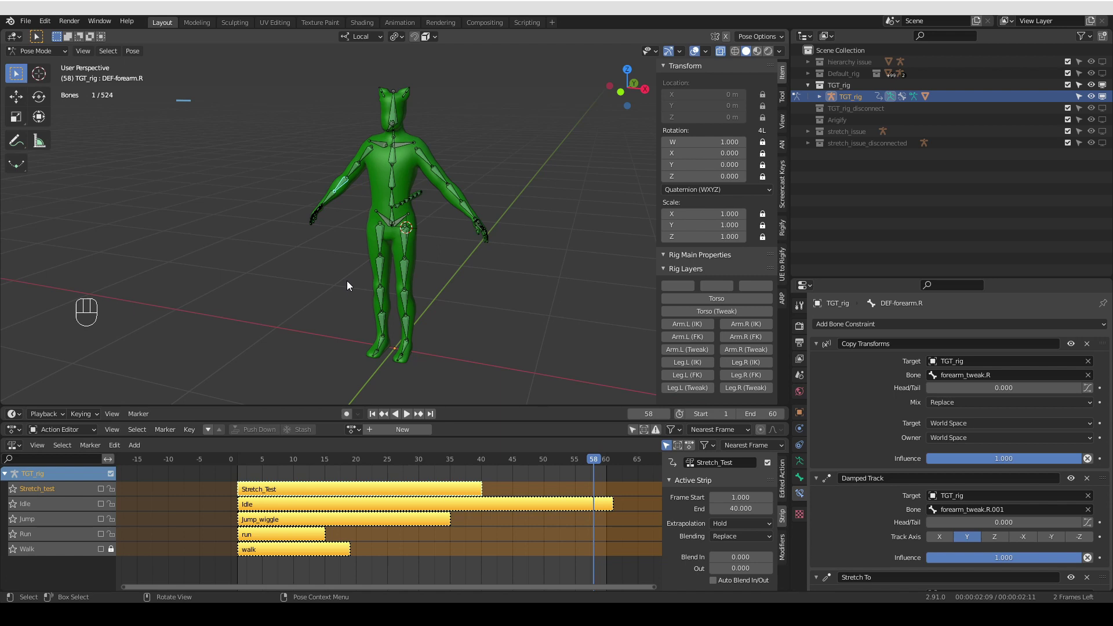
Select the bones linked to the forearm, then make DEF-spine active to compare its constraints
middle_click(360, 189)
key(a)
middle_click(377, 223)
middle_click(336, 207)
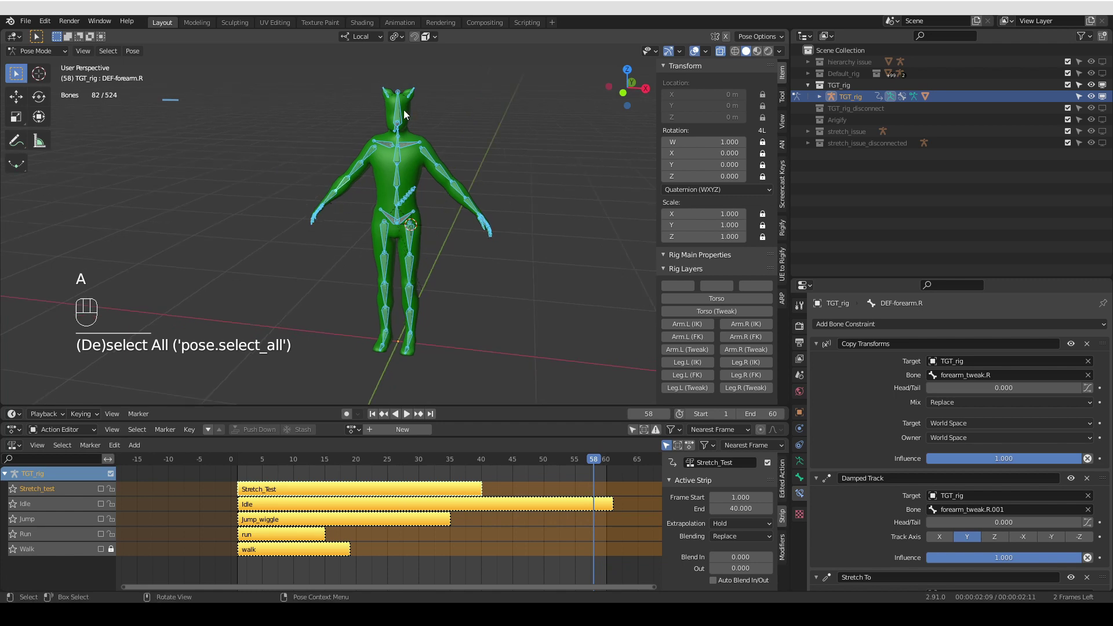
drag(137, 54, 335, 293)
middle_click(426, 256)
middle_click(420, 245)
middle_click(415, 247)
middle_click(408, 230)
key(Tab)
click(395, 220)
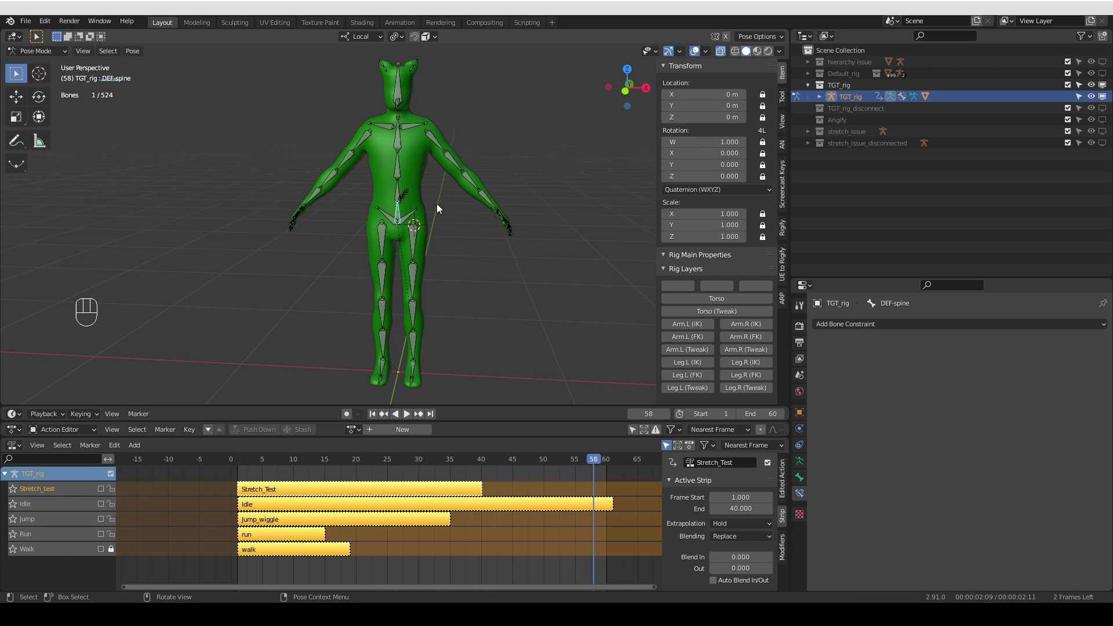
Select DEF-spine.001 and the bones linked to the spine chain
drag(440, 212, 433, 215)
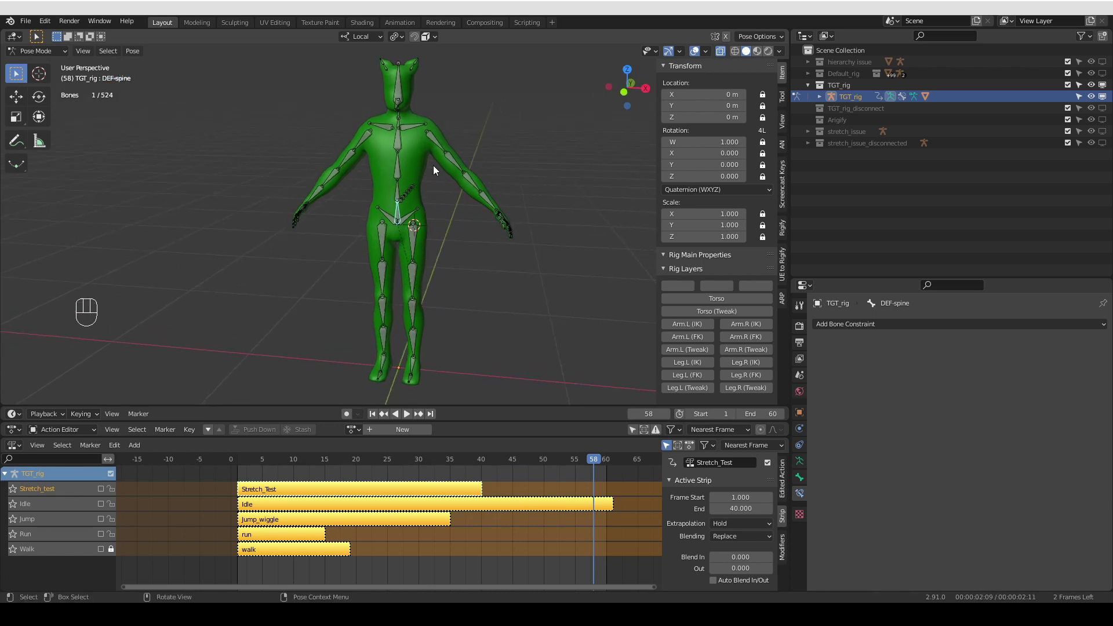
key(e)
middle_click(407, 218)
middle_click(403, 215)
middle_click(391, 217)
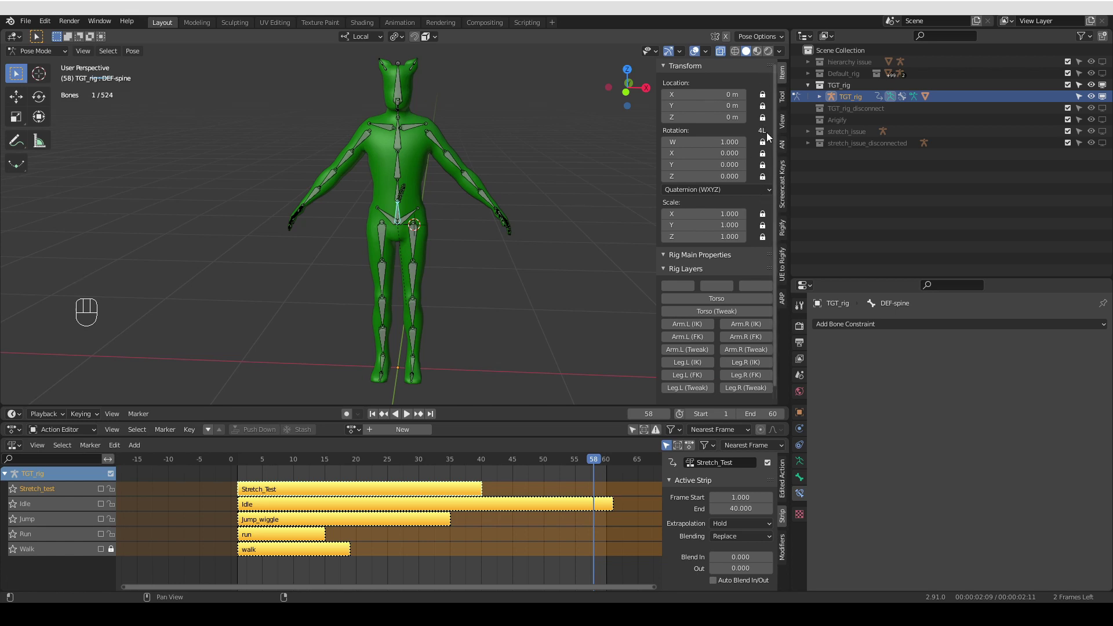
middle_click(462, 276)
middle_click(413, 232)
drag(393, 210, 396, 209)
click(399, 199)
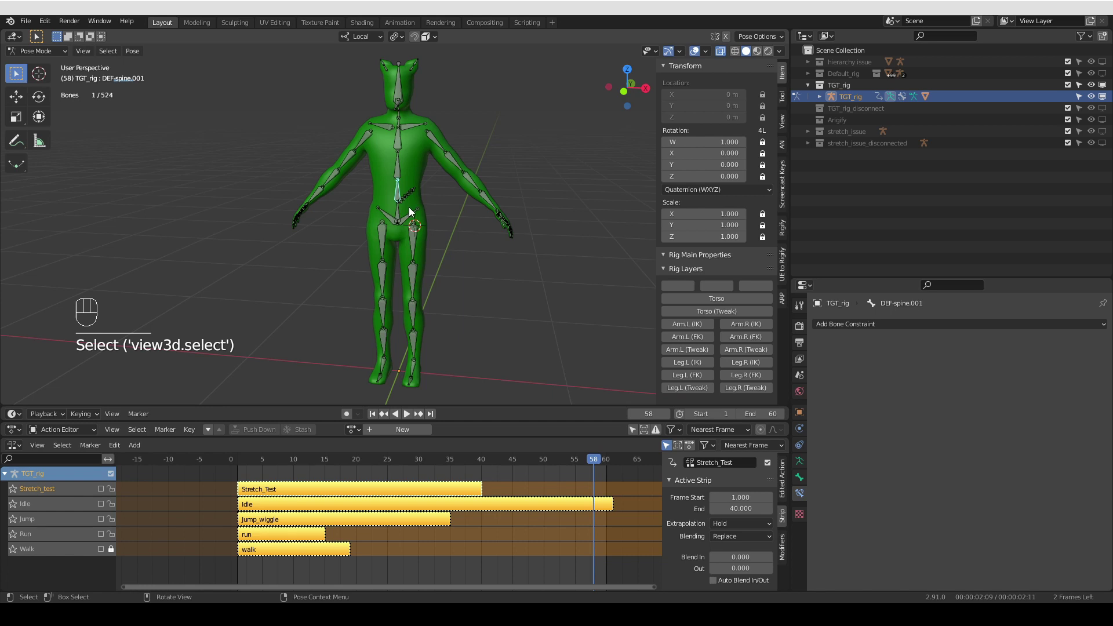
key(a)
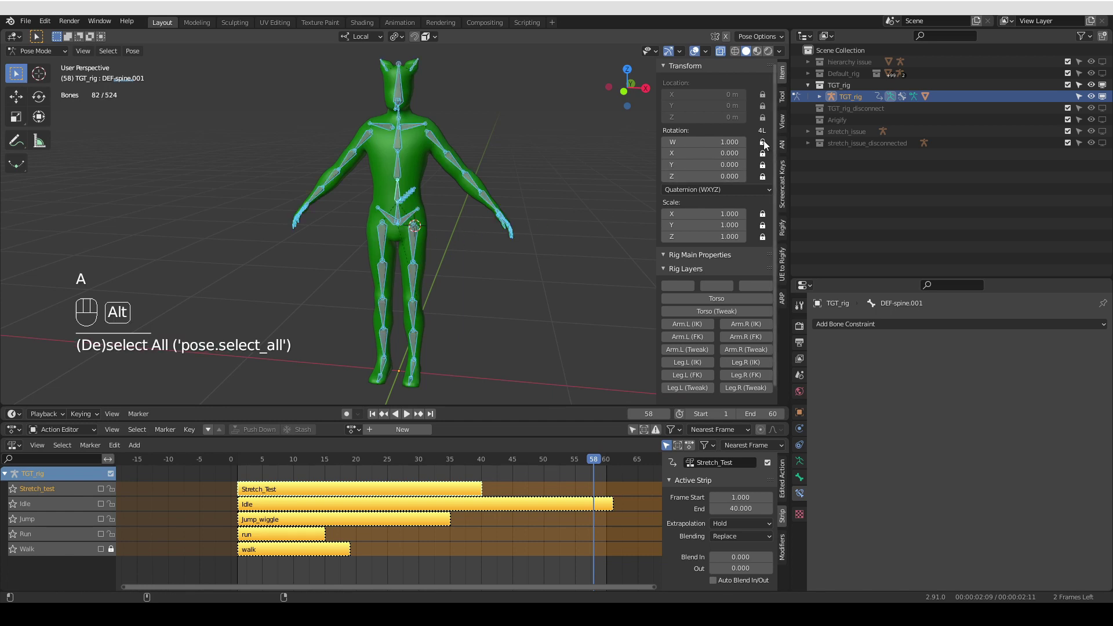
Make DEF-spine active again and rotate it about 45 degrees so the body tips over
click(765, 164)
click(766, 179)
middle_click(449, 254)
click(399, 214)
middle_click(411, 233)
key(r)
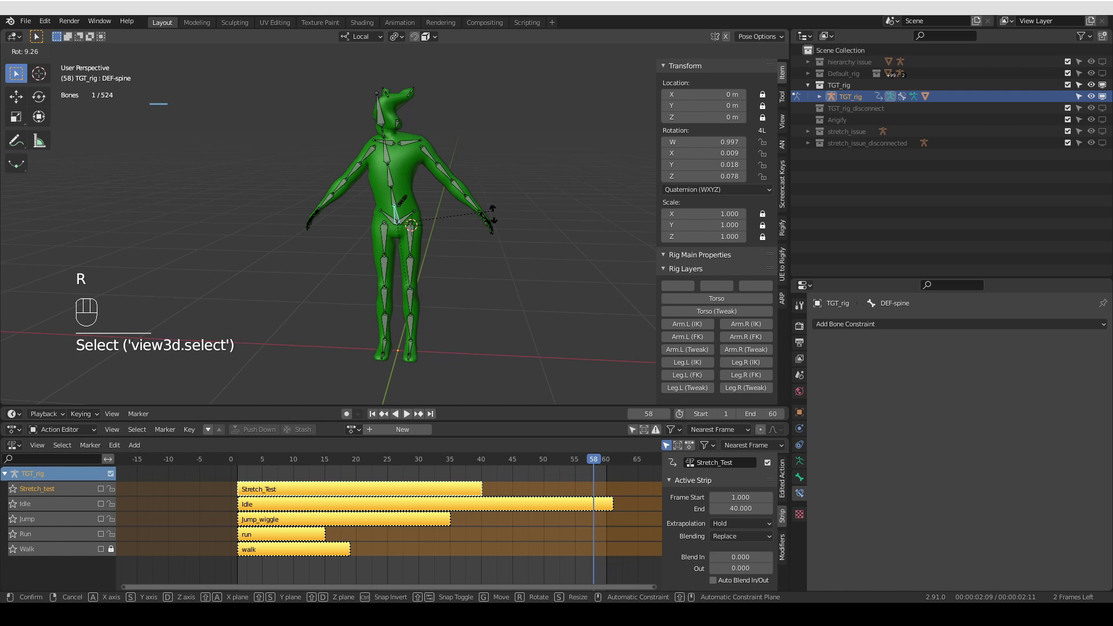
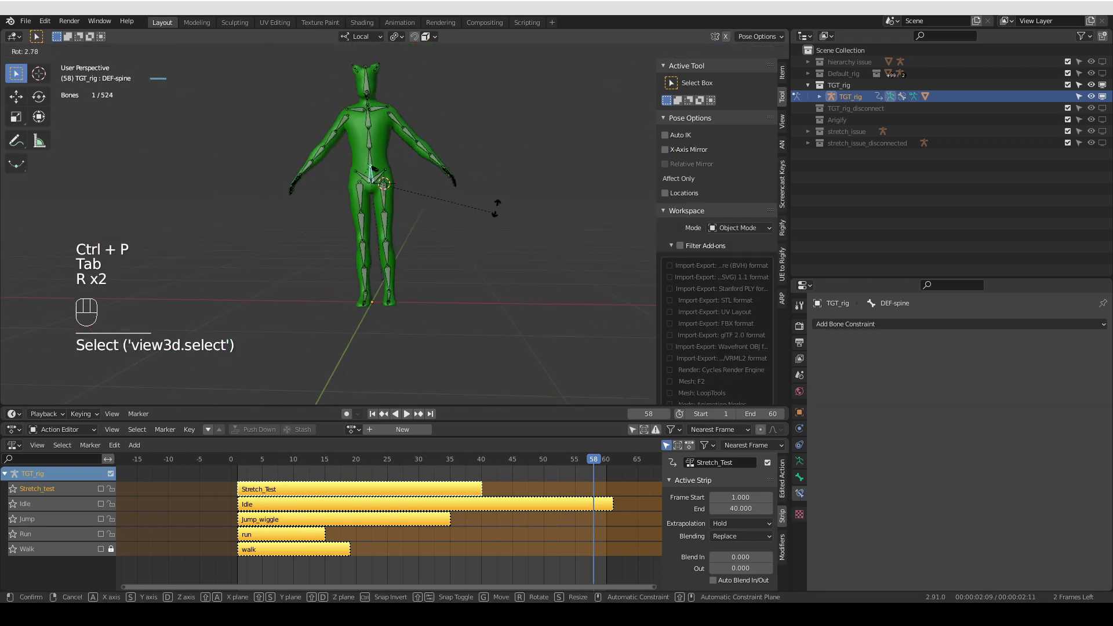
Bring the left hand bones into view and rotate a palm bone to test it
drag(484, 224, 453, 271)
middle_click(387, 290)
middle_click(356, 256)
middle_click(330, 314)
middle_click(305, 249)
click(286, 226)
key(r)
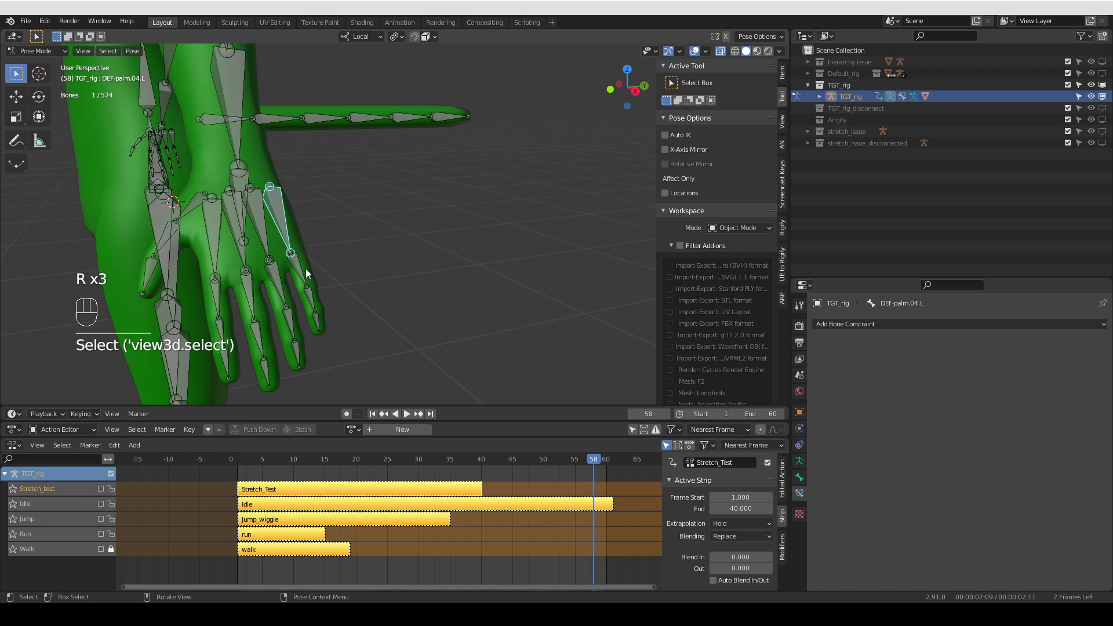
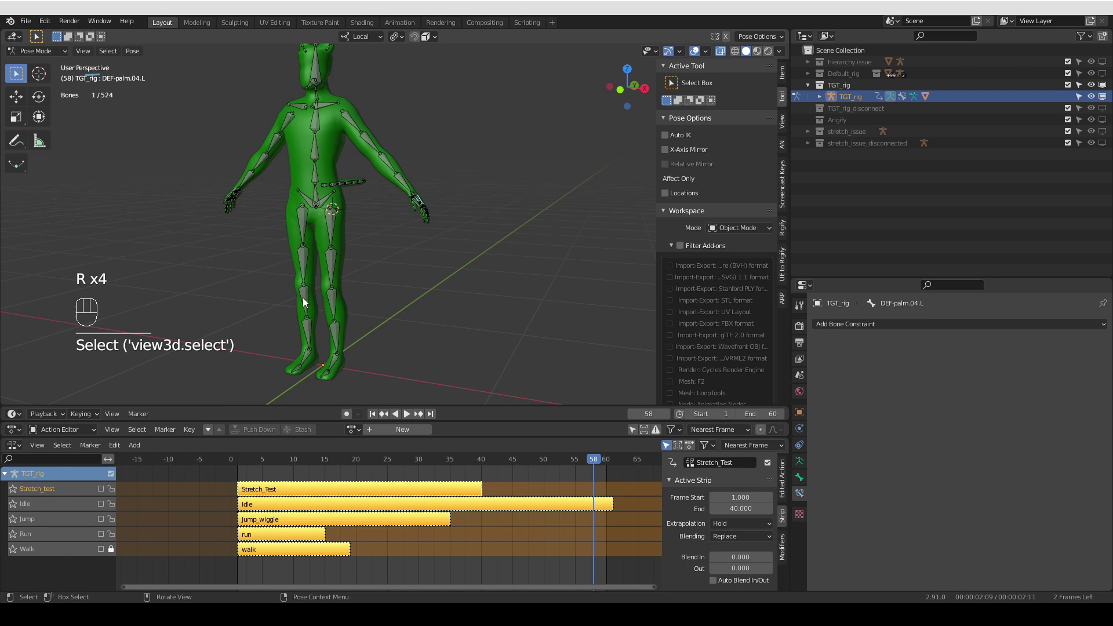
Return TGT_rig to Object Mode and show its skeleton and bone-layer settings in armature properties
middle_click(365, 273)
key(Tab)
click(803, 464)
click(1031, 398)
middle_click(491, 277)
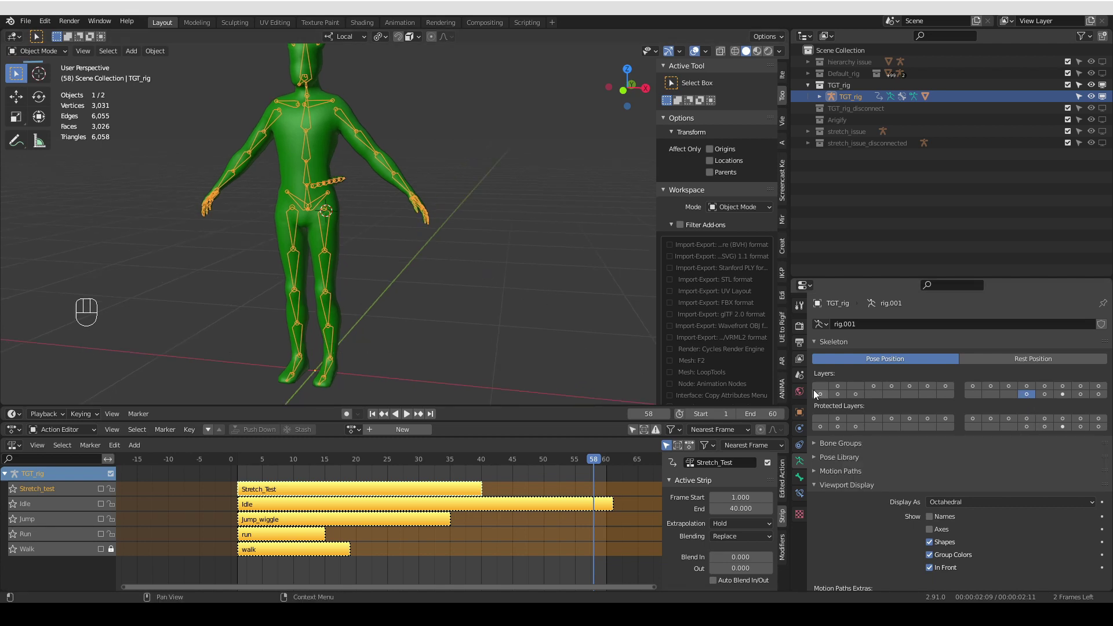
Switch to Pose Mode, select the bones and batch-rename 82 of them to TGT- prefixed names
middle_click(455, 139)
key(Tab)
middle_click(384, 215)
key(a)
middle_click(366, 218)
drag(55, 27, 154, 272)
key(Tab)
middle_click(255, 277)
Orbit across the left arm and torso to check the renamed bones, selecting spine.007 in the chest
drag(329, 246, 403, 279)
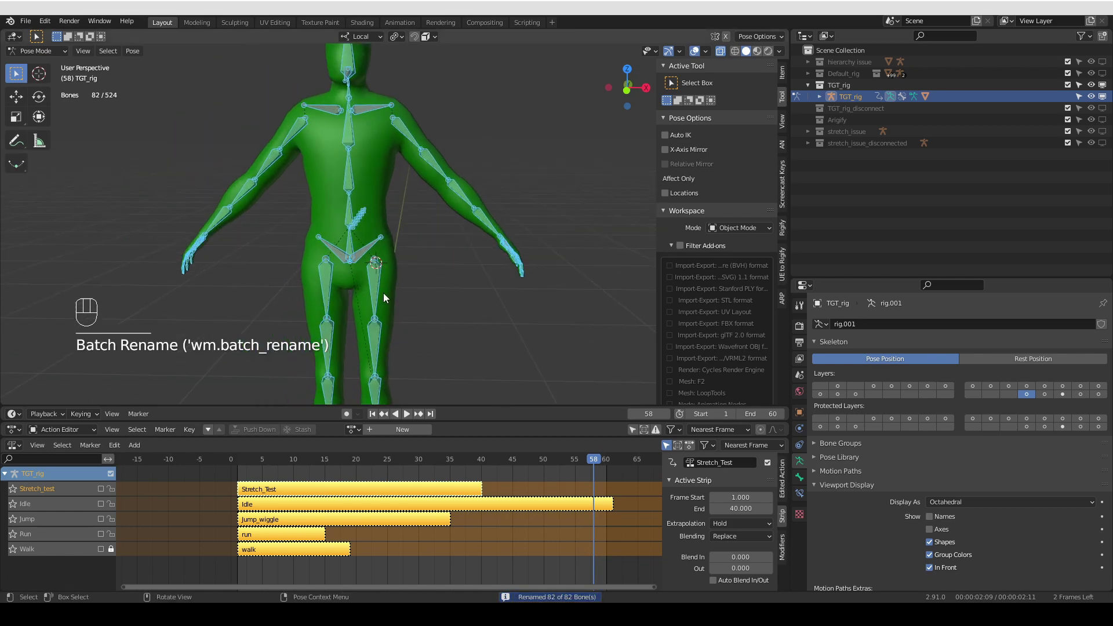
drag(367, 299, 320, 281)
middle_click(330, 292)
middle_click(368, 274)
middle_click(350, 271)
drag(336, 277, 329, 323)
middle_click(332, 317)
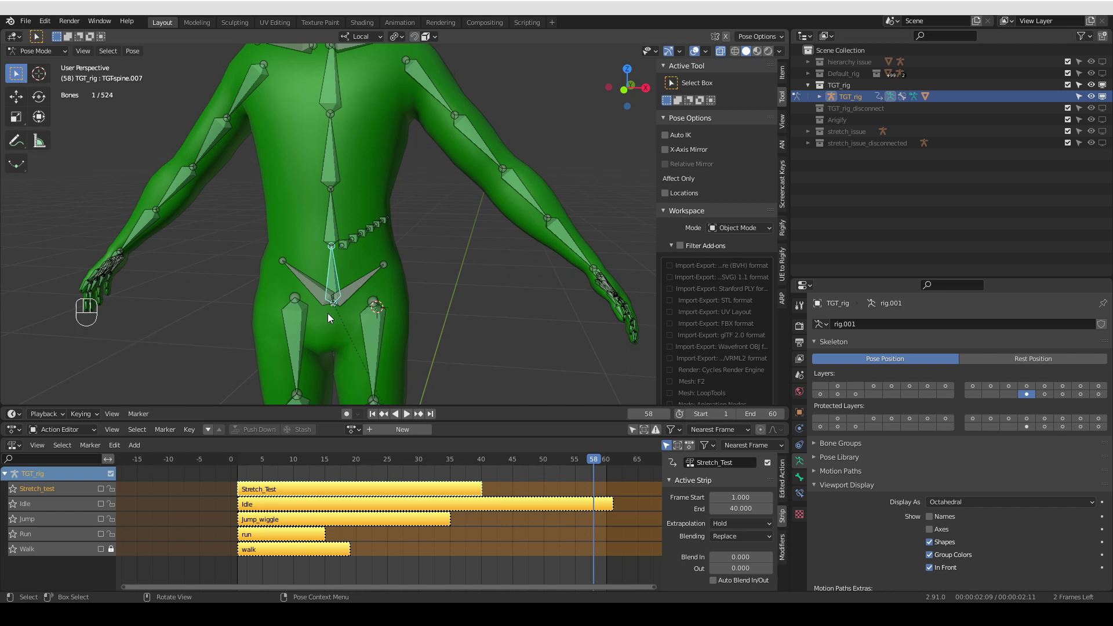
middle_click(395, 268)
drag(345, 257, 349, 289)
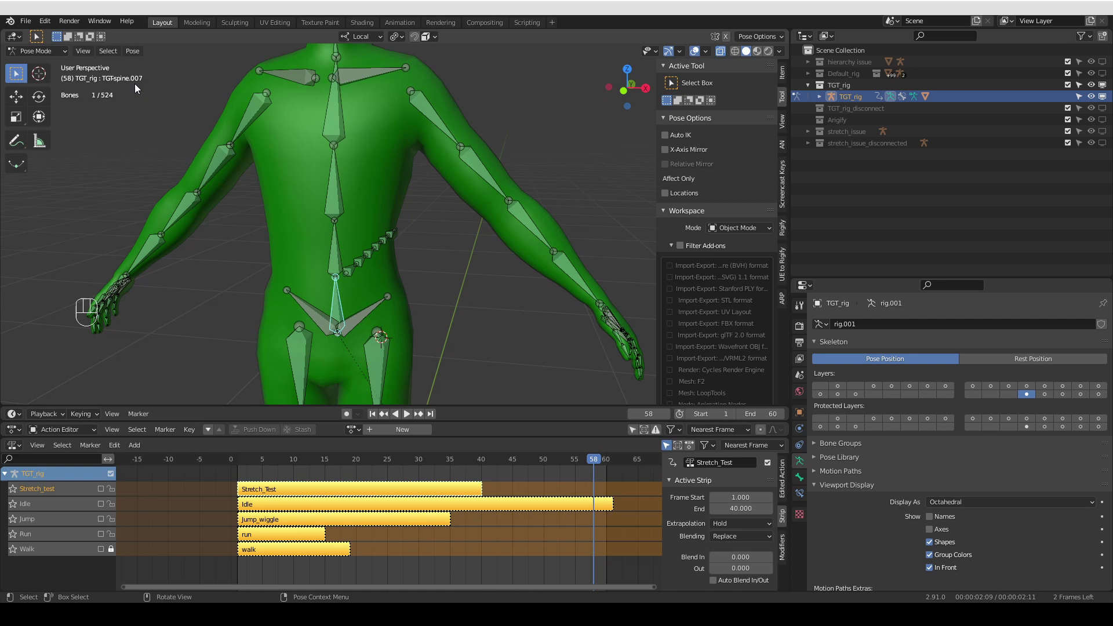
middle_click(306, 260)
middle_click(353, 313)
middle_click(352, 303)
drag(345, 218, 346, 257)
middle_click(357, 315)
middle_click(349, 289)
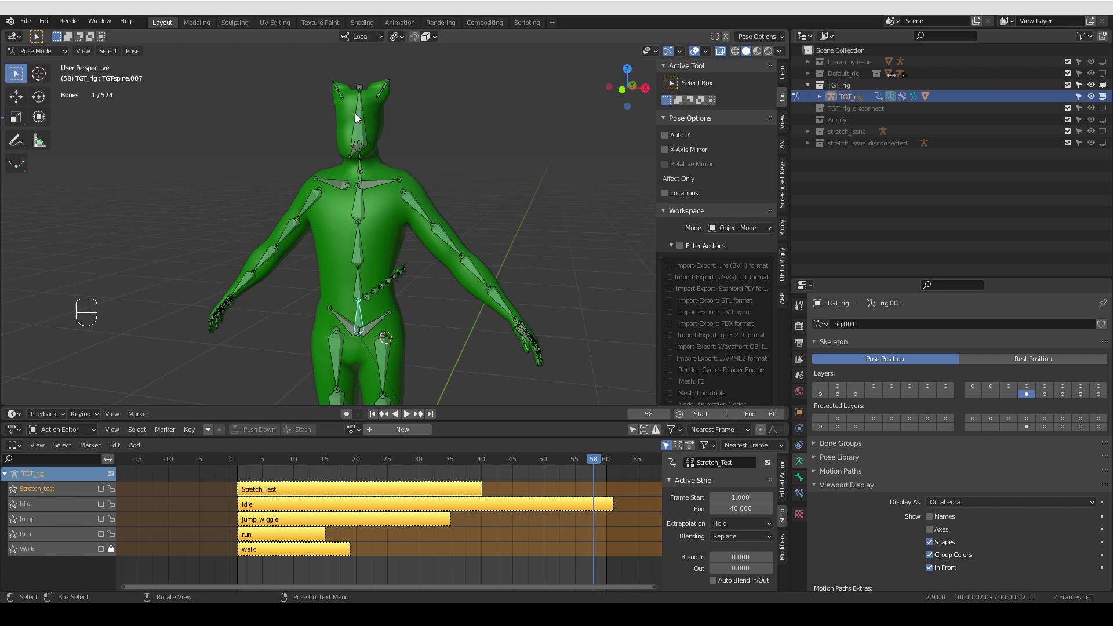
middle_click(358, 109)
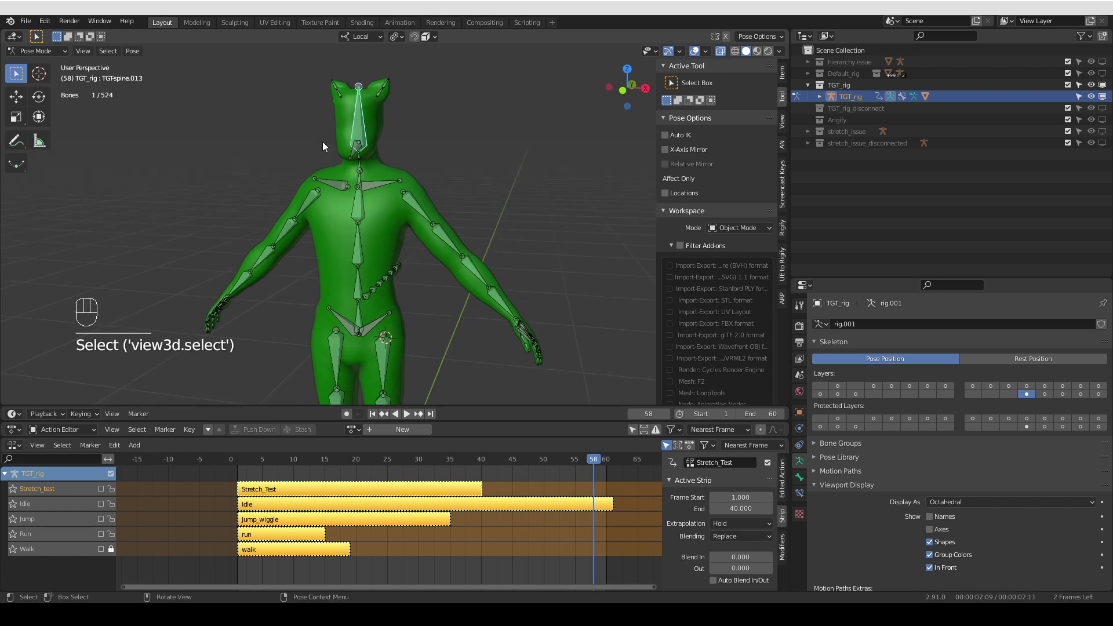
middle_click(354, 325)
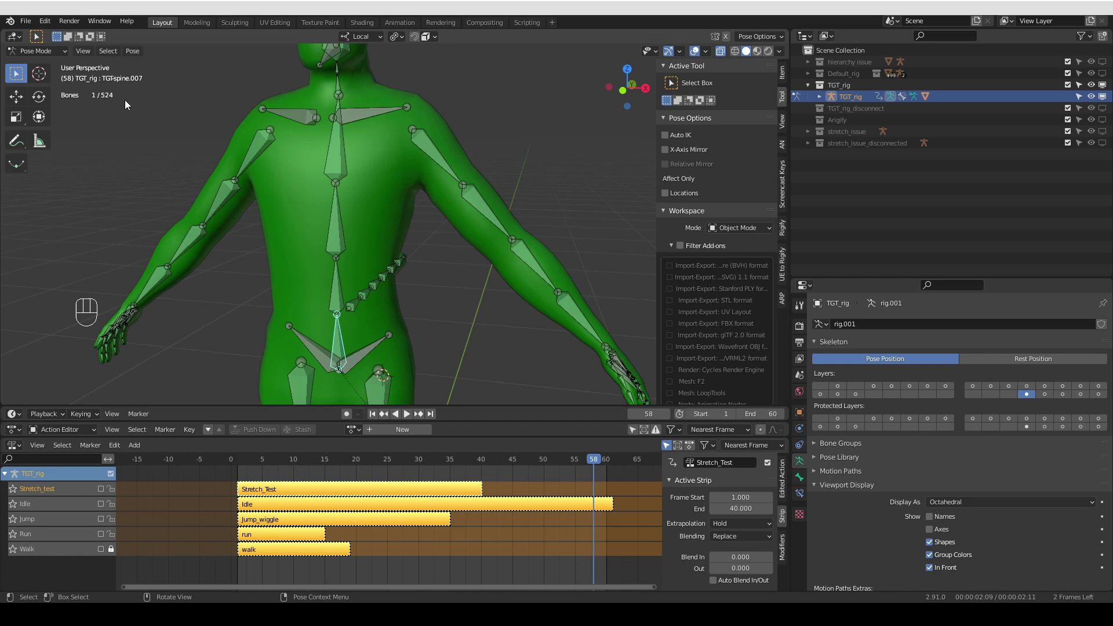
In Bone properties, disable Deform for all selected TGT- bones with an Alt-click
key(d)
key(d)
key(d)
key(d)
key(d)
click(106, 87)
middle_click(344, 201)
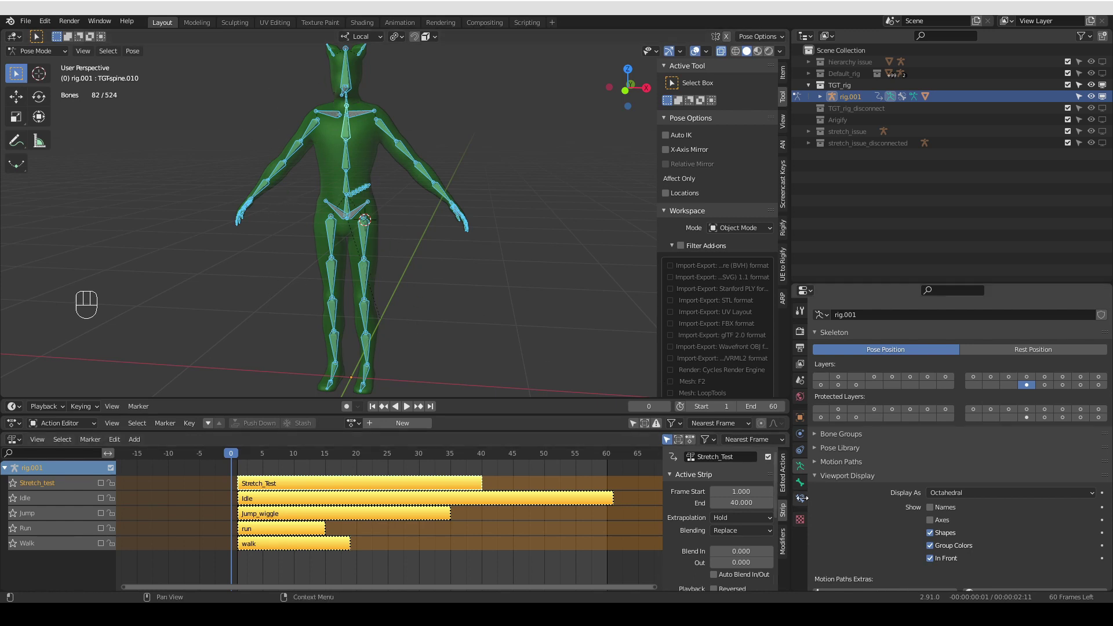
click(806, 488)
click(843, 378)
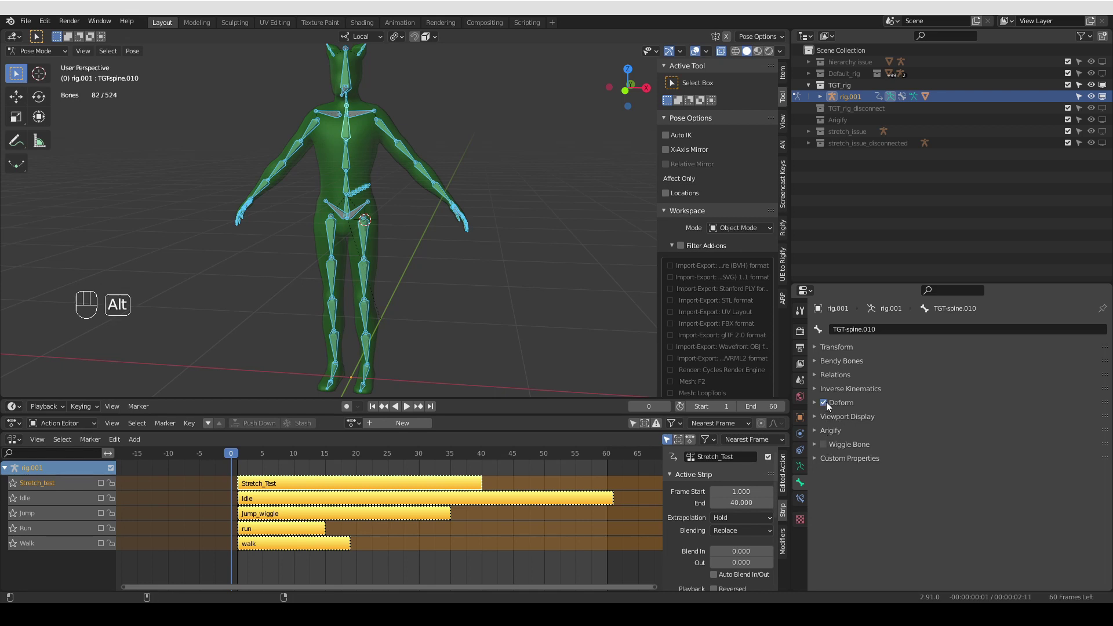
click(828, 407)
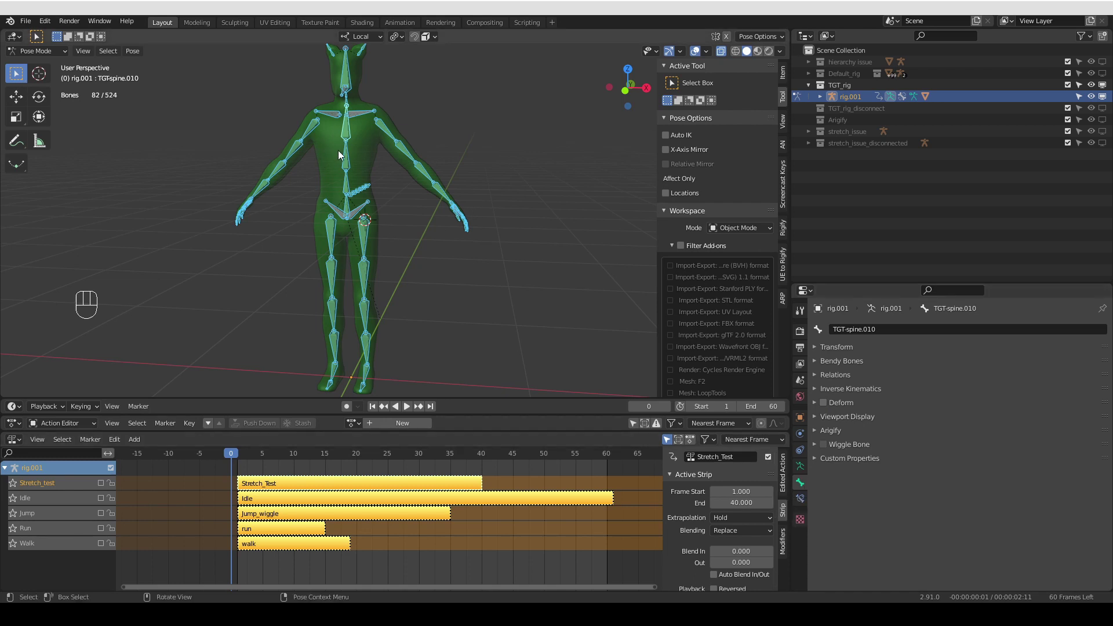
Select a thigh bone and others to confirm Deform is off, heading into Edit Mode
click(341, 162)
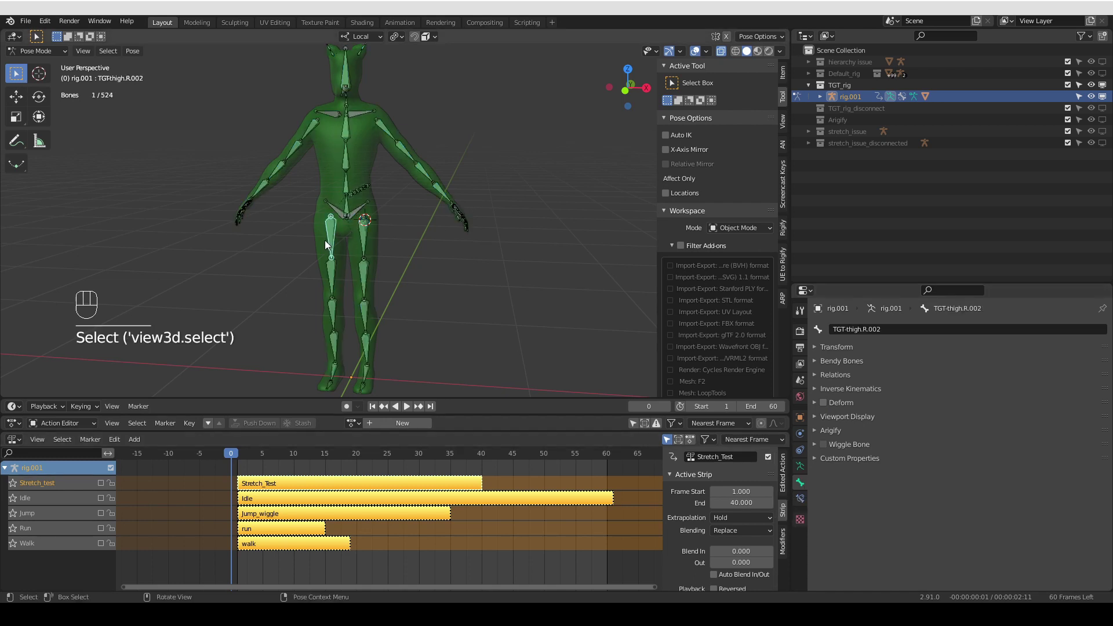
click(328, 304)
drag(370, 272, 407, 296)
click(391, 142)
In Edit Mode select the 82 TGT bones, Shift-enable a second armature layer, and return to Pose Mode
key(Tab)
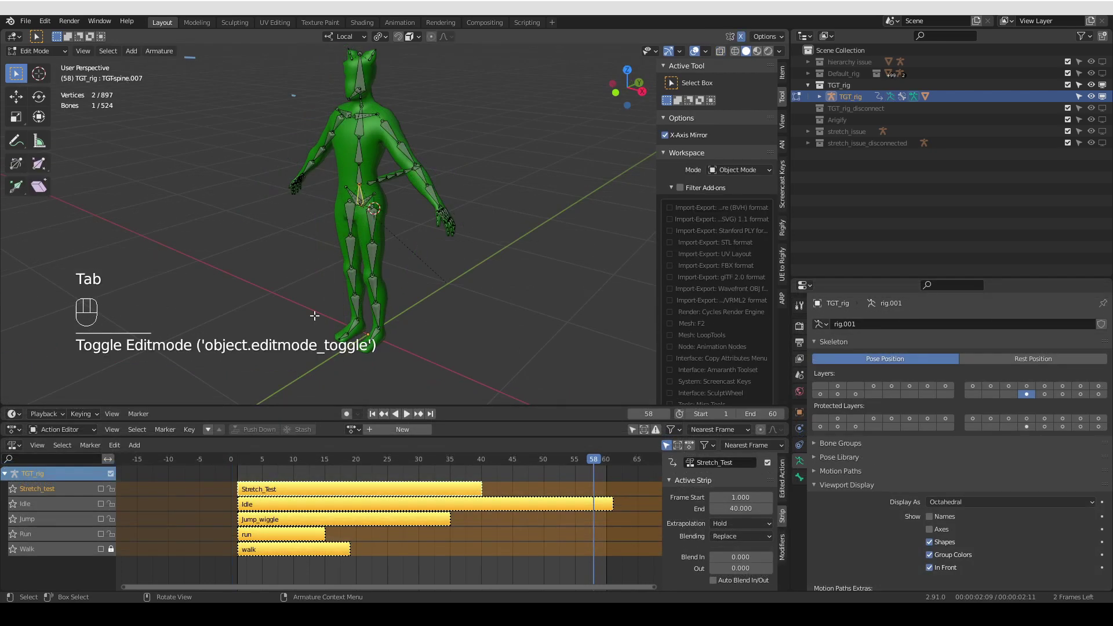
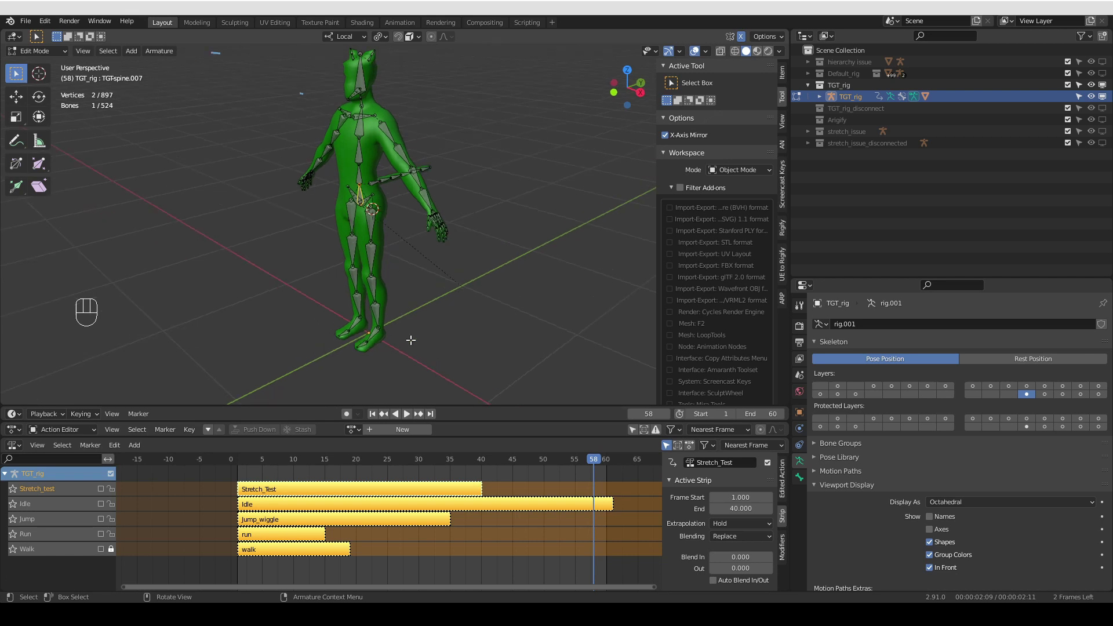
key(a)
key(g)
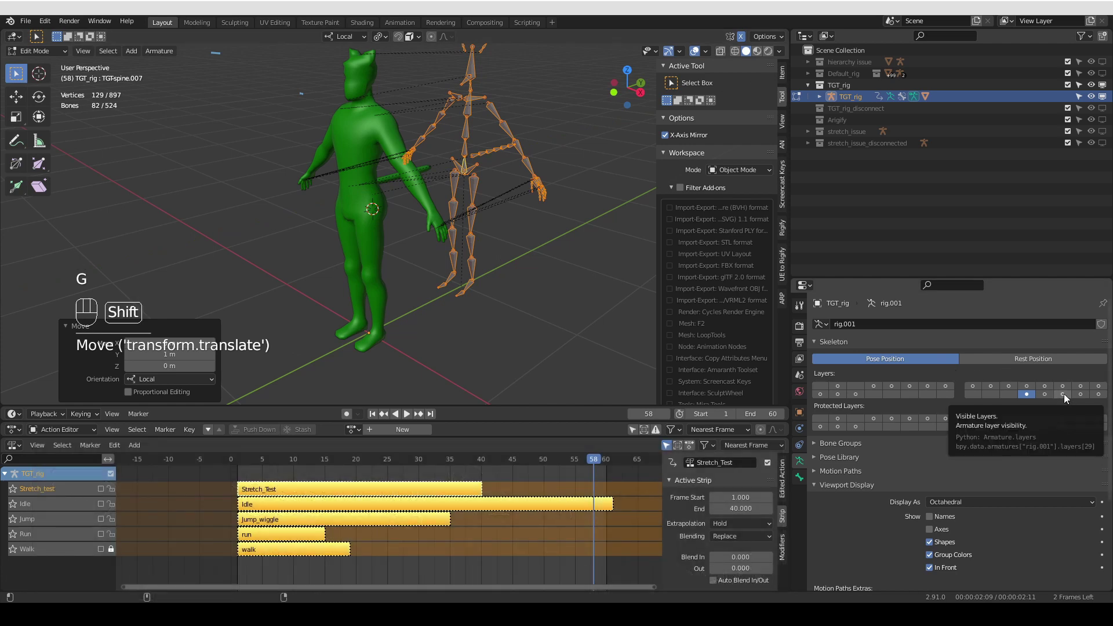
click(1068, 398)
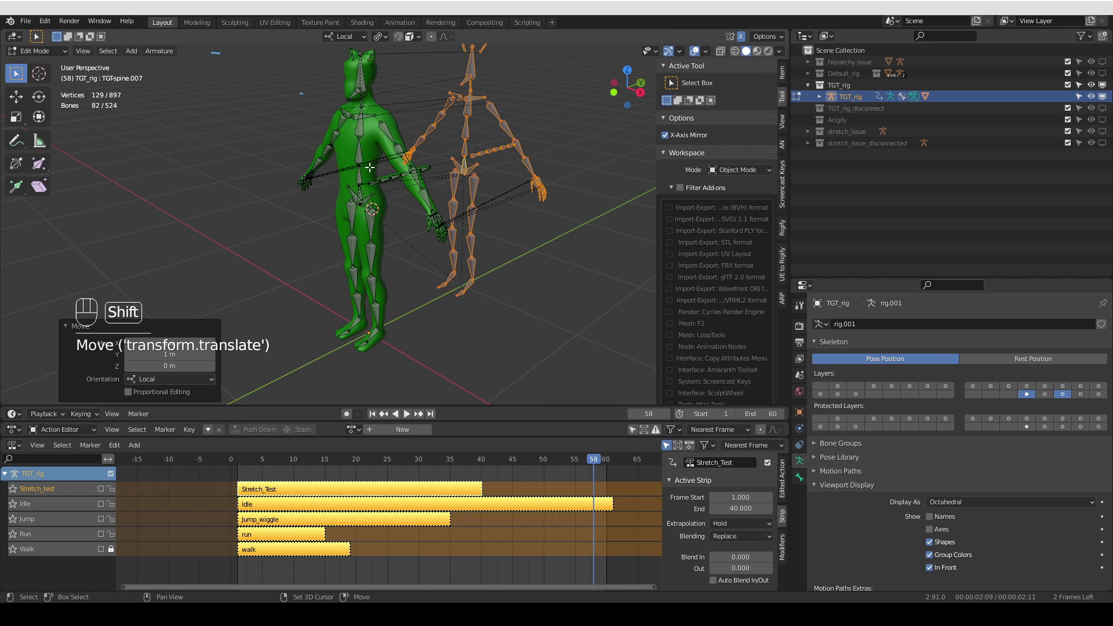
middle_click(1053, 388)
key(Tab)
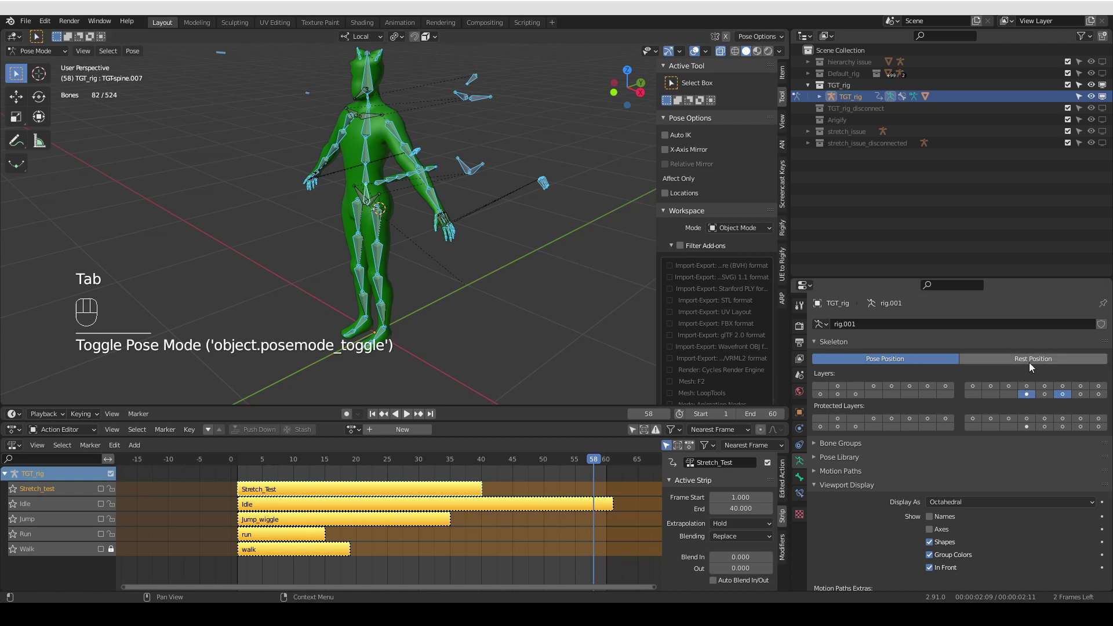
Put the rig in Rest Position and close in on the two skeletons' left legs
click(1042, 362)
middle_click(470, 189)
middle_click(476, 239)
middle_click(500, 173)
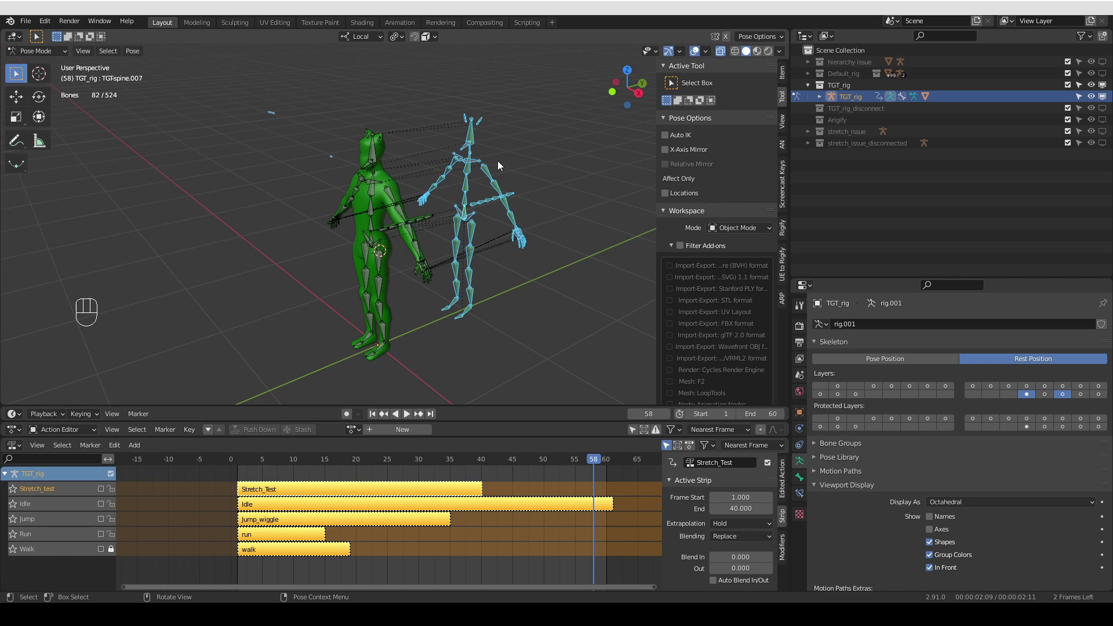
drag(450, 334, 440, 289)
drag(465, 310, 451, 344)
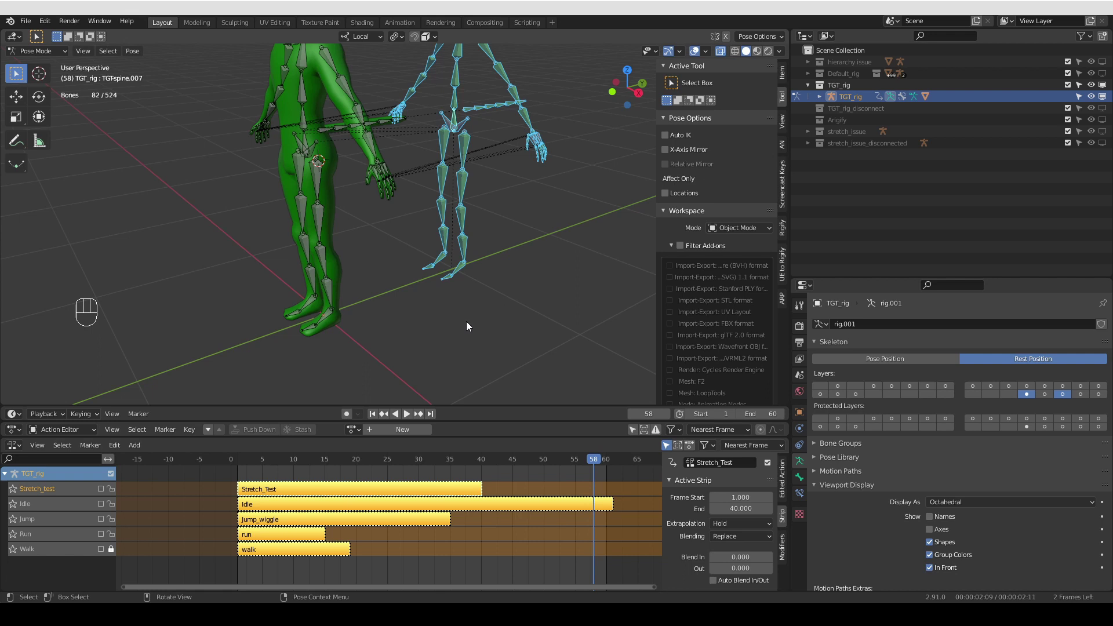
middle_click(470, 333)
middle_click(463, 315)
middle_click(455, 302)
drag(454, 276, 445, 301)
middle_click(445, 308)
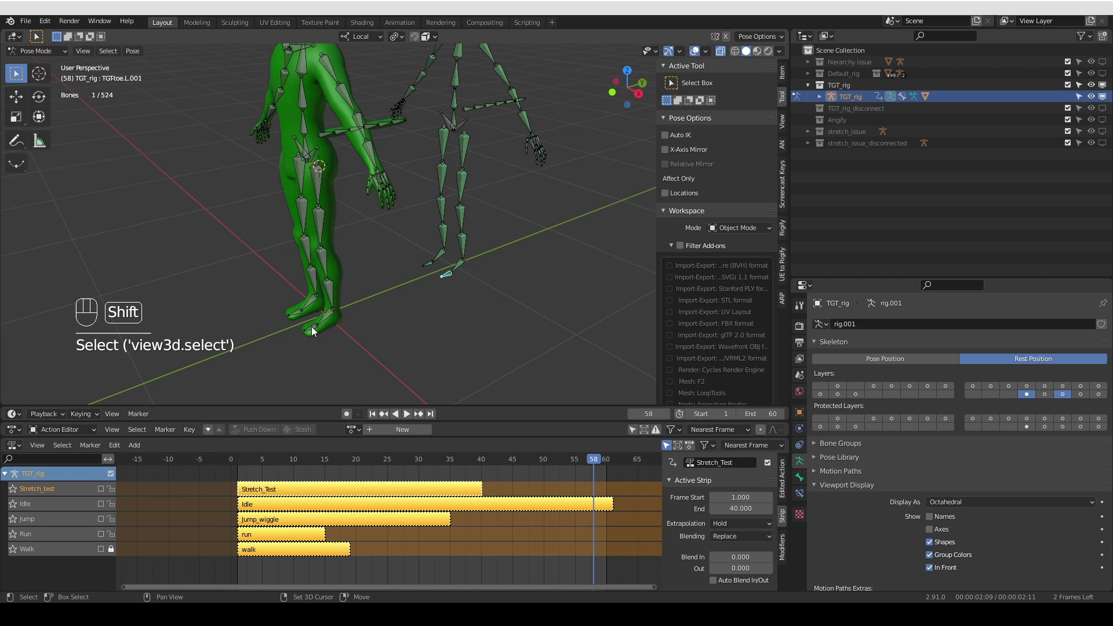
Give the left toe and foot deform bones Copy Transforms constraints to their target bones
drag(315, 329, 343, 378)
key(ctrl+shift+c)
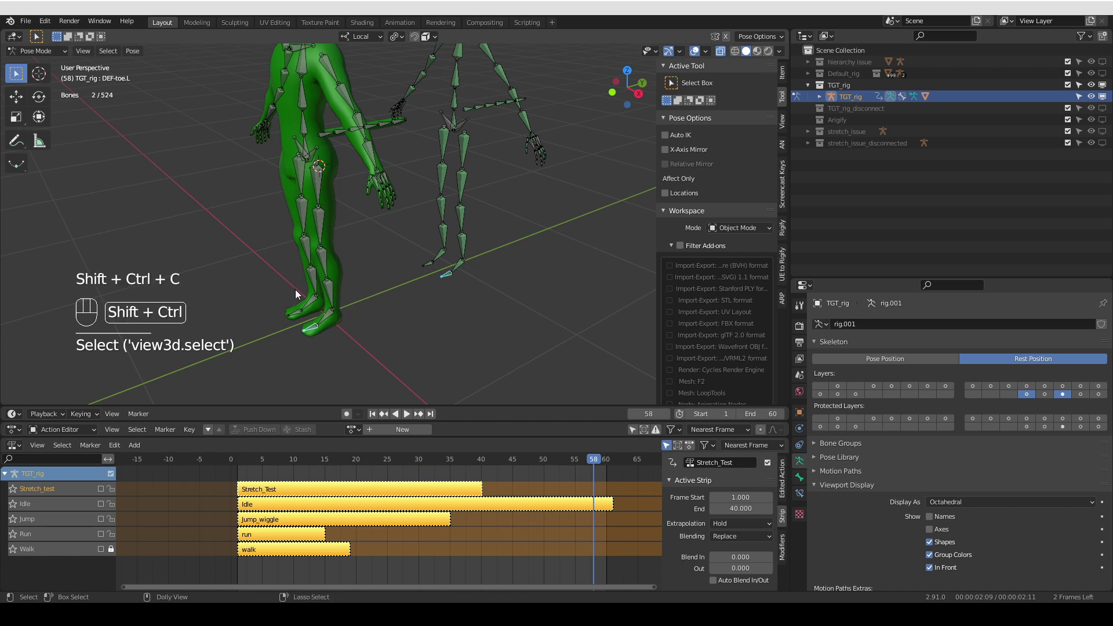
key(ctrl+shift+c)
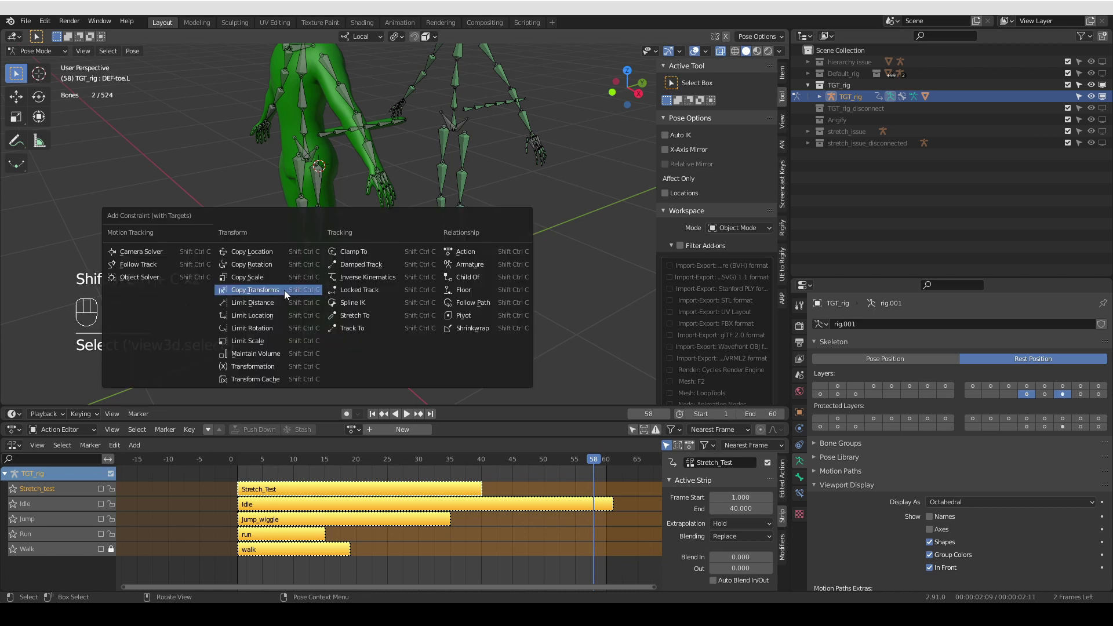
click(471, 271)
drag(312, 335, 348, 358)
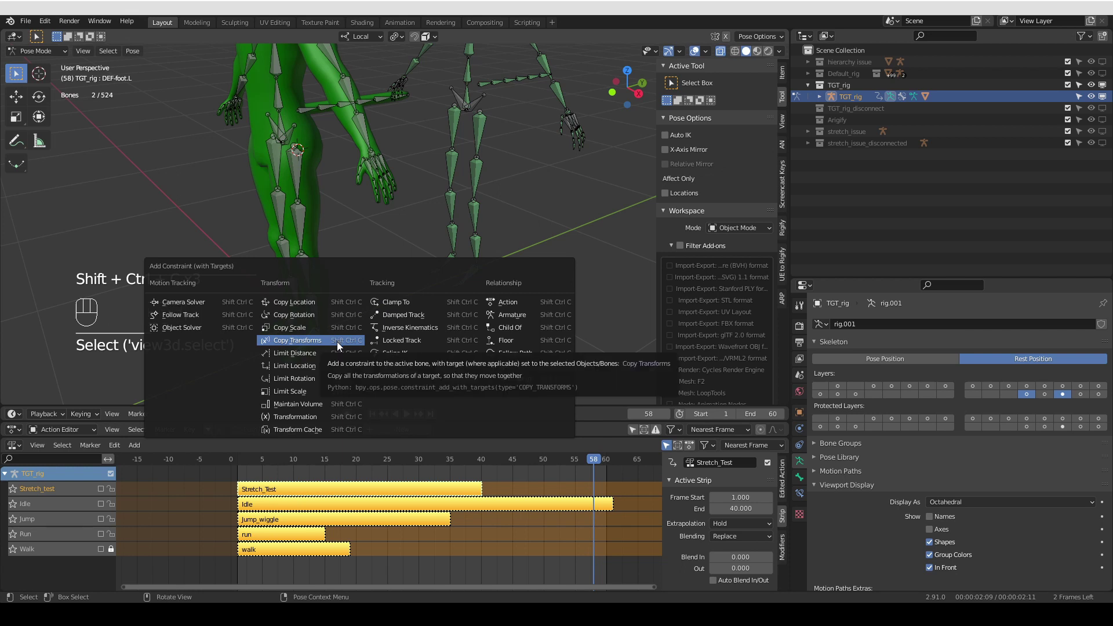
click(479, 248)
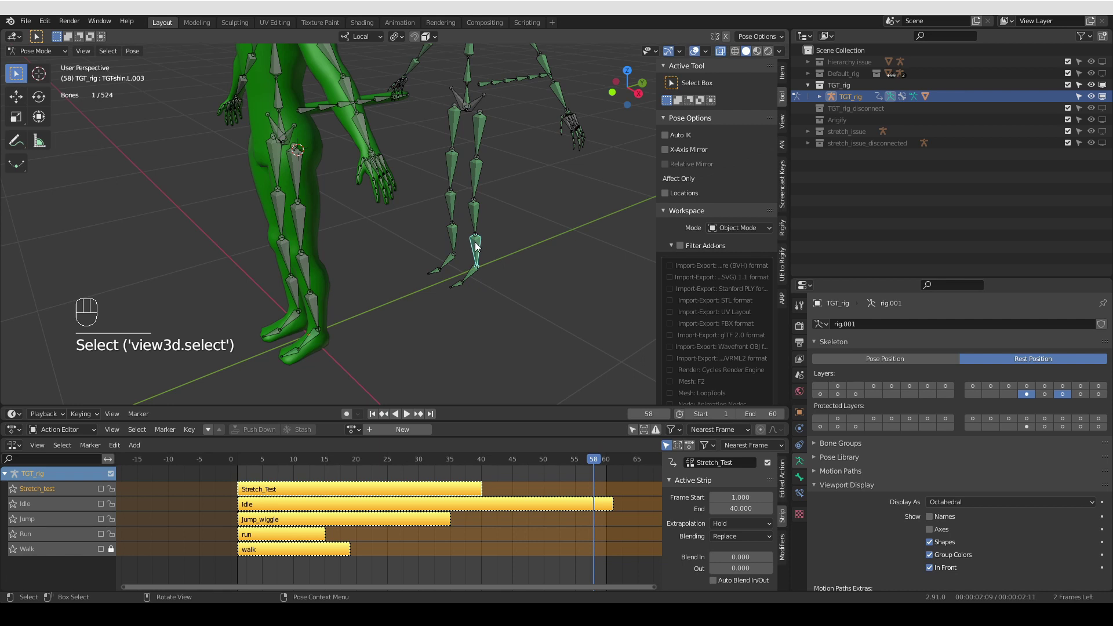
Give the DEF-shin.L.001 deform bone a Copy Transforms constraint to its TGT shin bone
click(313, 314)
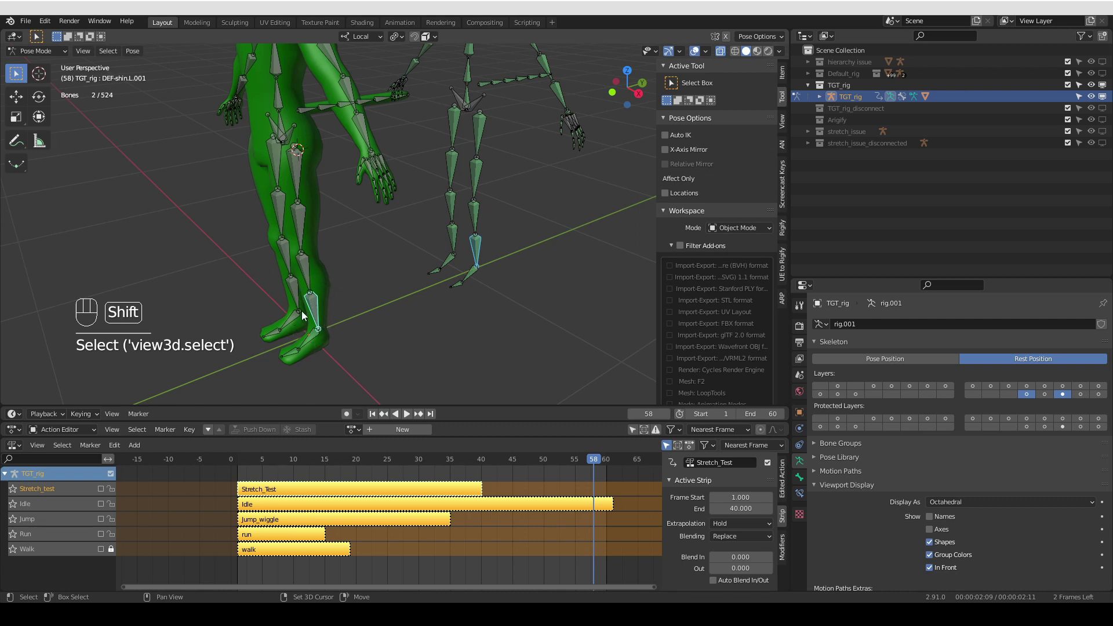
key(shift+r)
middle_click(340, 295)
middle_click(342, 291)
middle_click(352, 289)
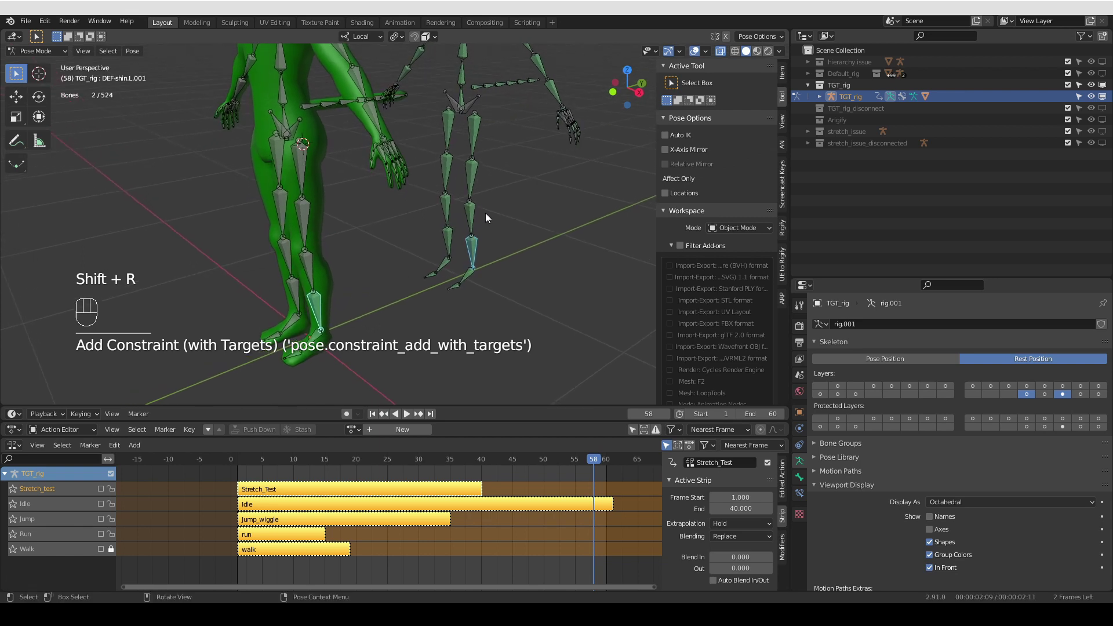
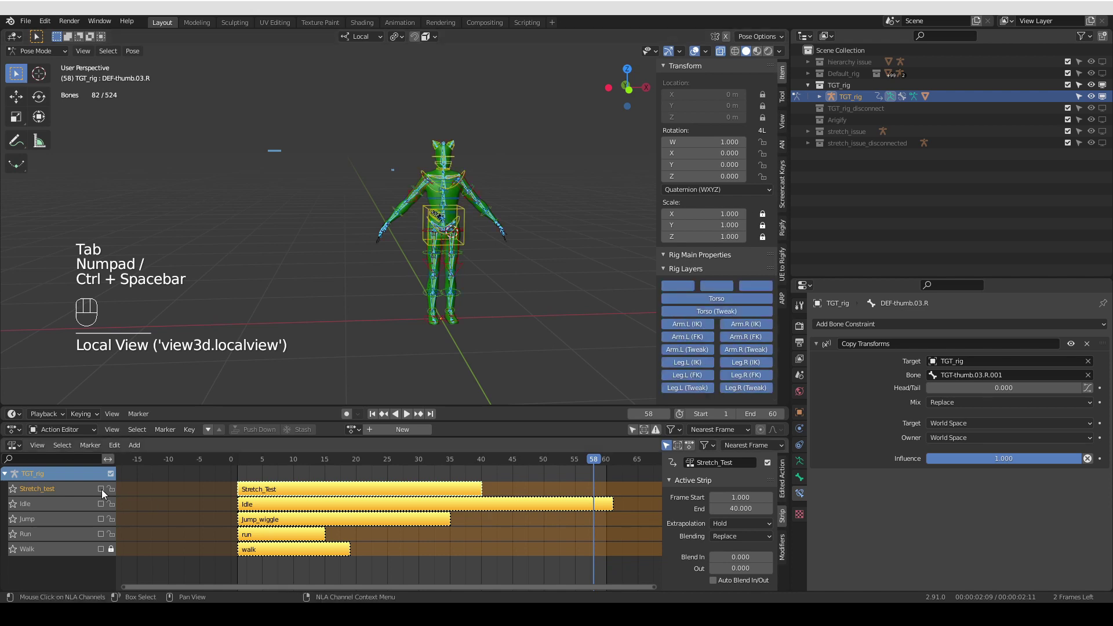
Rewind to frame 1 and solo the Jump track in the NLA editor
drag(106, 492, 108, 511)
click(107, 518)
click(106, 532)
click(106, 548)
click(15, 523)
drag(266, 467, 232, 466)
click(252, 466)
key(shift+space)
key(shift+space)
click(245, 466)
click(251, 460)
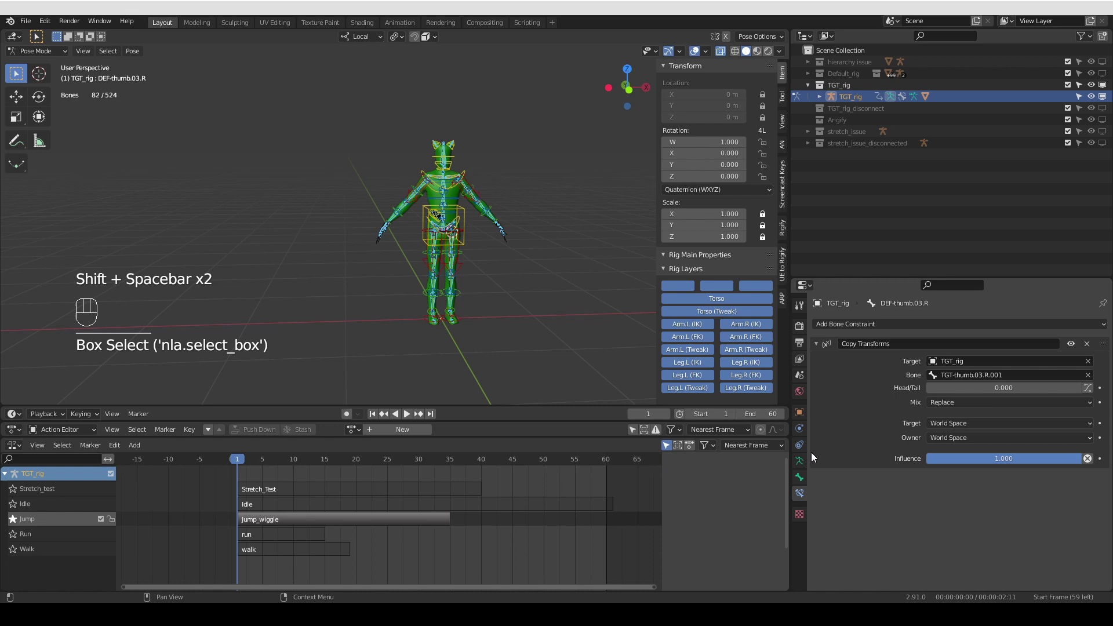
Switch the armature to Pose Position and play the Jump animation, orbiting the character
click(804, 459)
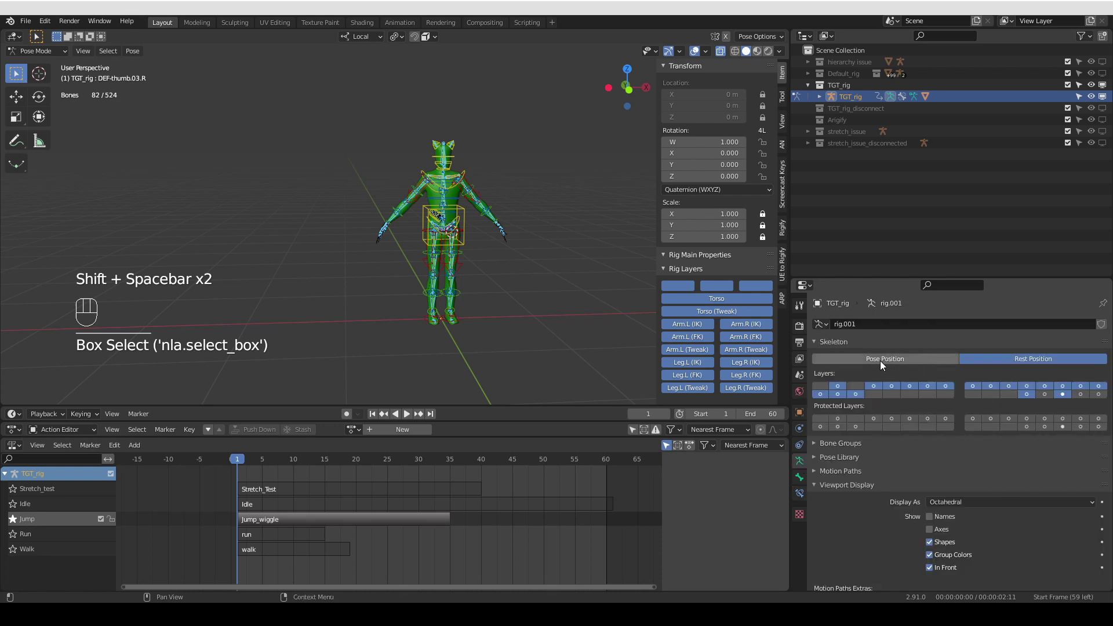
click(236, 511)
middle_click(236, 510)
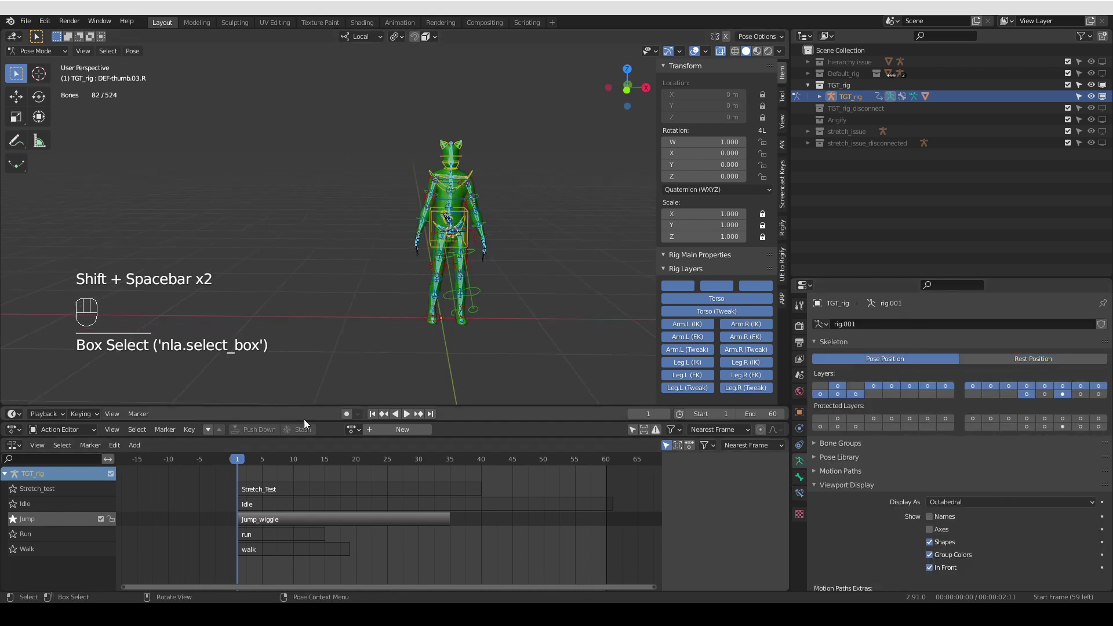
key(shift+space)
key(z)
drag(511, 305, 515, 302)
middle_click(506, 305)
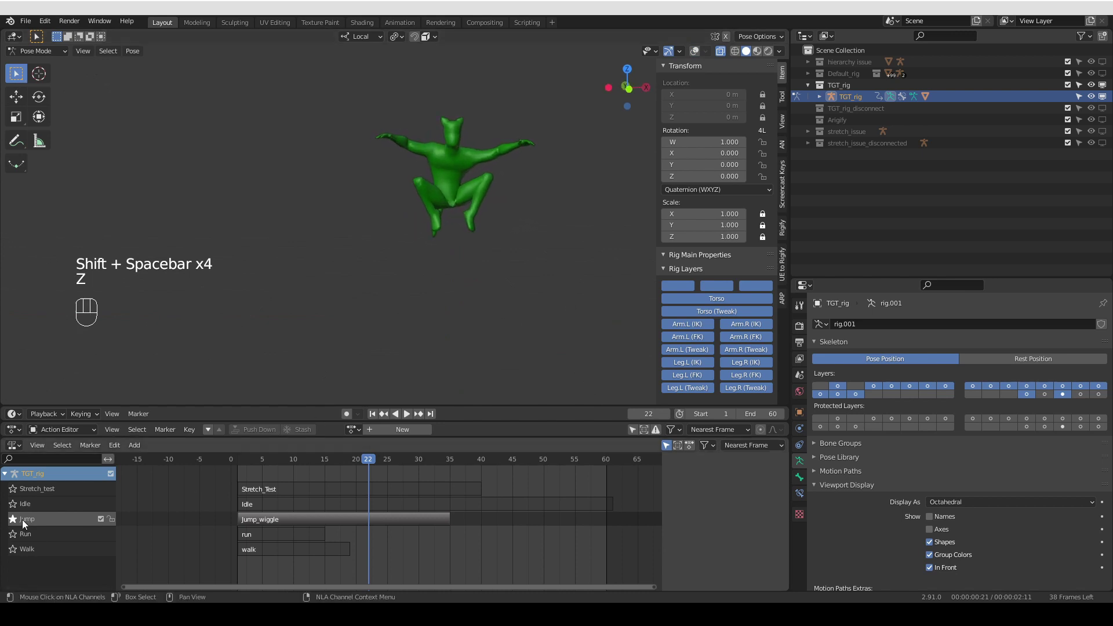
Solo the Run track and play it back, orbiting around the running character
click(20, 521)
click(19, 531)
click(253, 471)
key(shift+space)
key(shift+space)
middle_click(460, 335)
middle_click(512, 276)
key(z)
middle_click(530, 252)
drag(528, 201, 503, 244)
middle_click(502, 244)
drag(480, 235, 492, 238)
middle_click(555, 198)
middle_click(557, 213)
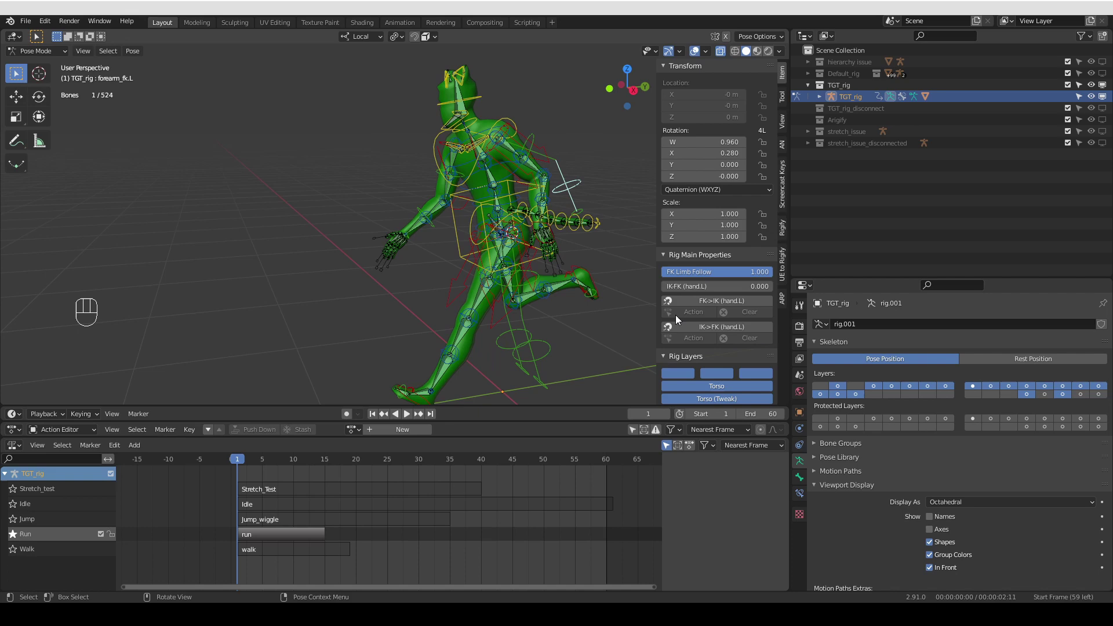
Solo the next NLA tracks one at a time and scrub and play each animation
click(685, 291)
key(shift+space)
drag(436, 307, 492, 307)
drag(16, 554, 18, 552)
double_click(17, 540)
click(257, 475)
click(240, 472)
drag(318, 482, 255, 487)
key(shift+space)
drag(258, 467, 319, 472)
Play the last track, stop playback and scrub back to frame 10
middle_click(406, 361)
middle_click(383, 381)
click(272, 462)
key(shift+space)
key(shift+space)
drag(430, 463, 292, 471)
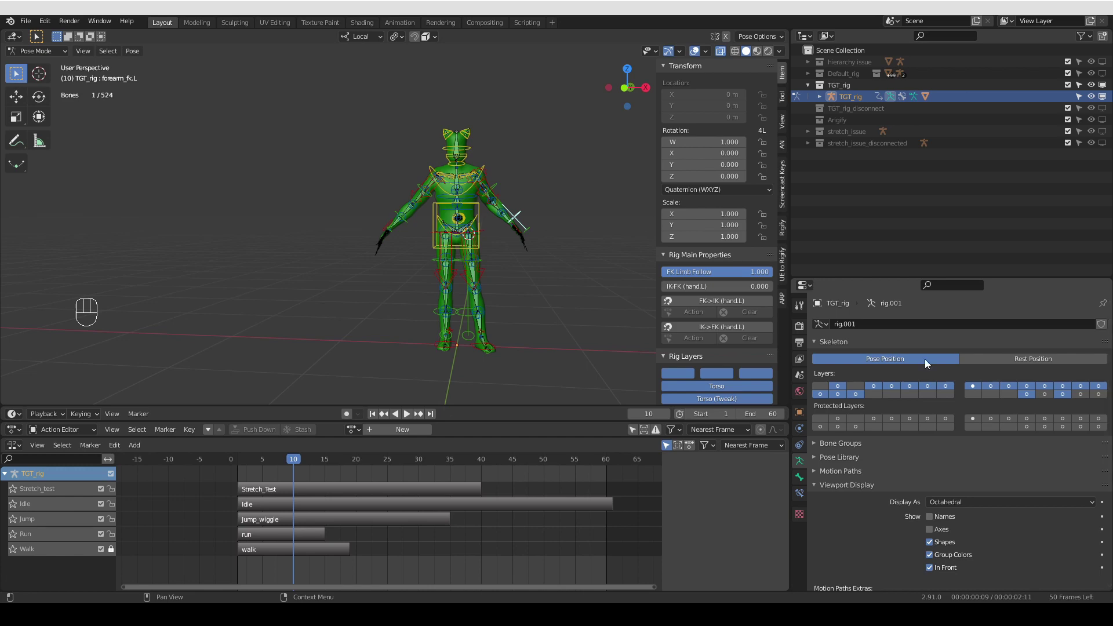
Select hand_ik.L, check its IK Stretch value and pull it to stretch the left arm
middle_click(509, 230)
middle_click(513, 245)
middle_click(574, 294)
middle_click(546, 283)
middle_click(541, 275)
middle_click(532, 254)
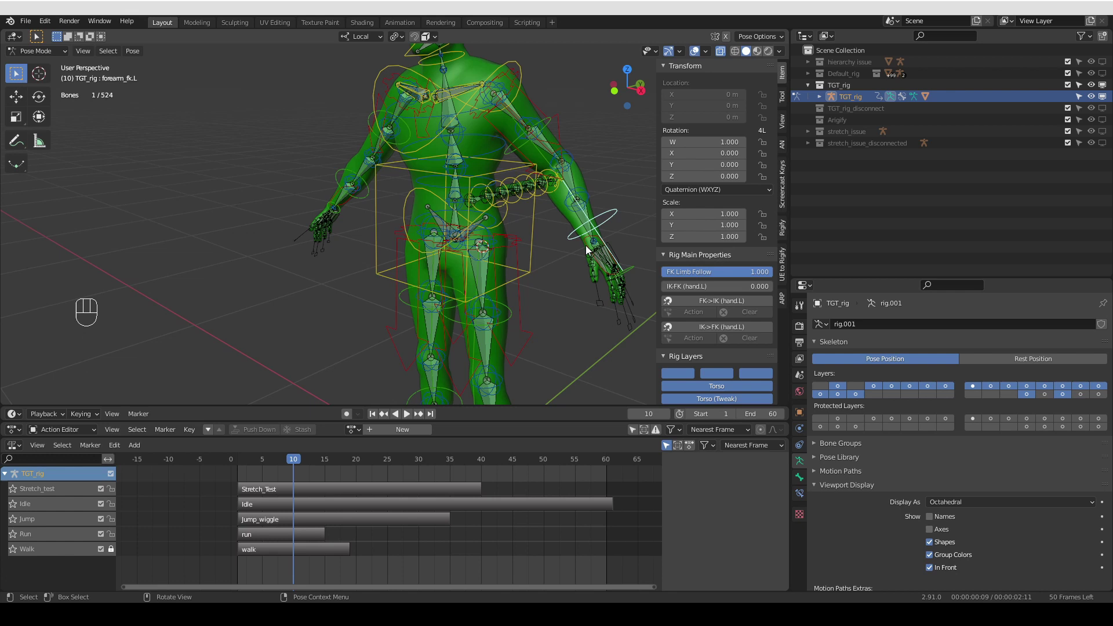
click(590, 246)
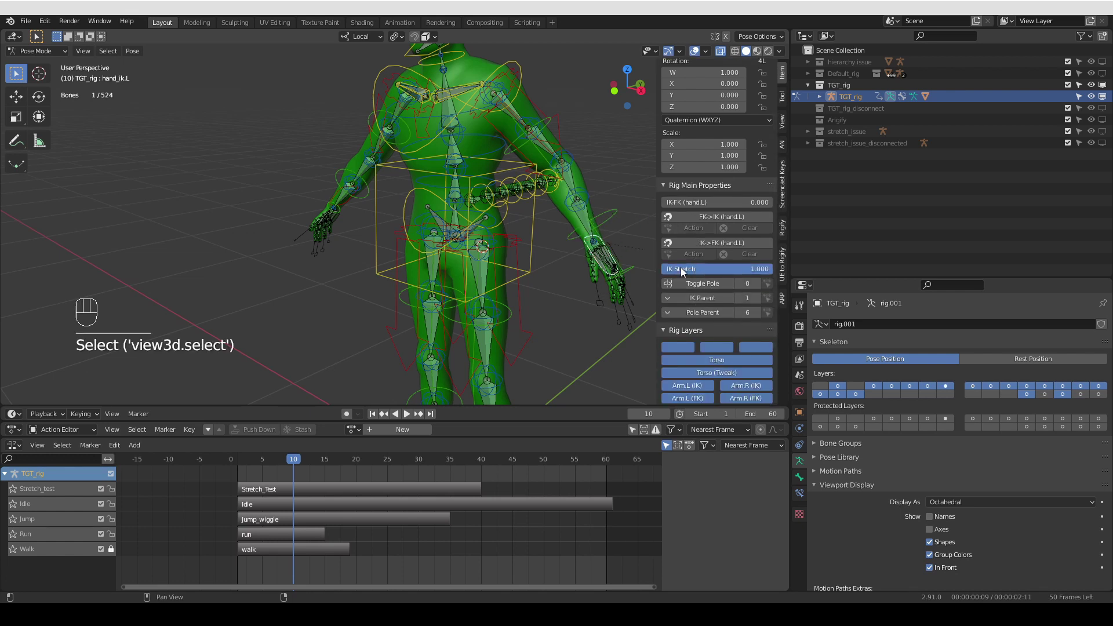
click(772, 274)
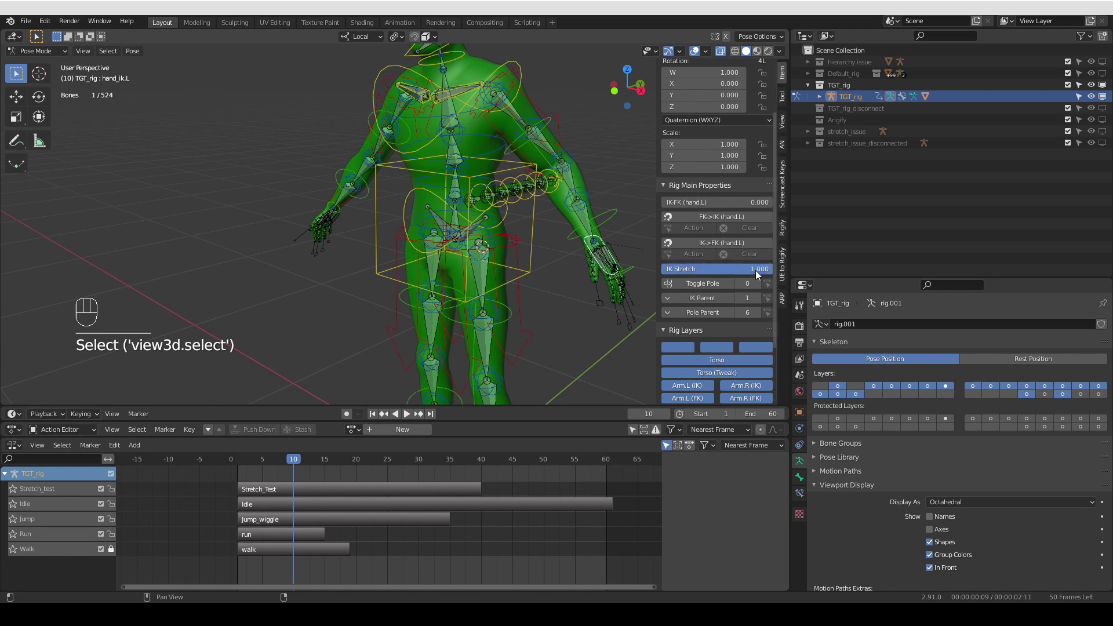
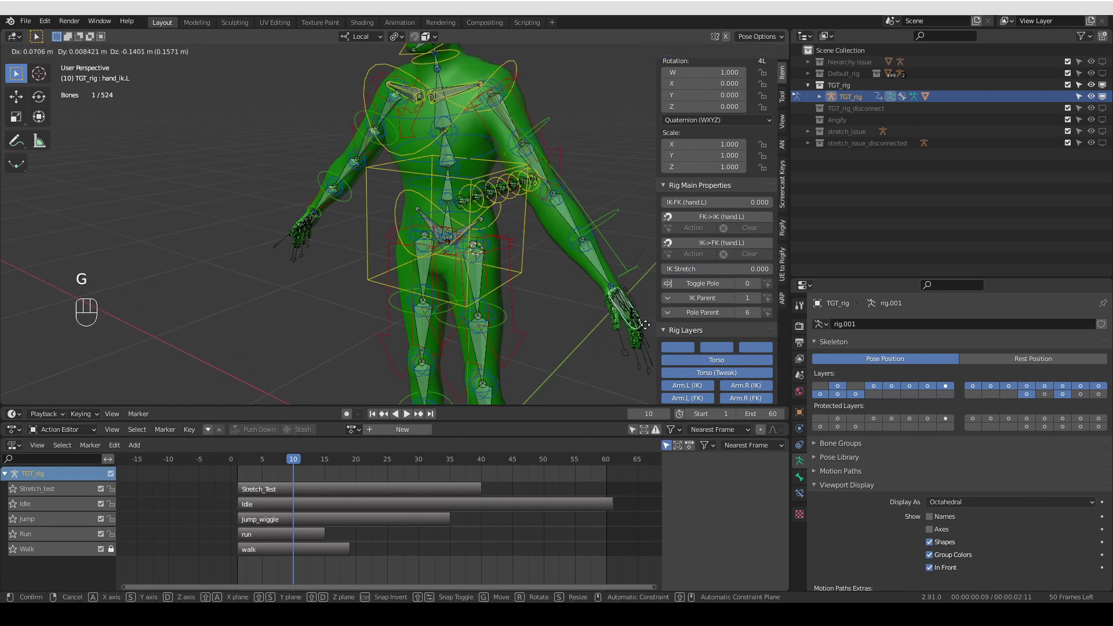
middle_click(491, 351)
click(672, 206)
Move and rotate the chest and torso controls to see the upper body follow the hierarchy
middle_click(475, 323)
middle_click(501, 358)
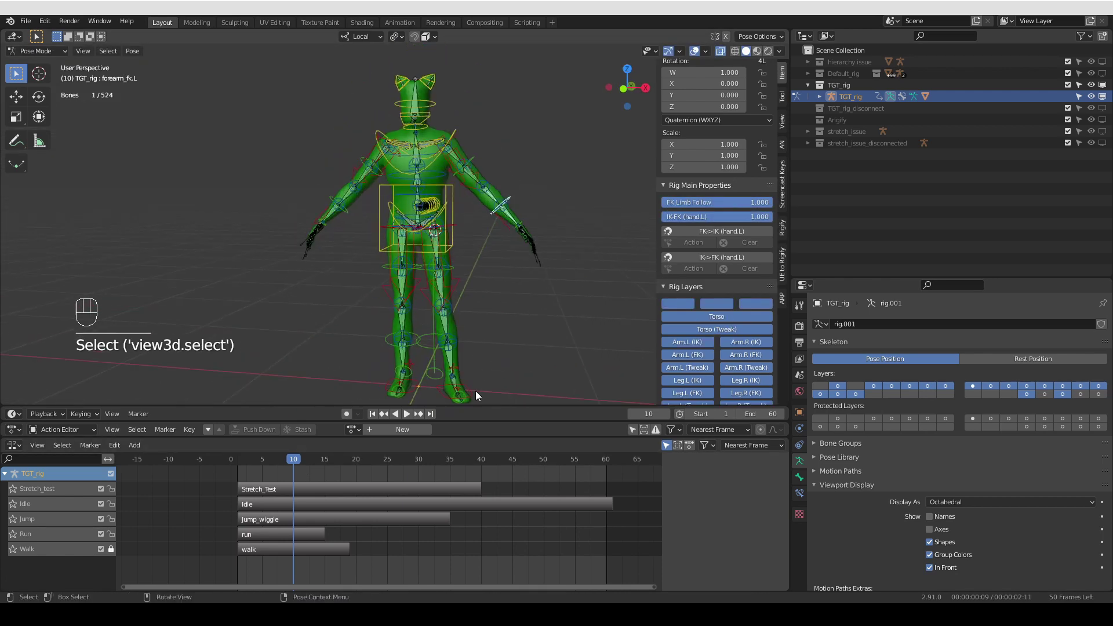
middle_click(479, 277)
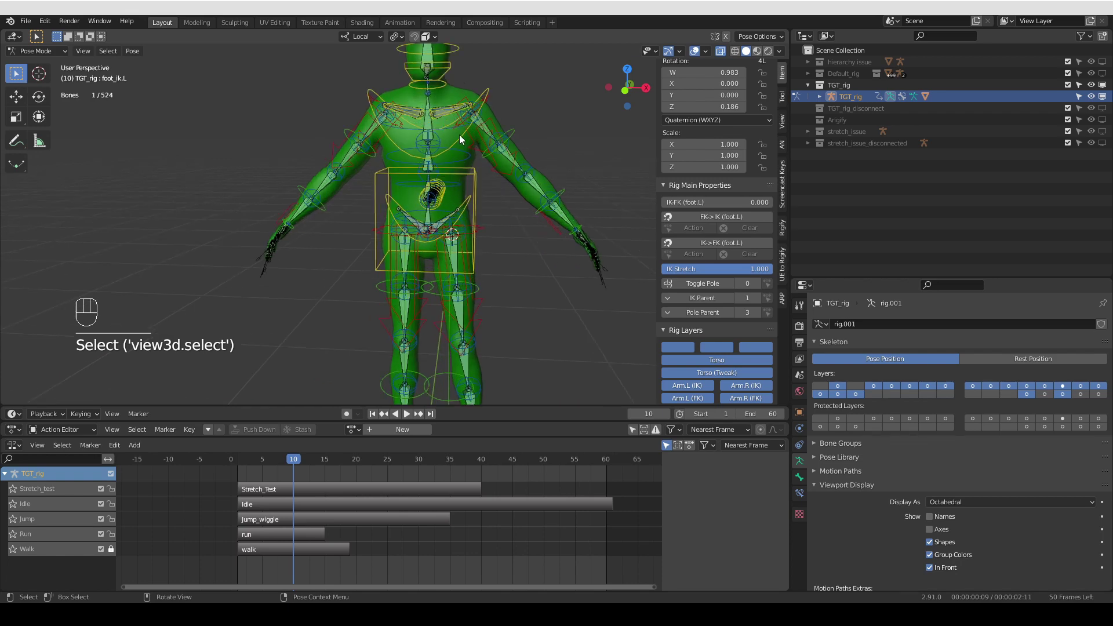
key(g)
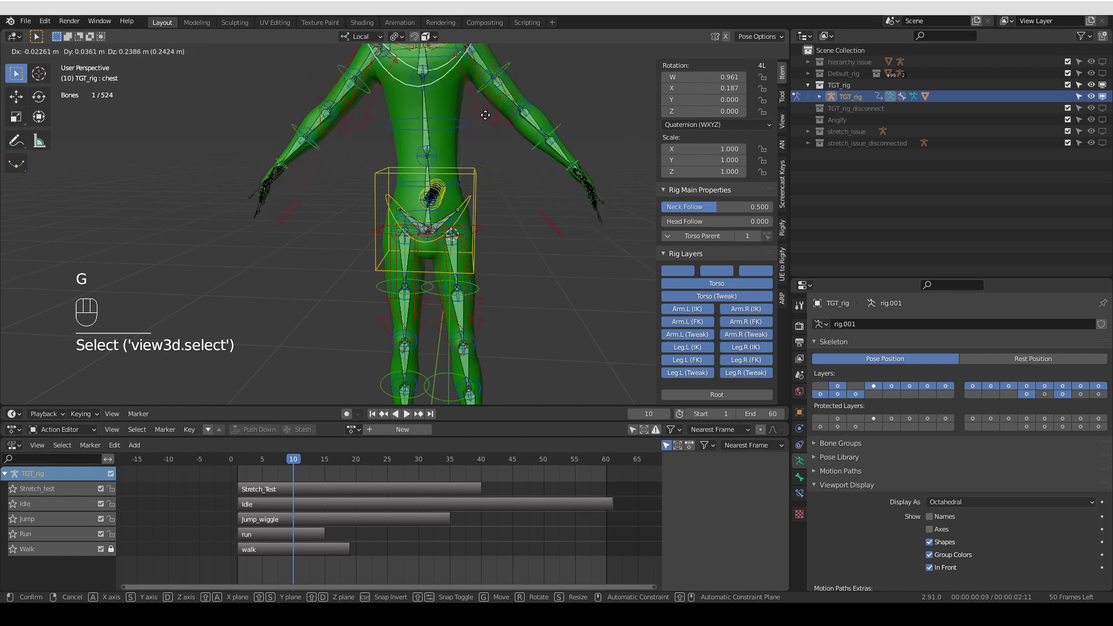
click(474, 182)
key(g)
click(492, 98)
drag(496, 92, 514, 99)
key(r)
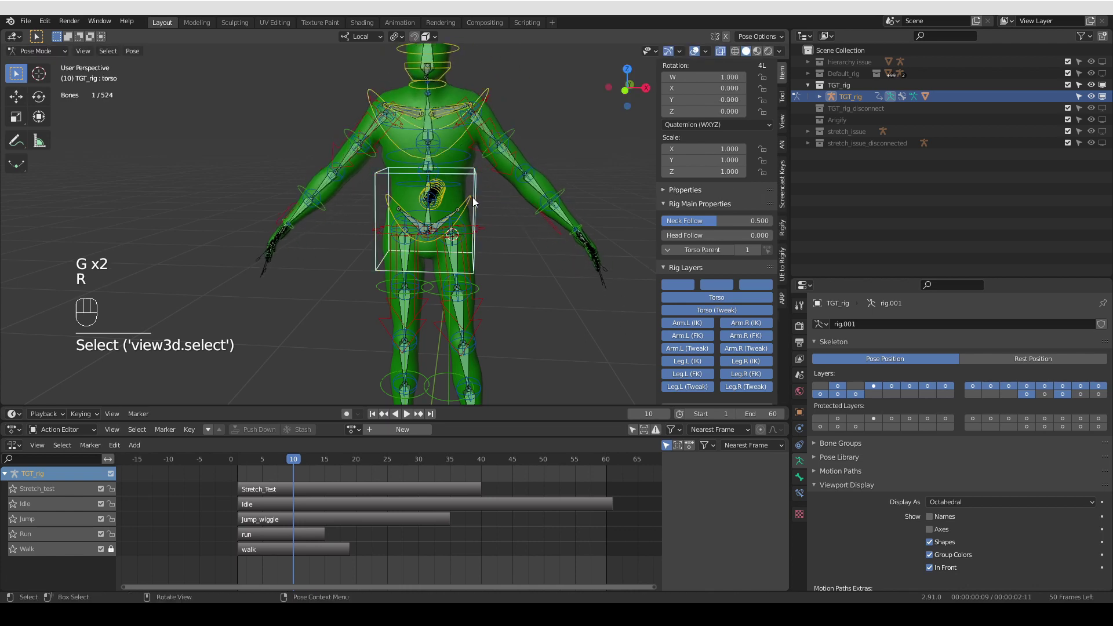
Rotate, move and scale the hips control to confirm the whole mesh follows
click(471, 211)
key(r)
key(g)
key(s)
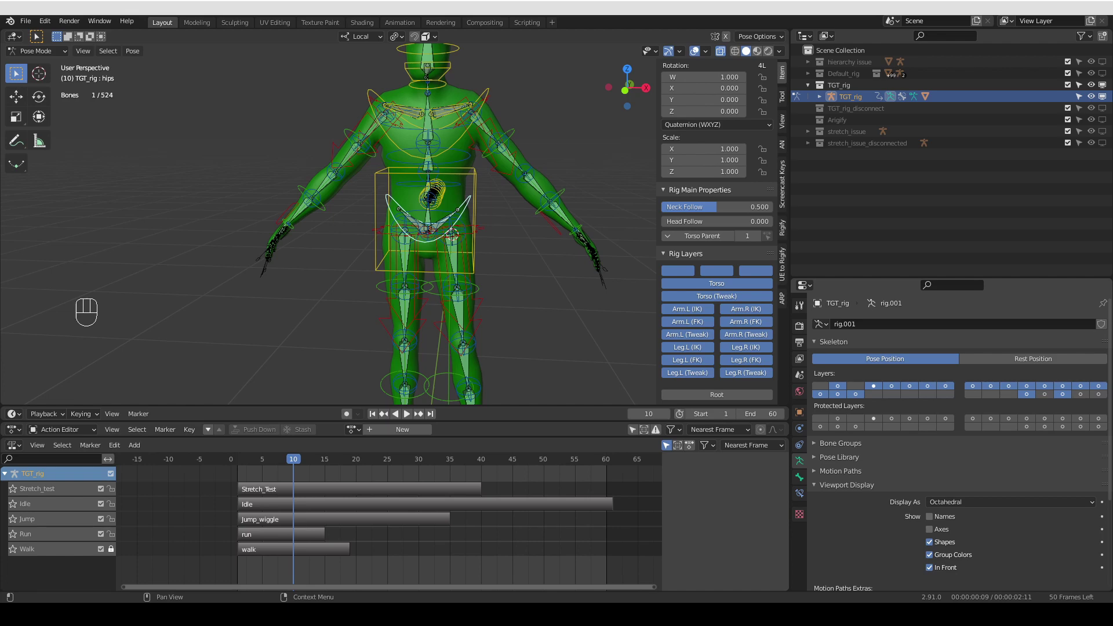
middle_click(496, 218)
middle_click(505, 230)
Back in Object Mode, hide TGT_rig, show the stretch_issue rig, frame it and enter Pose Mode
key(Tab)
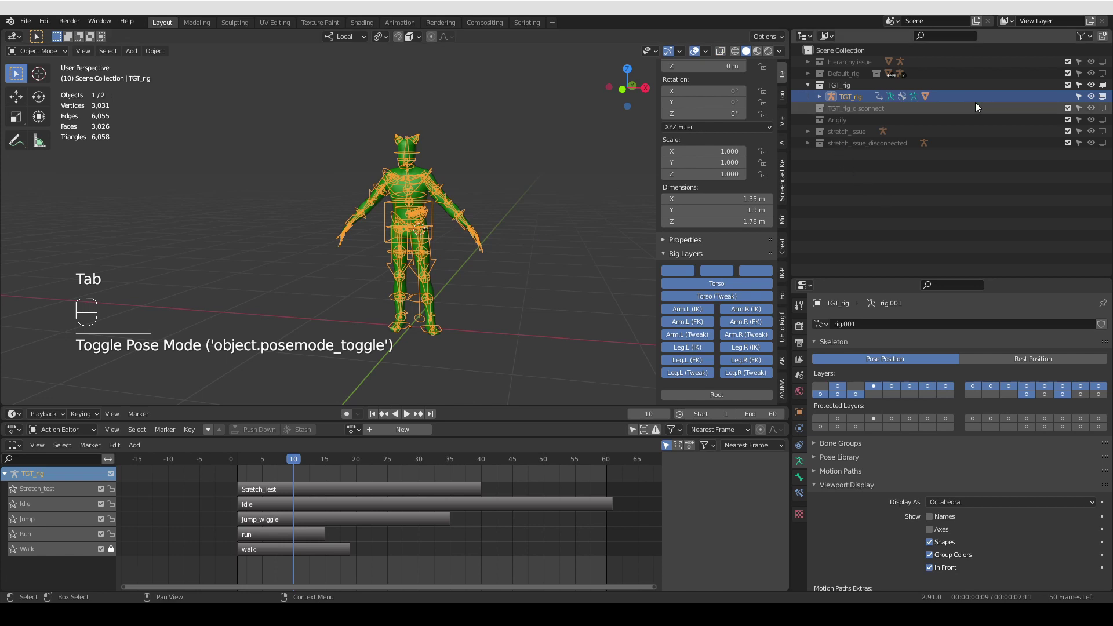
click(1106, 88)
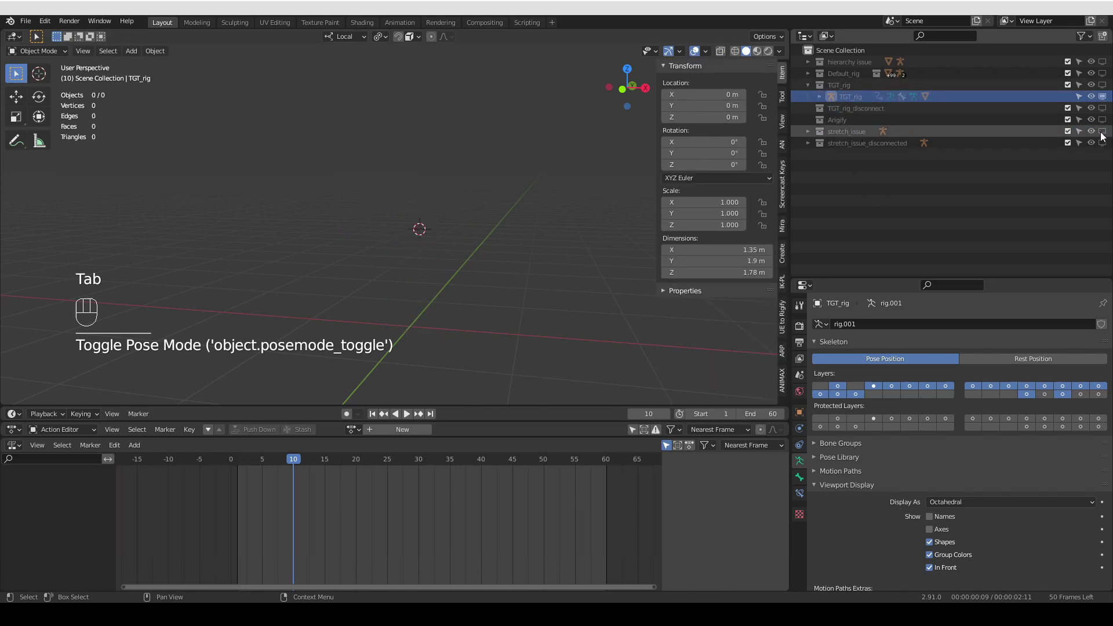
click(1104, 136)
middle_click(481, 255)
middle_click(481, 267)
key(a)
key(KP_Divide)
middle_click(324, 312)
drag(463, 359, 423, 357)
middle_click(463, 338)
middle_click(398, 337)
middle_click(458, 278)
middle_click(436, 310)
drag(438, 282, 434, 287)
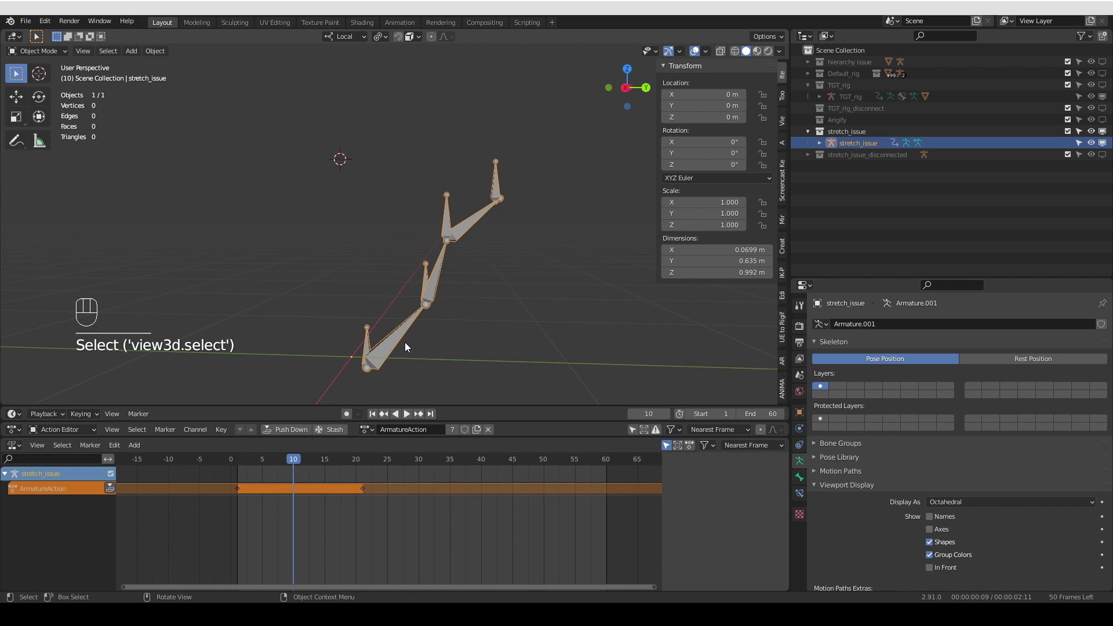
key(Tab)
Show Bone.002's Bone Constraint Properties with its Damped Track and Stretch To constraints
click(803, 496)
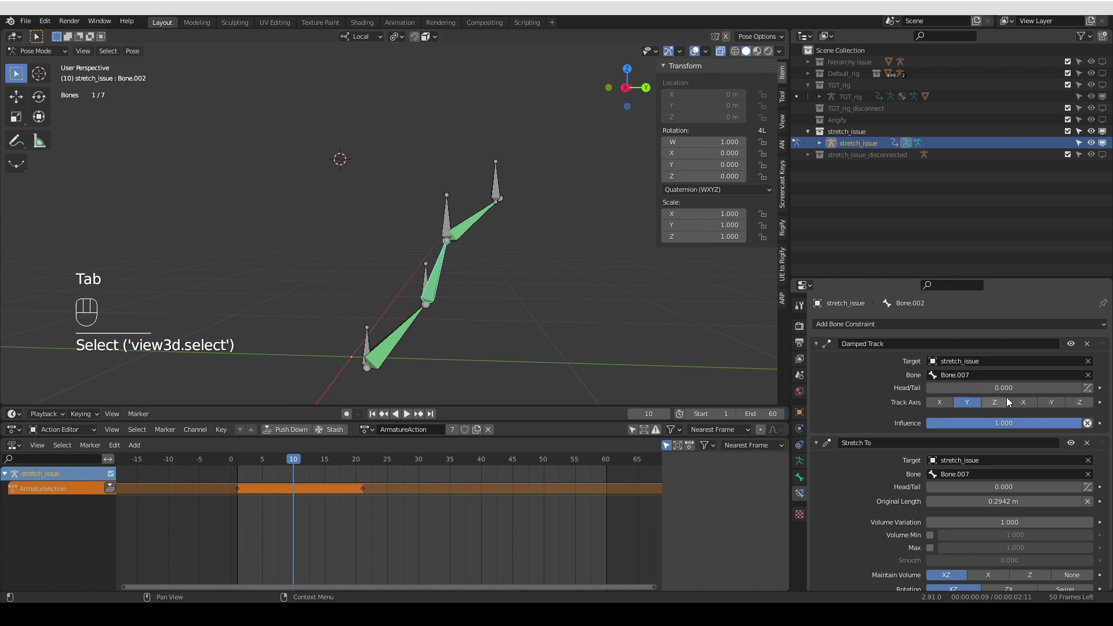
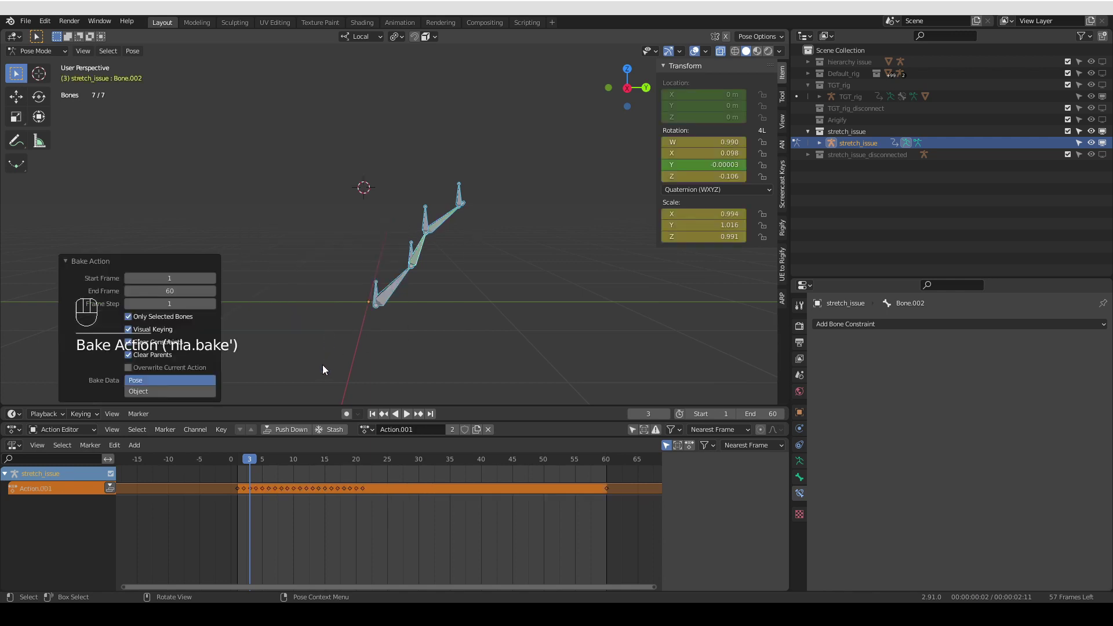
Scrub the baked frames, undo and redo the bake to compare the stretching motion
drag(252, 465, 291, 459)
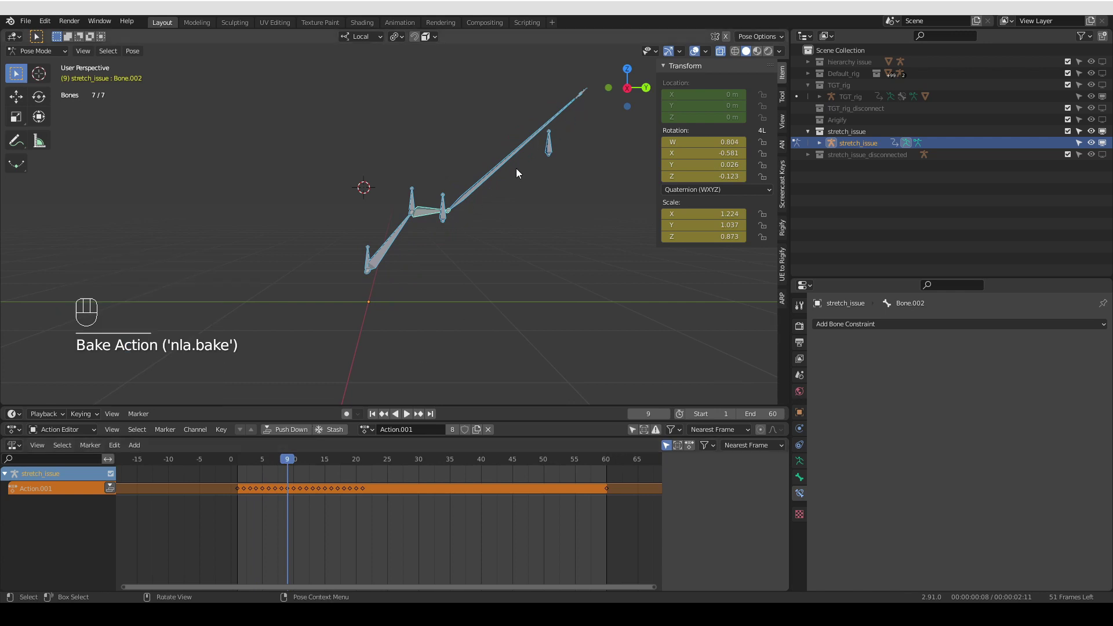
drag(292, 463, 363, 457)
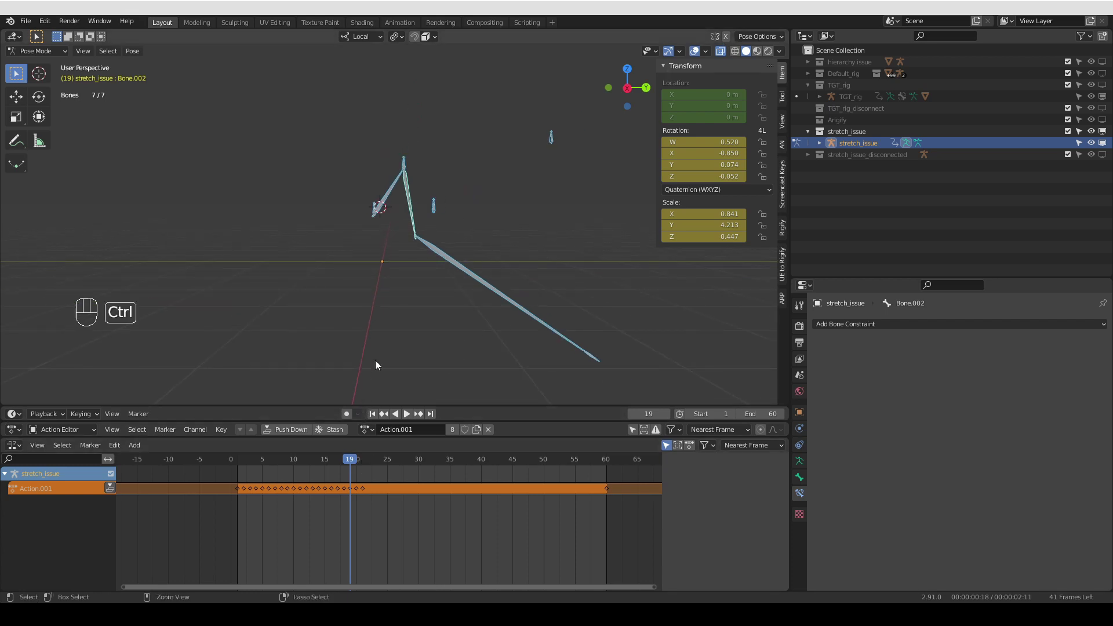
key(ctrl+z)
key(ctrl+z)
drag(252, 466, 332, 450)
key(ctrl+shift+z)
key(ctrl+shift+z)
key(ctrl+shift+z)
Play the baked Action.001 animation, stop it and return the rig to Object Mode
key(space)
drag(329, 465, 247, 439)
key(shift+space)
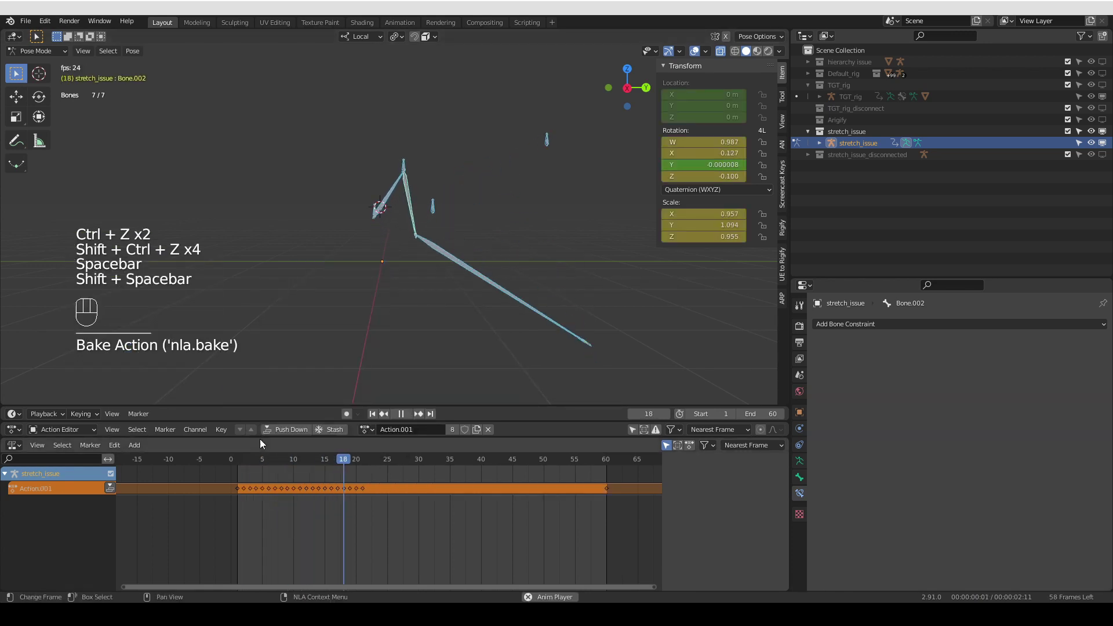
key(shift+space)
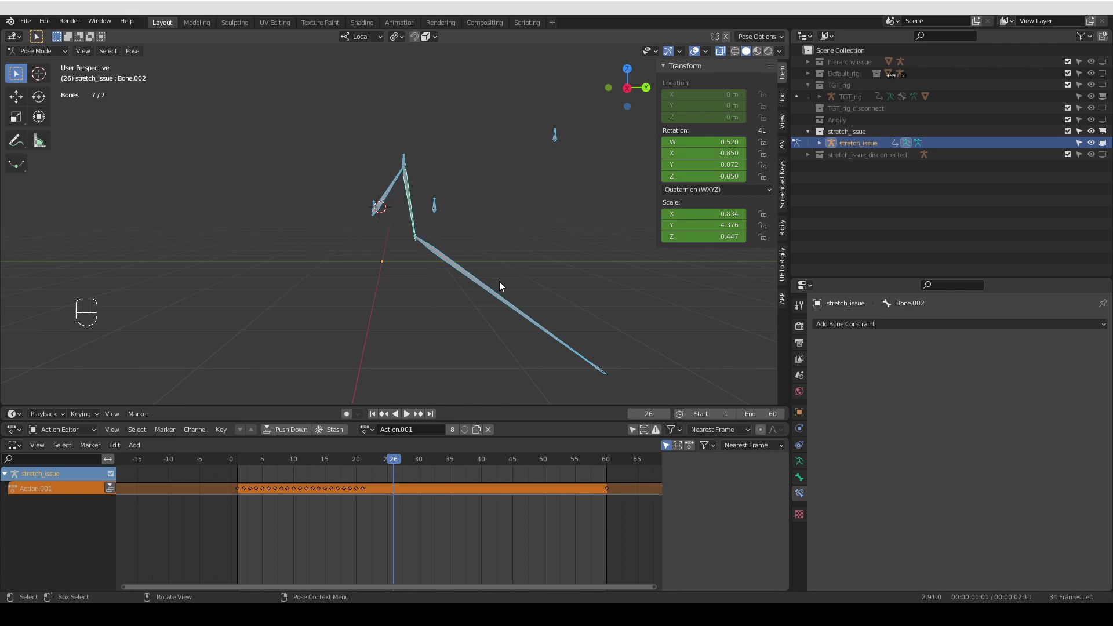
key(Tab)
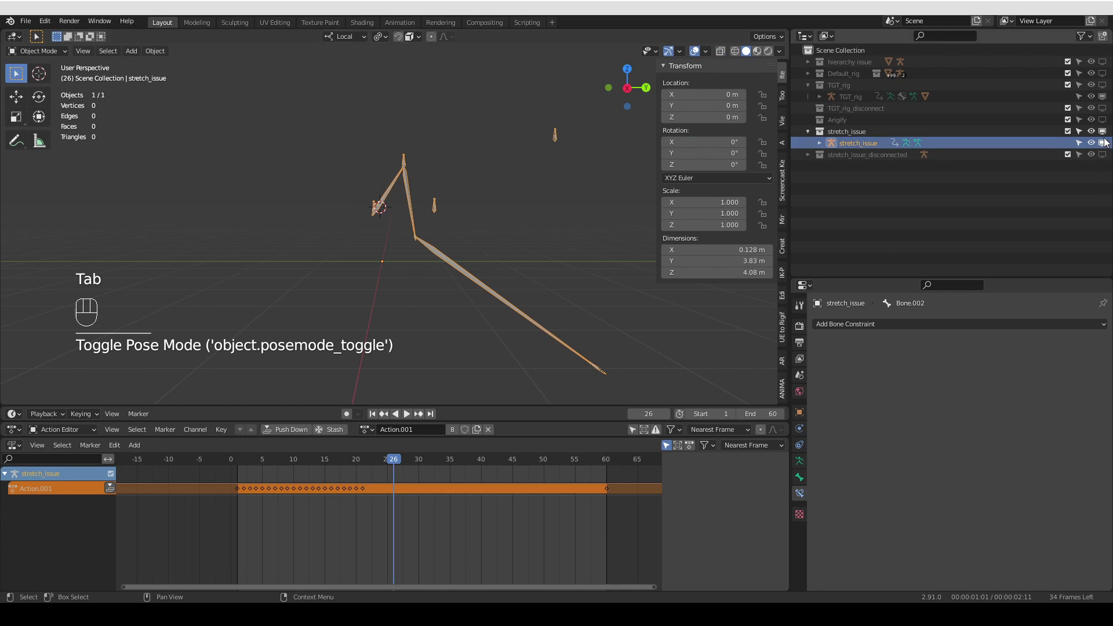
Exclude stretch_issue, include stretch_issue_disconnected, select its stretch_issue.001 rig and enter Pose Mode
click(1109, 135)
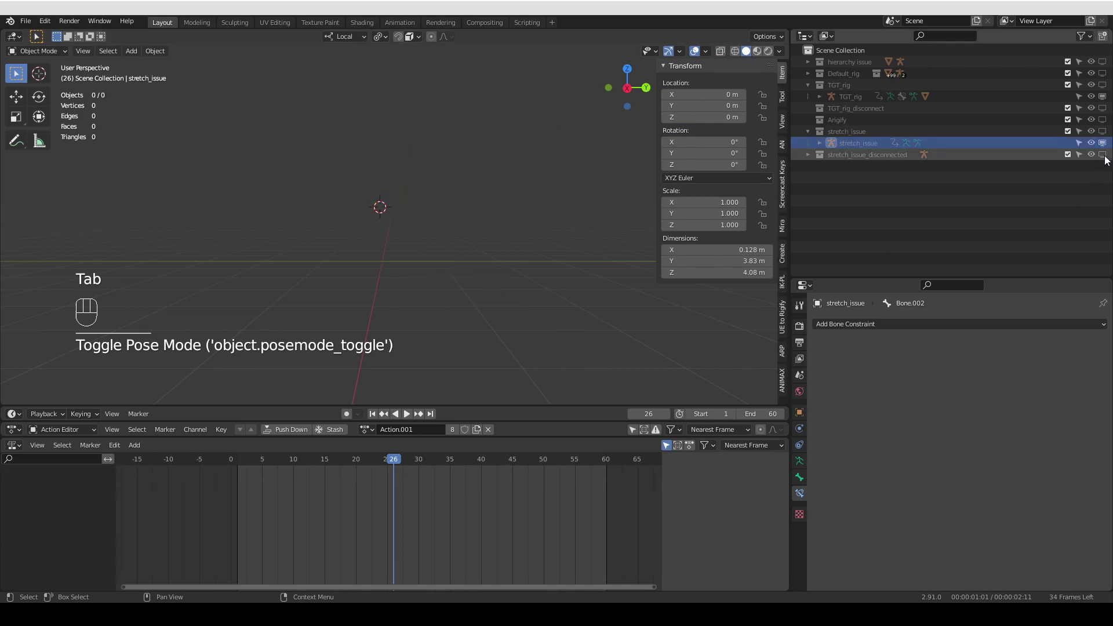
click(1108, 158)
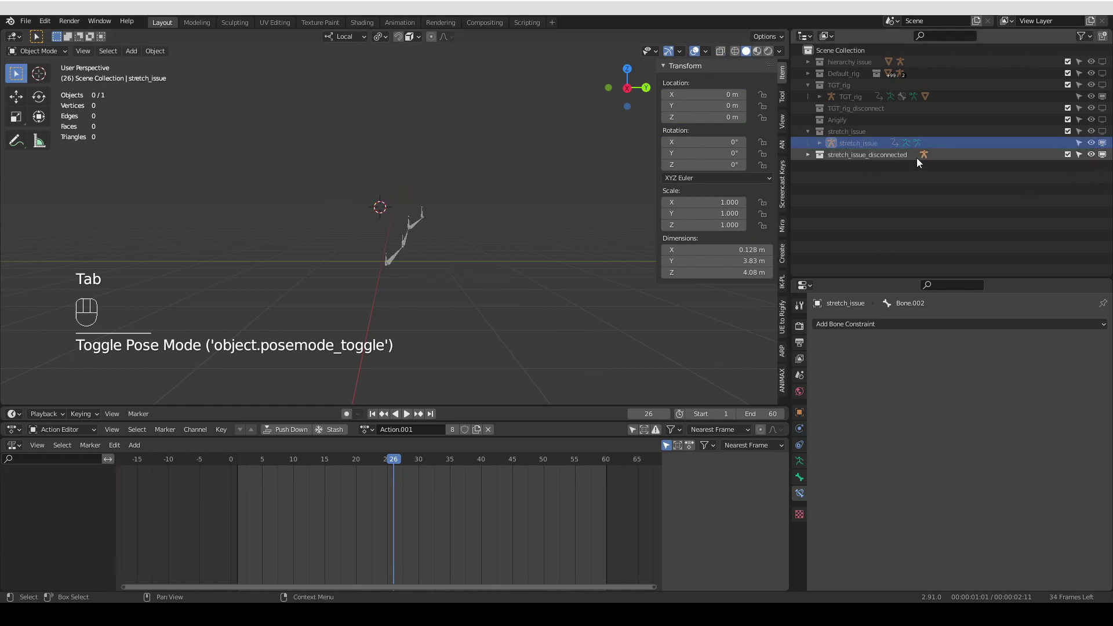
middle_click(565, 278)
middle_click(427, 282)
click(445, 263)
middle_click(423, 359)
middle_click(442, 294)
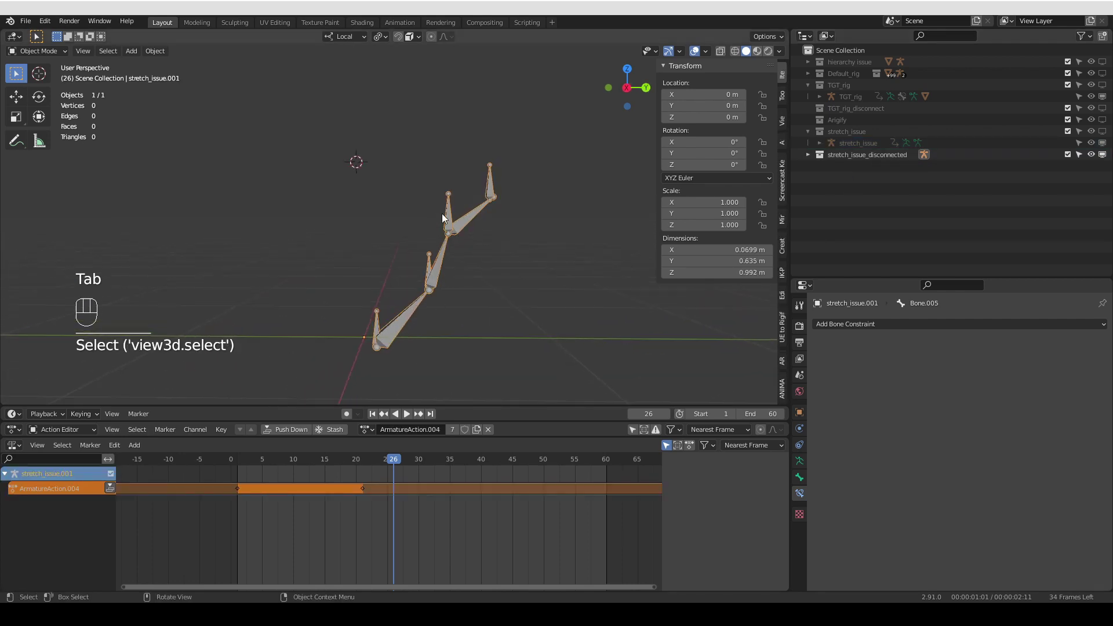
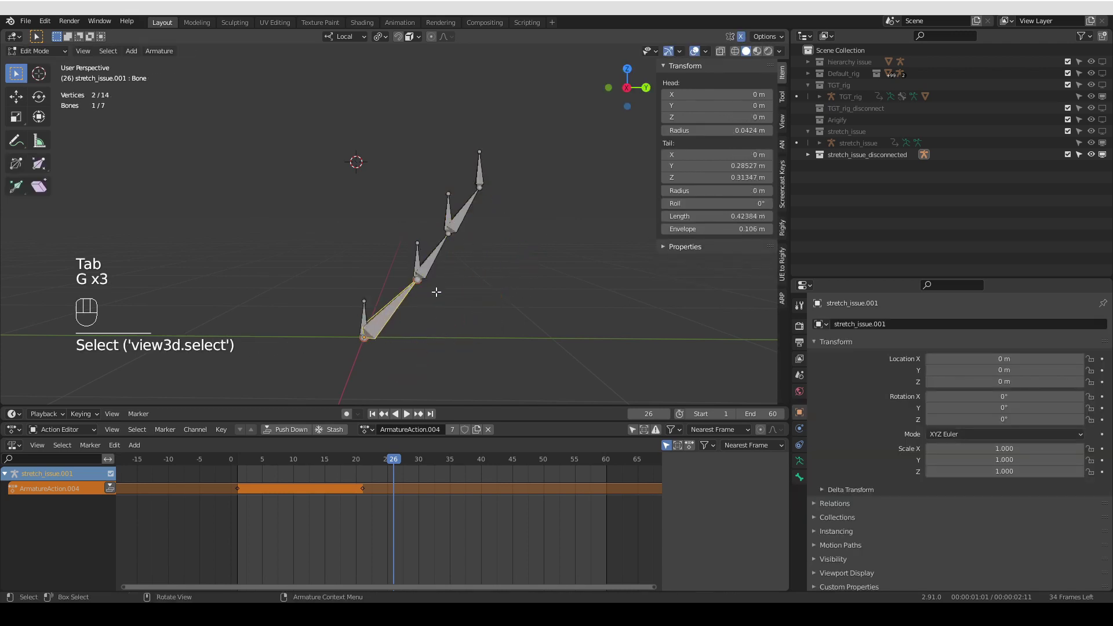
key(g)
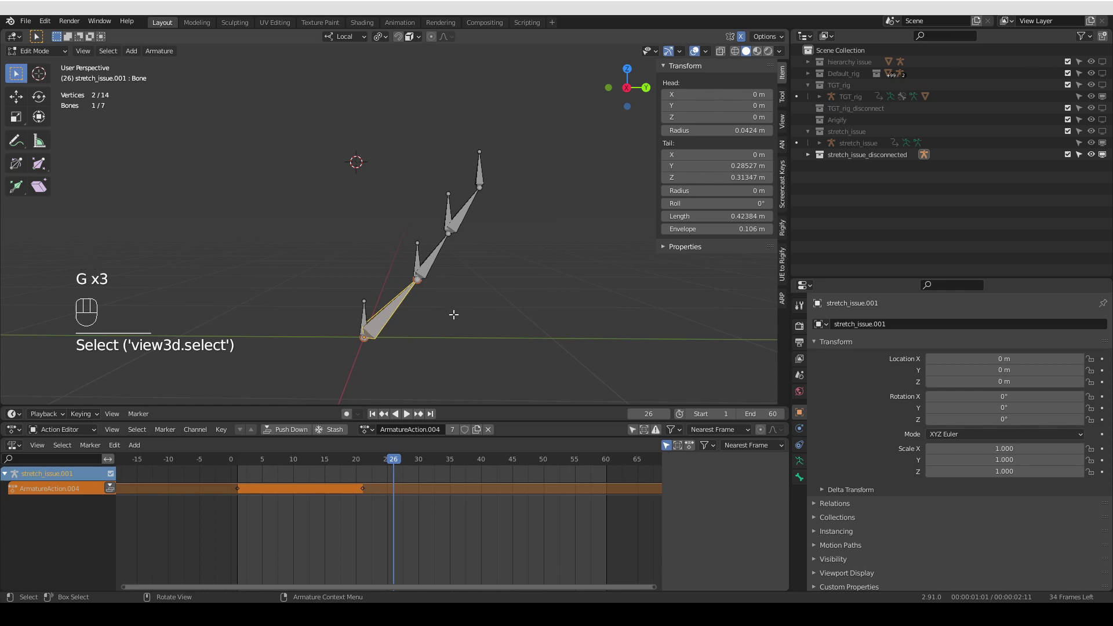
key(Tab)
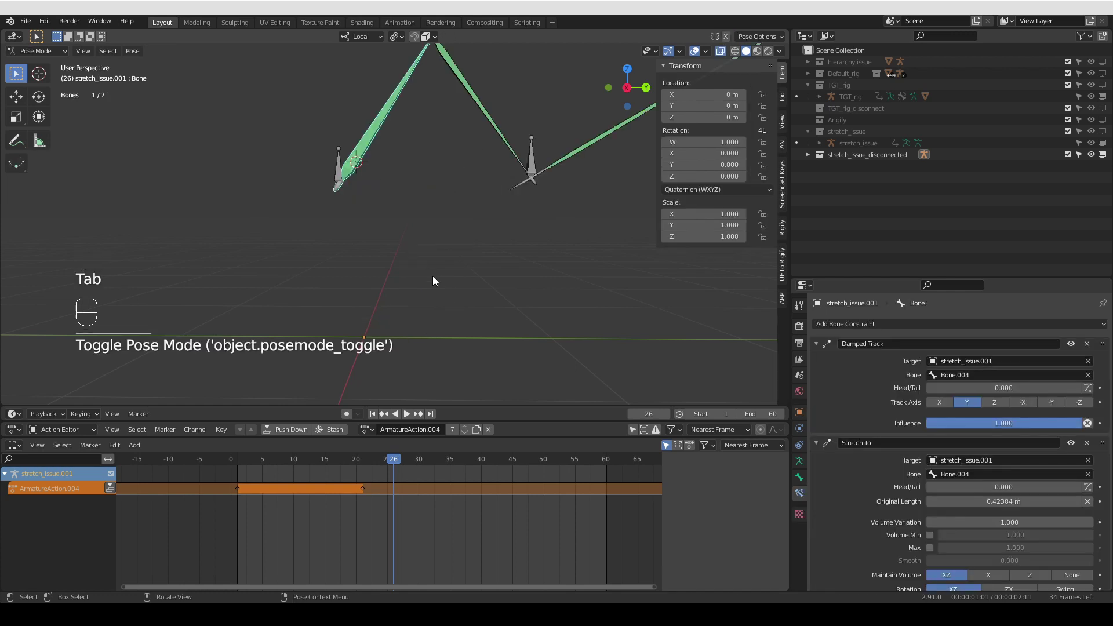
Select all bones, bake the constrained motion into Action.002 with constraints cleared, and return to Object Mode
middle_click(438, 235)
drag(347, 463, 278, 462)
key(a)
key(space)
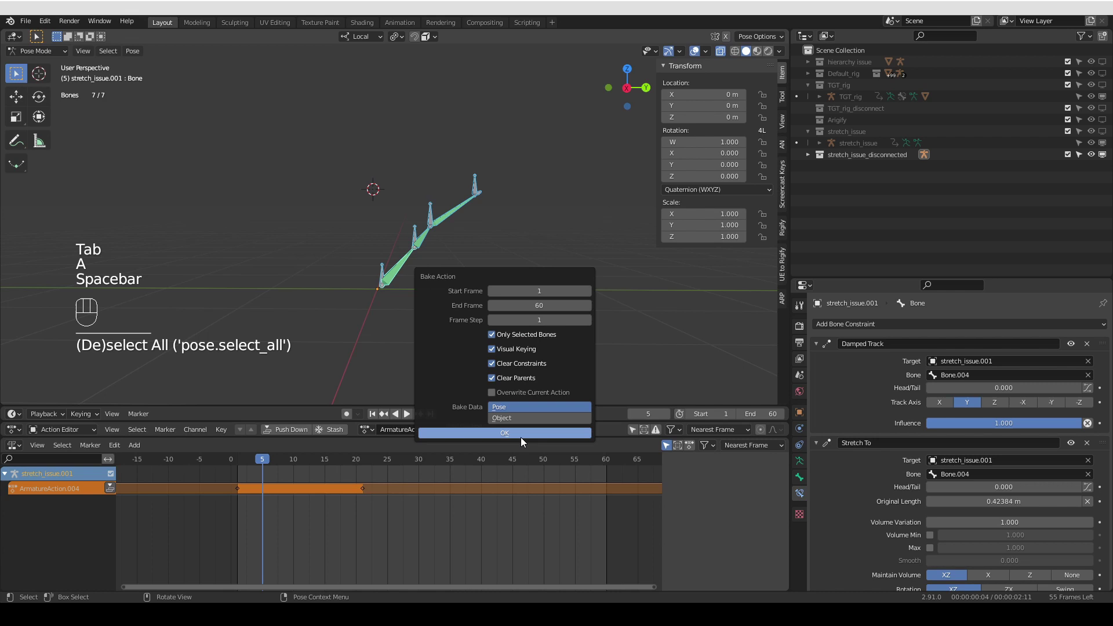
drag(234, 461, 338, 421)
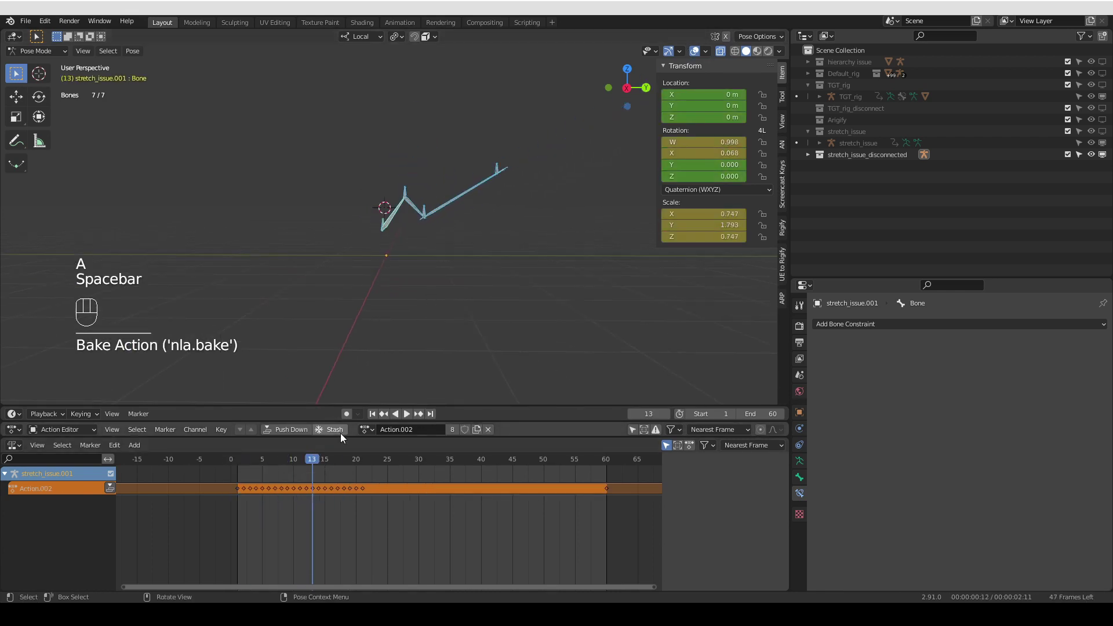
drag(293, 459, 304, 482)
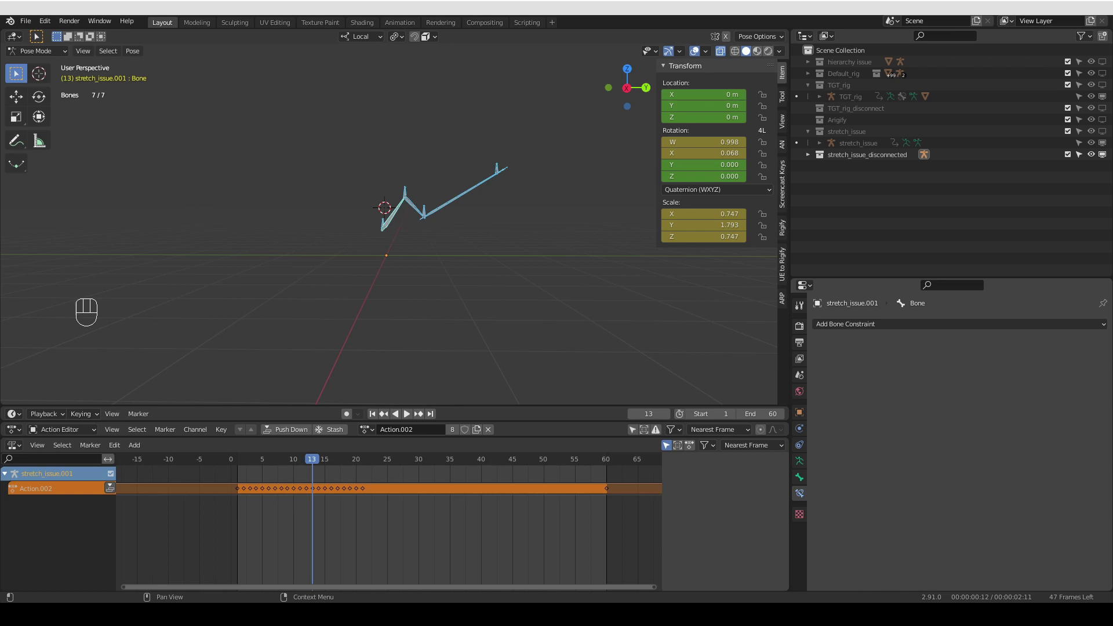
middle_click(434, 136)
key(Tab)
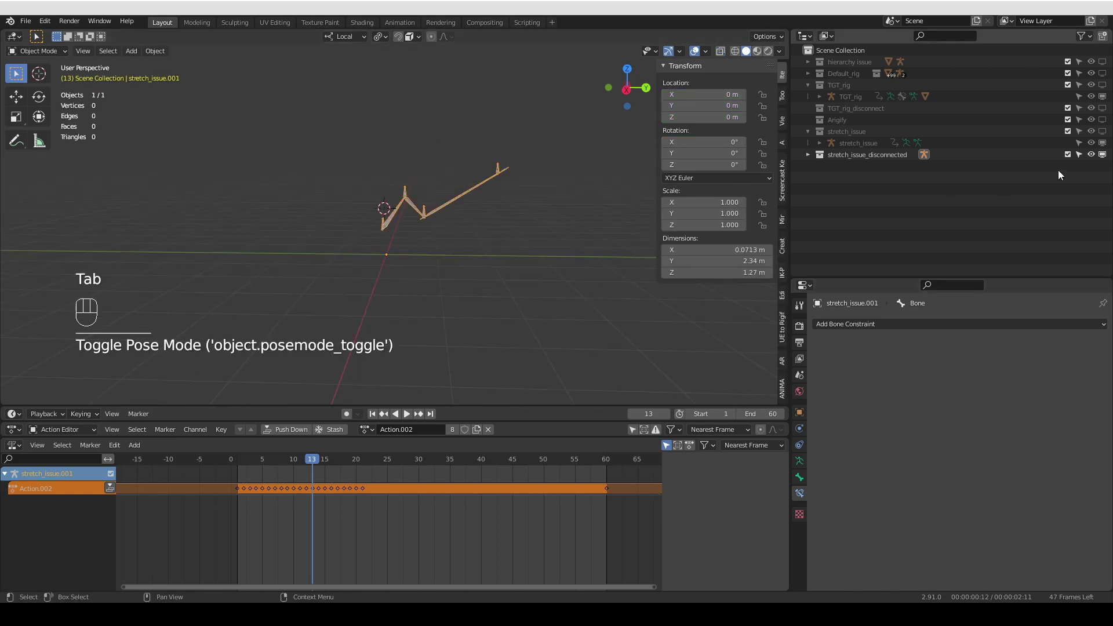
Exclude the stretch_issue_disconnected collection and re-enable TGT_rig in the Outliner
click(1103, 157)
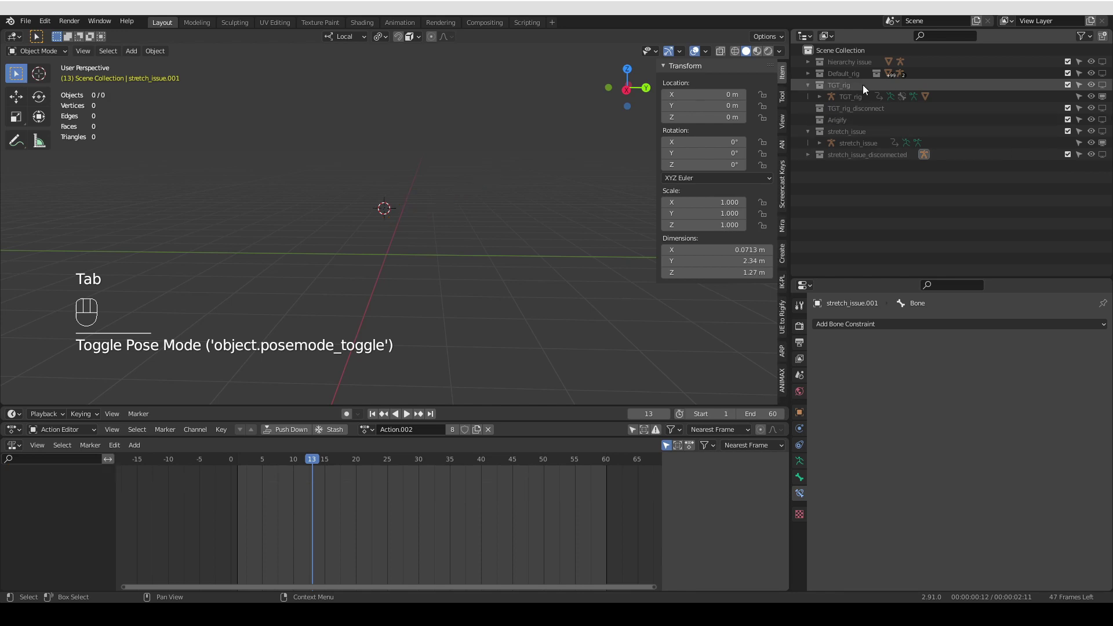
click(1104, 91)
middle_click(386, 223)
drag(374, 232, 440, 232)
middle_click(440, 228)
middle_click(442, 221)
middle_click(354, 267)
drag(318, 288, 310, 312)
drag(259, 459, 207, 453)
middle_click(299, 303)
Duplicate the TGT_rig armature with its mesh and move the copy into the TGT_rig_disconnect collection
click(430, 171)
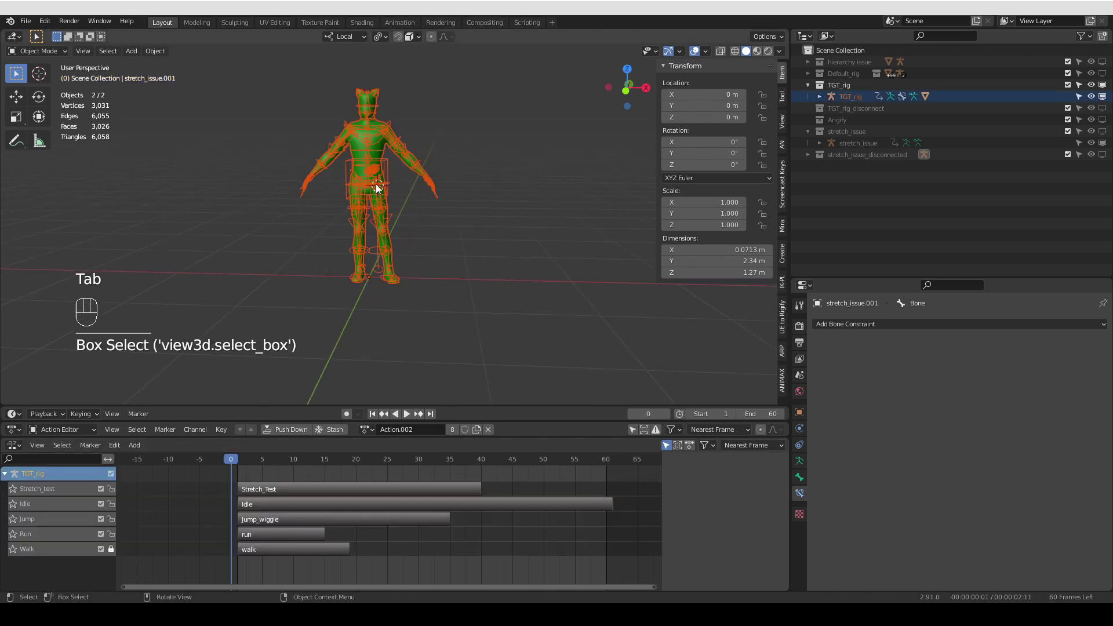
drag(362, 135, 376, 183)
key(shift+d)
key(m)
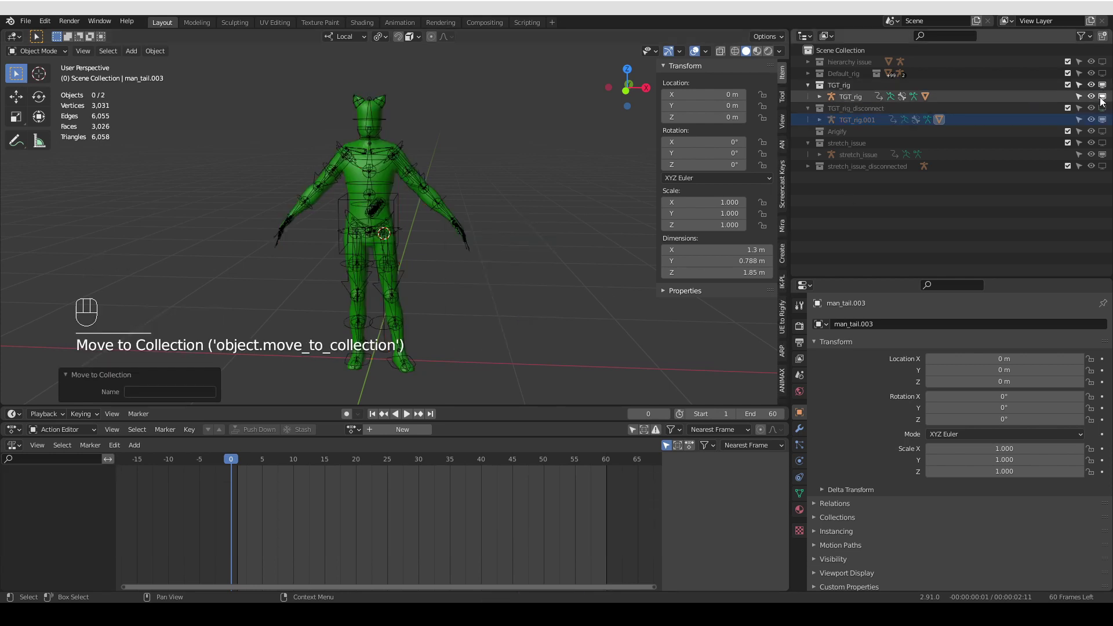
Exclude TGT_rig, enable TGT_rig_disconnect and make TGT_rig.001 active so its NLA tracks are listed
click(1107, 92)
click(1107, 111)
middle_click(413, 297)
middle_click(400, 248)
click(395, 179)
click(396, 167)
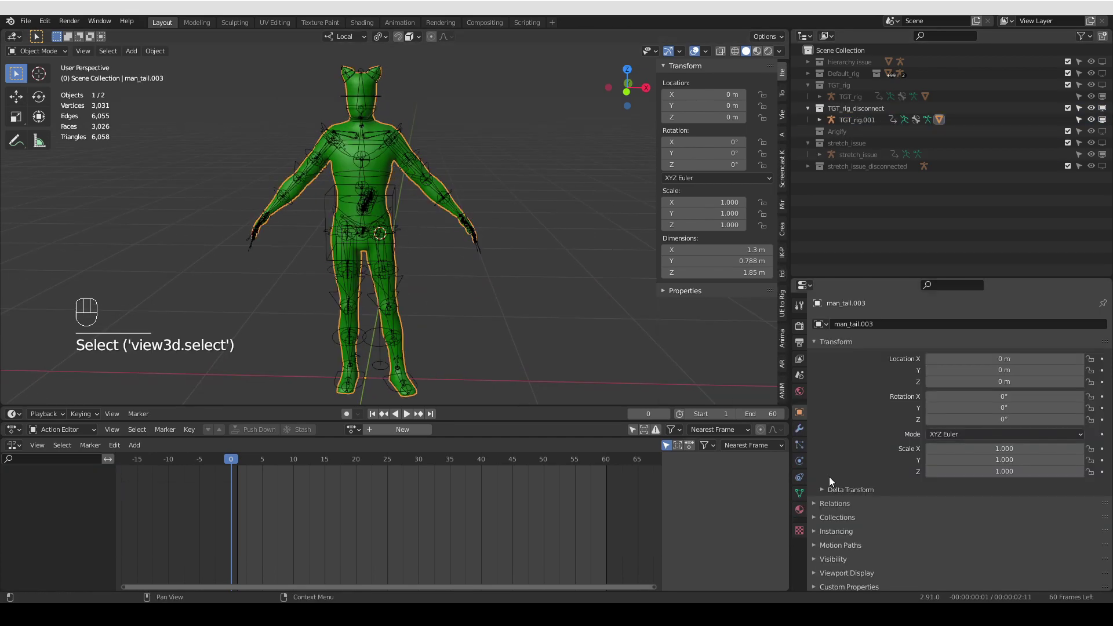
Give the duplicated character mesh man_tail.003 an orange material and return to Object Mode
click(800, 516)
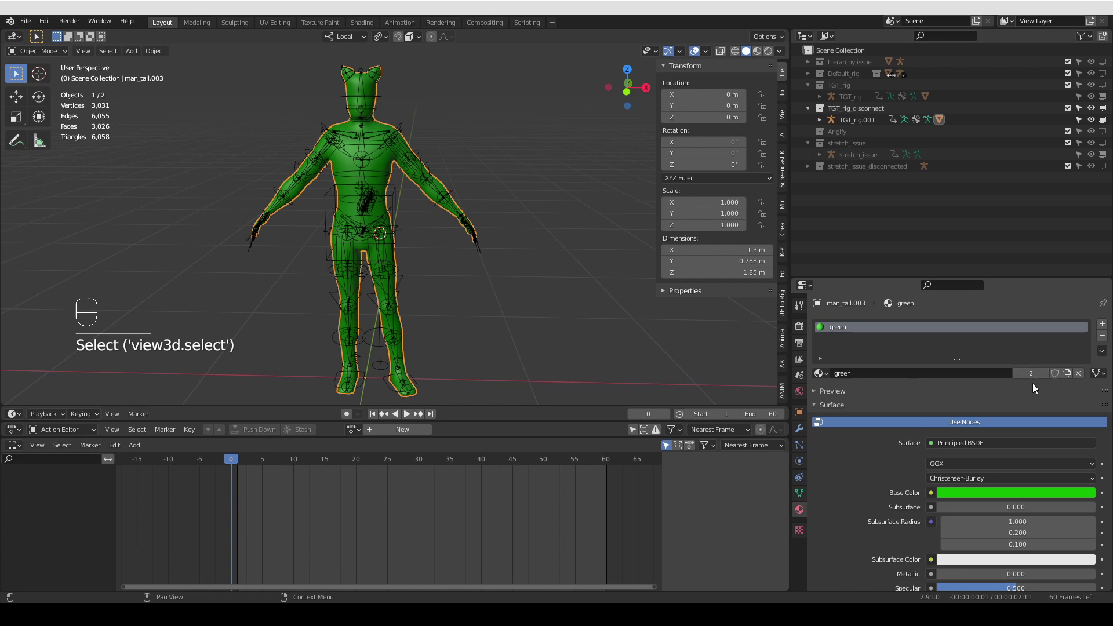
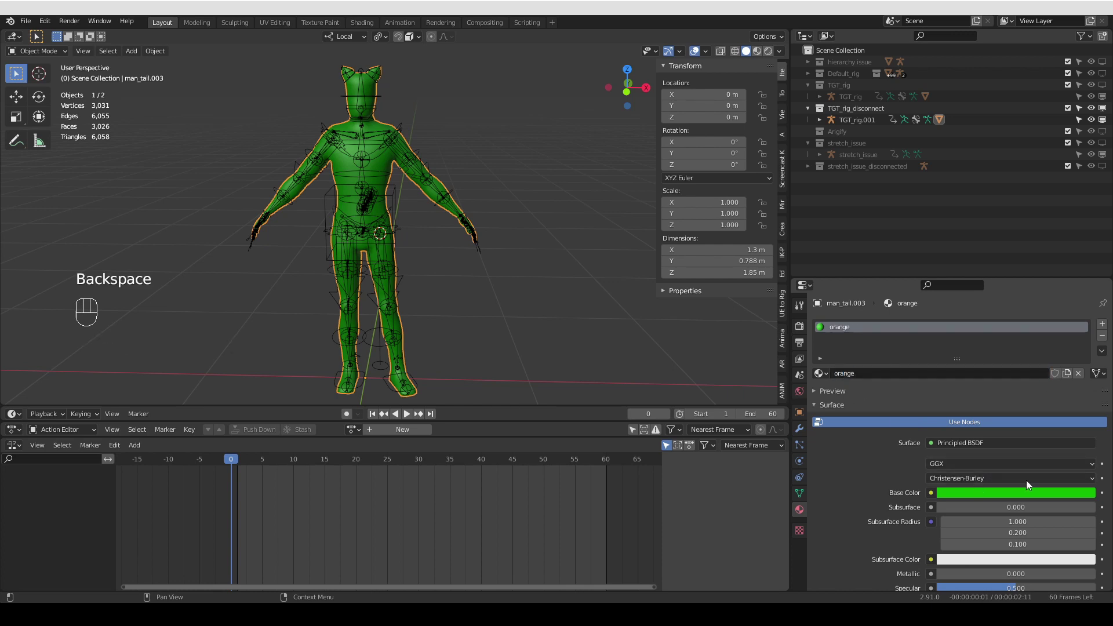
key(ctrl+c)
key(ctrl+v)
middle_click(488, 304)
middle_click(439, 295)
key(Tab)
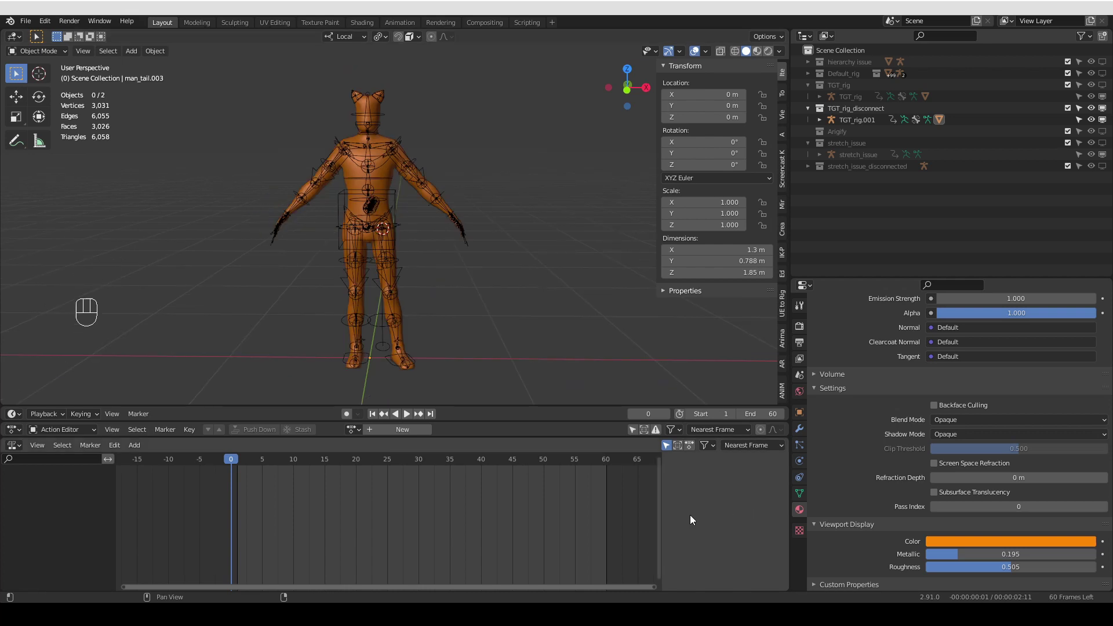
middle_click(418, 184)
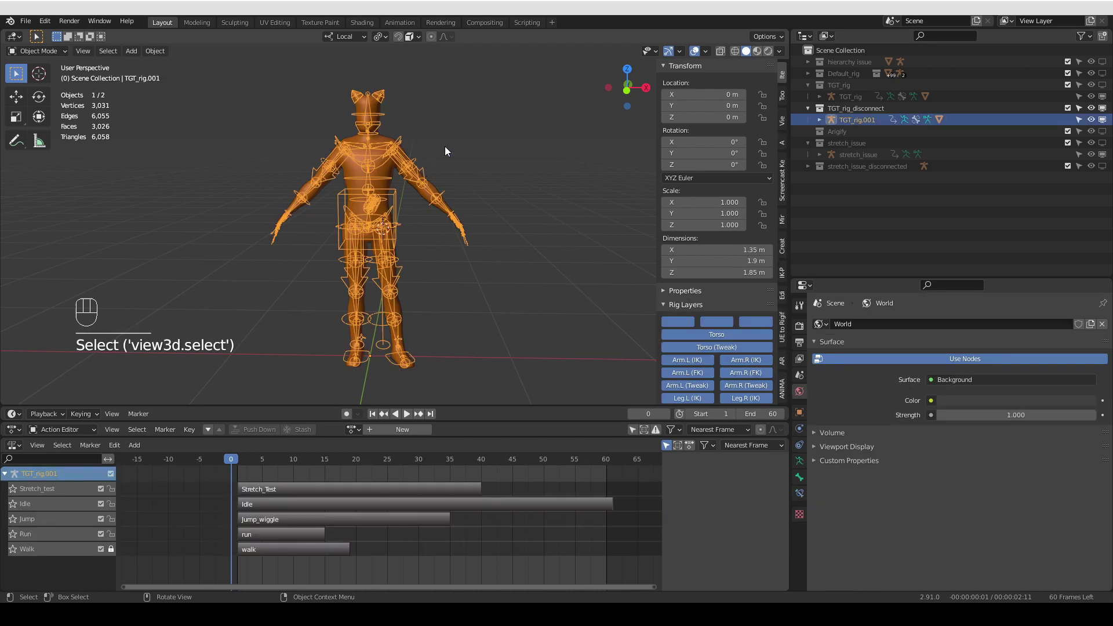
Rename the duplicated rig TGT_rig.001 to TGT_rig_disconnected
click(719, 378)
drag(719, 378, 781, 233)
key(BackSpace)
key(BackSpace)
key(n)
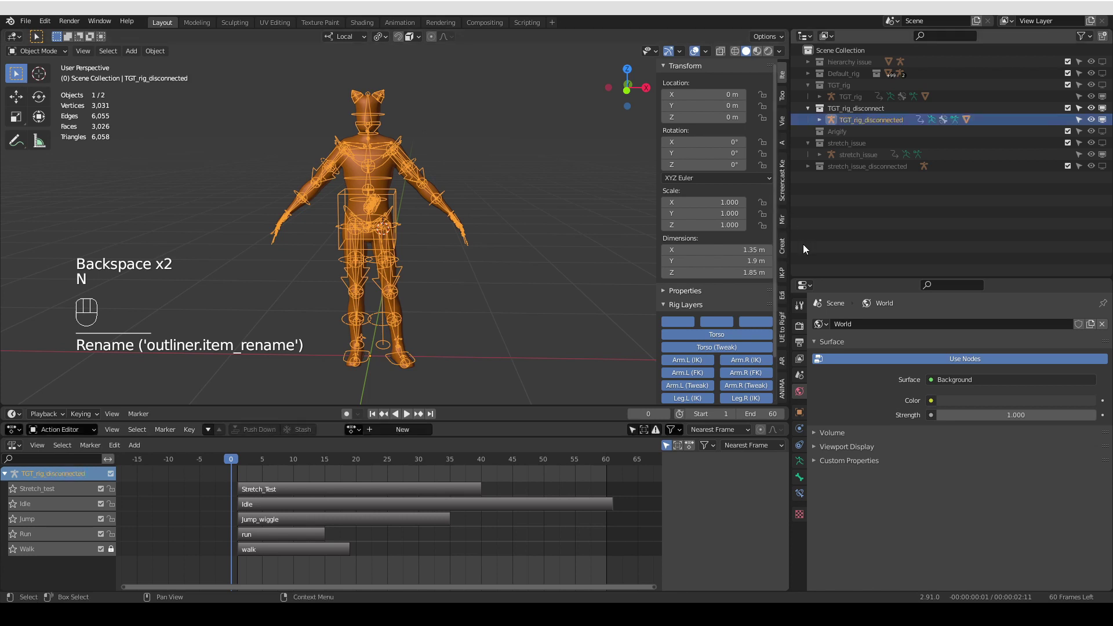
Show only a single bone layer on the armature and bring the rig into Pose Mode
click(805, 473)
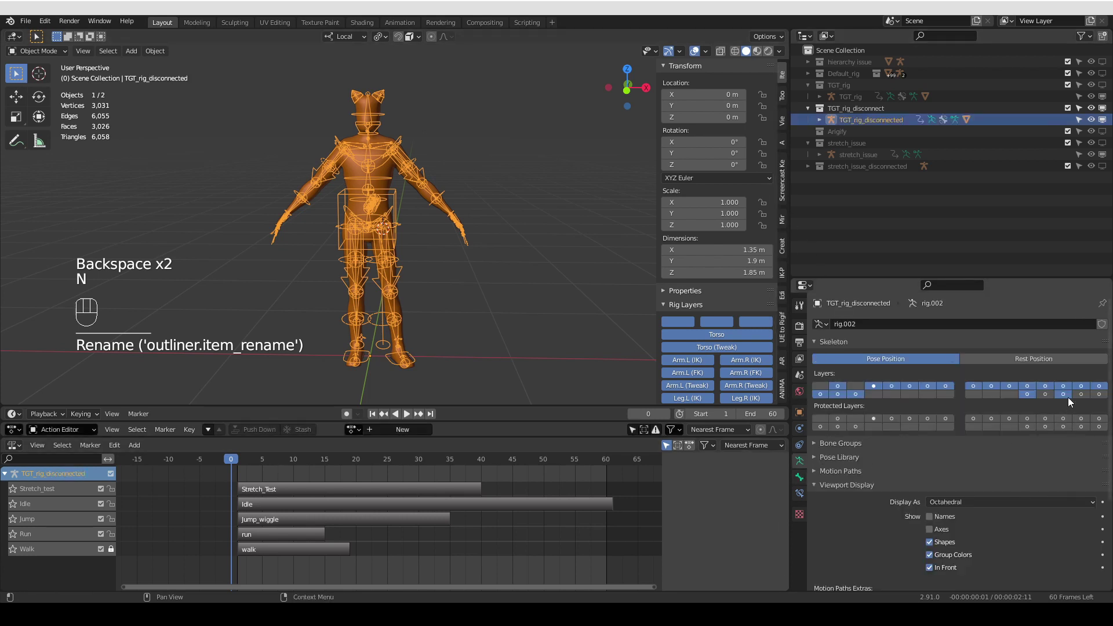
click(1069, 395)
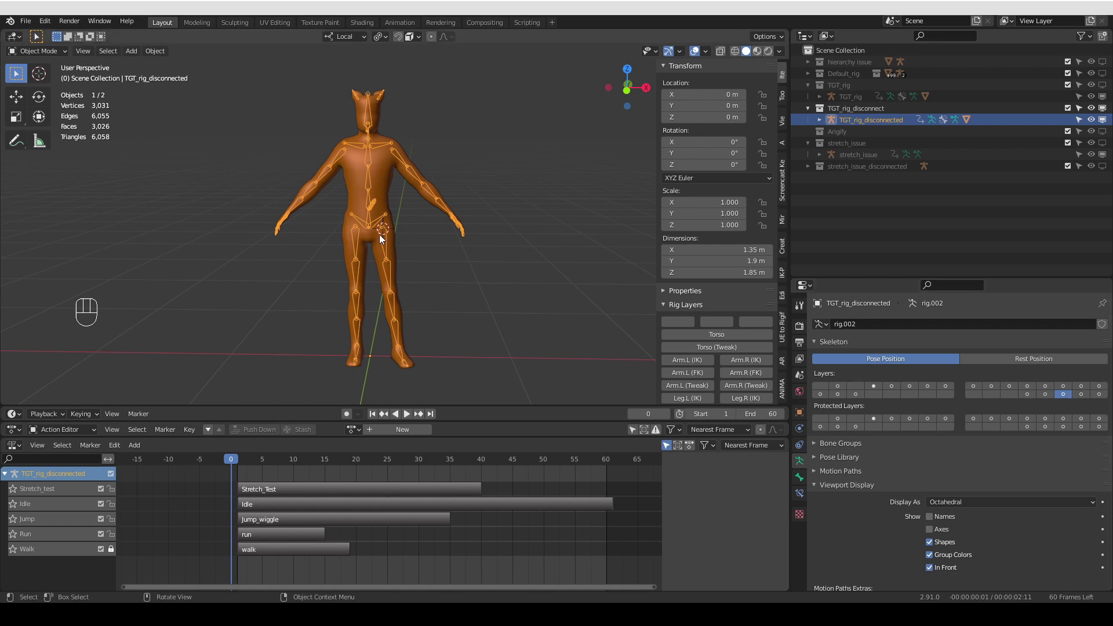
key(Tab)
middle_click(1054, 388)
middle_click(1054, 389)
click(1053, 388)
key(a)
middle_click(1053, 388)
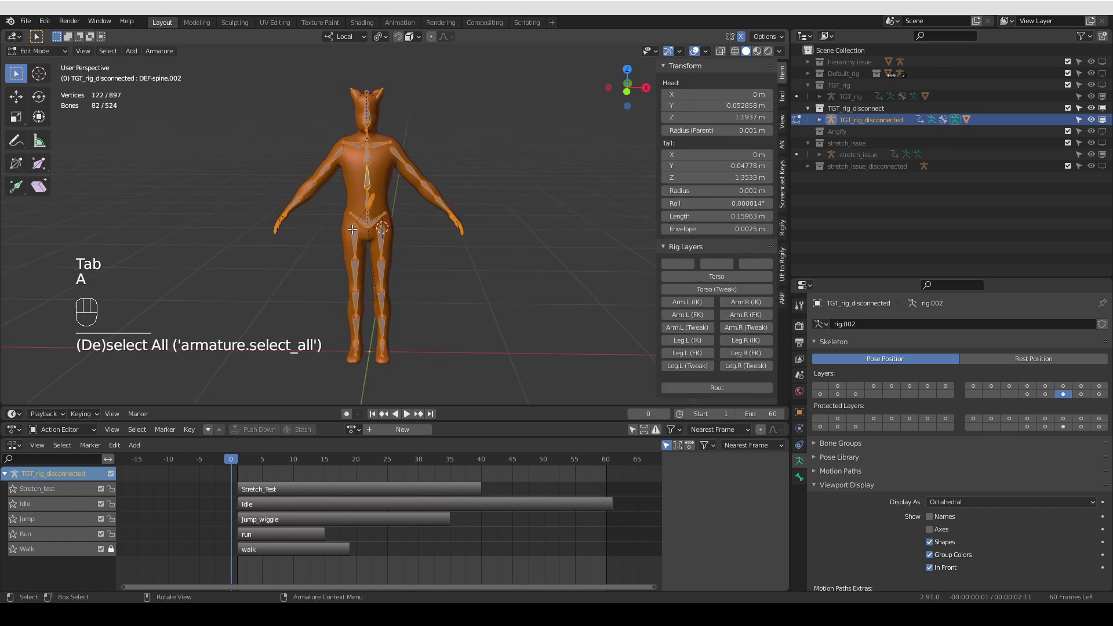
key(alt+p)
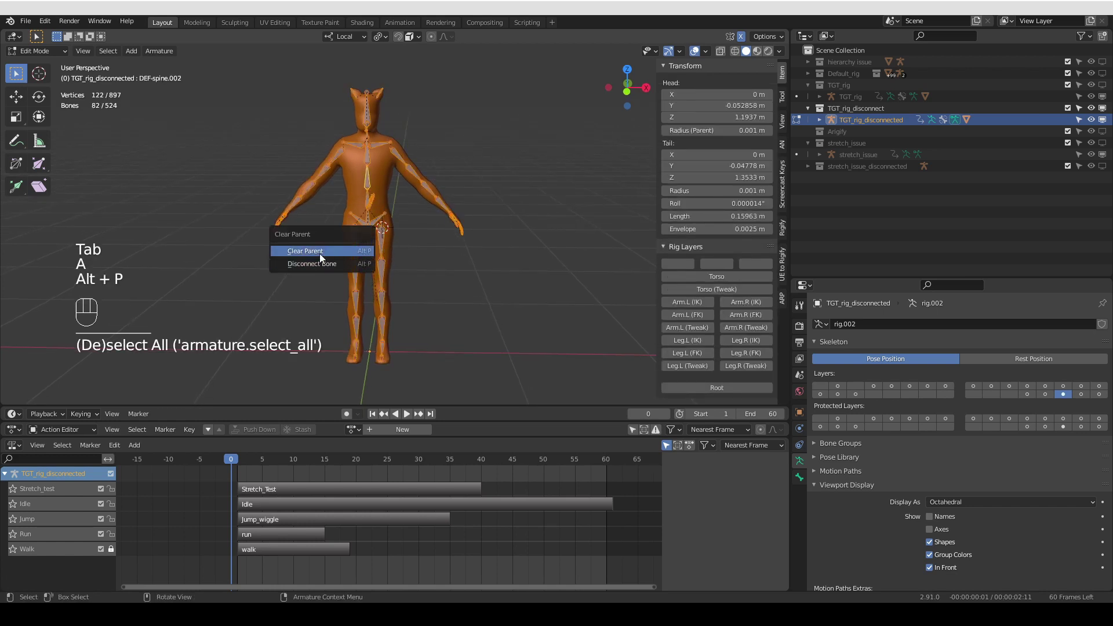
middle_click(1054, 388)
middle_click(1054, 388)
key(Tab)
Scrub through the animation frames and select the Stretch_test NLA track
click(1054, 388)
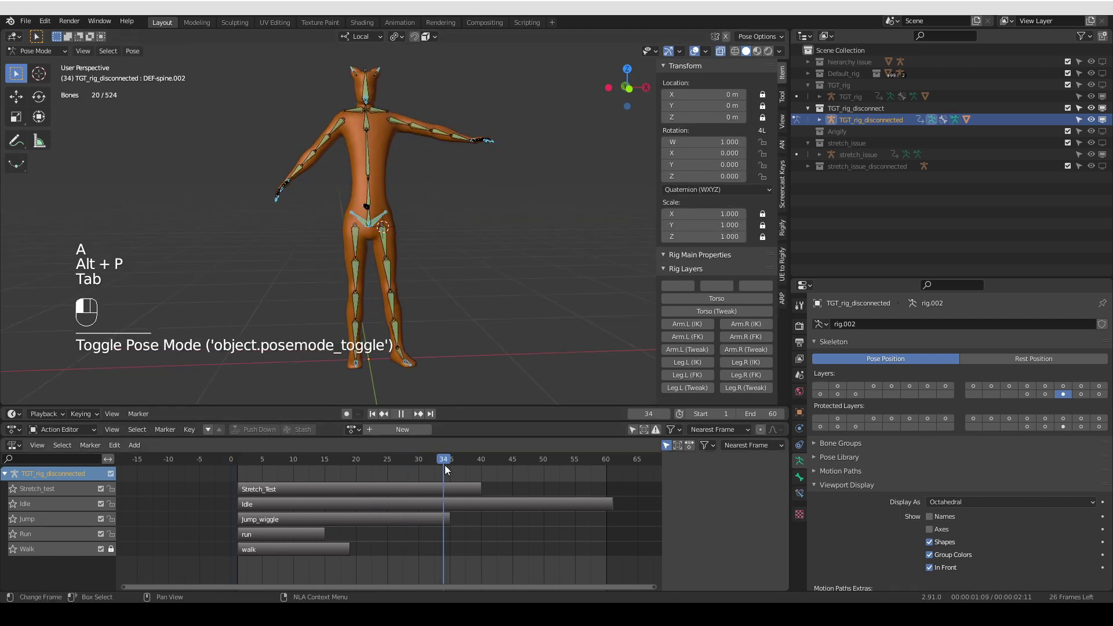
click(1054, 388)
middle_click(1054, 388)
middle_click(1054, 388)
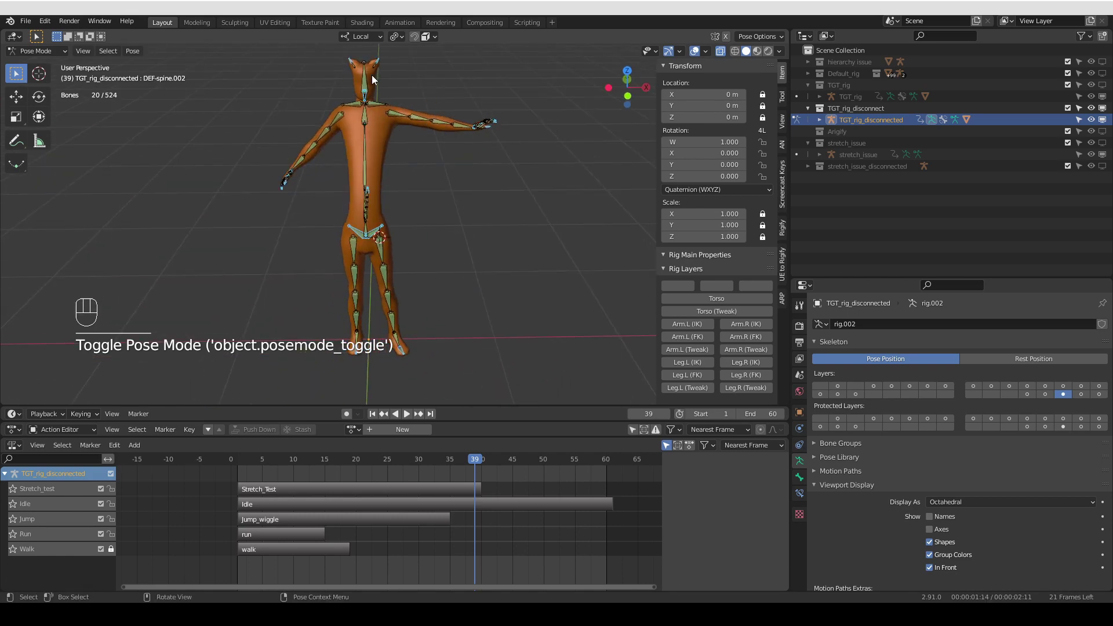
middle_click(1053, 389)
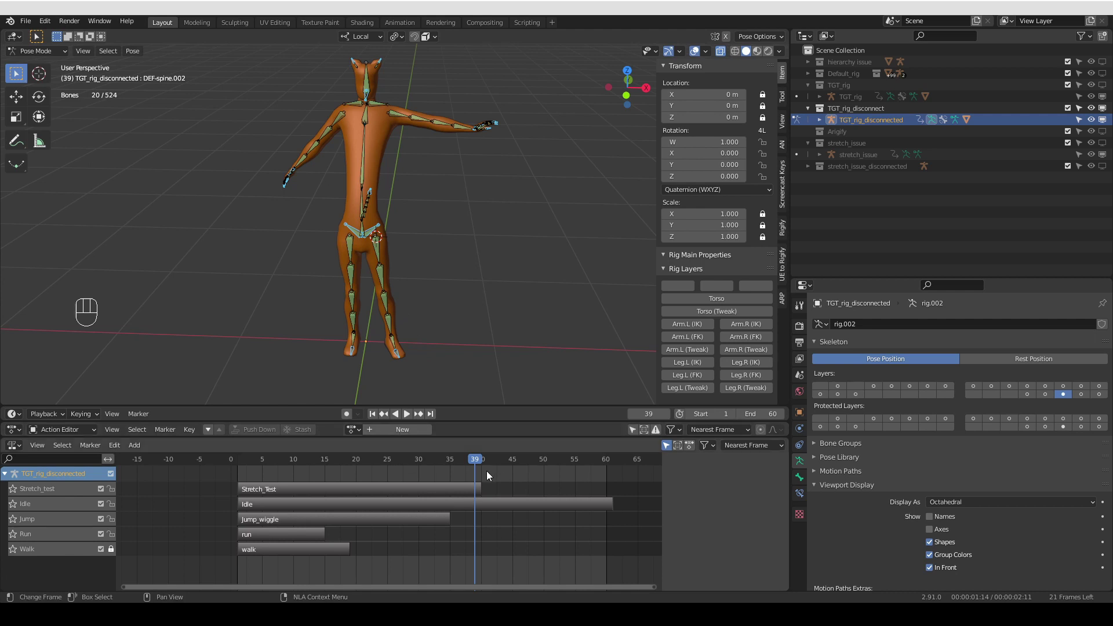
double_click(1053, 388)
double_click(1053, 388)
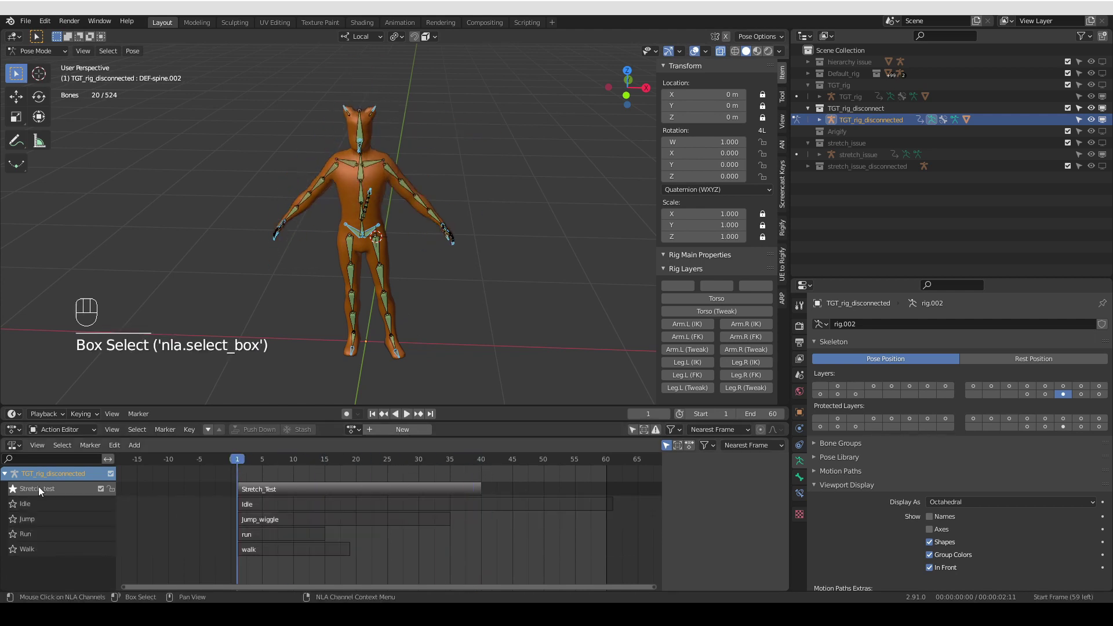
click(1054, 388)
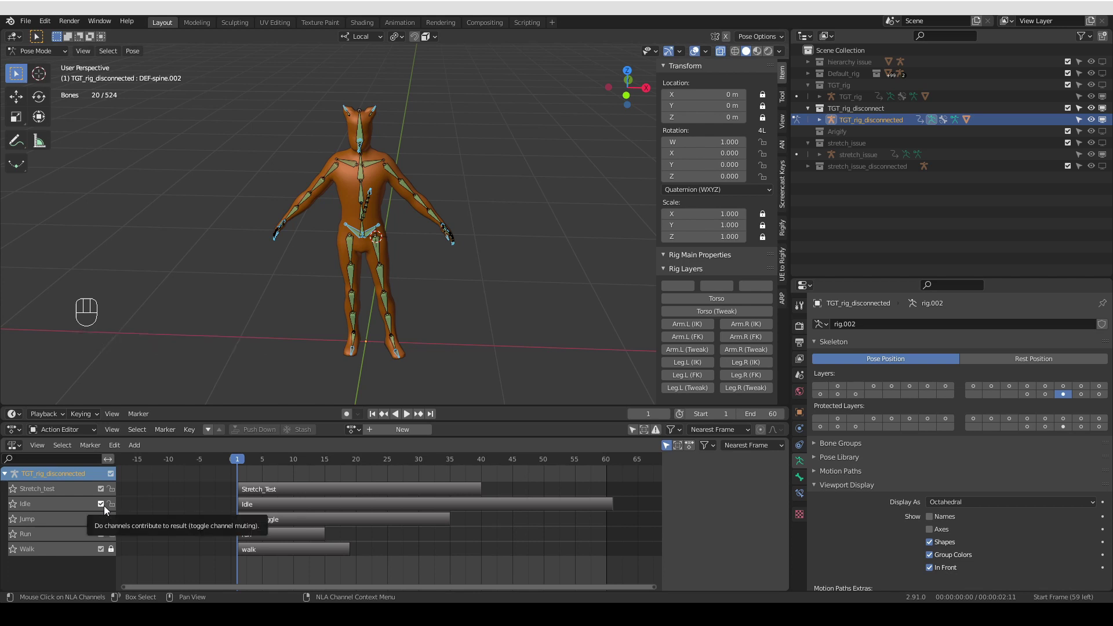
Leave Pose Mode and hide the TGT_rig_disconnect collection so the orange character disappears
click(1054, 388)
click(1054, 388)
double_click(1054, 389)
click(1053, 388)
middle_click(1053, 389)
middle_click(1053, 389)
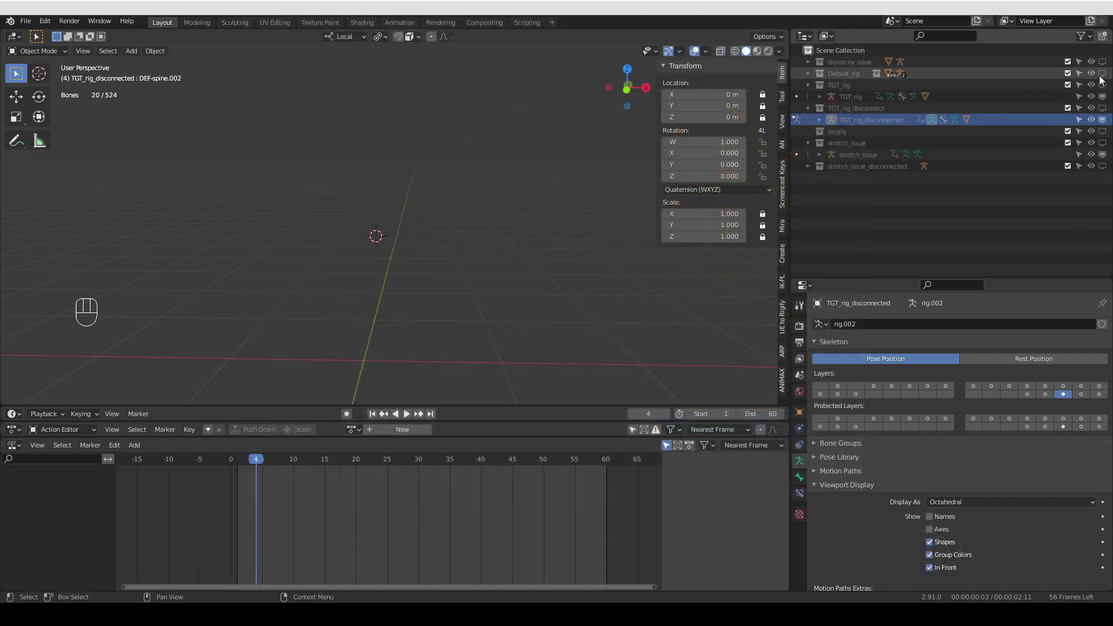
Show the Default_rig character, duplicate its rig and mesh as rig.001 and bring up Move to Collection
click(1106, 80)
click(363, 170)
middle_click(421, 245)
click(394, 180)
key(shift+f)
key(shift+d)
key(m)
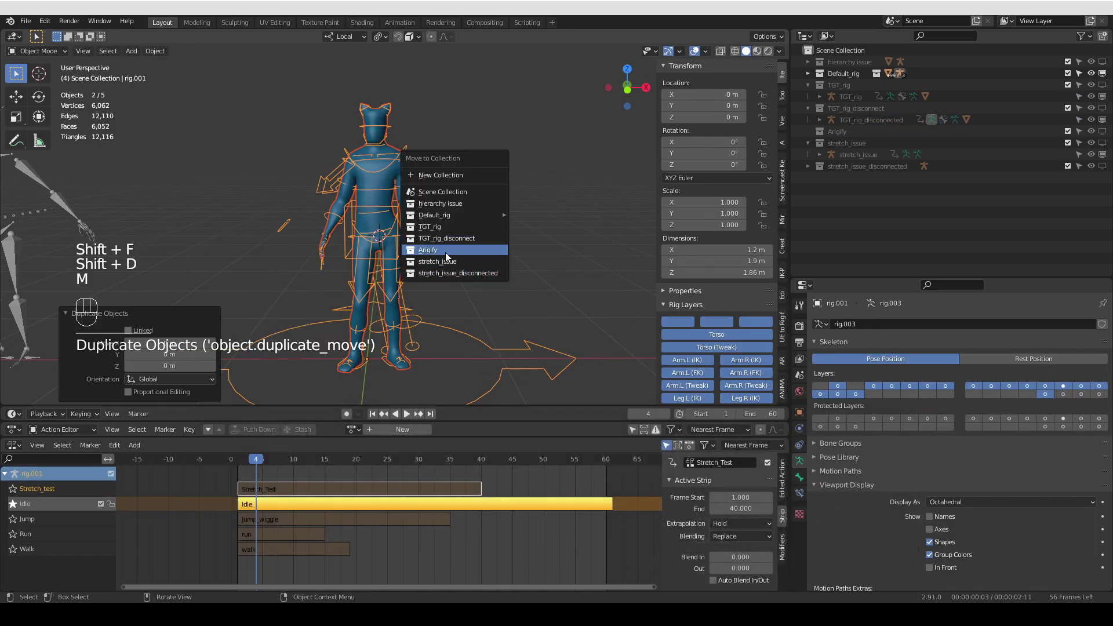
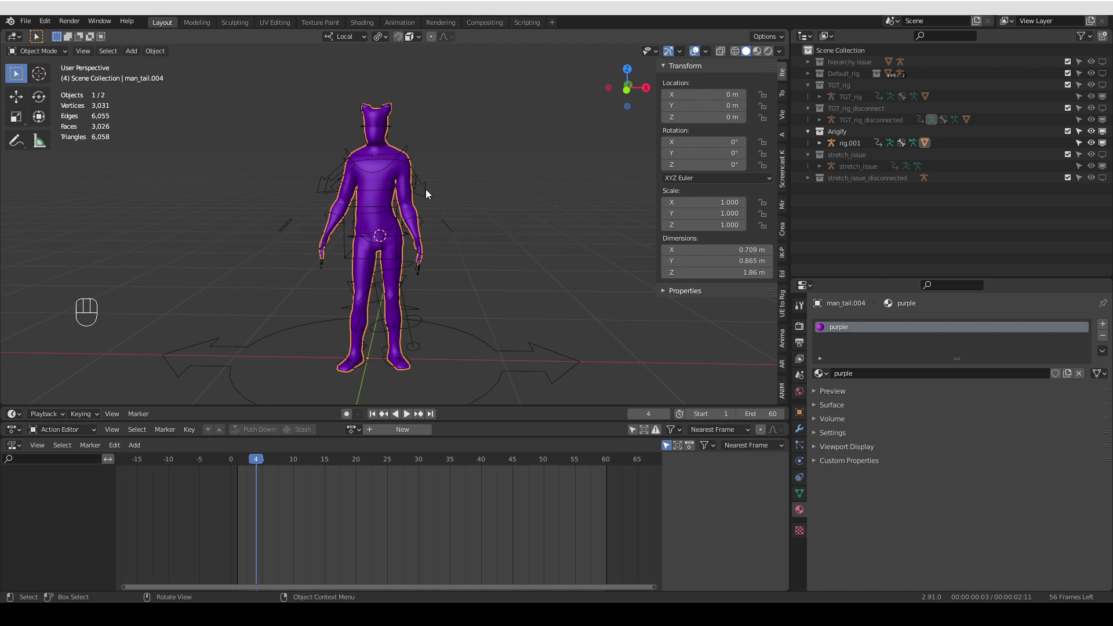
Place rig.001 in the Arigify collection with a purple character and make it the active rig
drag(423, 233, 420, 220)
middle_click(419, 219)
middle_click(427, 206)
click(19, 509)
click(49, 501)
click(52, 517)
click(51, 538)
drag(49, 555, 54, 544)
click(52, 520)
key(Delete)
Switch rig.001 into Pose Mode and select its bones with the Arigify panel visible
middle_click(280, 343)
key(Tab)
middle_click(375, 298)
middle_click(359, 295)
key(a)
drag(135, 56, 323, 118)
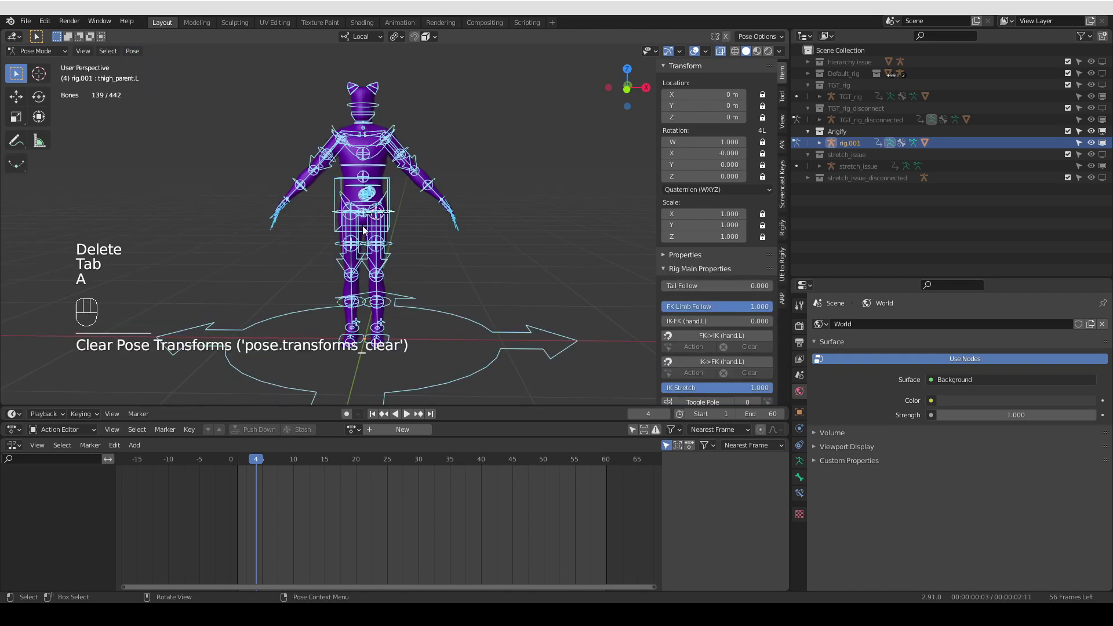
middle_click(385, 275)
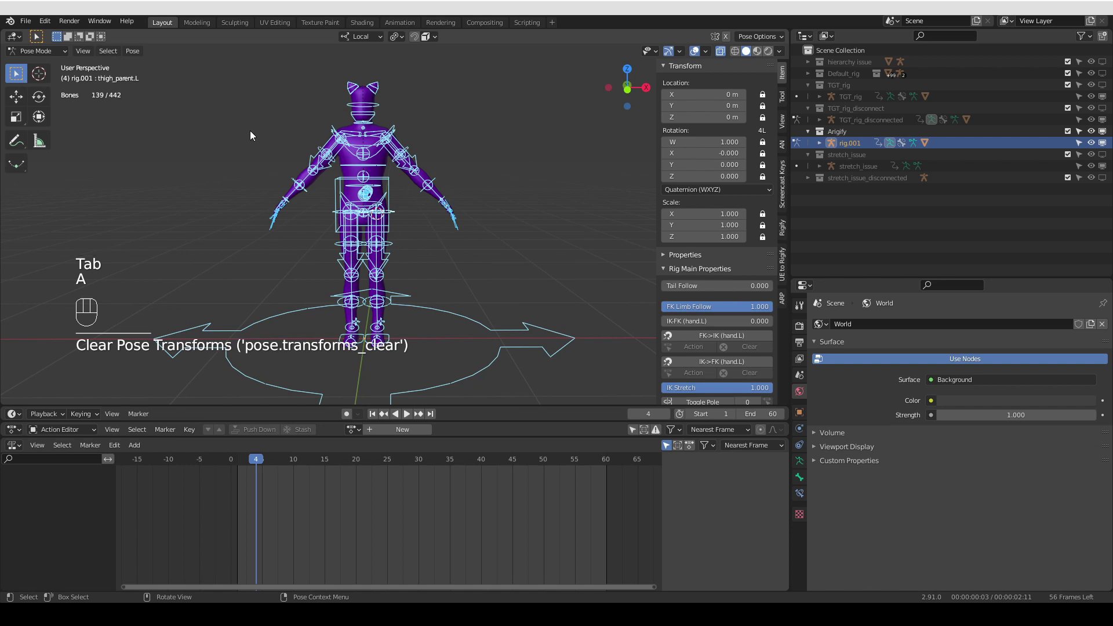
middle_click(437, 268)
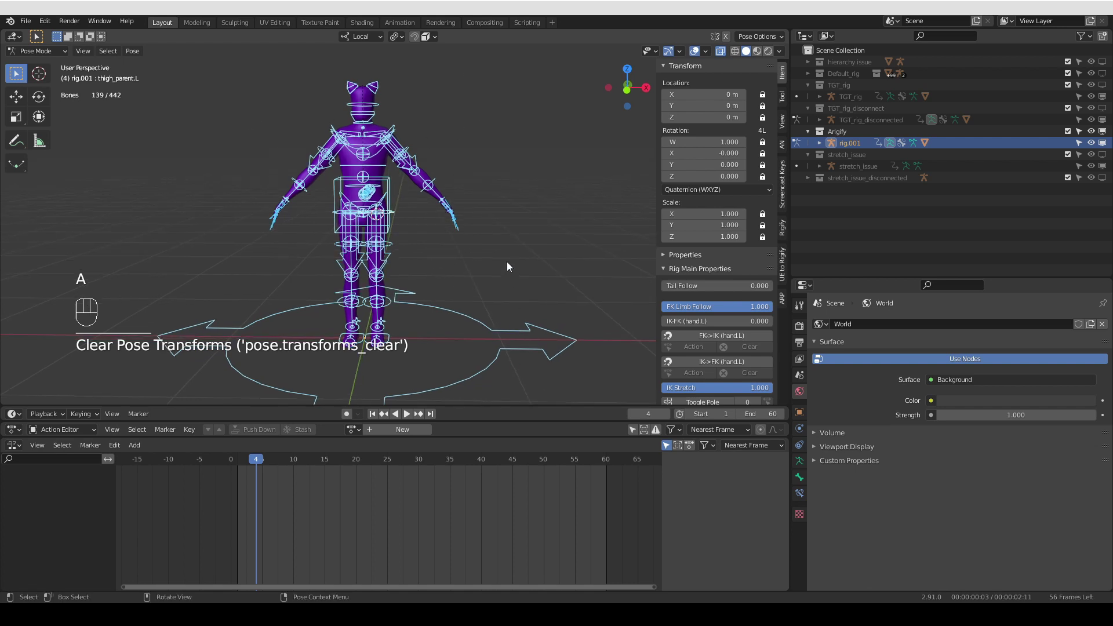
Expand the Arigify export options showing Add leaf bones, Adjust NLA and Remove root
click(833, 486)
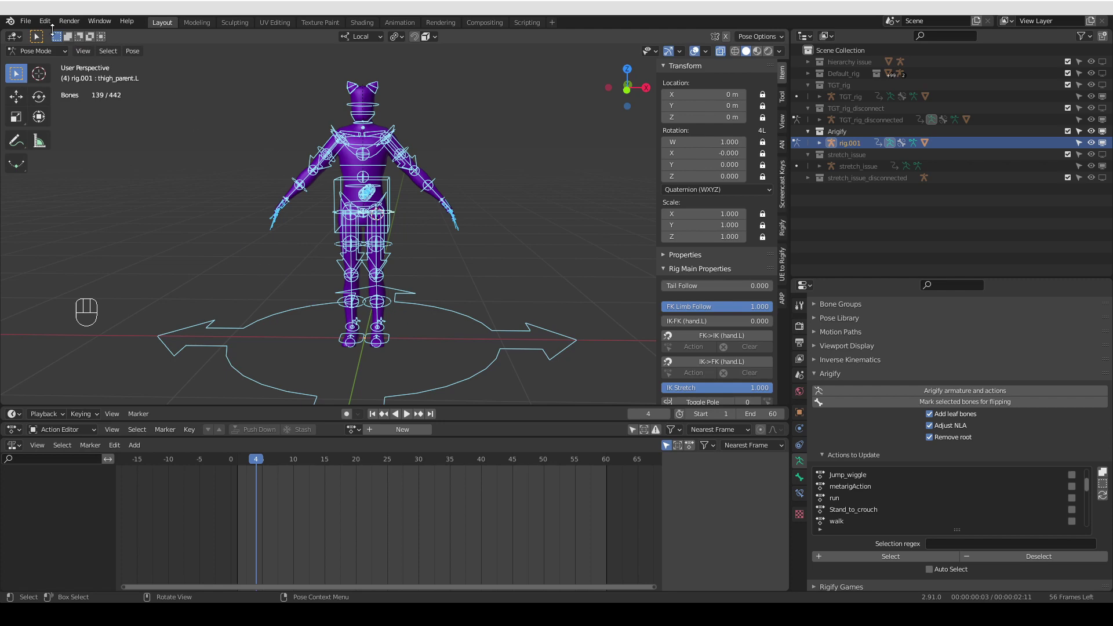
drag(54, 25, 172, 213)
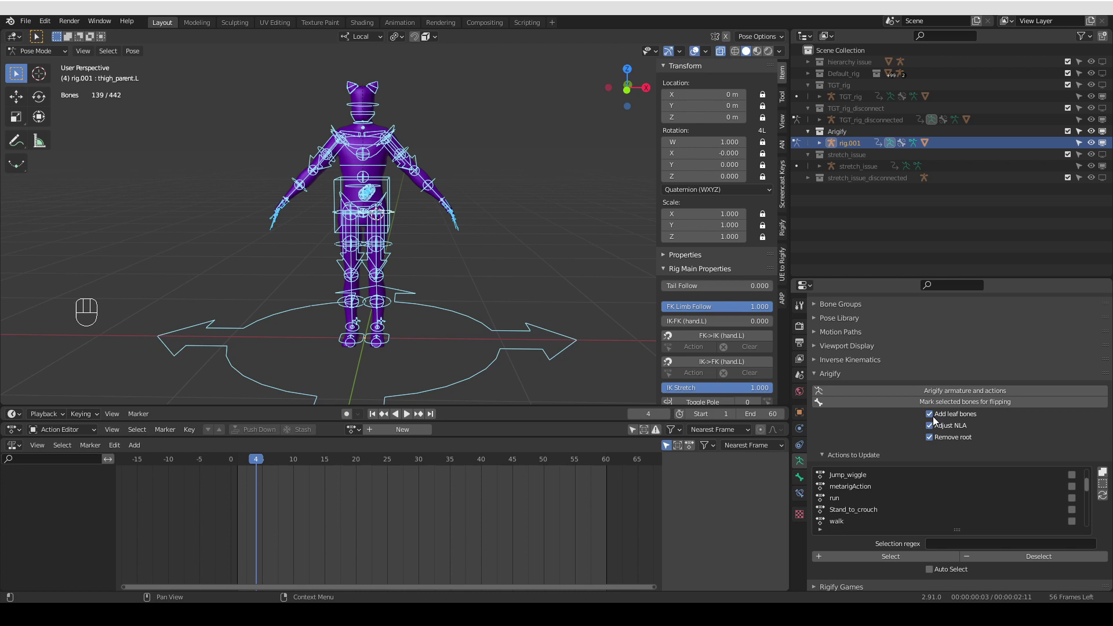
Turn off Add leaf bones and tick Idle, Jump_wiggle, walk and Stretch_Test in Actions to Update
click(936, 418)
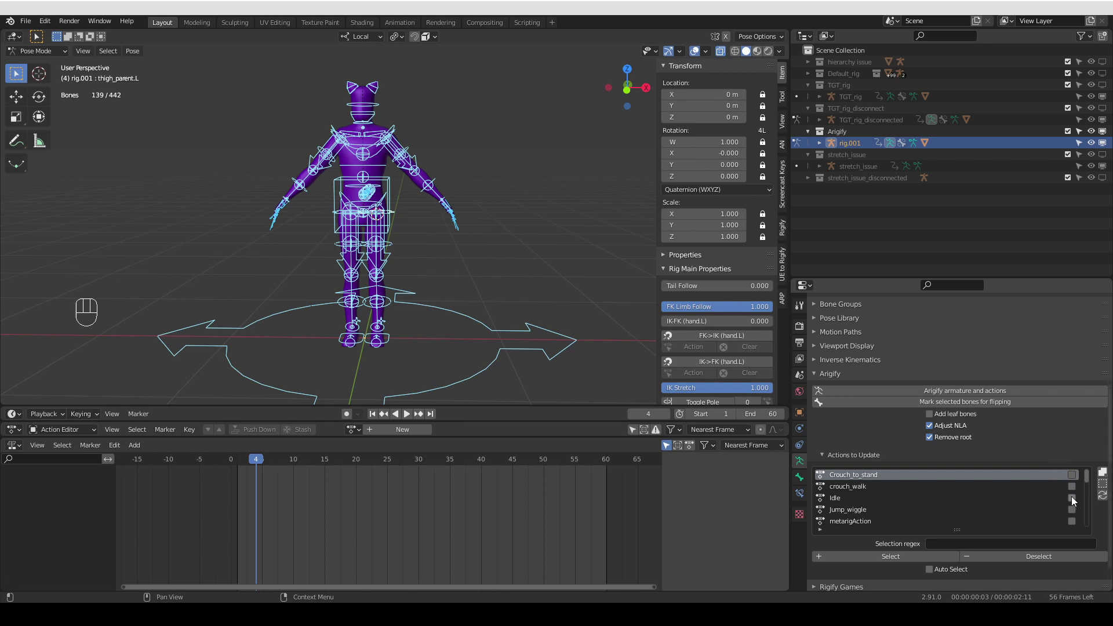
click(1077, 501)
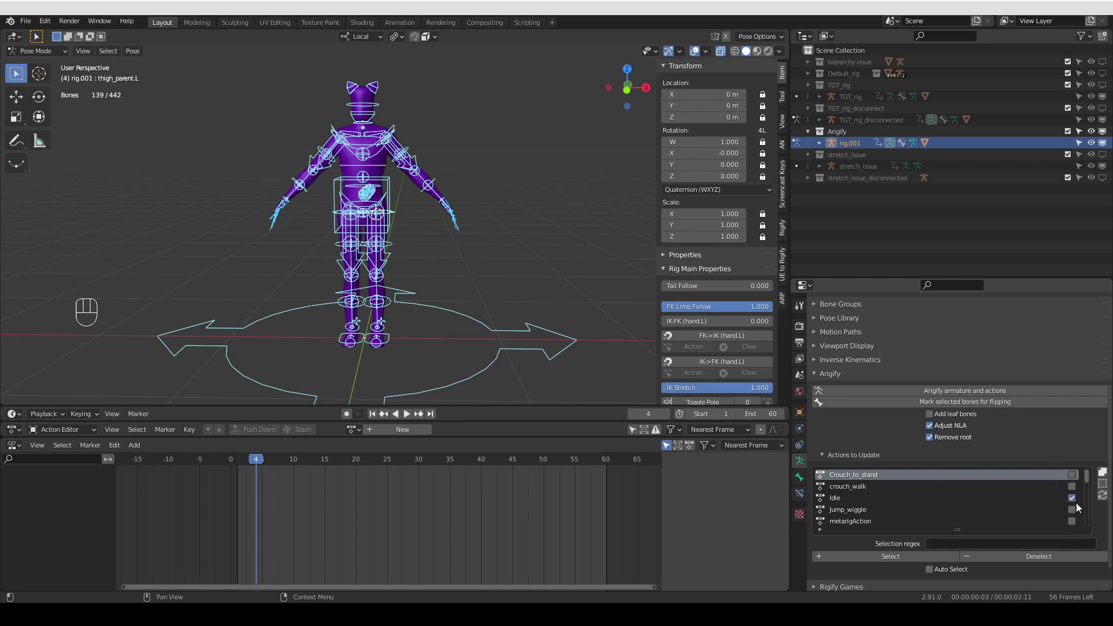
click(1078, 515)
click(1078, 523)
click(1076, 527)
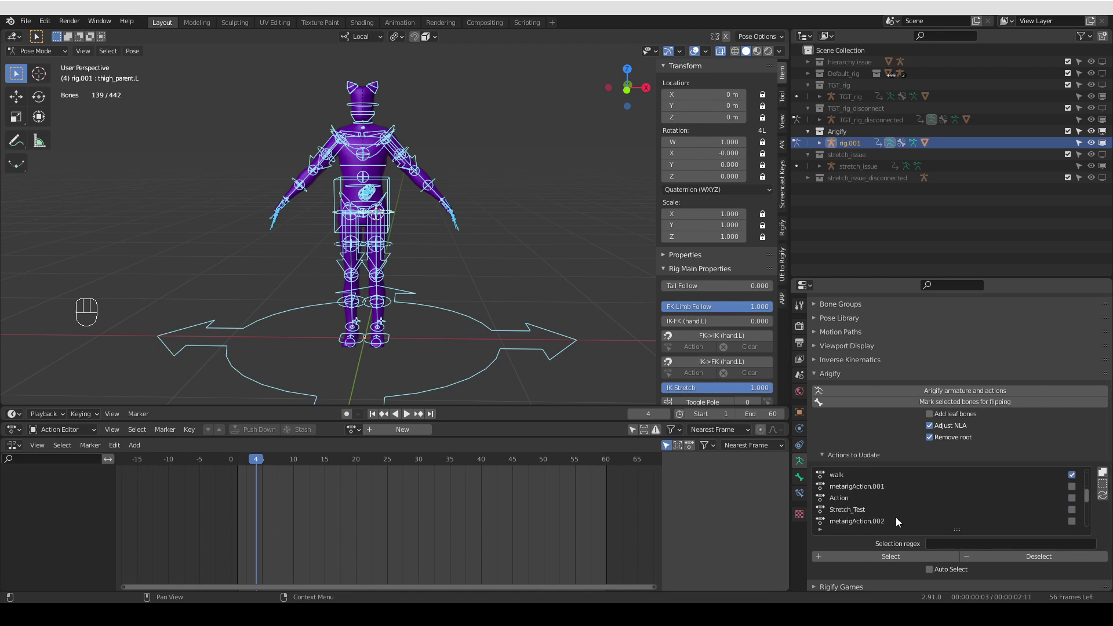
click(1077, 512)
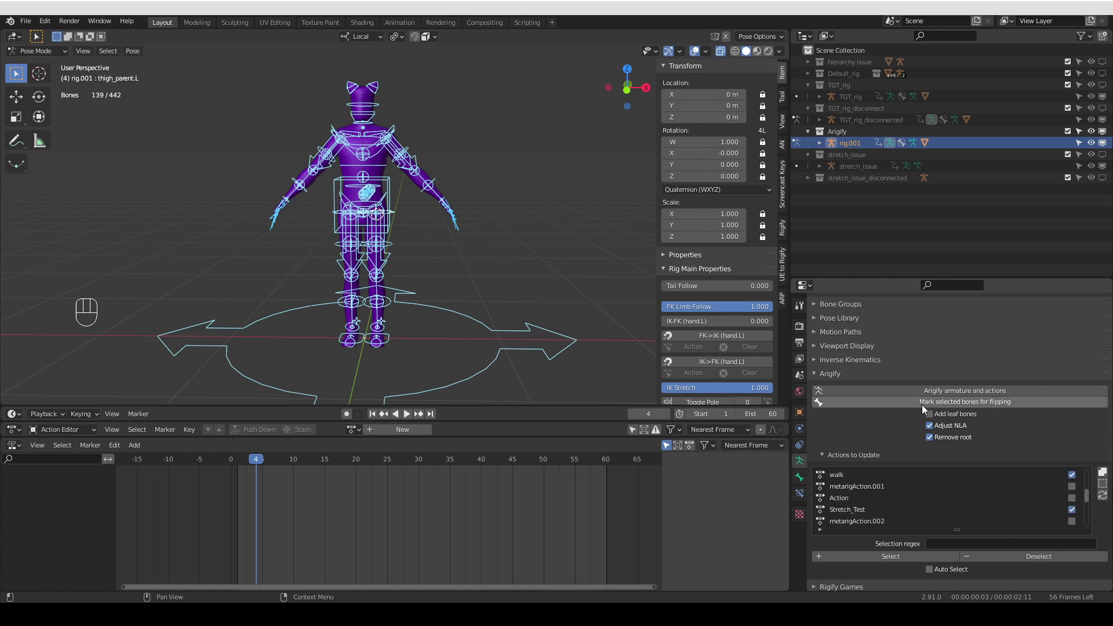
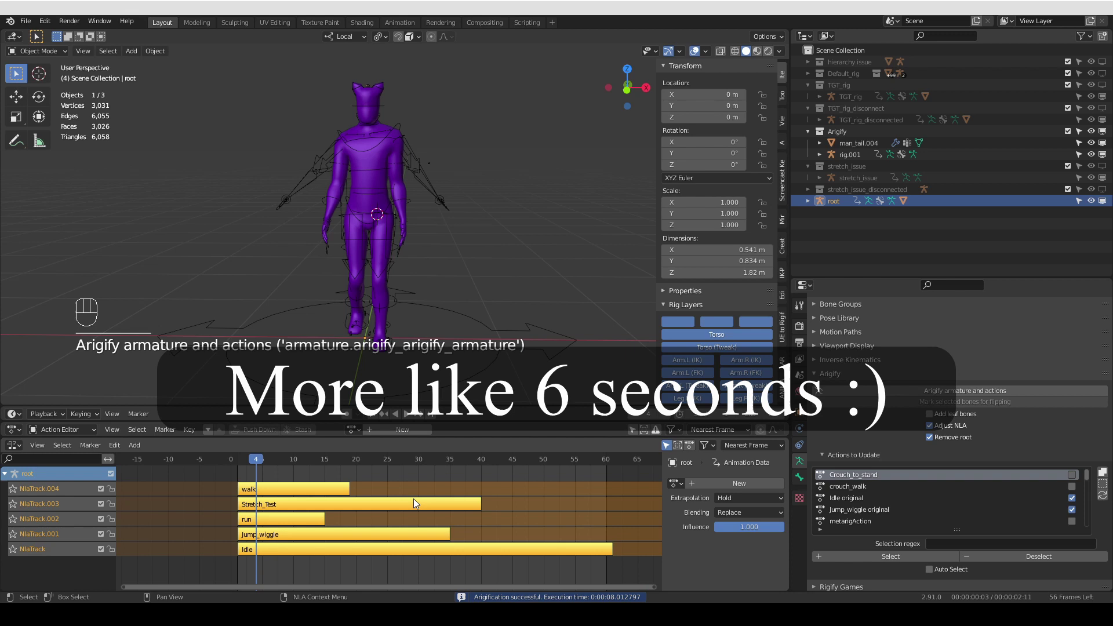
Drag the new root rig into the Arigify collection and disable rig.001 in viewports
drag(231, 465, 292, 473)
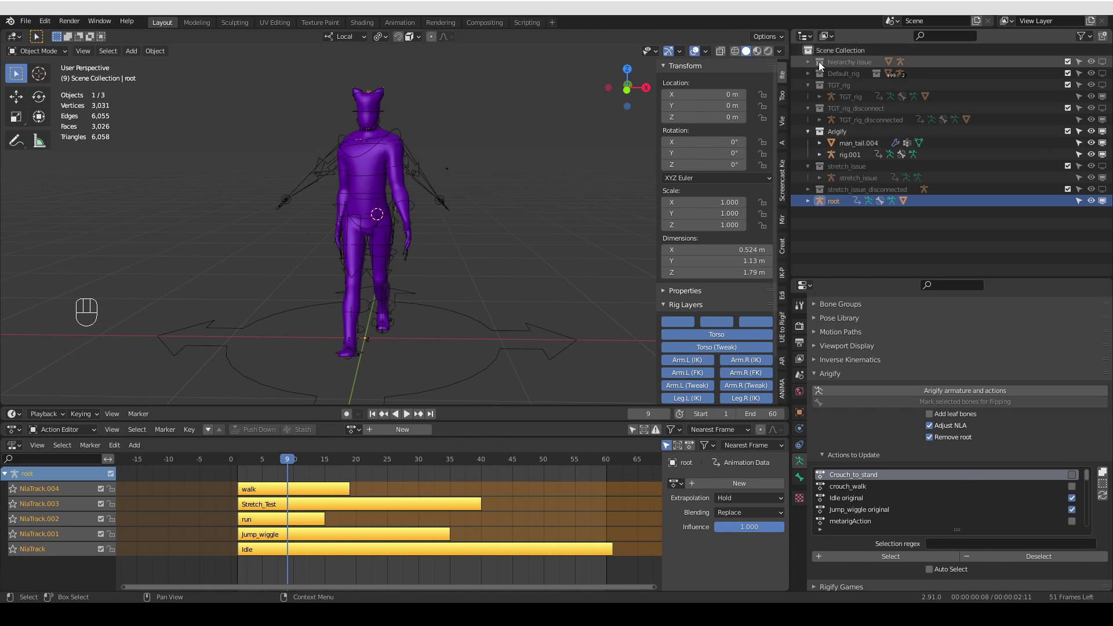
drag(824, 200, 850, 136)
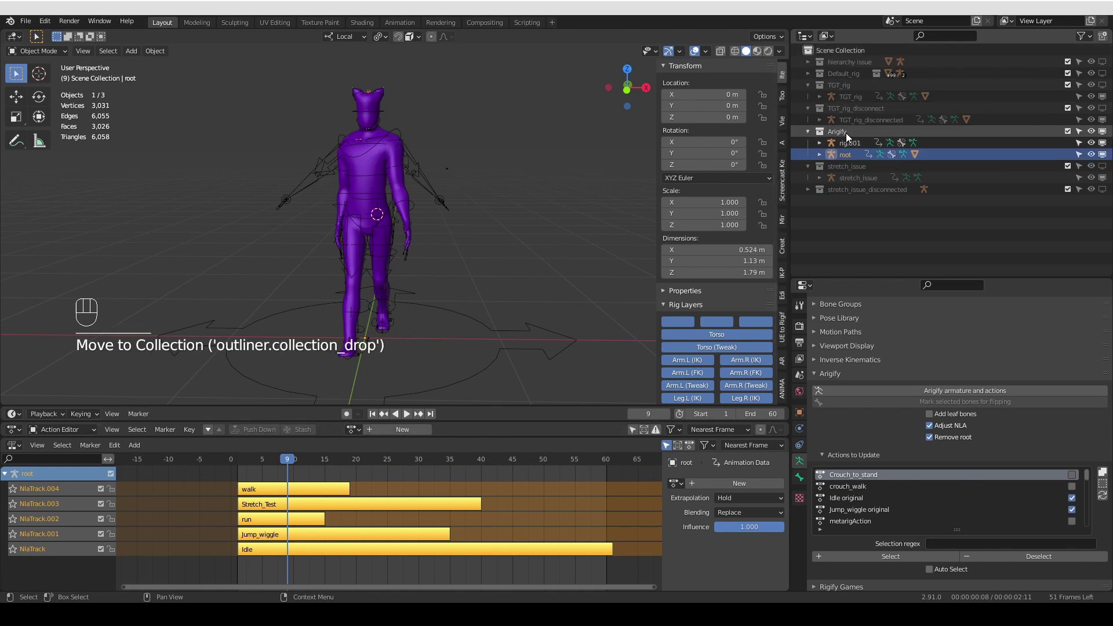
click(826, 132)
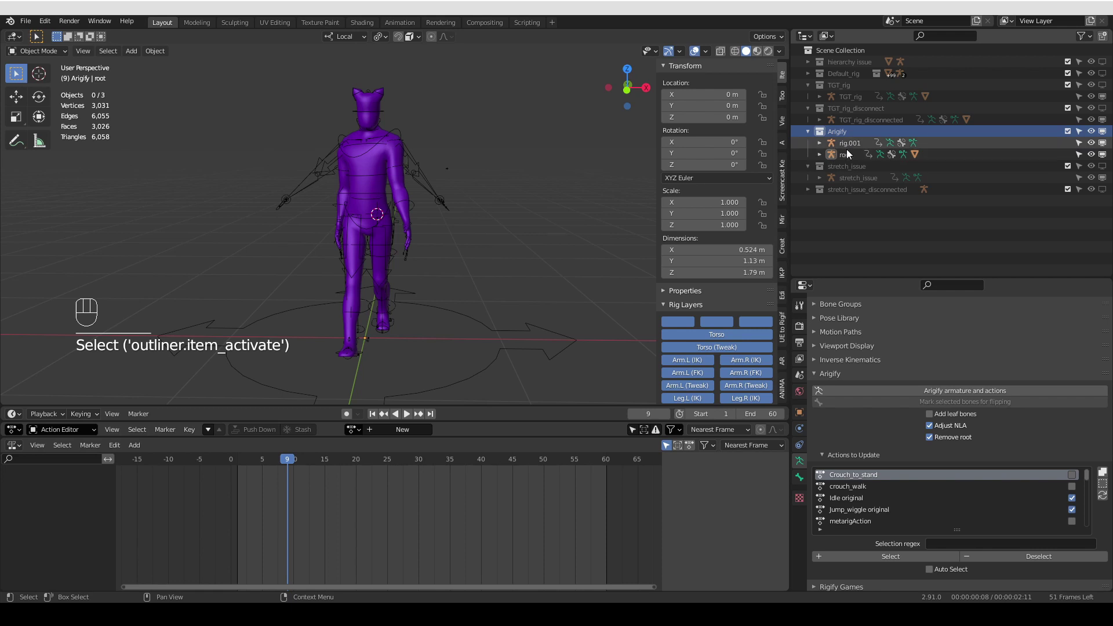
click(848, 147)
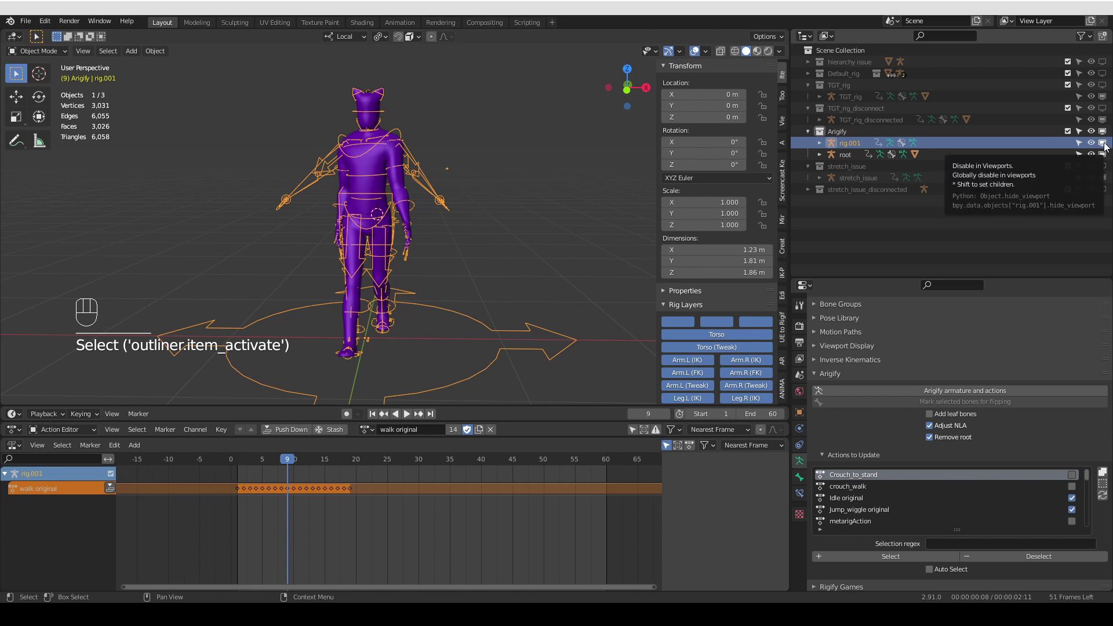
click(846, 164)
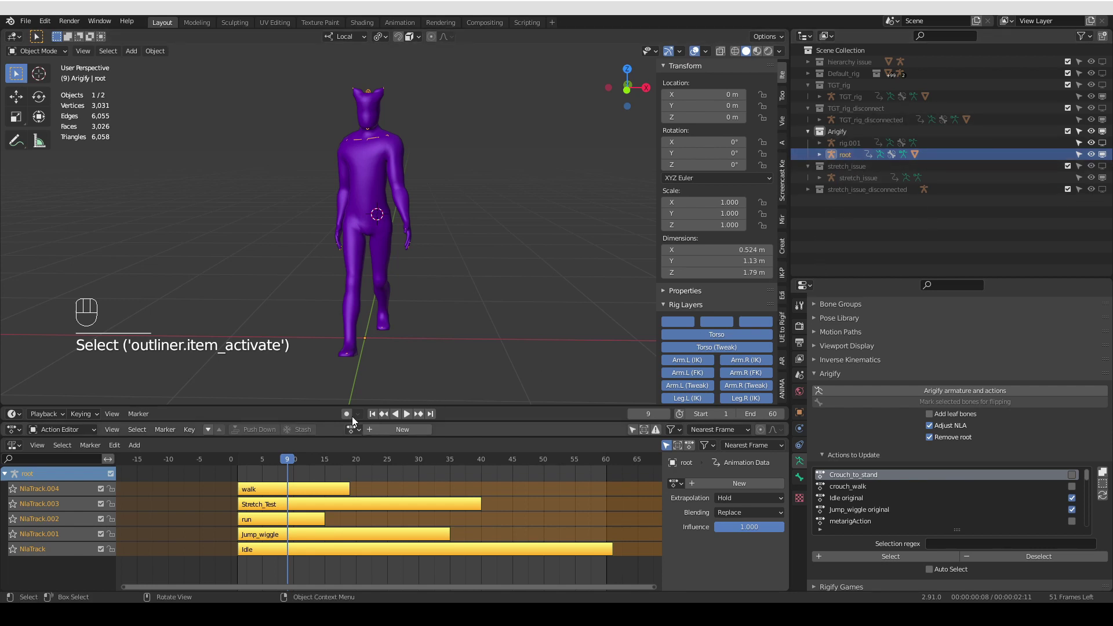
Show the root armature's bones In Front of the mesh in Viewport Display
middle_click(719, 379)
click(719, 378)
click(720, 378)
middle_click(719, 378)
middle_click(719, 379)
middle_click(719, 366)
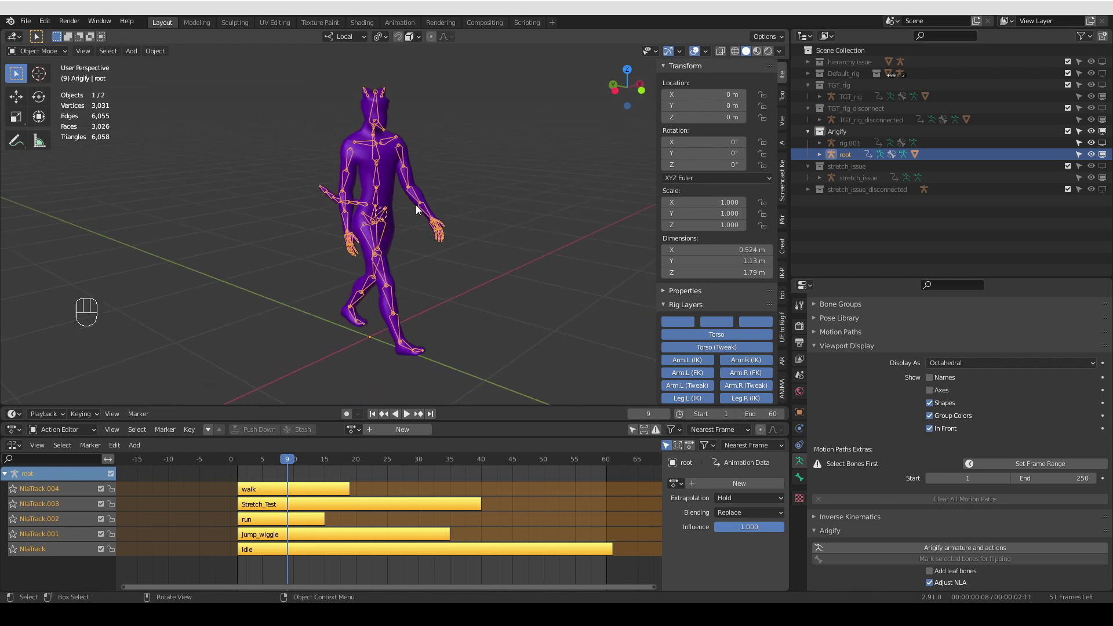
middle_click(719, 366)
Solo each NLA track in turn (NlaTrack, .002, .003) to play its animation alone
click(719, 366)
click(719, 365)
drag(719, 365, 719, 378)
click(719, 378)
click(719, 378)
click(719, 378)
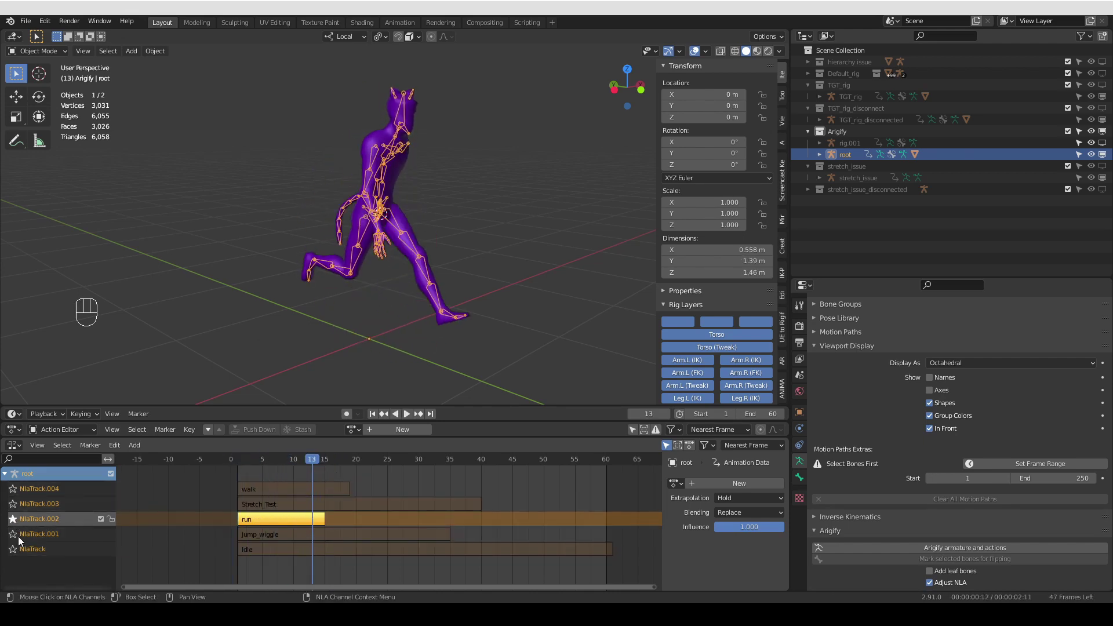
click(719, 378)
click(719, 378)
click(719, 379)
click(719, 378)
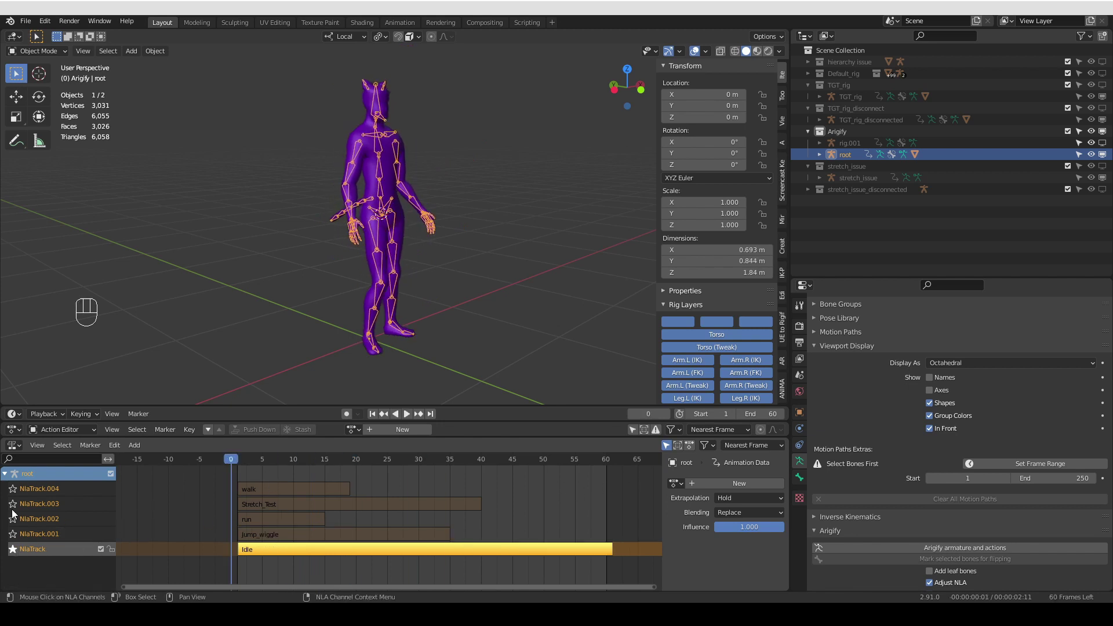
click(17, 509)
Scrub to frame 40 and orbit around the stretched character to inspect it
middle_click(399, 284)
drag(267, 466, 720, 366)
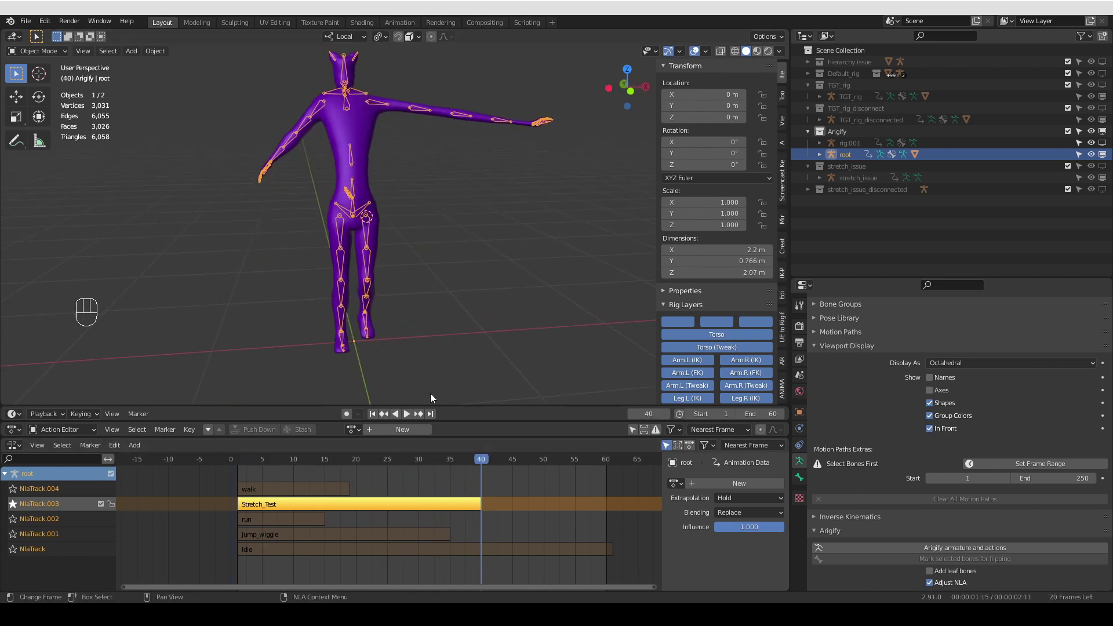
middle_click(355, 233)
drag(348, 182, 344, 211)
middle_click(337, 165)
middle_click(343, 192)
middle_click(342, 177)
drag(335, 168, 344, 234)
middle_click(348, 210)
middle_click(316, 248)
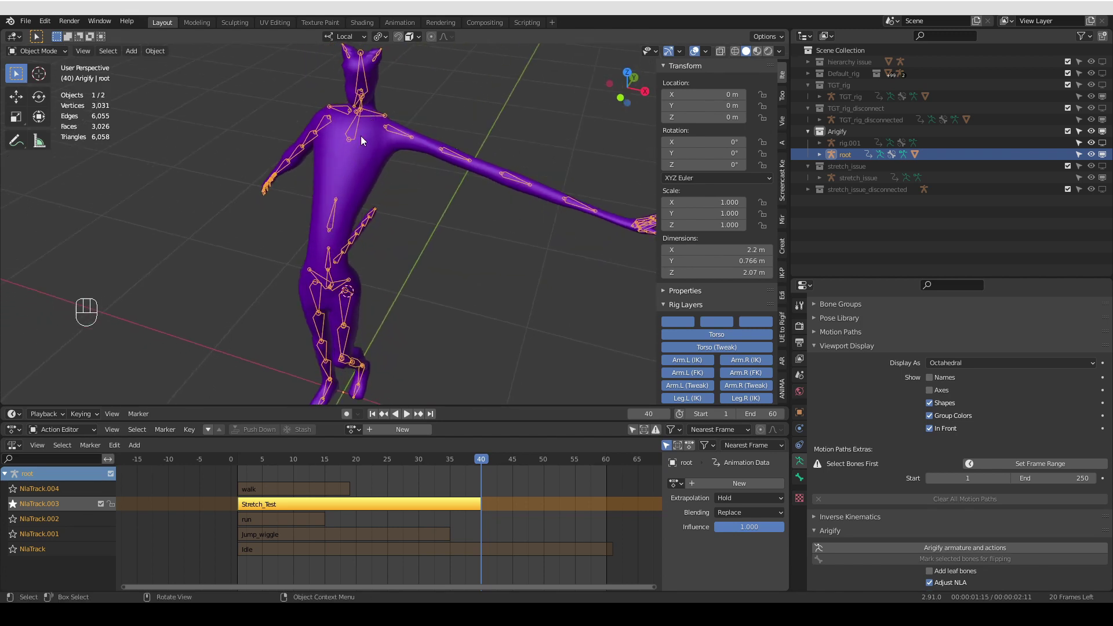
middle_click(343, 157)
middle_click(347, 224)
Enter Pose Mode and rotate a spine bone with R to test the rig
key(Tab)
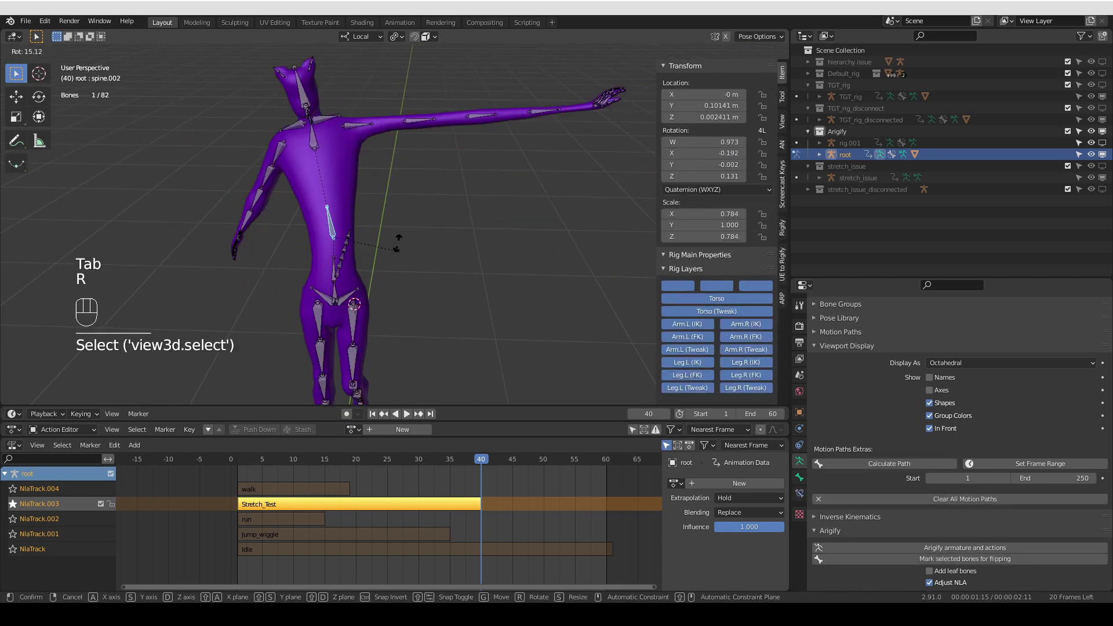
key(r)
key(r)
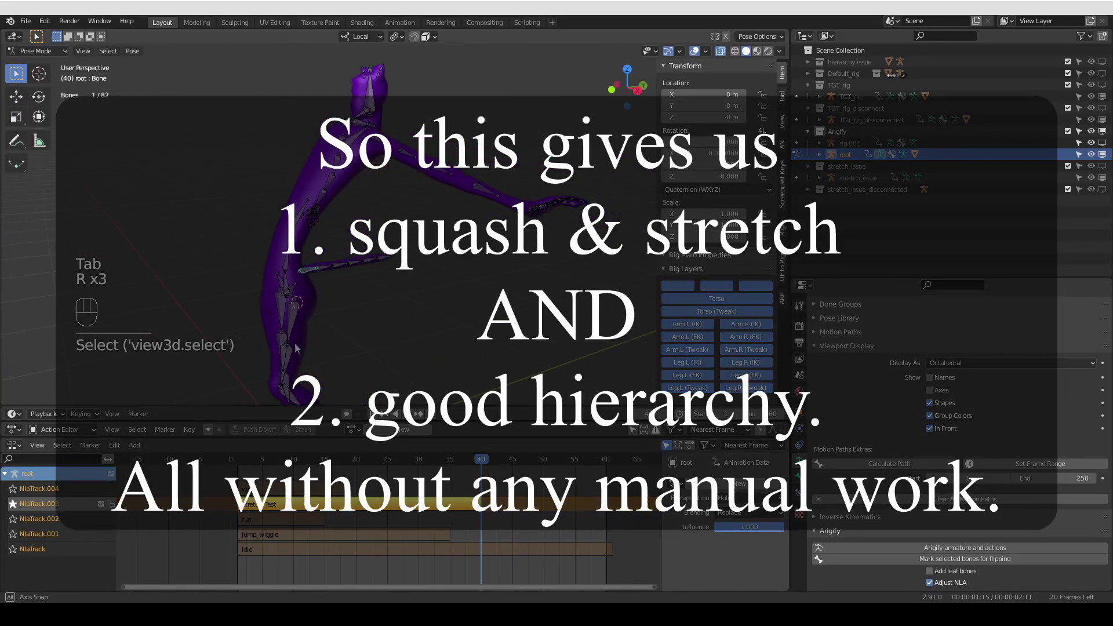
Reset the posed bone to rest and select the TGT_rig collection in the Outliner
key(r)
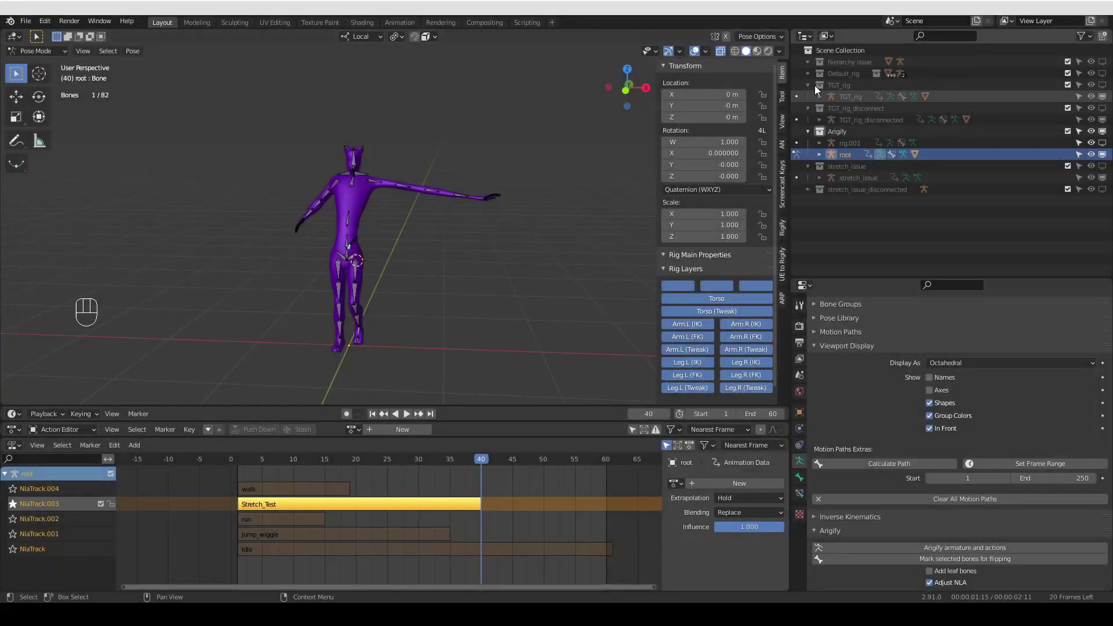
click(846, 88)
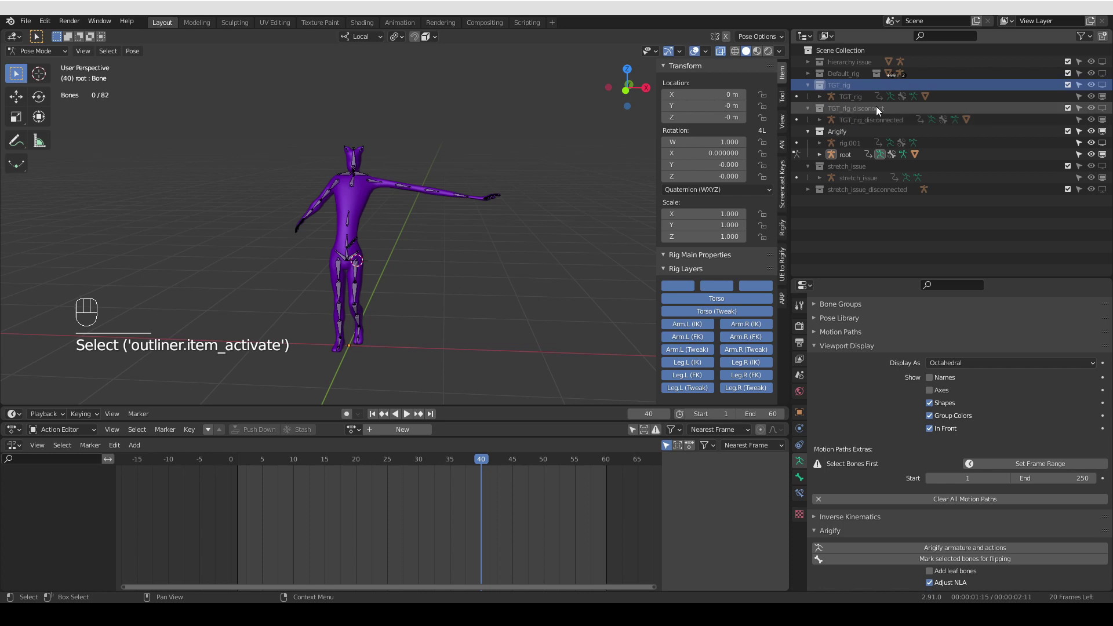